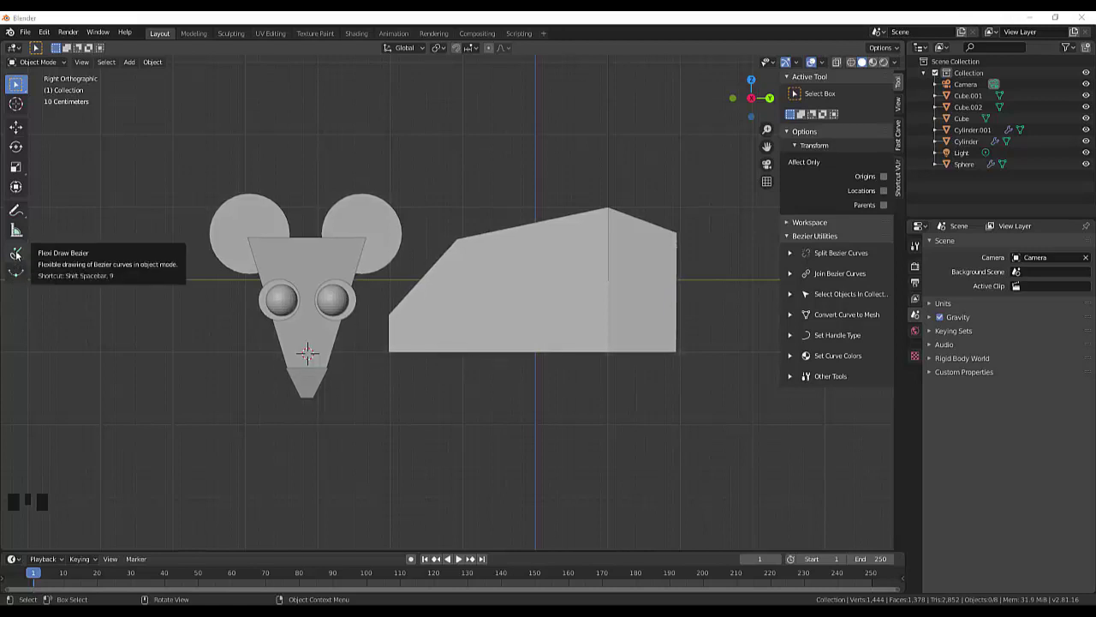
- Draw a curved Bezier whisker coming out from the side of the snout with Flexi Draw
{"action": "left_click_drag", "start_coordinate": [19, 254], "coordinate": [365, 391]}
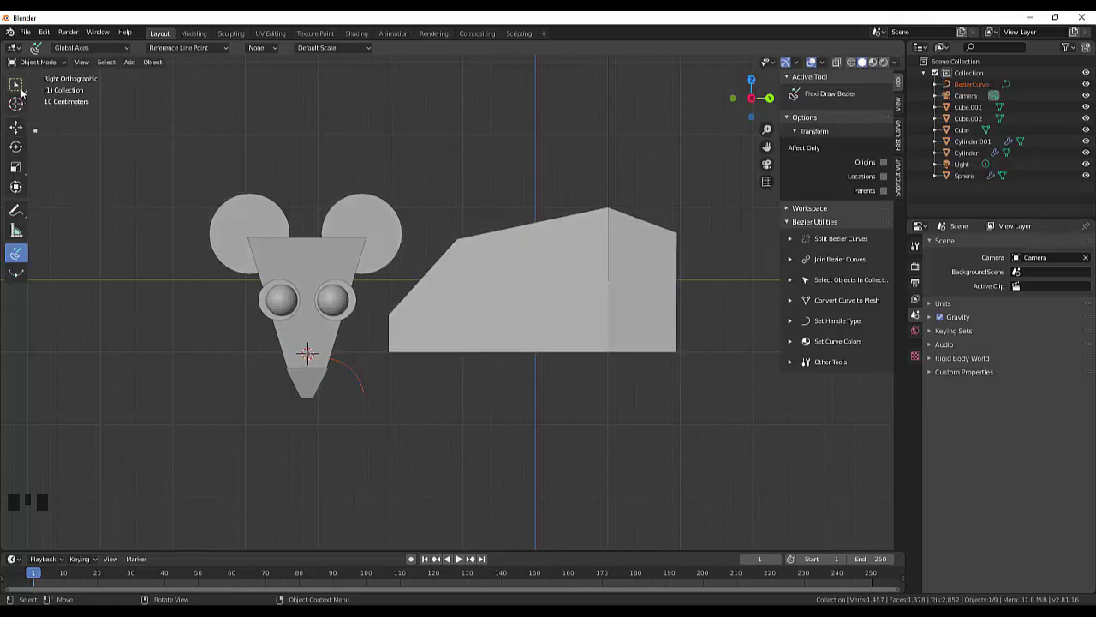
{"action": "left_click_drag", "start_coordinate": [23, 88], "coordinate": [365, 394]}
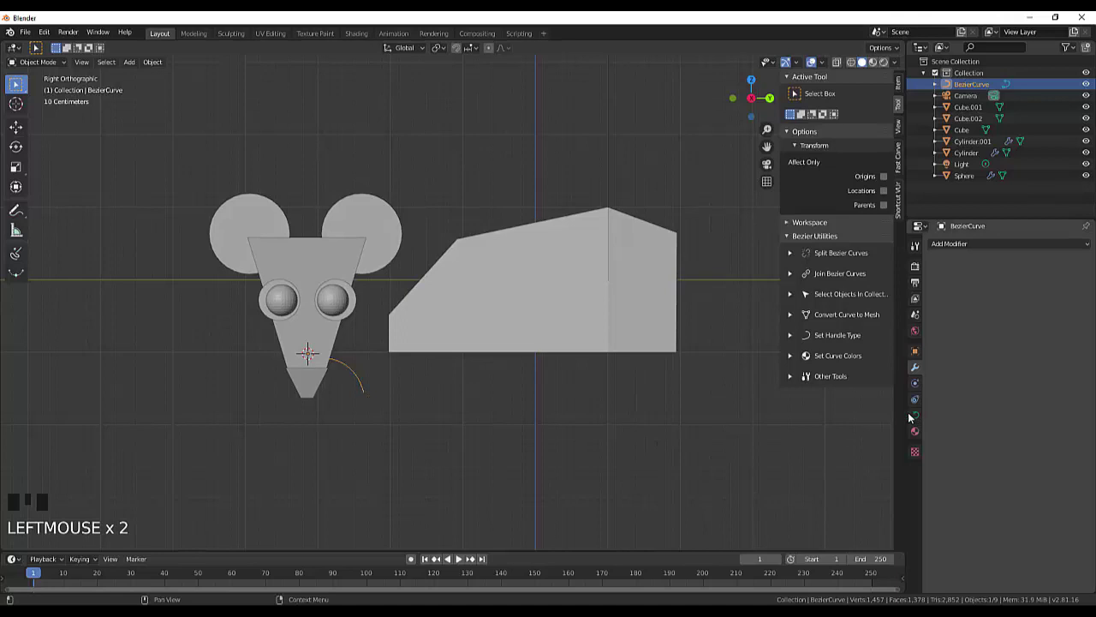
- Show the whisker curve's geometry settings where Bevel Depth will become 0.02 m
{"action": "left_click", "coordinate": [919, 415]}
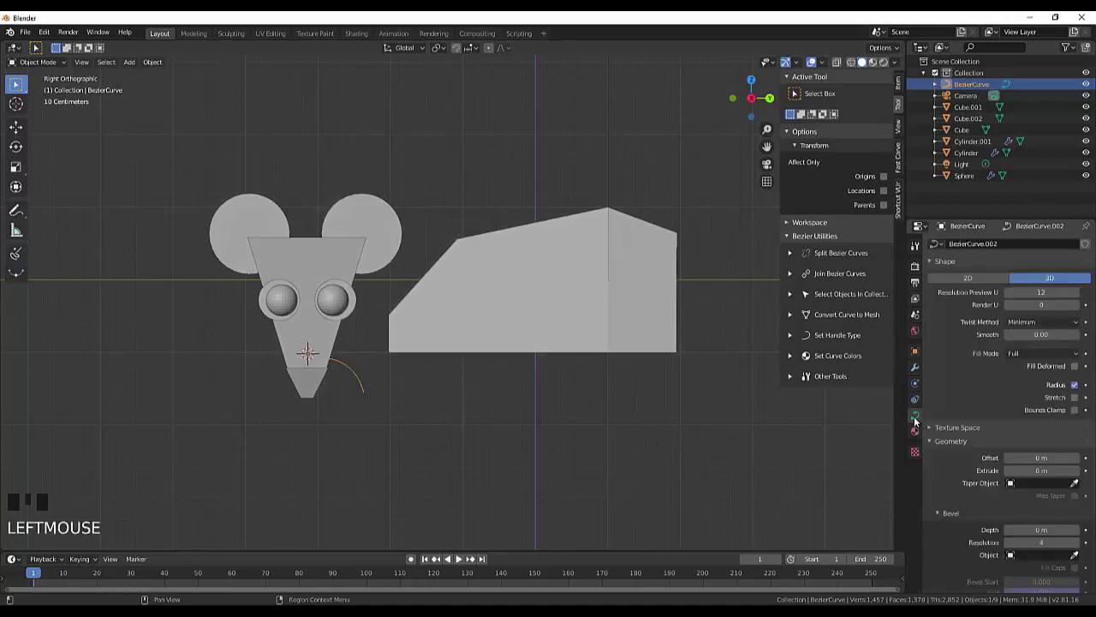
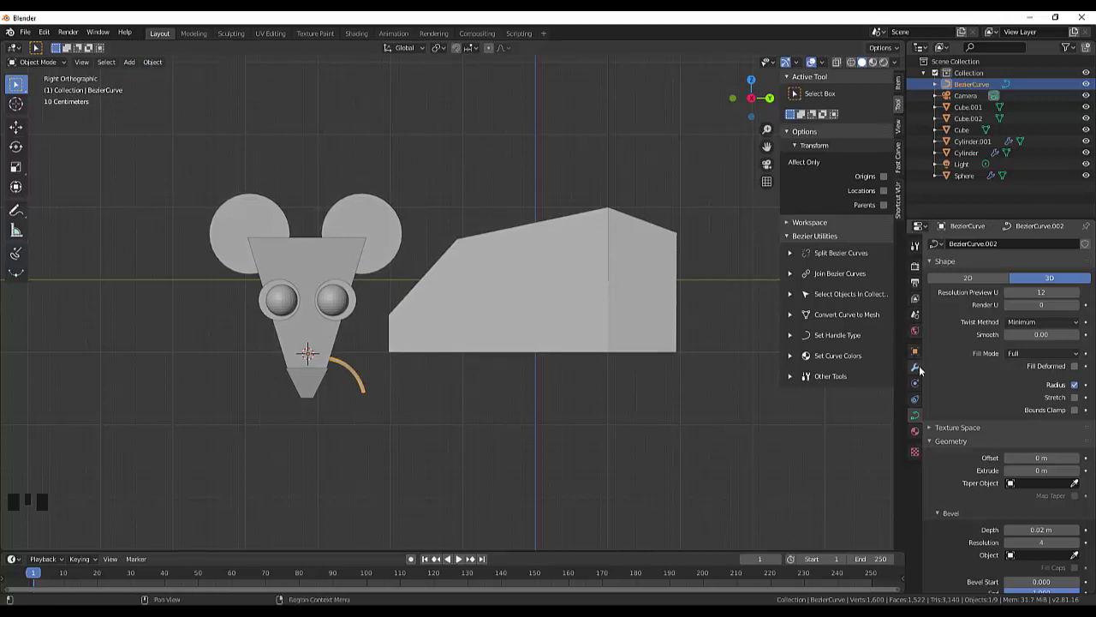
- Add a Mirror modifier to the whisker, mirroring along Y instead of X
{"action": "left_click", "coordinate": [922, 368]}
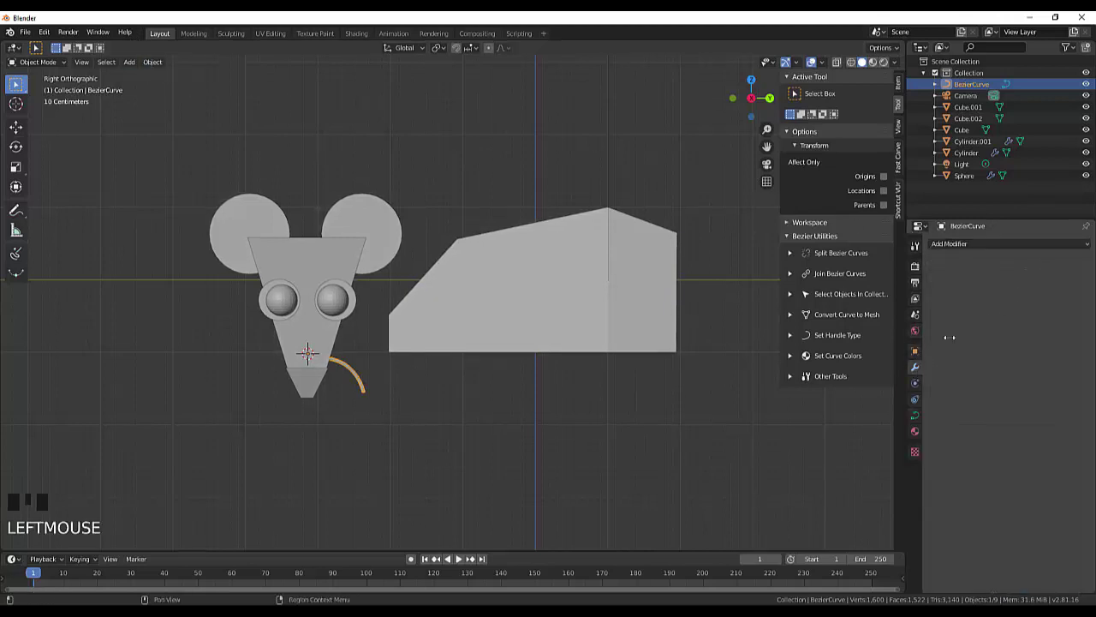
{"action": "left_click_drag", "start_coordinate": [1086, 244], "coordinate": [932, 320]}
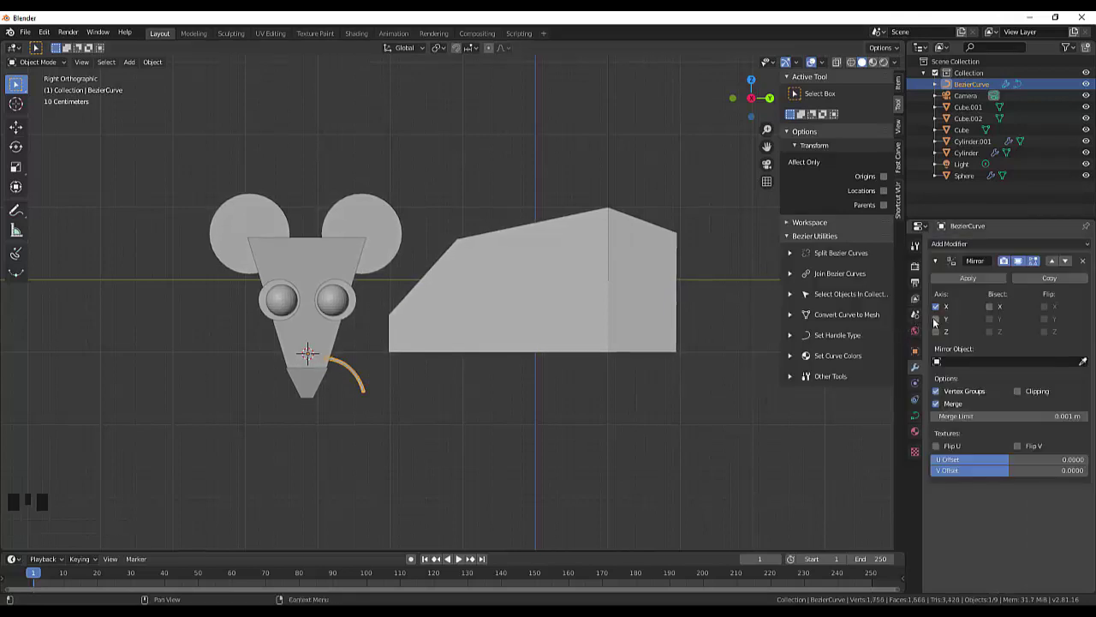
{"action": "left_click", "coordinate": [937, 321]}
{"action": "left_click", "coordinate": [938, 308]}
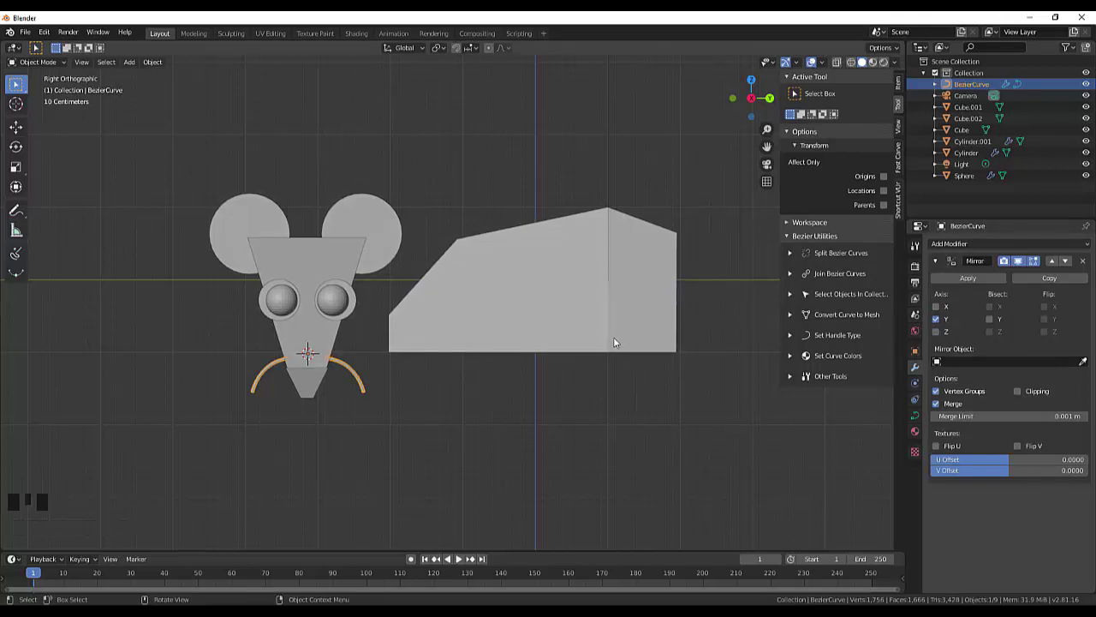
- Inspect the mirrored pair, nudge the whisker along X, and return to Right Orthographic view
{"action": "left_click_drag", "start_coordinate": [699, 404], "coordinate": [652, 410]}
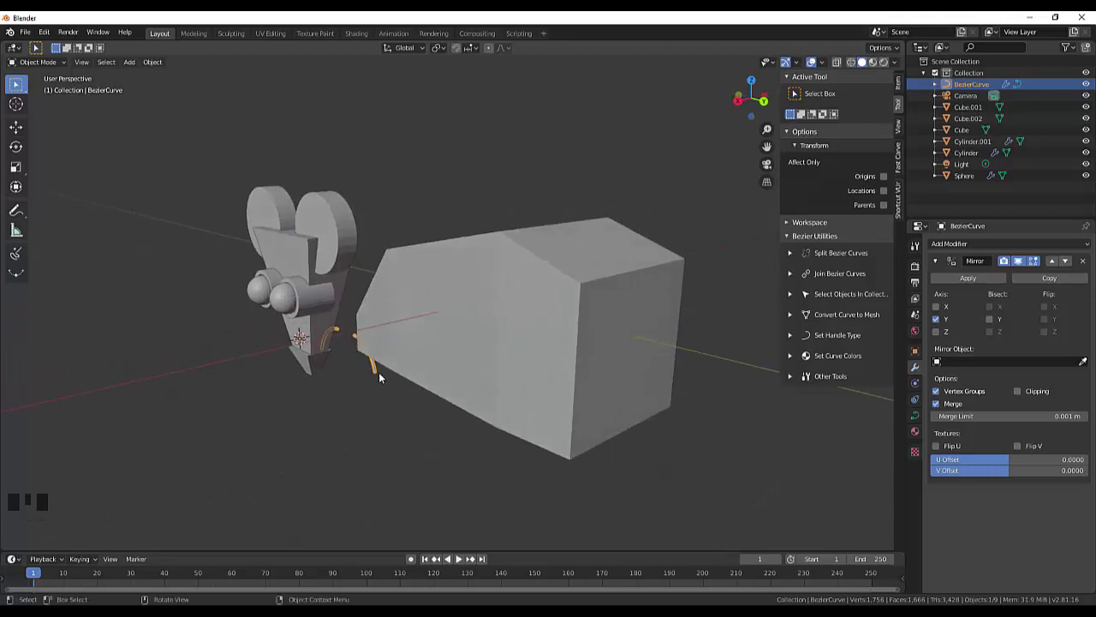
{"action": "key", "text": "g"}
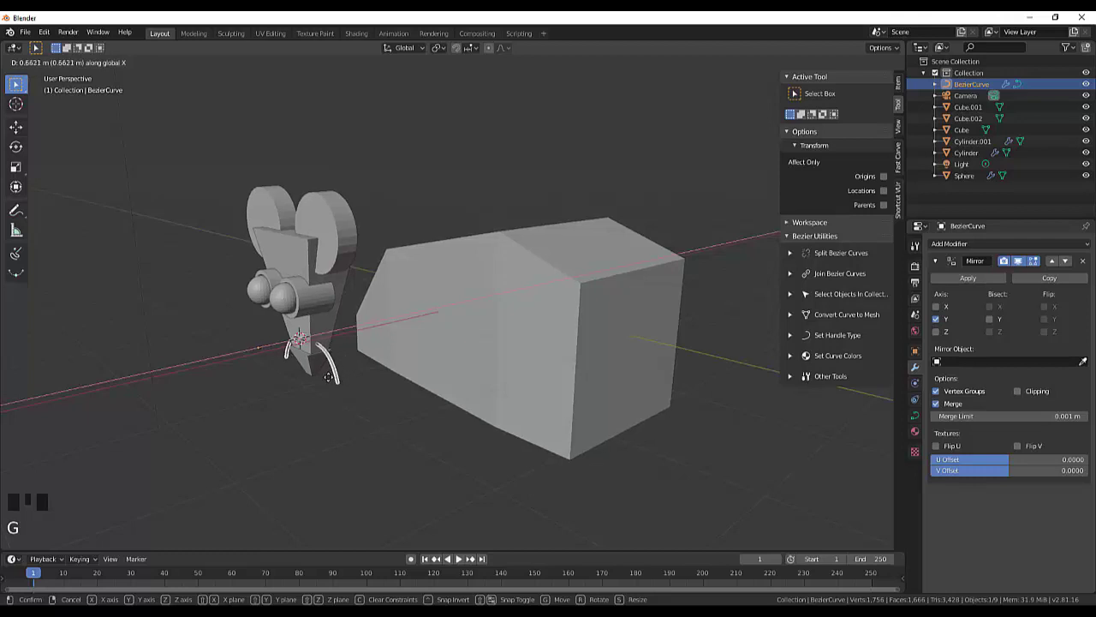
{"action": "left_click_drag", "start_coordinate": [463, 410], "coordinate": [457, 423]}
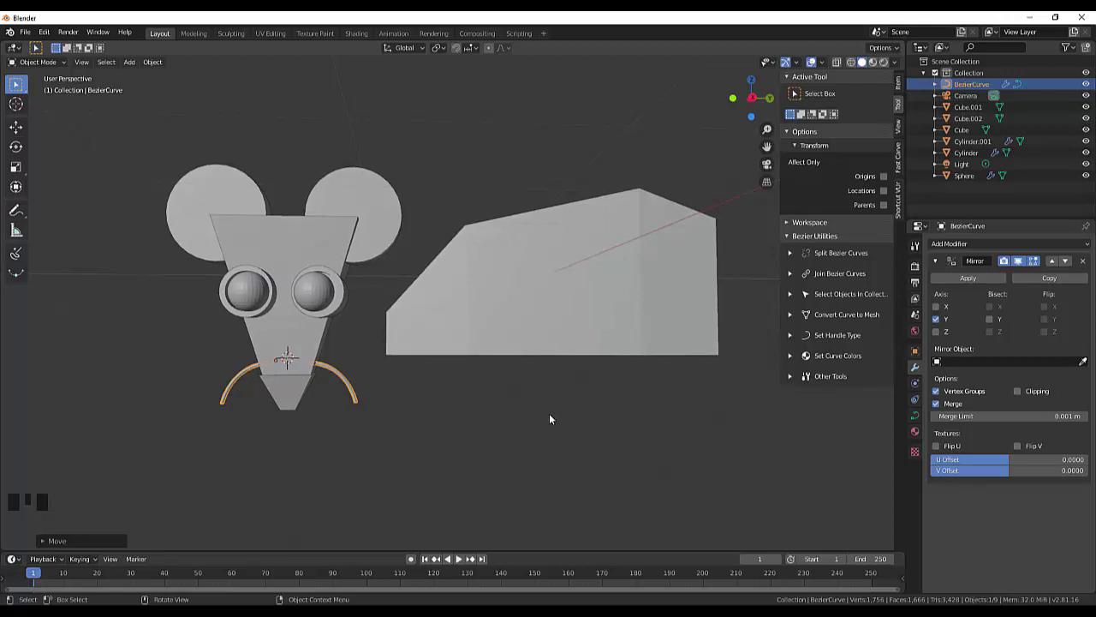
{"action": "key", "text": "KP_3"}
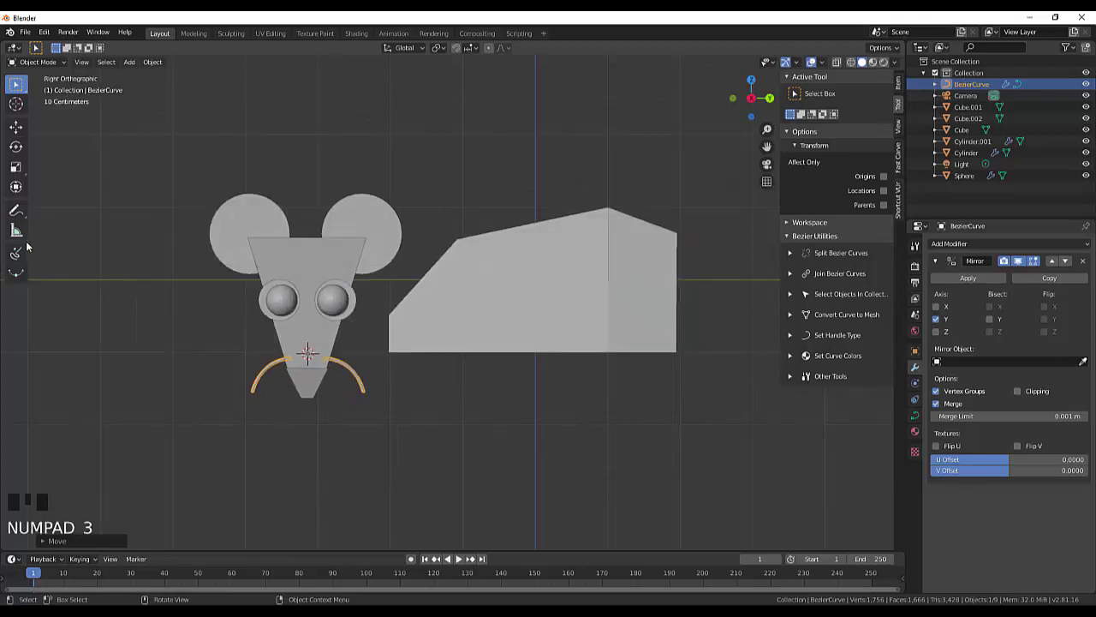
- Draw a second whisker curve above the first and show its geometry settings for a 0.03 m bevel
{"action": "left_click_drag", "start_coordinate": [20, 253], "coordinate": [374, 369]}
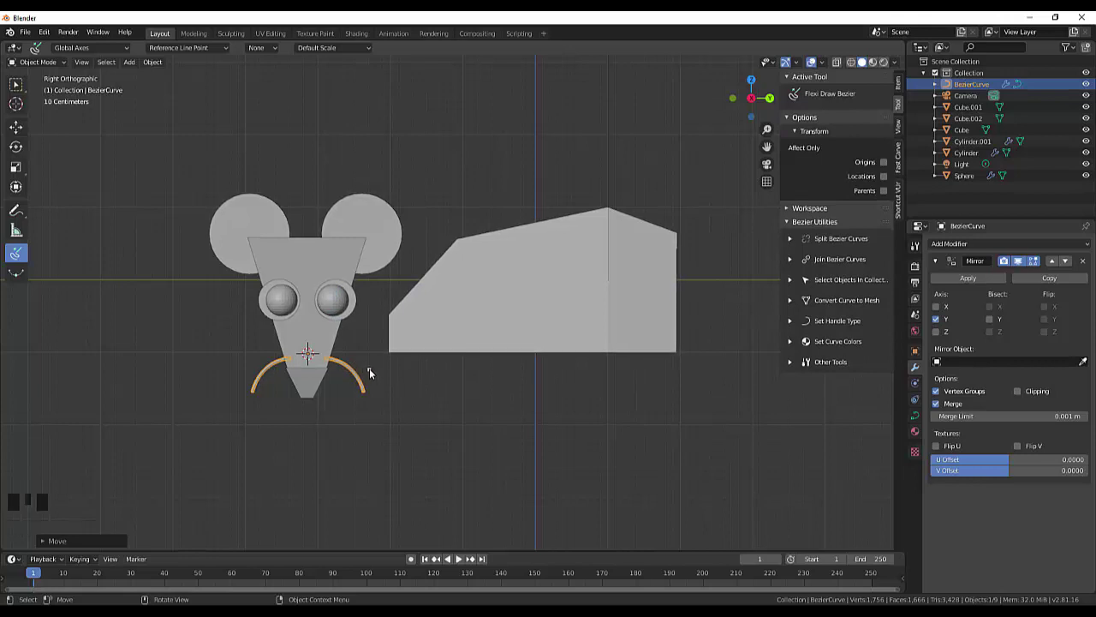
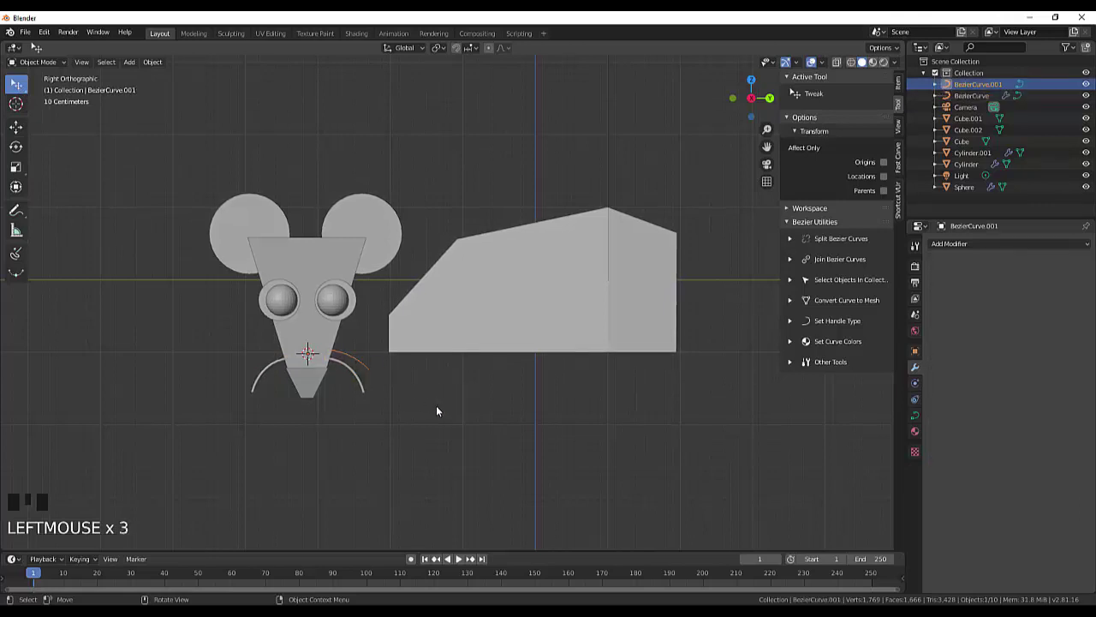
{"action": "left_click", "coordinate": [918, 418]}
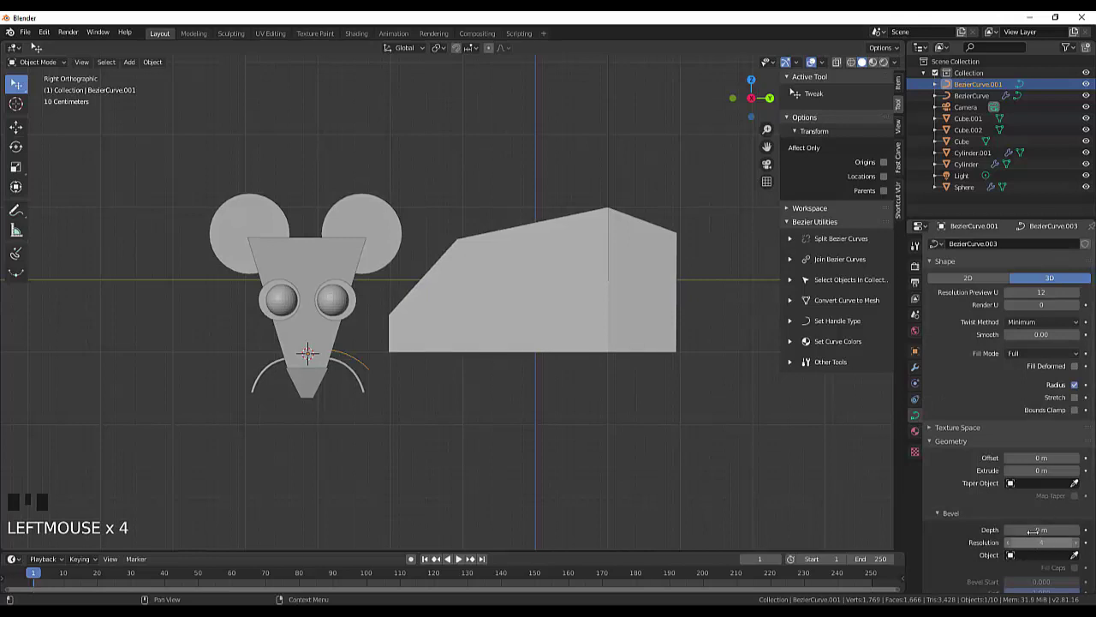
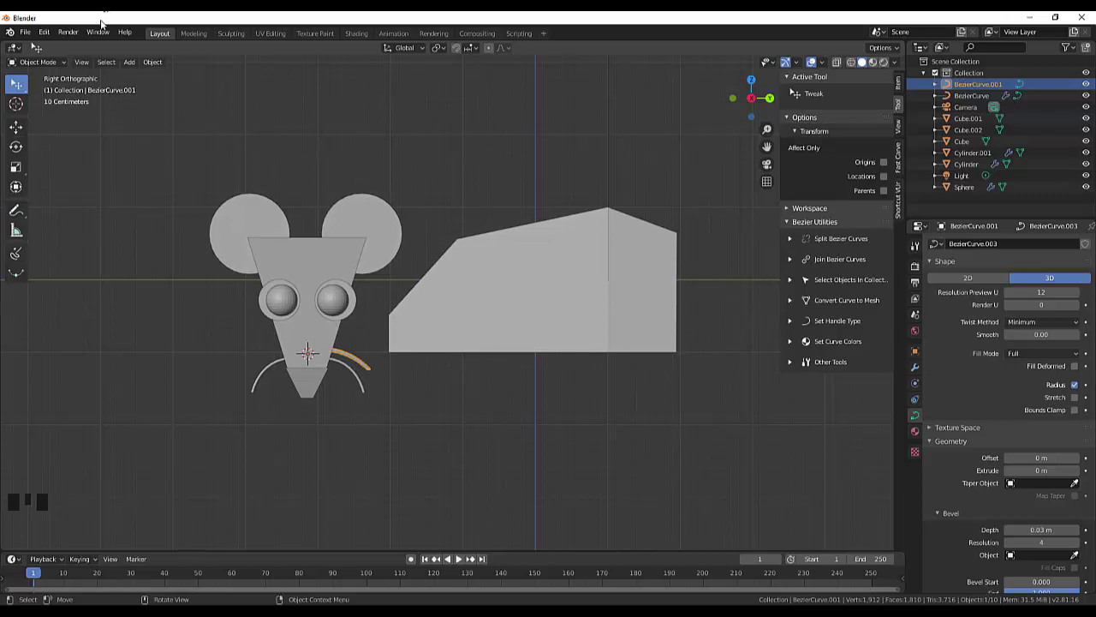
- Add a Y-axis Mirror modifier to BezierCurve.001 and deselect it
{"action": "left_click", "coordinate": [916, 371]}
{"action": "left_click_drag", "start_coordinate": [1090, 245], "coordinate": [895, 336]}
{"action": "left_click_drag", "start_coordinate": [940, 319], "coordinate": [938, 307]}
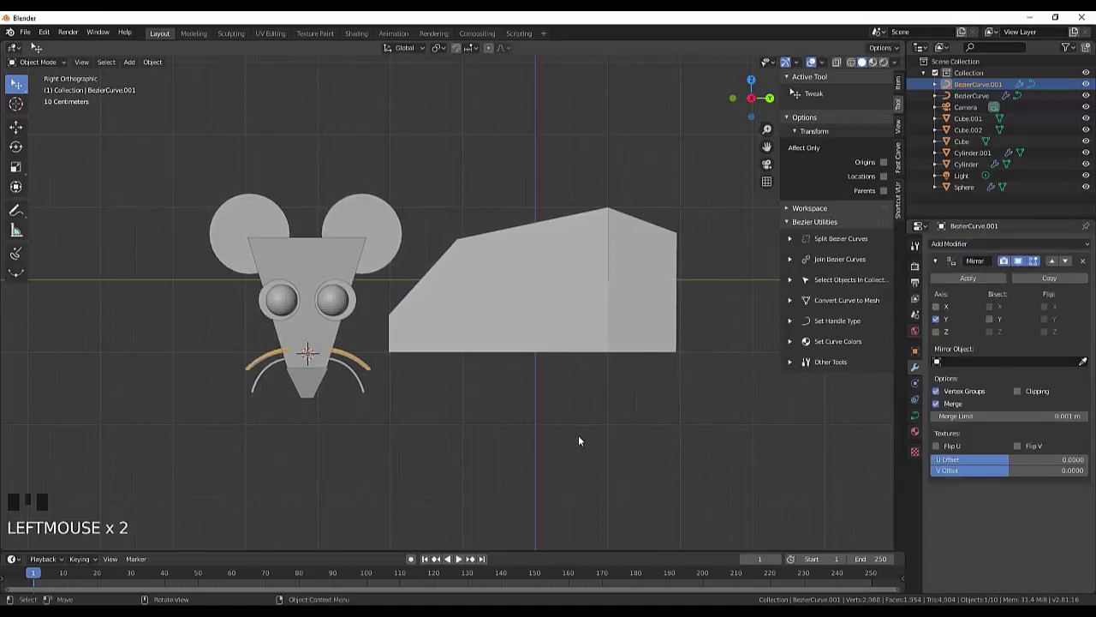
{"action": "left_click", "coordinate": [581, 439]}
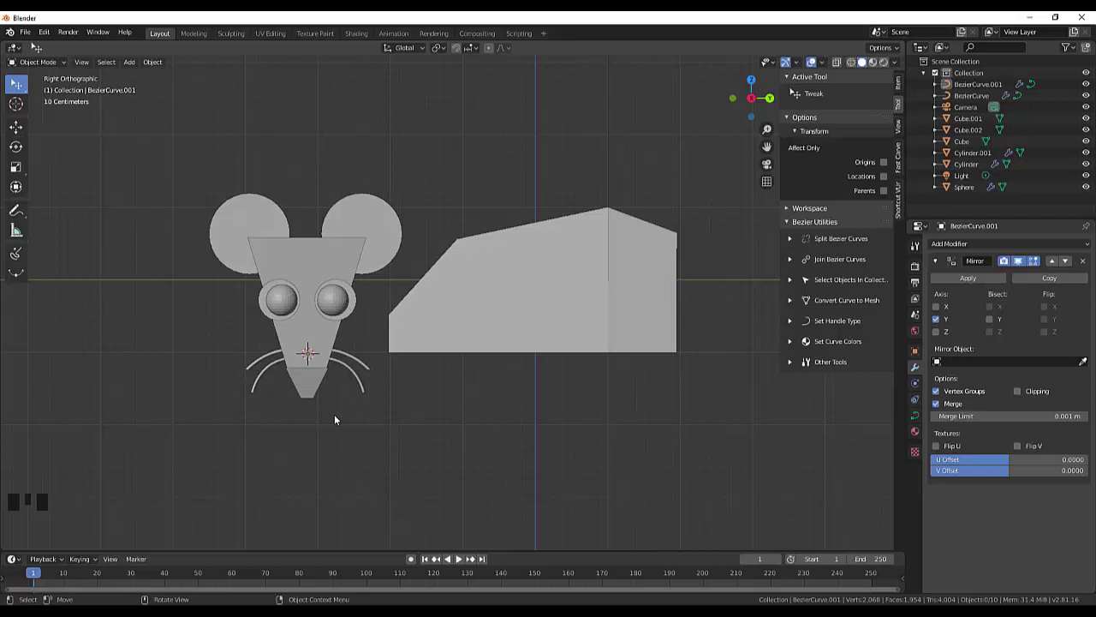
{"action": "scroll", "scroll_direction": "up", "scroll_amount": 3}
{"action": "scroll", "scroll_direction": "down", "scroll_amount": 3}
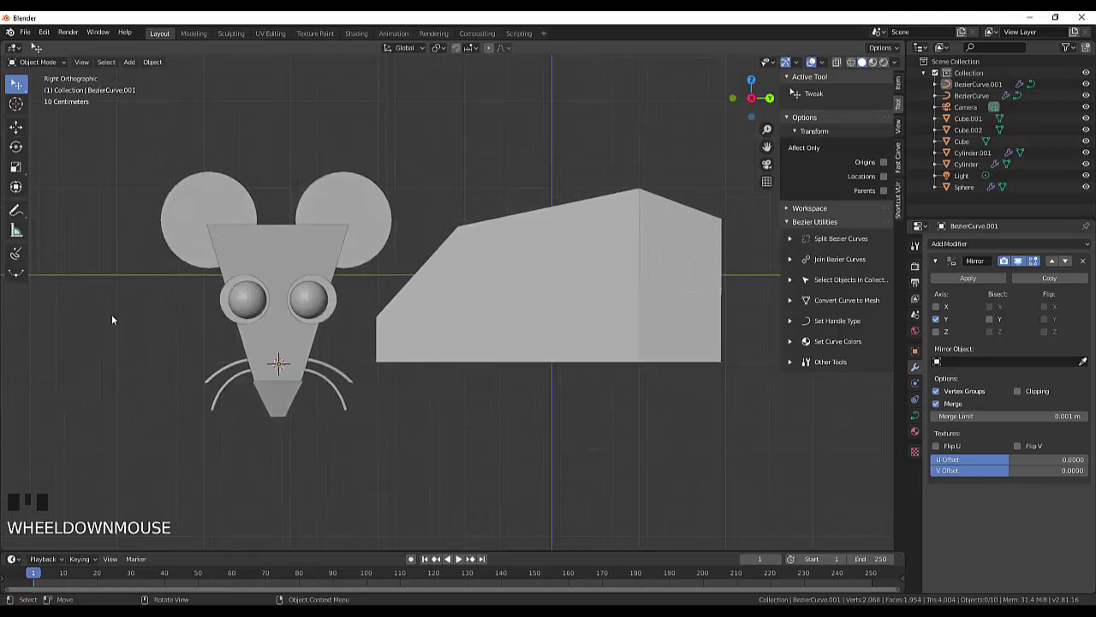
- Draw a third whisker curve below the others and show its geometry settings for a 0.02 m bevel
{"action": "left_click_drag", "start_coordinate": [17, 252], "coordinate": [305, 376]}
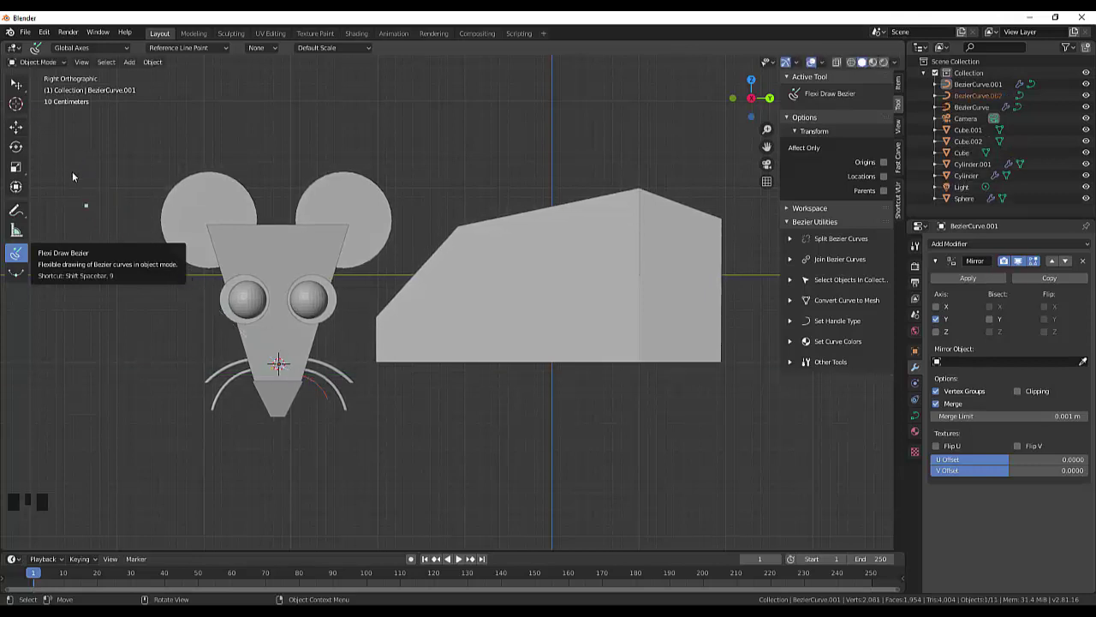
{"action": "left_click_drag", "start_coordinate": [23, 86], "coordinate": [324, 391]}
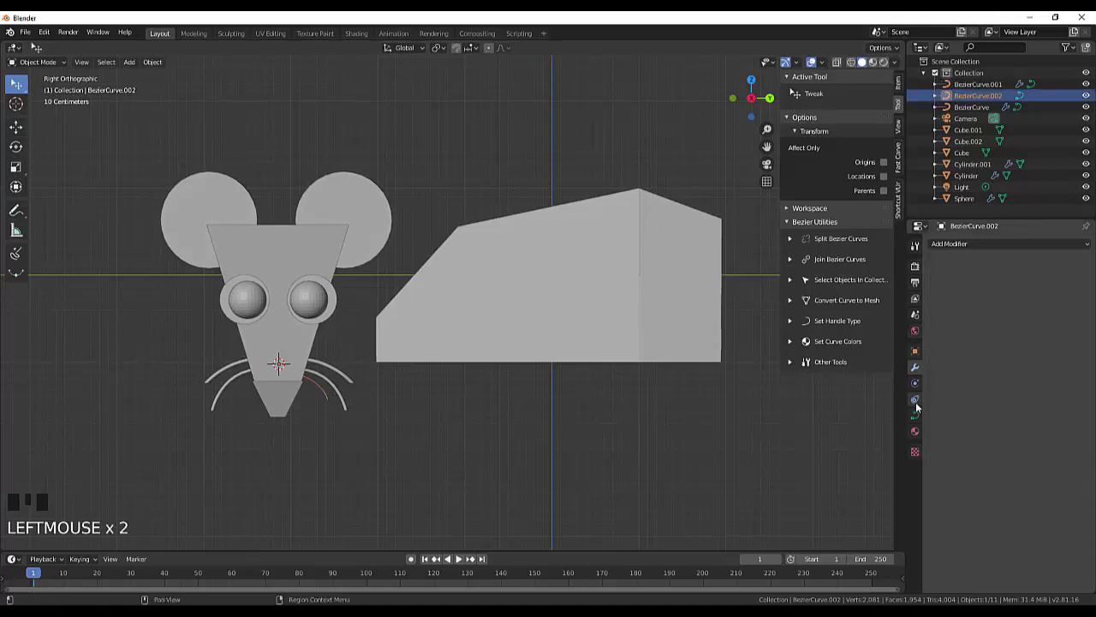
{"action": "left_click", "coordinate": [918, 415]}
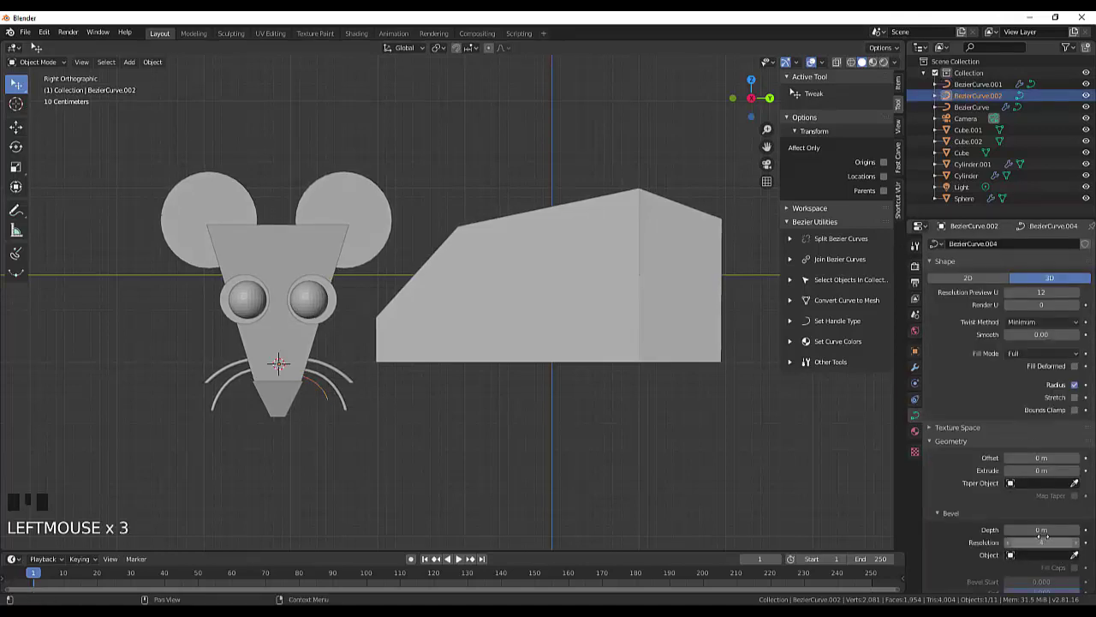
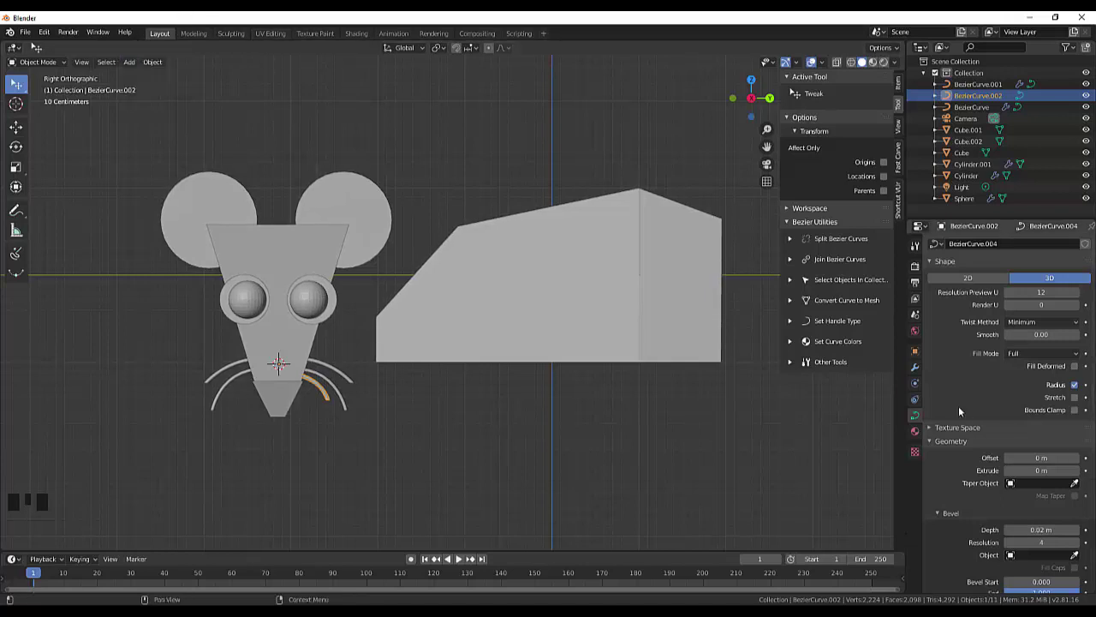
- Add a Y-axis Mirror modifier to BezierCurve.002, the third whisker
{"action": "left_click_drag", "start_coordinate": [914, 371], "coordinate": [943, 314]}
{"action": "left_click", "coordinate": [939, 318]}
{"action": "left_click", "coordinate": [939, 308]}
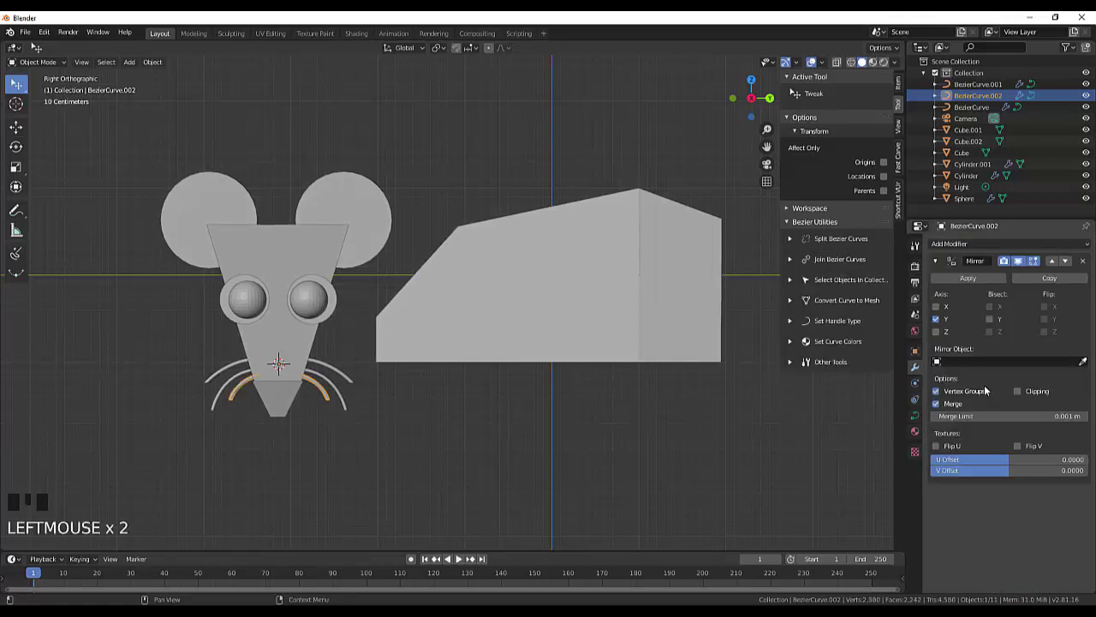
- Slightly scale and reposition the third whisker in the viewport
{"action": "left_click", "coordinate": [481, 487]}
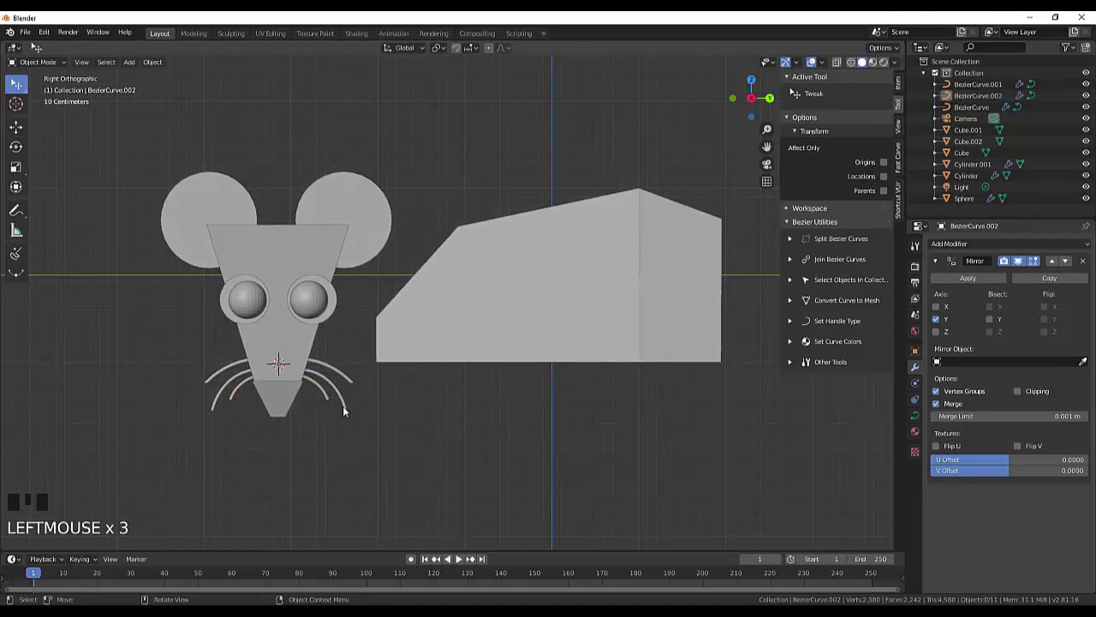
{"action": "left_click", "coordinate": [348, 411]}
{"action": "left_click", "coordinate": [349, 410]}
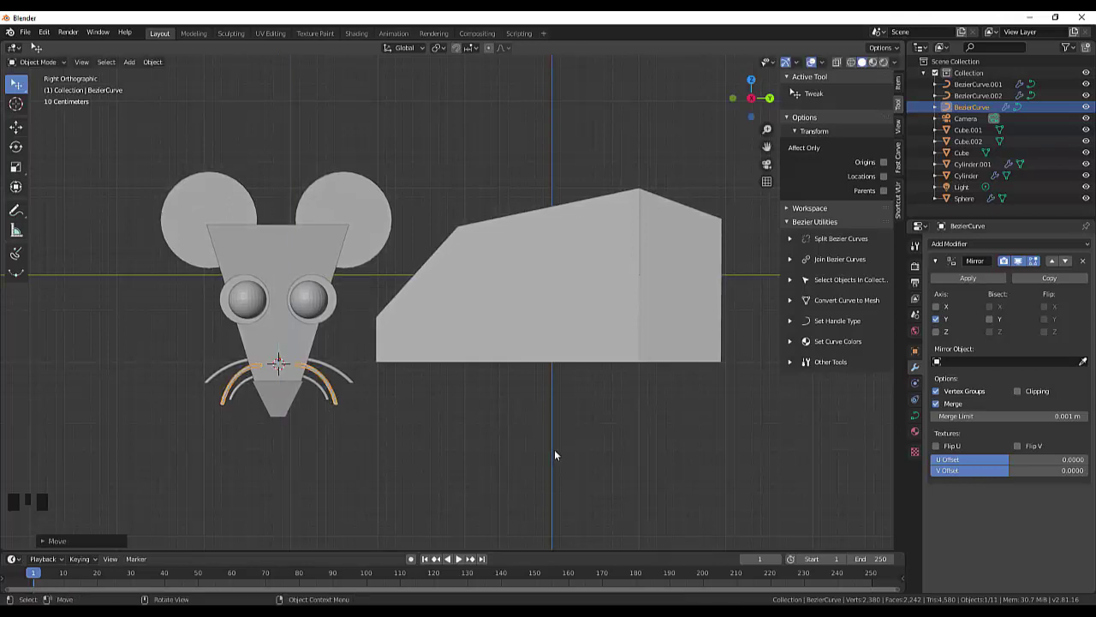
{"action": "left_click", "coordinate": [504, 475]}
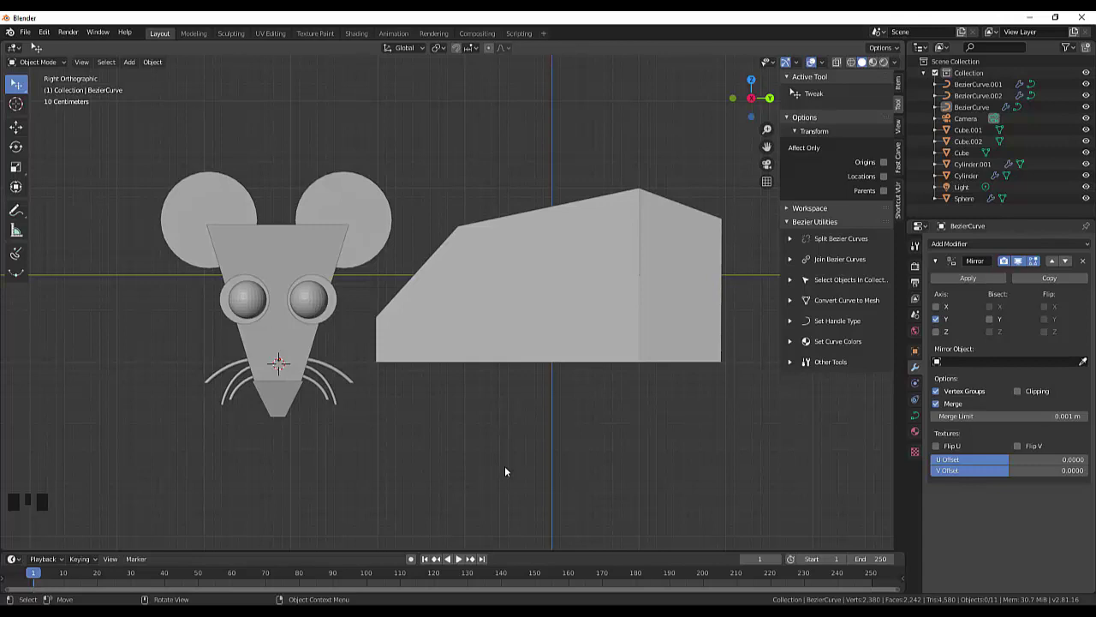
{"action": "key", "text": "ctrl+z"}
{"action": "key", "text": "ctrl+z"}
{"action": "key", "text": "ctrl+z"}
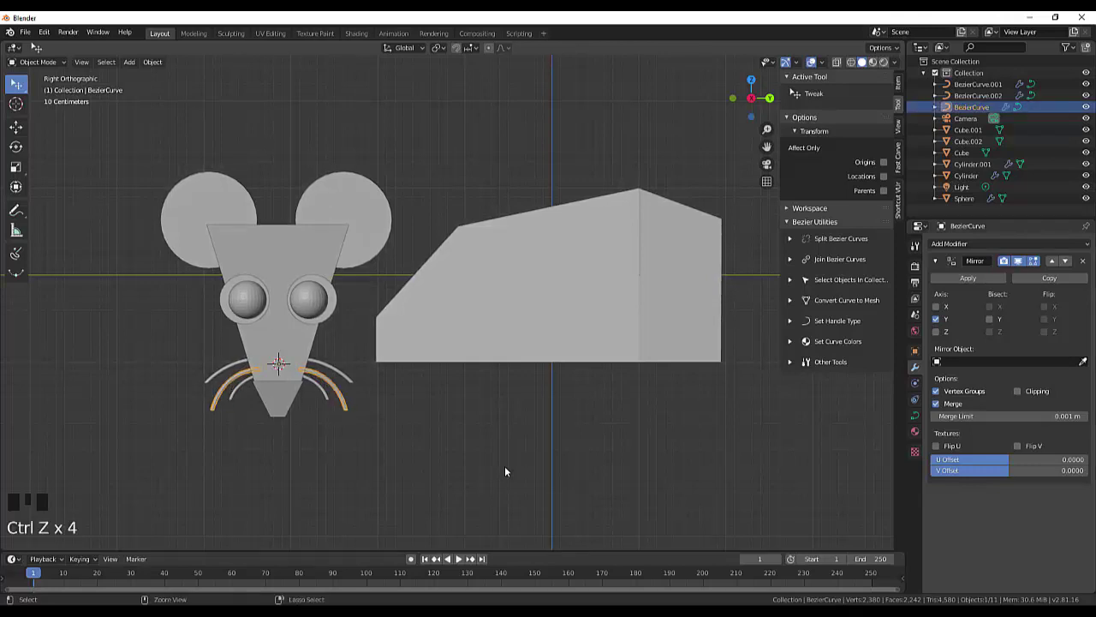
{"action": "left_click", "coordinate": [508, 471]}
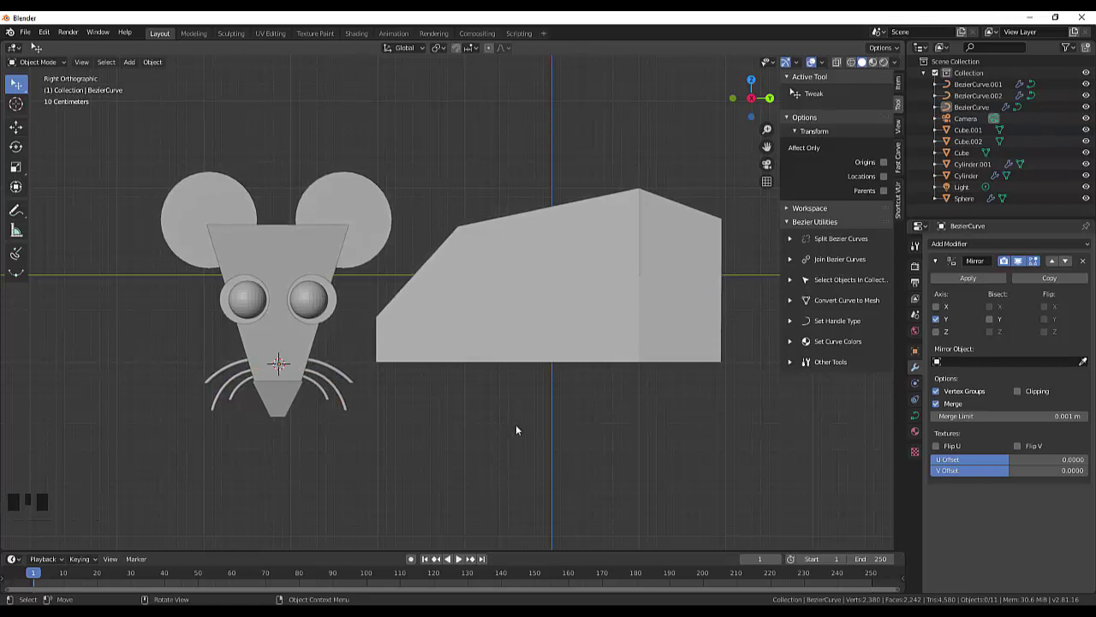
{"action": "left_click", "coordinate": [669, 354]}
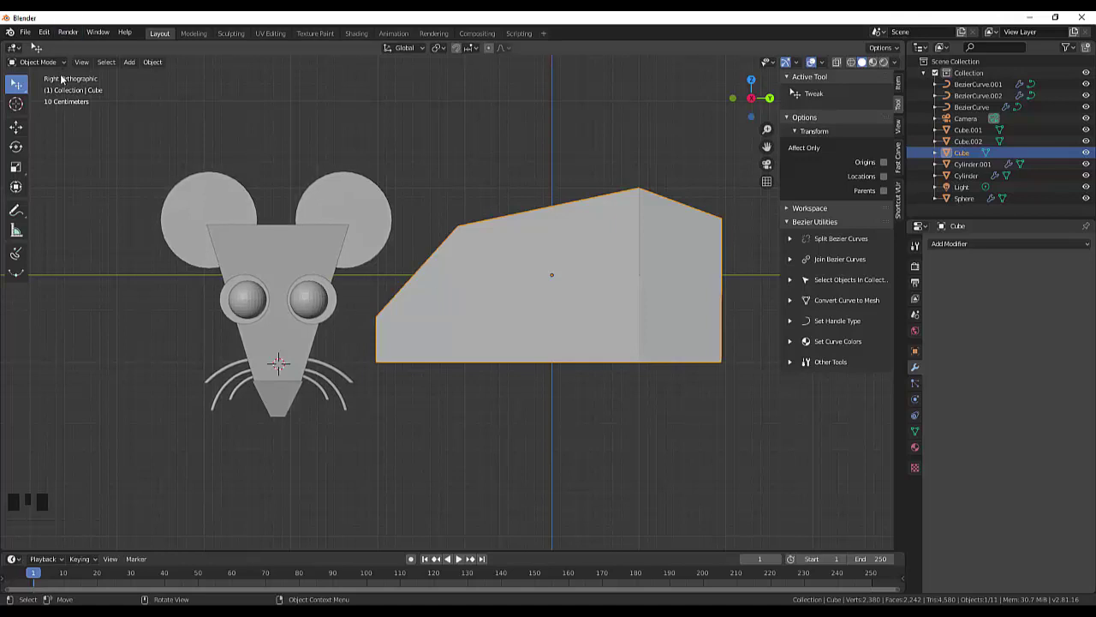
- In Edit Mode, pull the body's rear vertical edge inward to shorten the body
{"action": "key", "text": "Tab"}
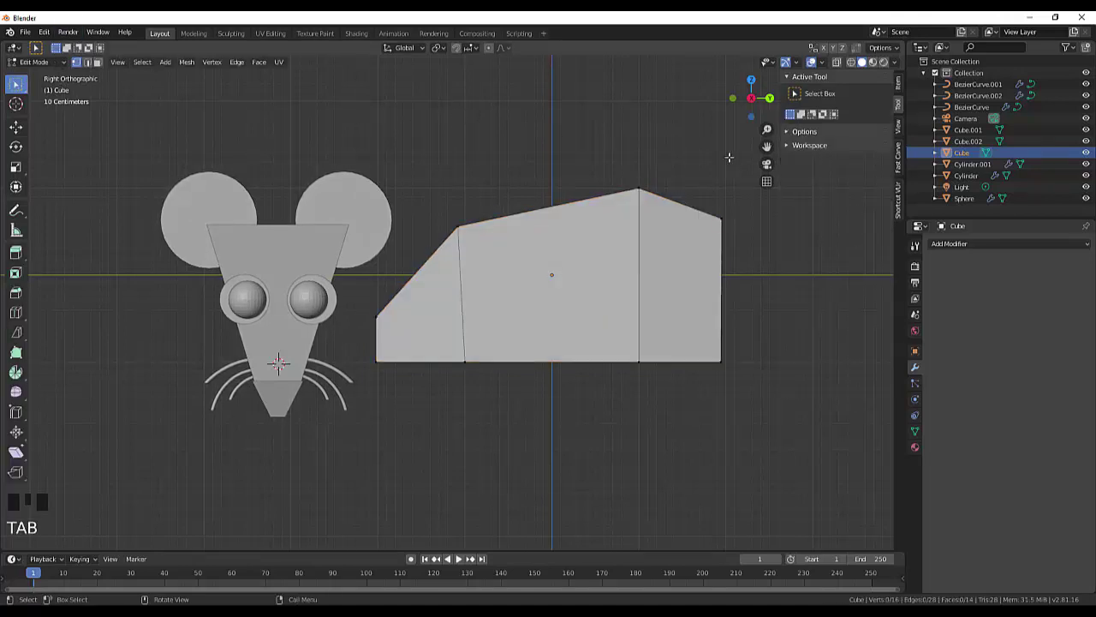
{"action": "left_click", "coordinate": [839, 66]}
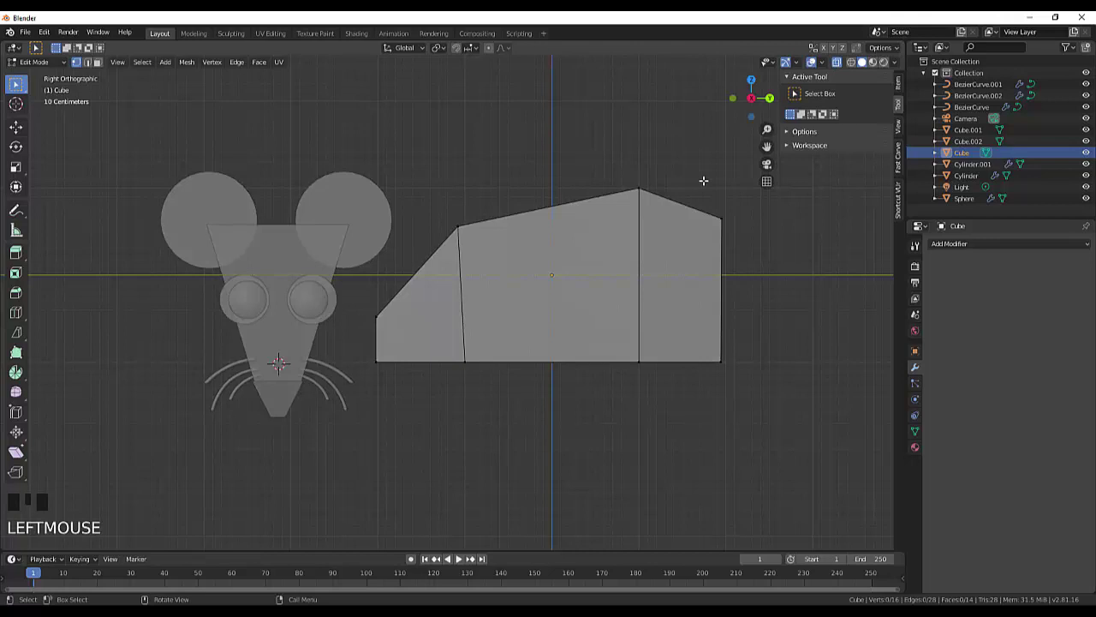
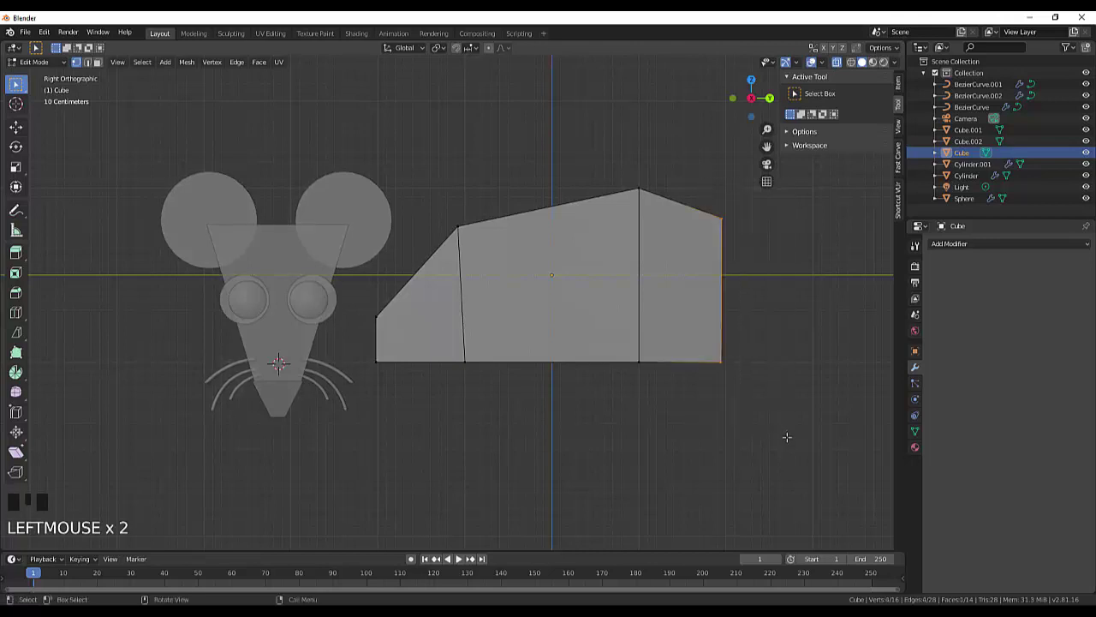
{"action": "key", "text": "g"}
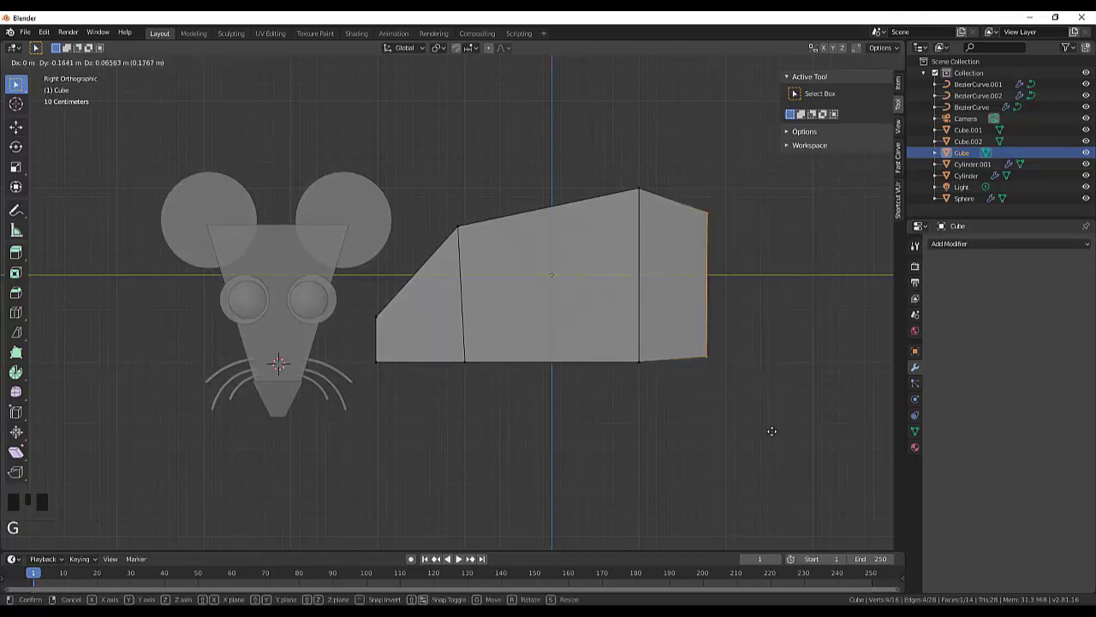
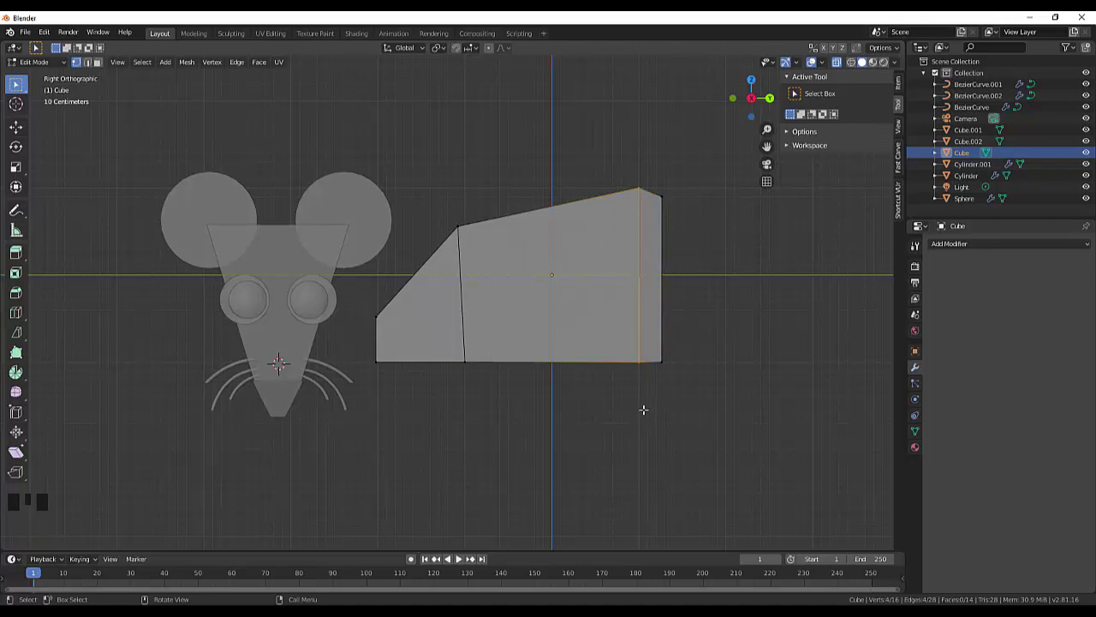
- Shift the body's middle edge forward, raise the front corner and slant the back top inward
{"action": "key", "text": "g"}
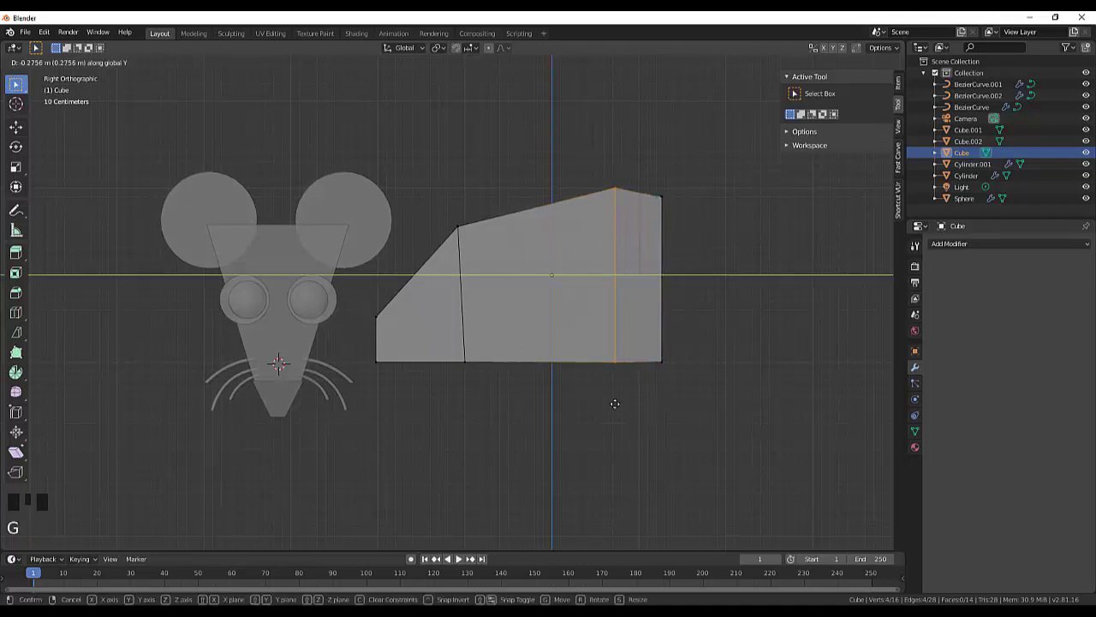
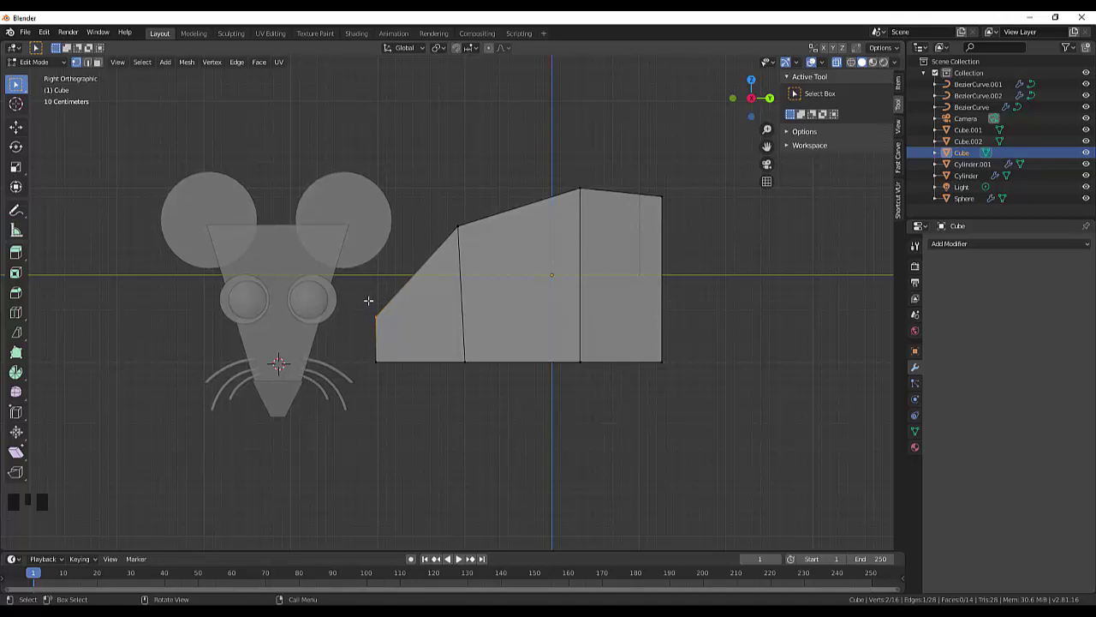
{"action": "key", "text": "g"}
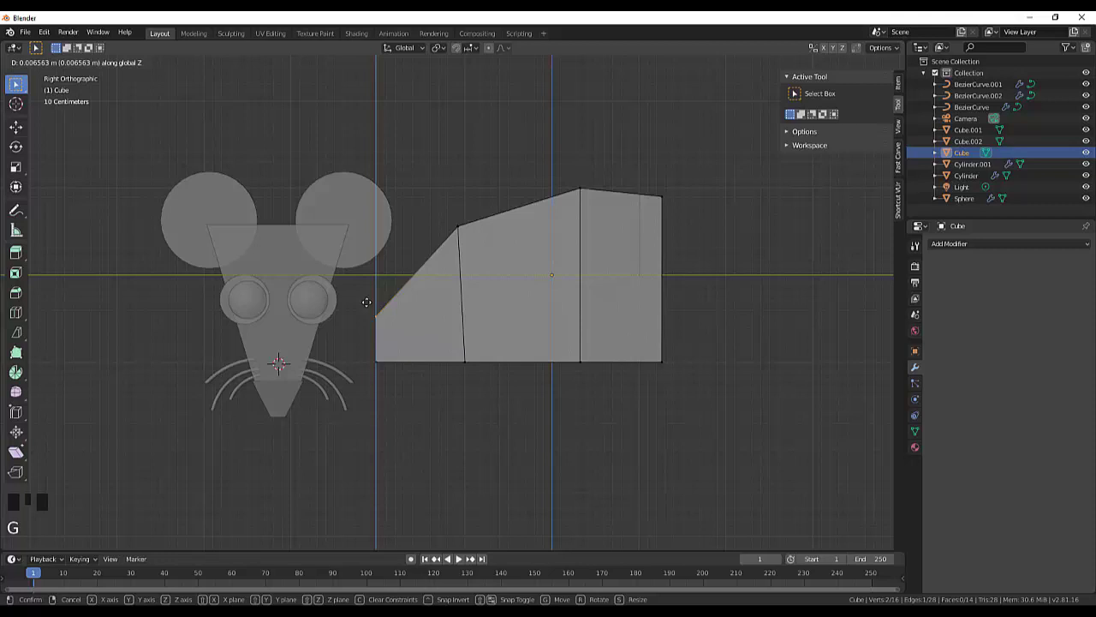
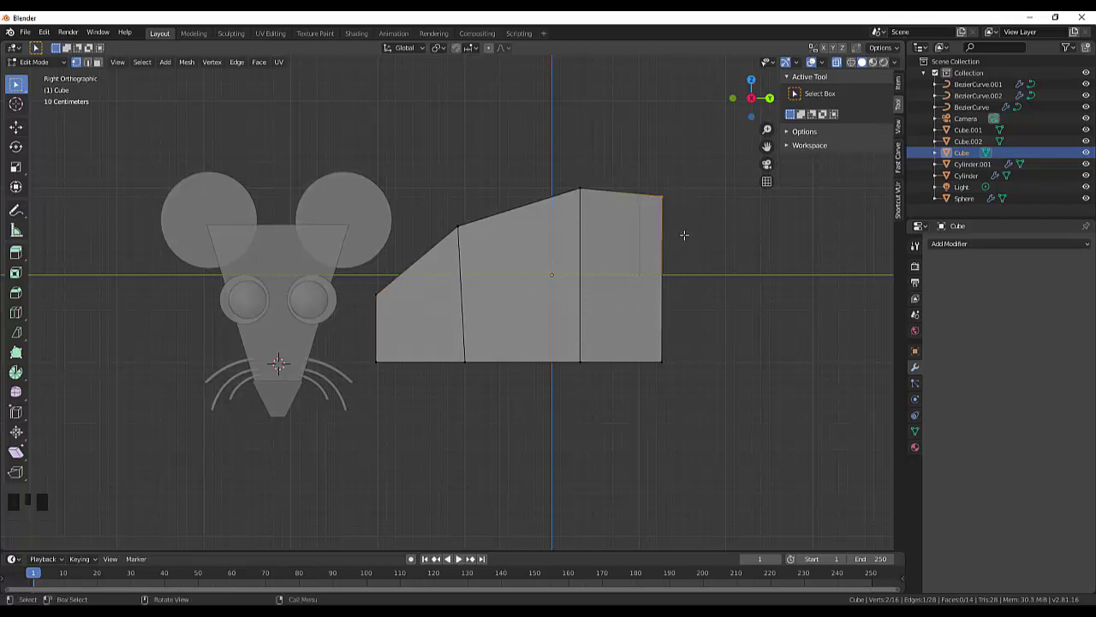
{"action": "key", "text": "g"}
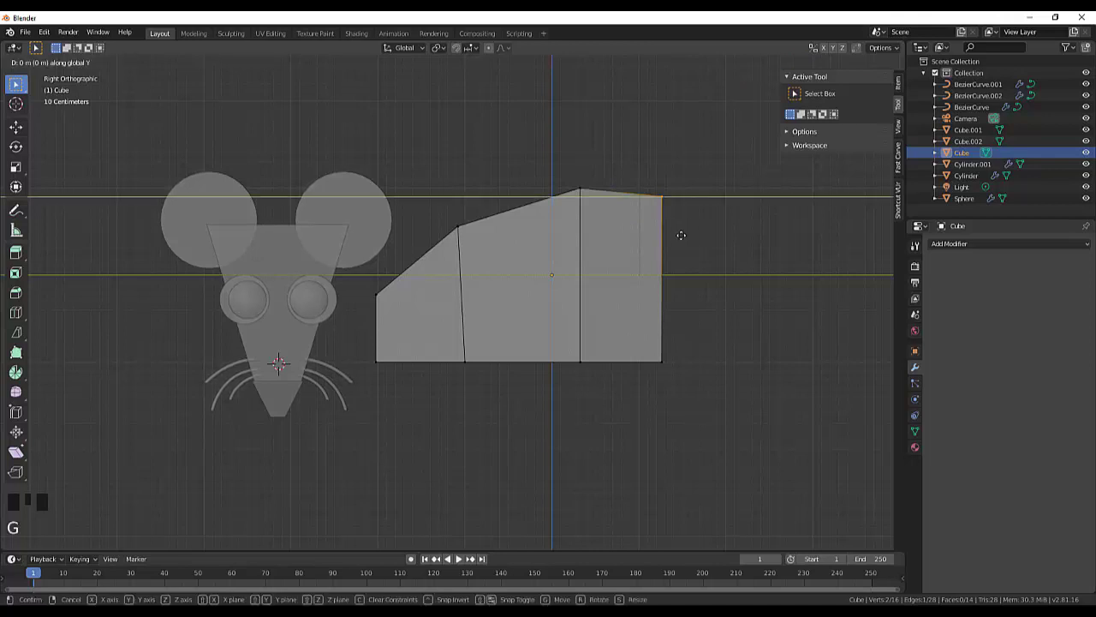
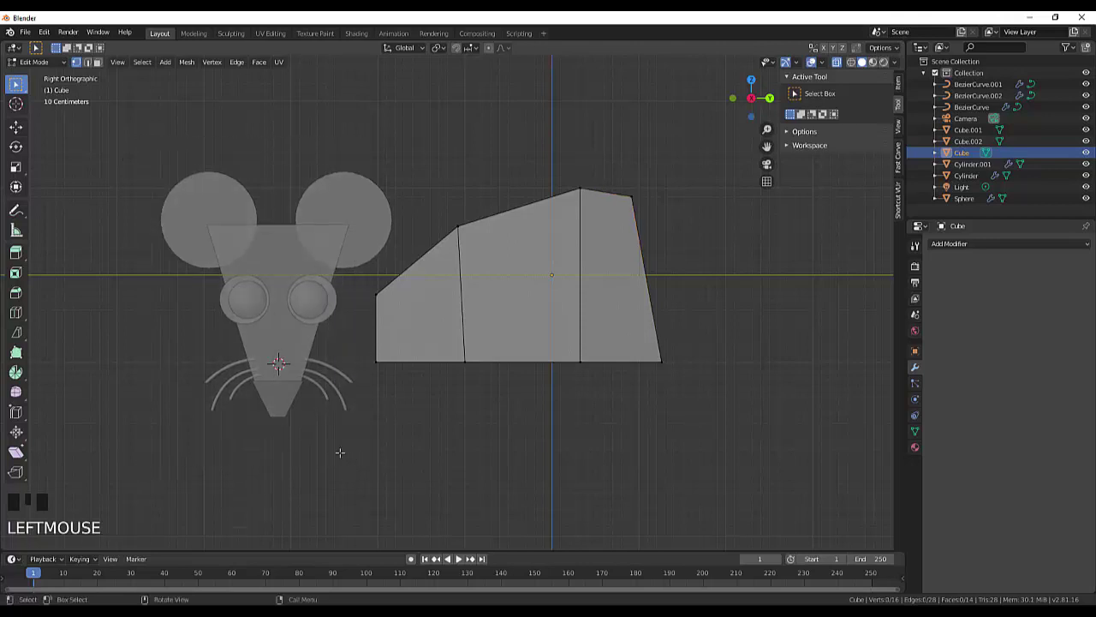
- In Object Mode, select the head with its ears, eyes and whiskers in the Outliner
{"action": "left_click_drag", "start_coordinate": [28, 66], "coordinate": [140, 186]}
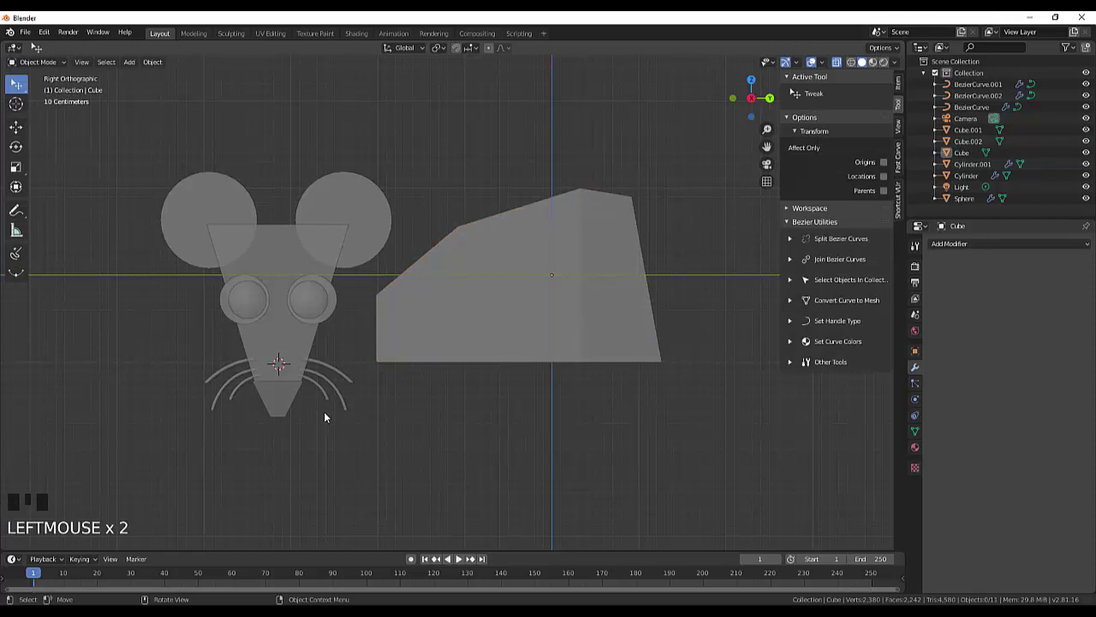
{"action": "left_click", "coordinate": [225, 219]}
{"action": "left_click", "coordinate": [275, 276]}
{"action": "left_click", "coordinate": [317, 309]}
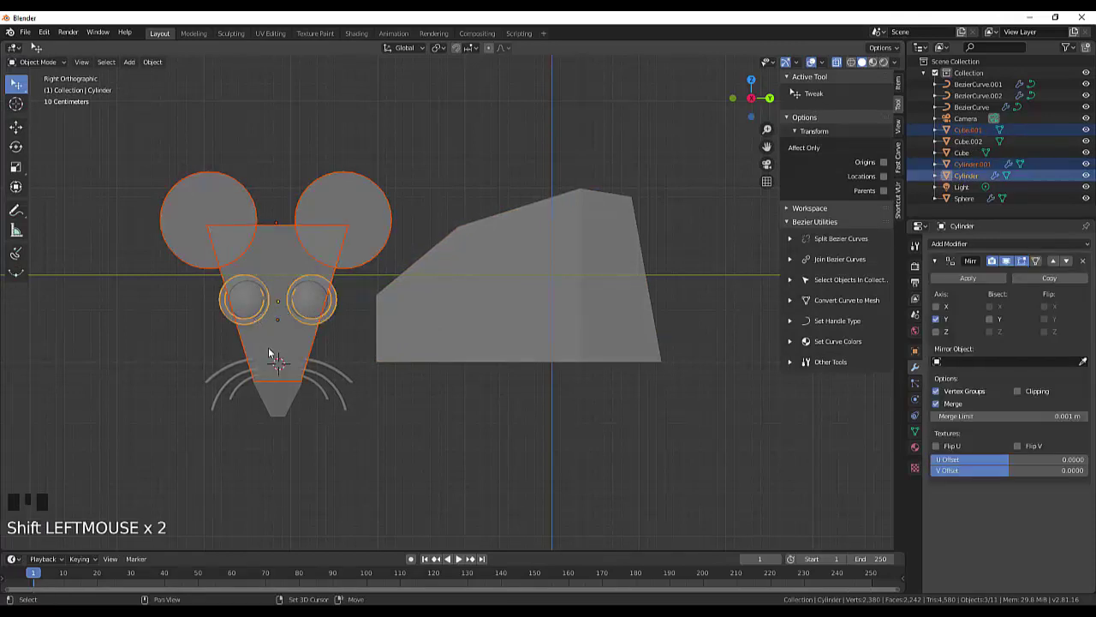
{"action": "left_click", "coordinate": [272, 350]}
{"action": "left_click", "coordinate": [143, 167]}
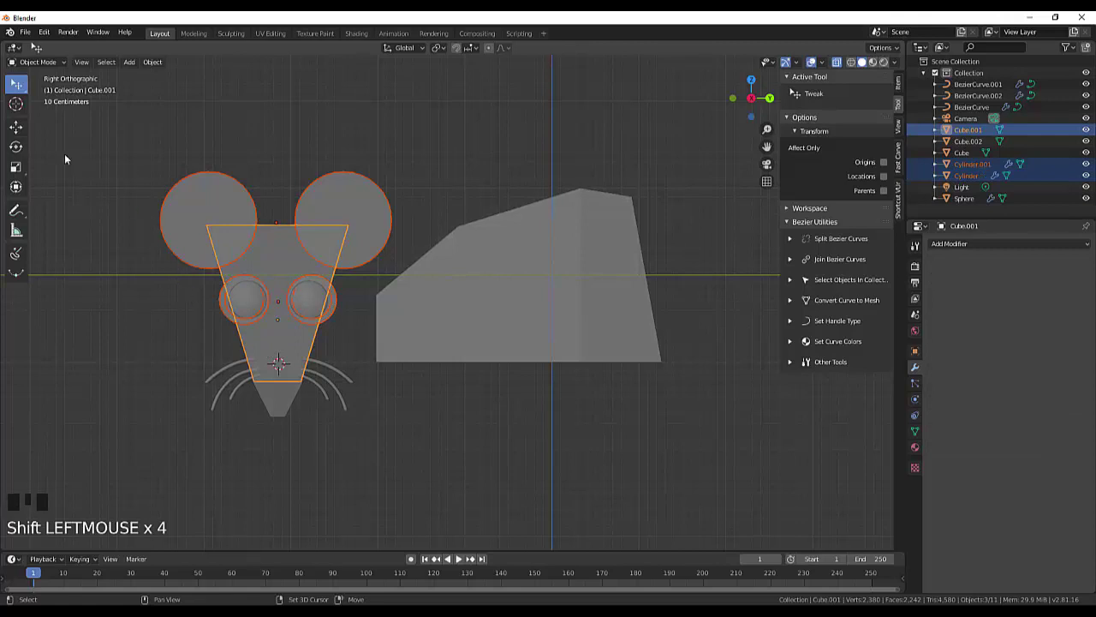
{"action": "left_click_drag", "start_coordinate": [25, 86], "coordinate": [140, 158]}
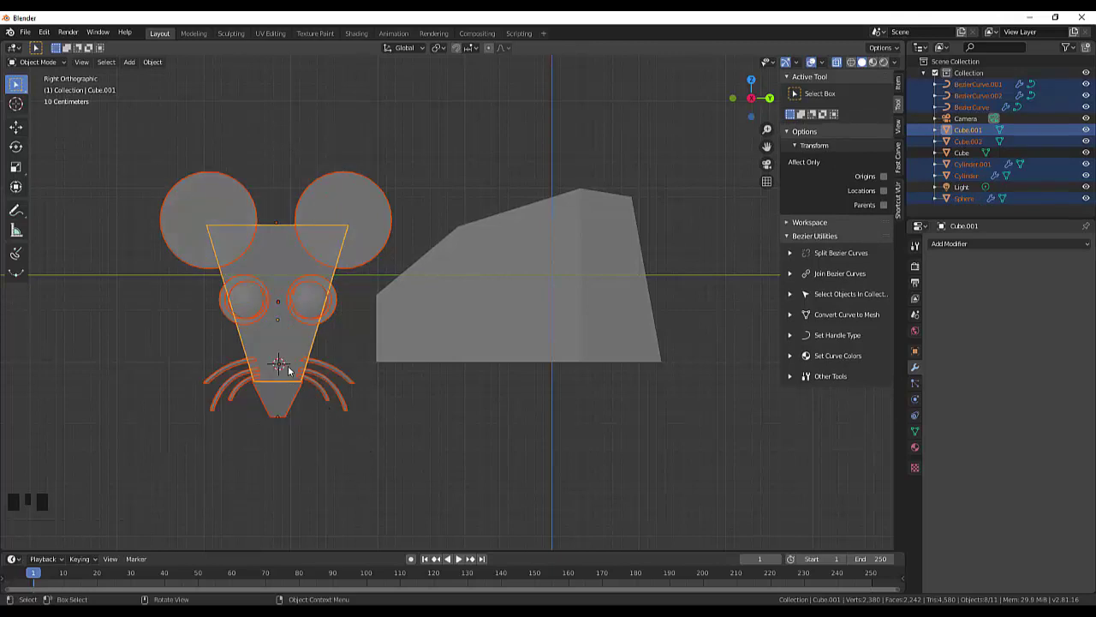
- Move the whole head assembly forward onto the front of the body and deselect
{"action": "key", "text": "g"}
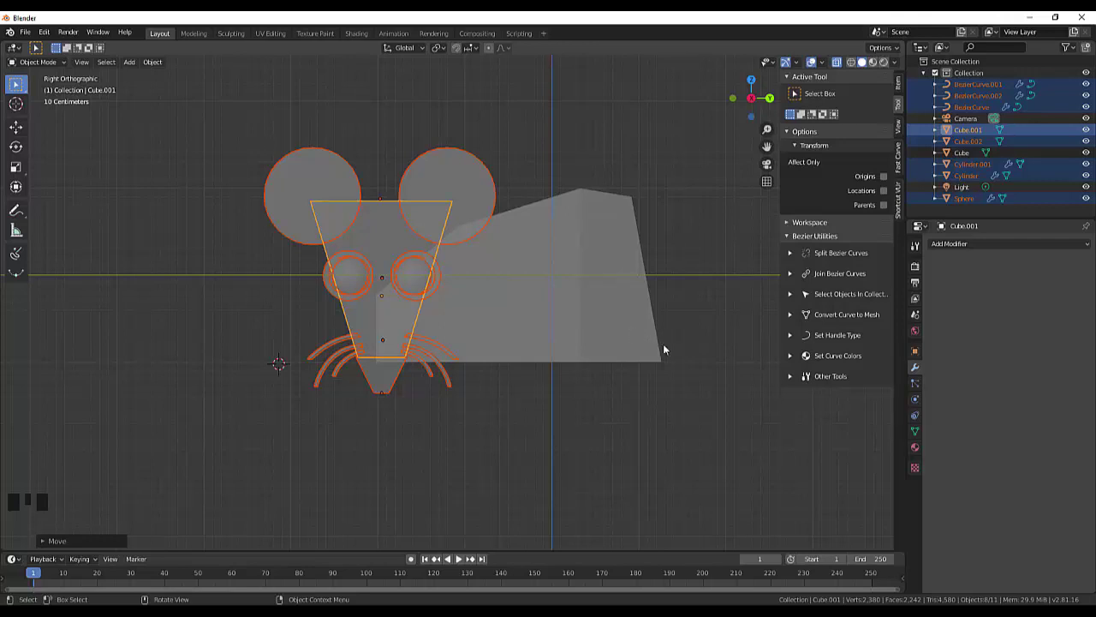
{"action": "left_click", "coordinate": [719, 384]}
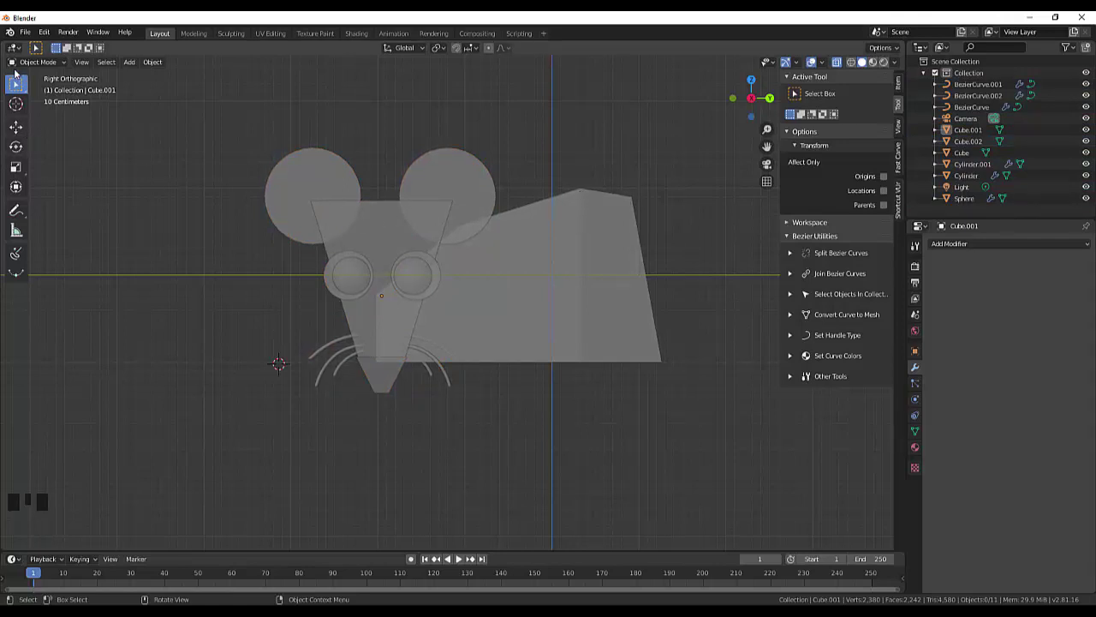
- Slide the body's middle edge forward and drop its rear top vertex to slope the back
{"action": "left_click_drag", "start_coordinate": [34, 64], "coordinate": [46, 90]}
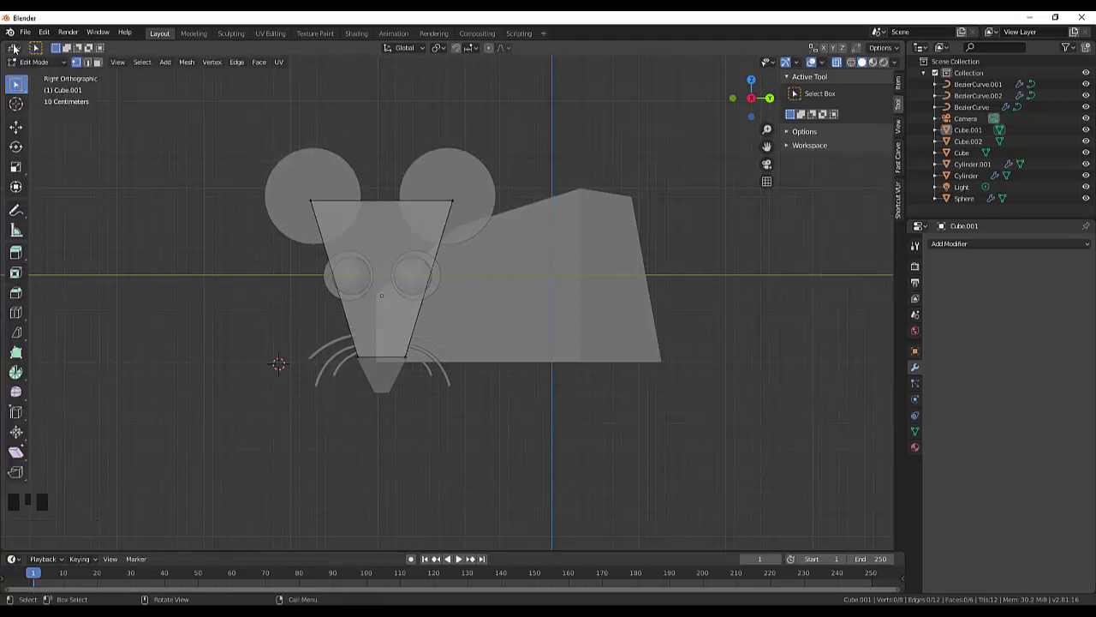
{"action": "left_click_drag", "start_coordinate": [29, 66], "coordinate": [603, 262]}
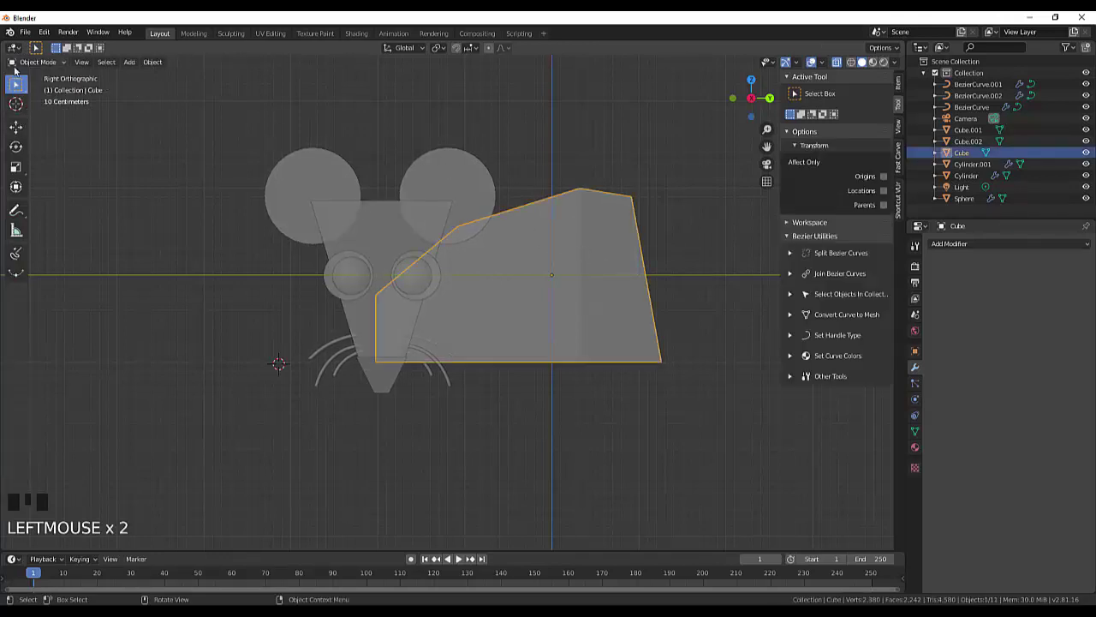
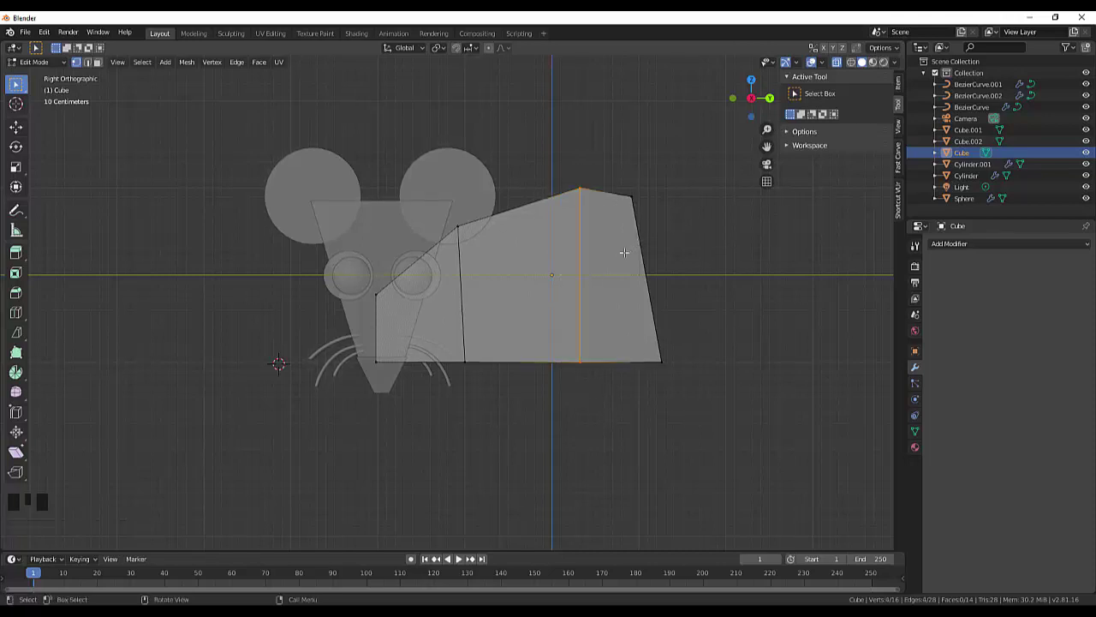
{"action": "key", "text": "g"}
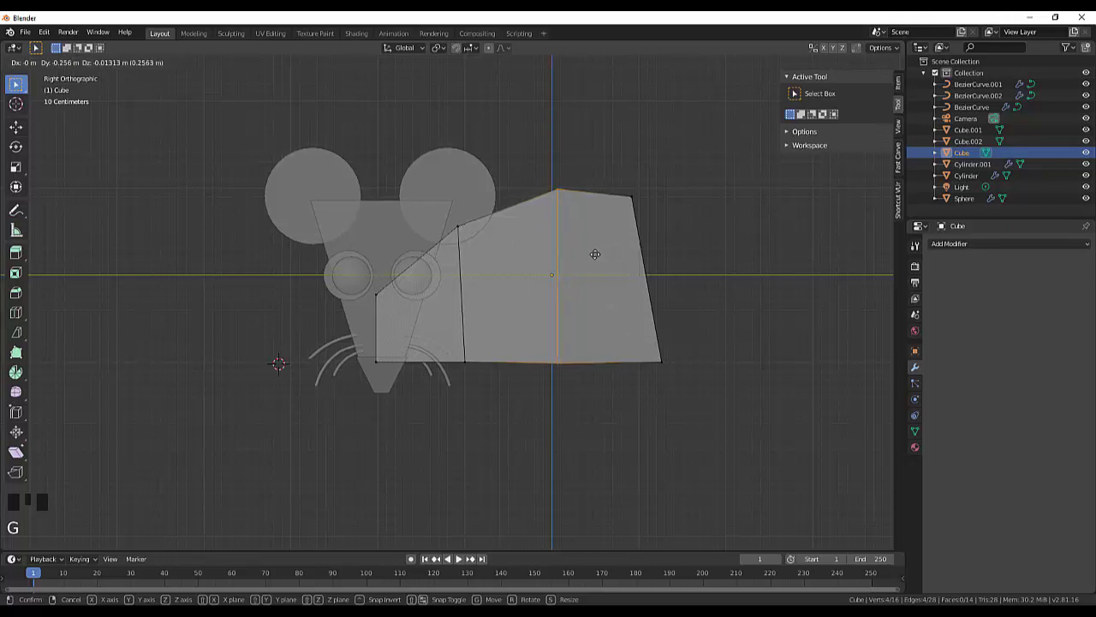
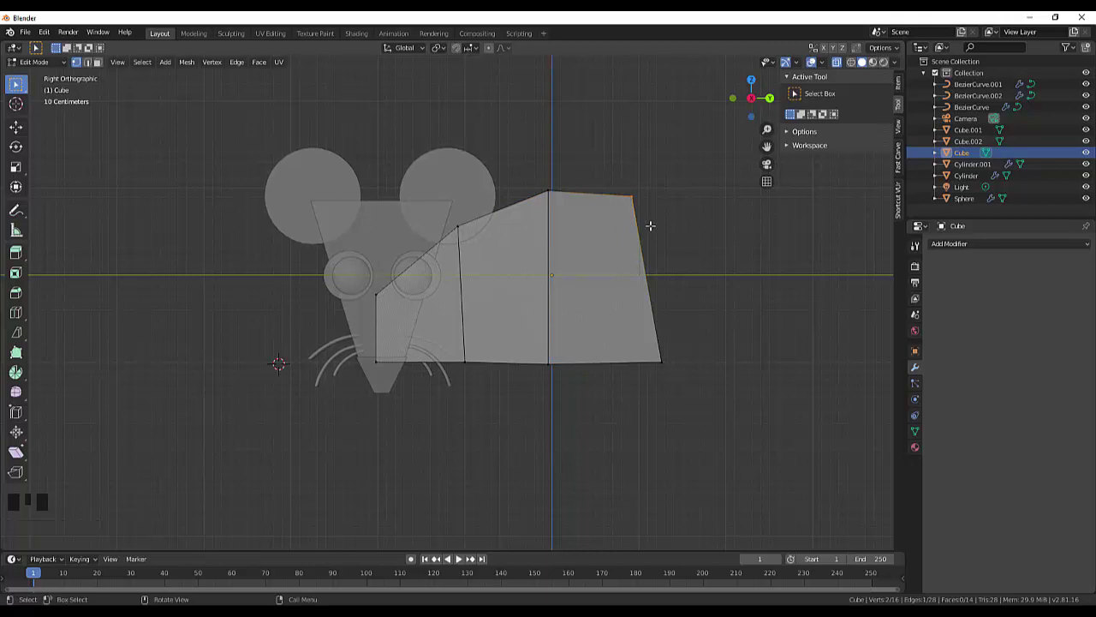
{"action": "key", "text": "g"}
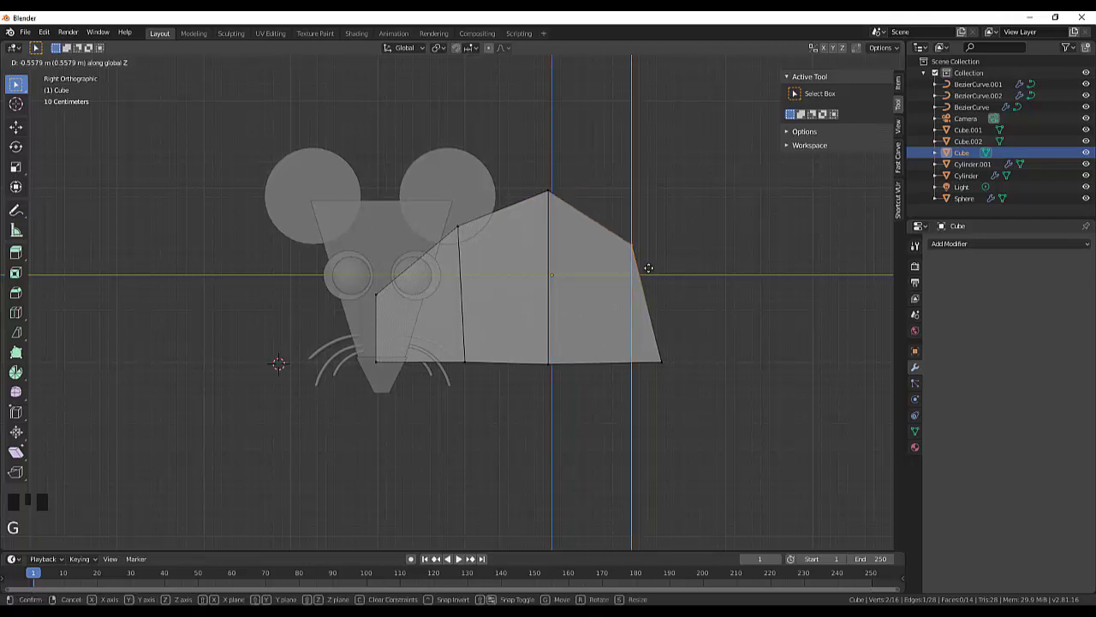
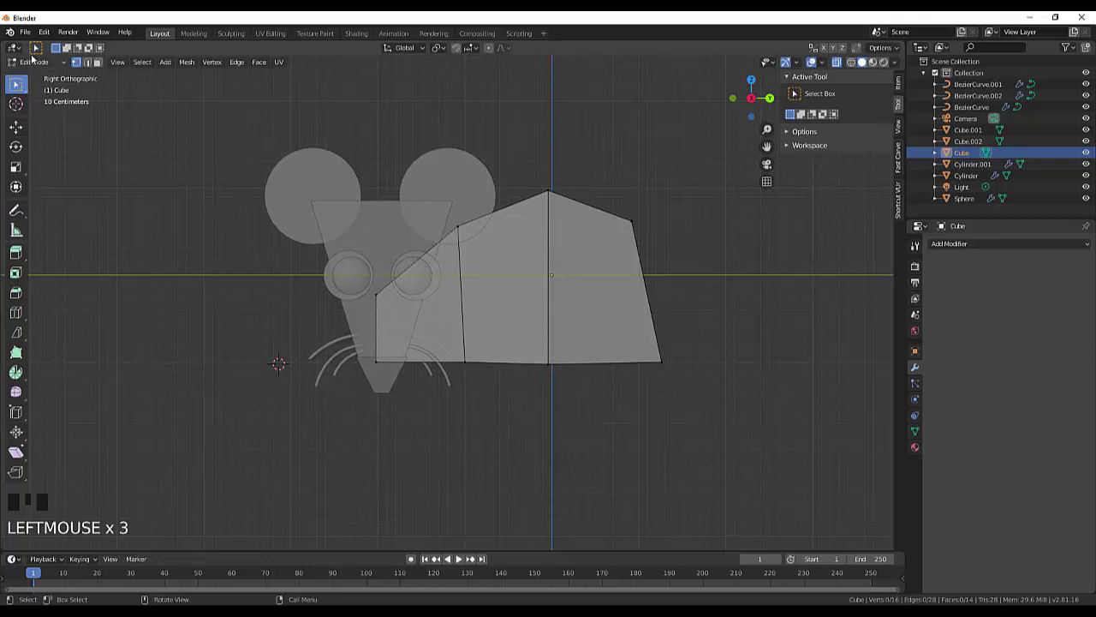
- Back in Object Mode, convert the first two Bezier whisker curves into meshes
{"action": "left_click", "coordinate": [38, 52]}
{"action": "left_click_drag", "start_coordinate": [32, 63], "coordinate": [377, 394]}
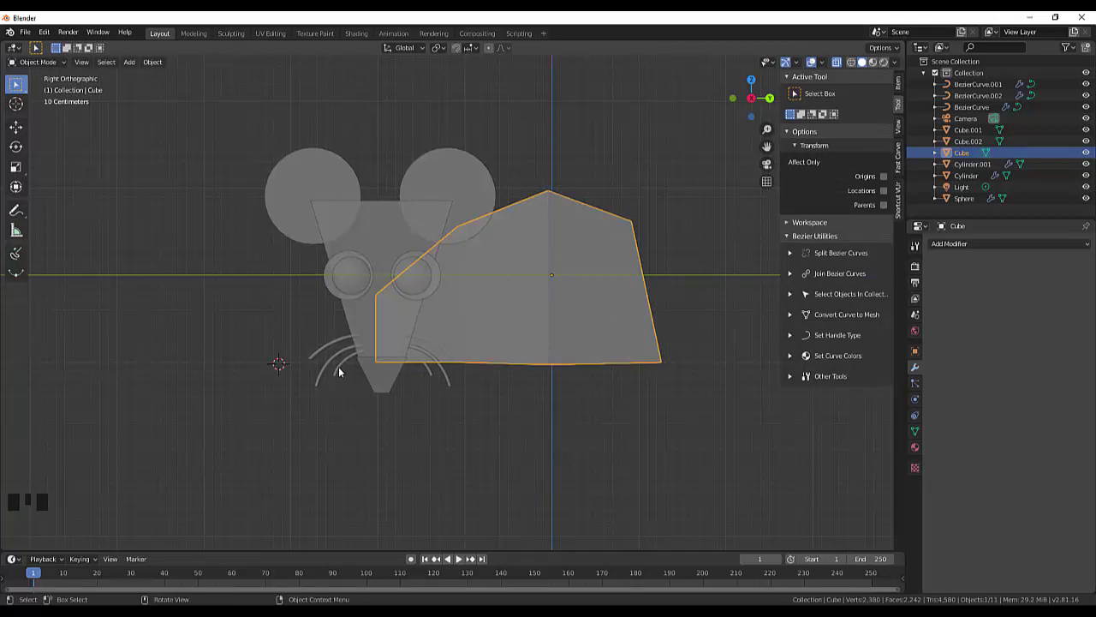
{"action": "left_click", "coordinate": [343, 368]}
{"action": "left_click_drag", "start_coordinate": [341, 370], "coordinate": [331, 365]}
{"action": "left_click", "coordinate": [330, 365]}
{"action": "left_click_drag", "start_coordinate": [332, 365], "coordinate": [332, 346]}
- Convert the remaining whisker curve to mesh and switch X-Ray display off
{"action": "left_click", "coordinate": [333, 346]}
{"action": "left_click_drag", "start_coordinate": [333, 346], "coordinate": [514, 422]}
{"action": "left_click", "coordinate": [514, 422]}
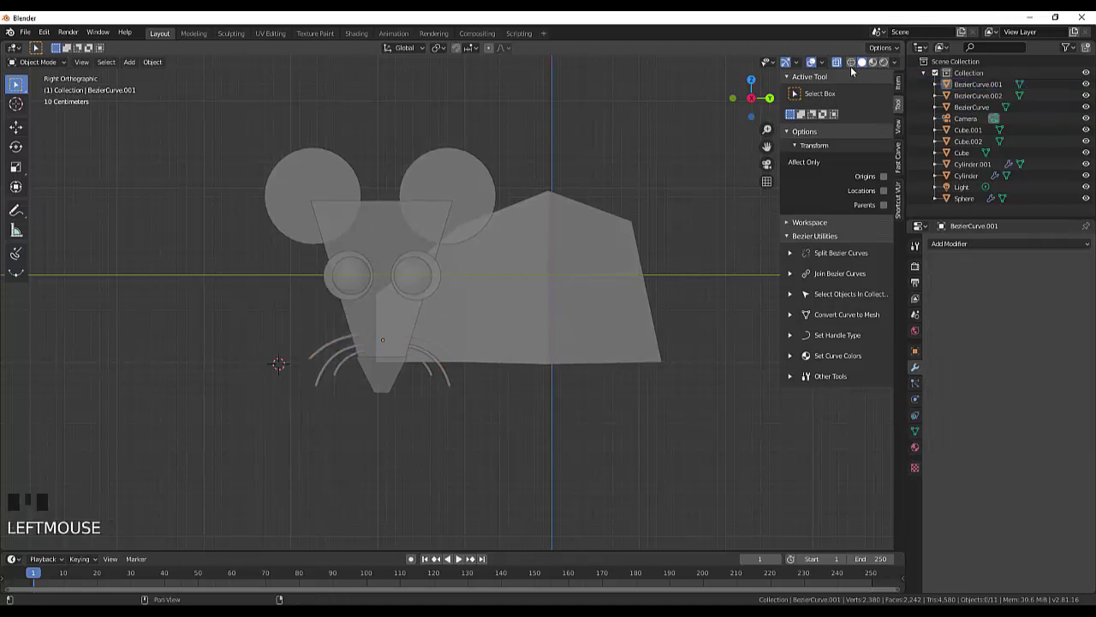
{"action": "left_click", "coordinate": [841, 64]}
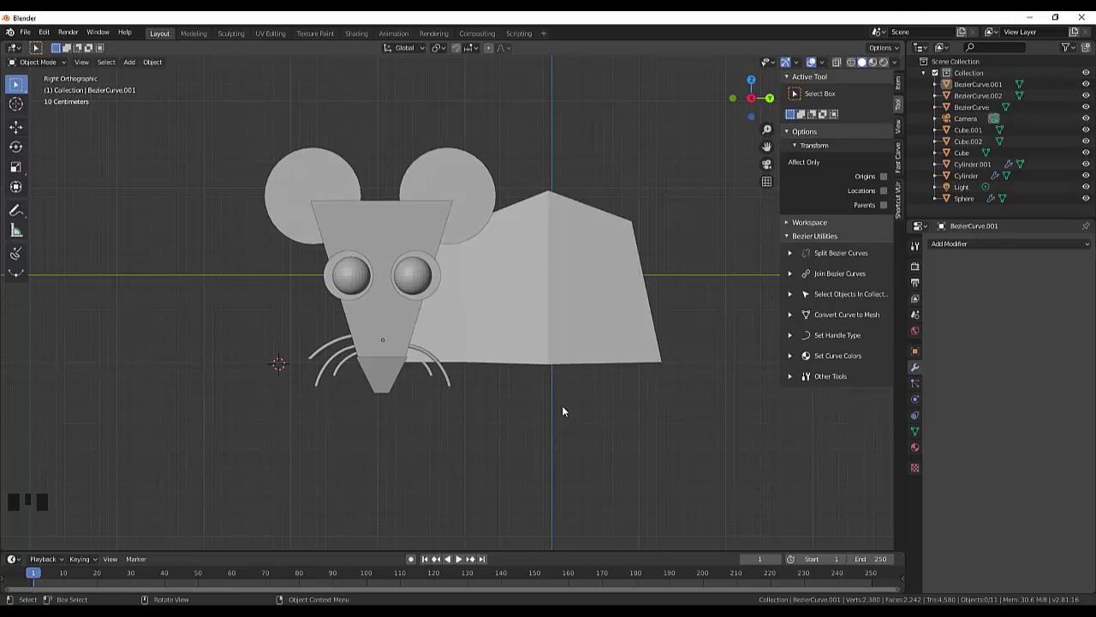
- Draw a vertical Flexi Bezier leg line under the rear of the body, undoing and redoing until it sits right
{"action": "left_click_drag", "start_coordinate": [21, 254], "coordinate": [630, 351]}
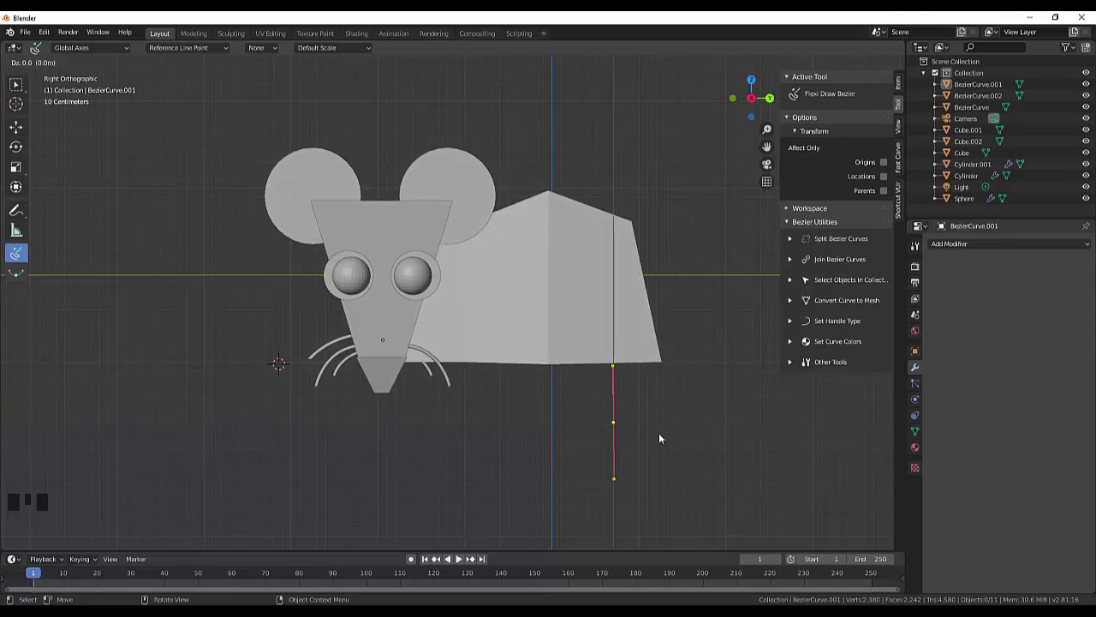
{"action": "key", "text": "ctrl+z"}
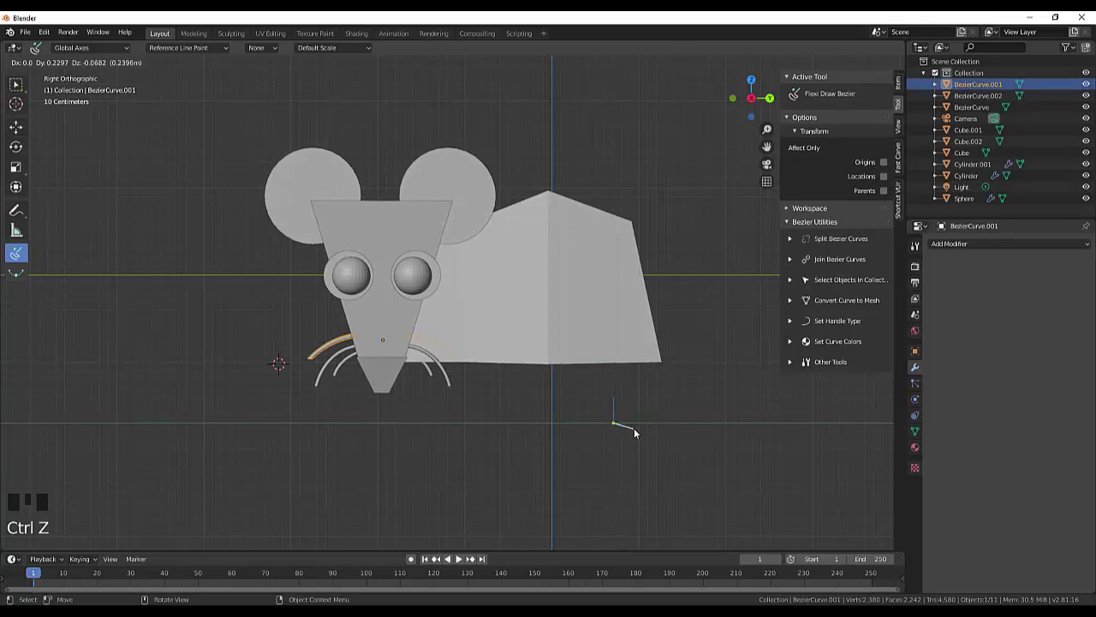
{"action": "key", "text": "ctrl+z"}
{"action": "key", "text": "ctrl+z"}
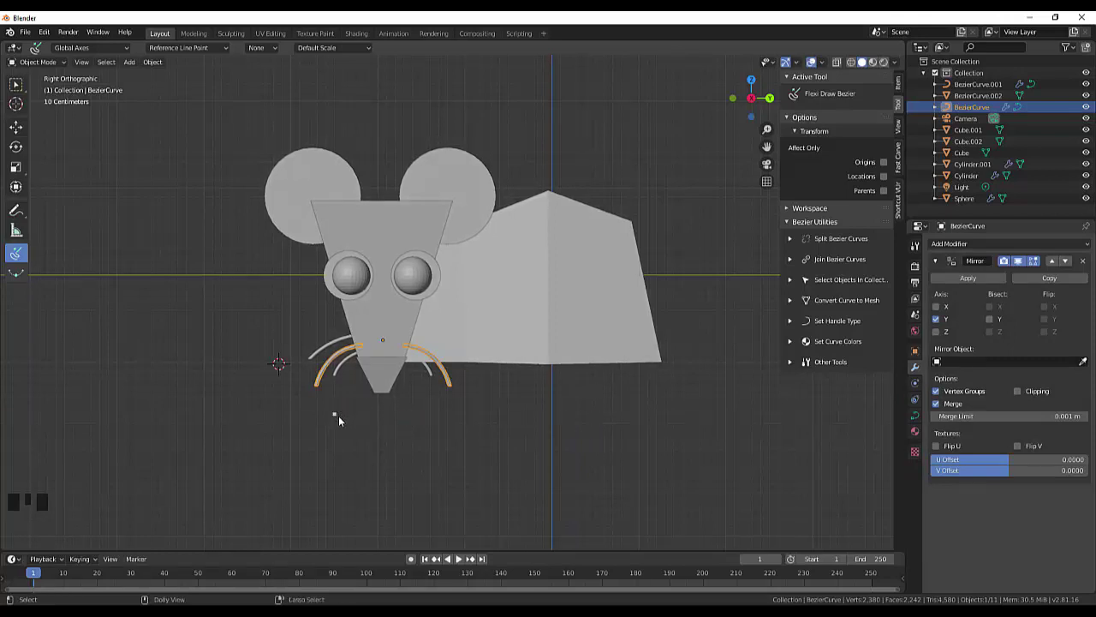
{"action": "key", "text": "ctrl+shift+z"}
{"action": "key", "text": "ctrl+shift+z"}
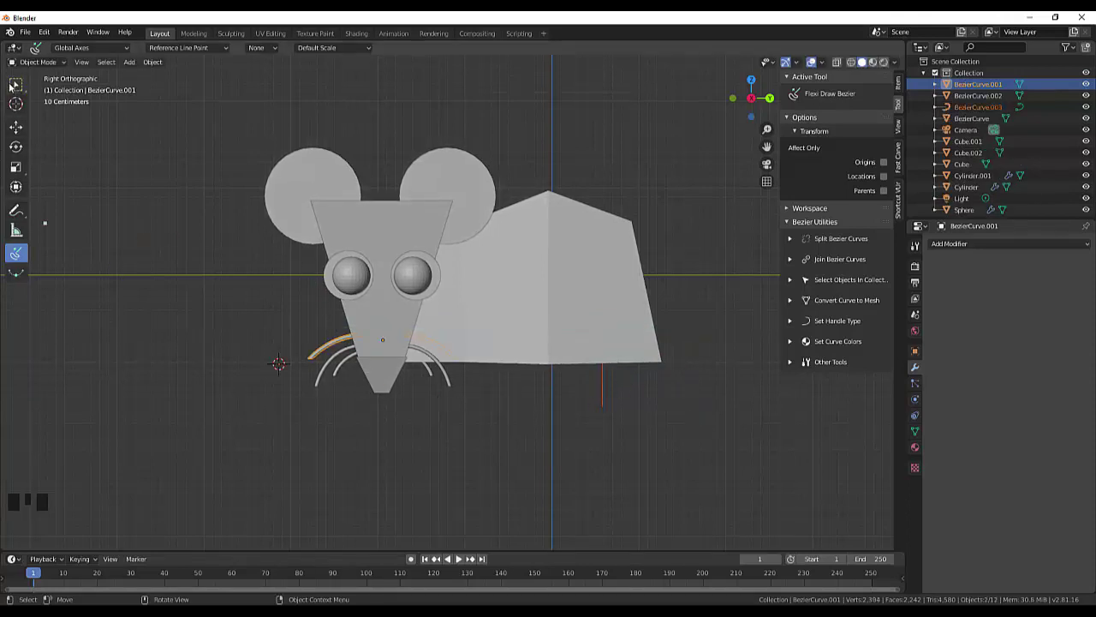
- Select the new leg curve and give it thickness as a thin cylindrical mesh
{"action": "left_click_drag", "start_coordinate": [16, 86], "coordinate": [606, 401]}
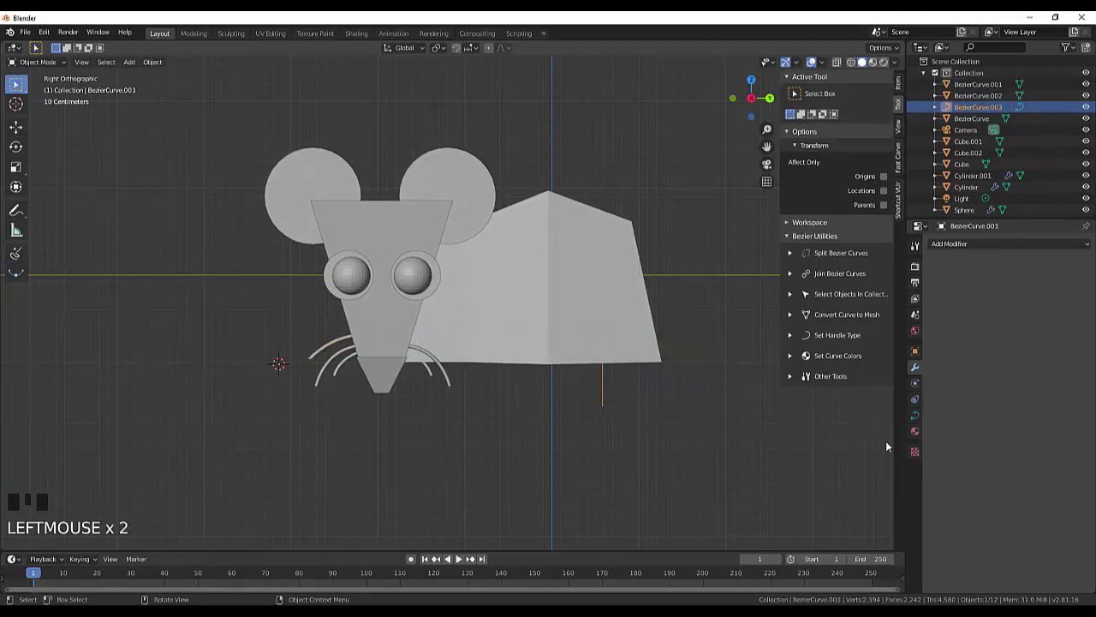
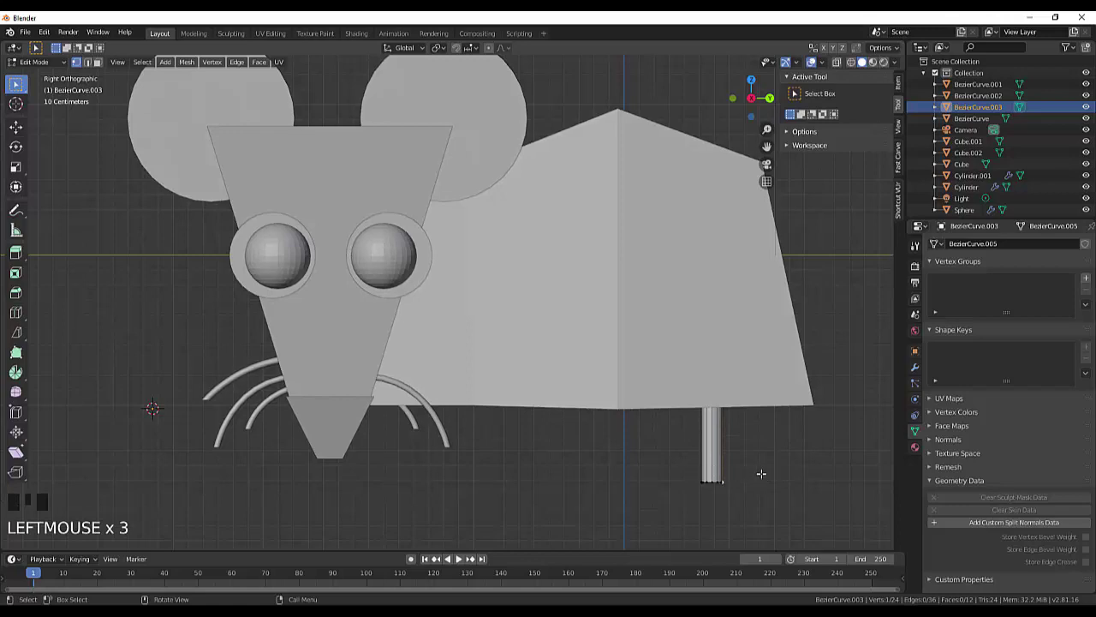
{"action": "scroll", "scroll_direction": "up", "scroll_amount": 3}
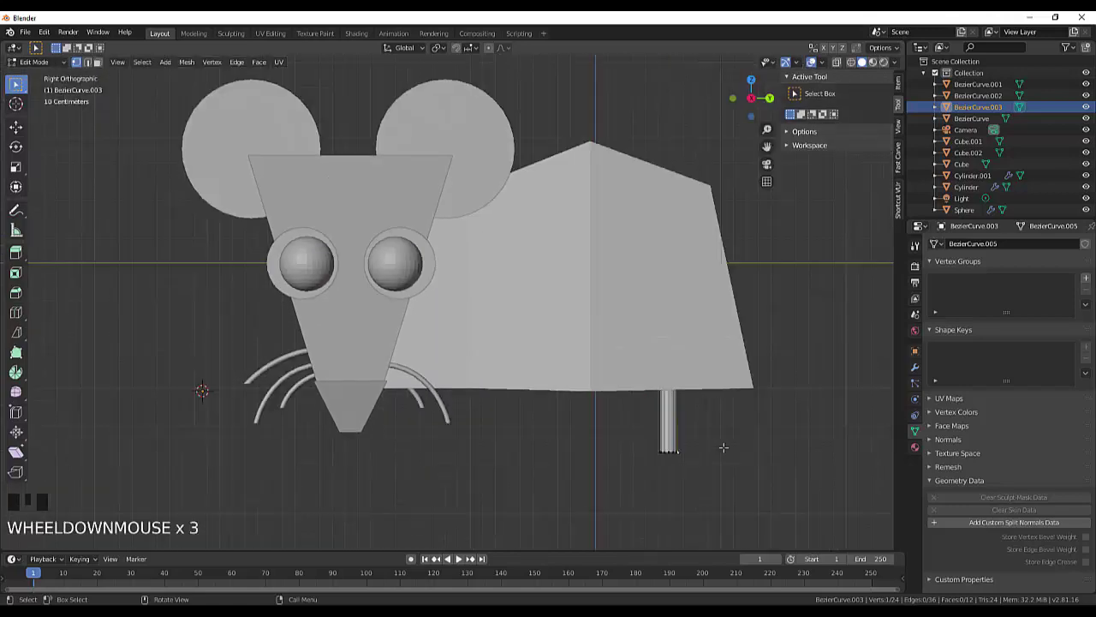
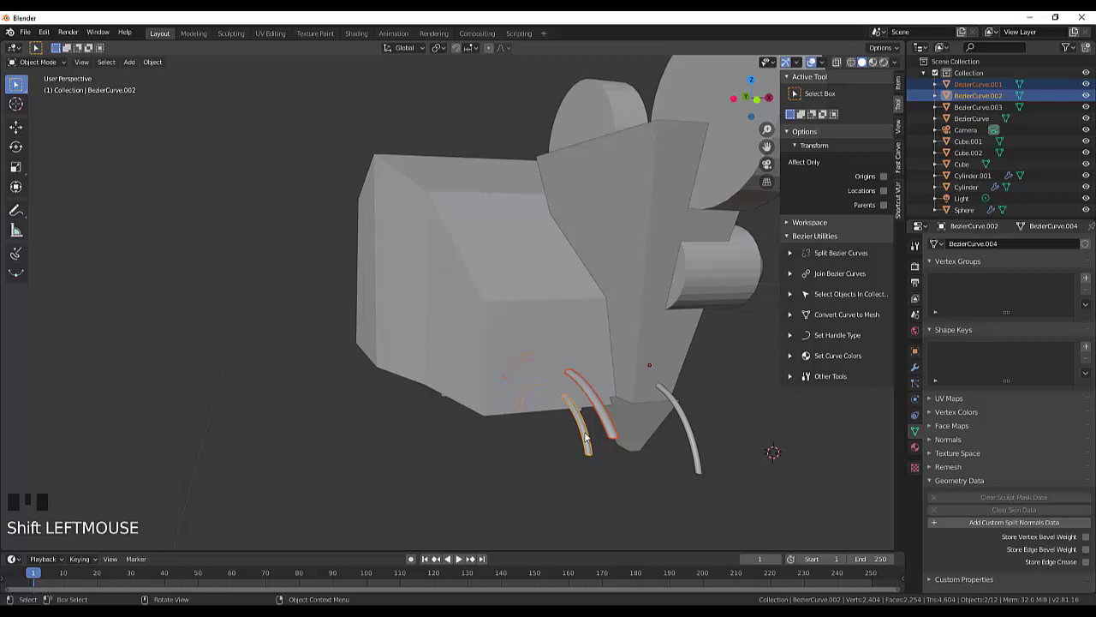
- Move the two whisker curves along X until they rest against the nose
{"action": "key", "text": "g"}
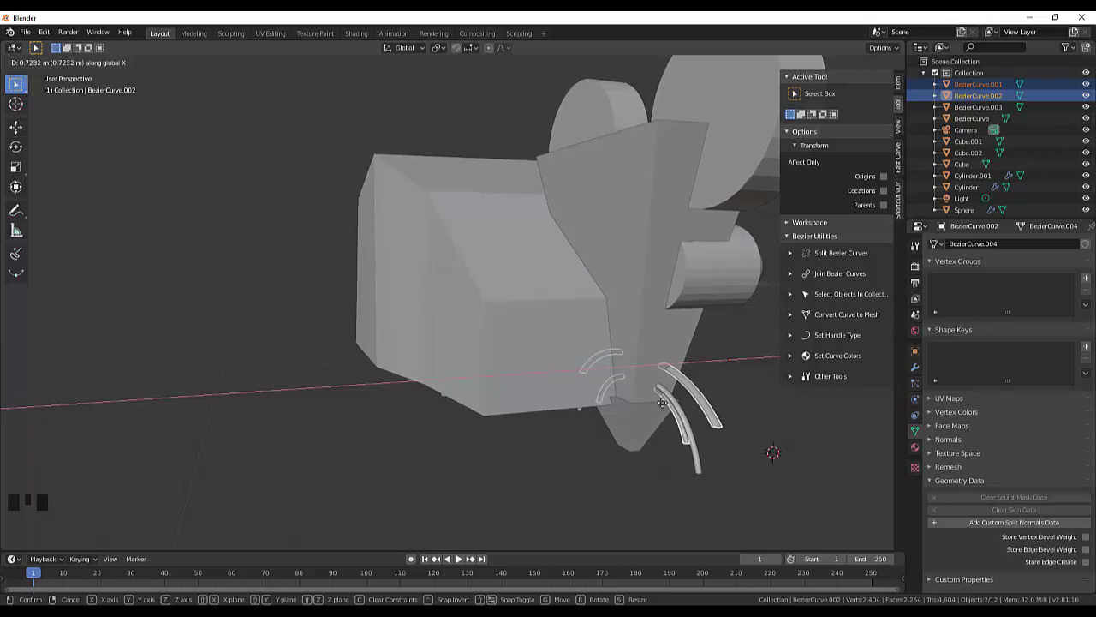
{"action": "left_click_drag", "start_coordinate": [801, 419], "coordinate": [563, 422]}
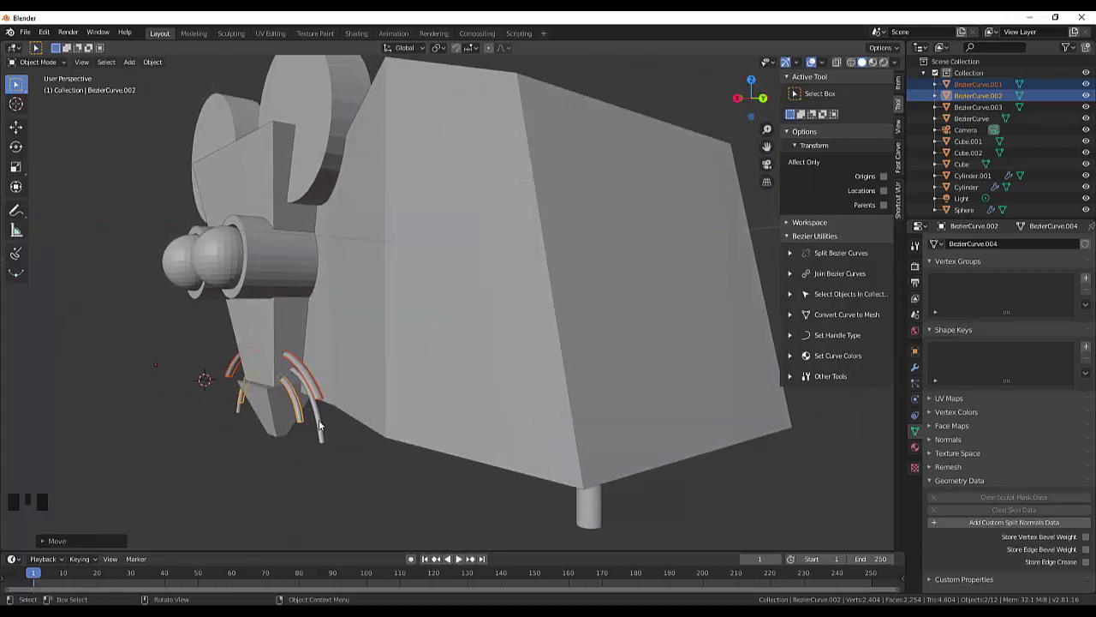
{"action": "key", "text": "g"}
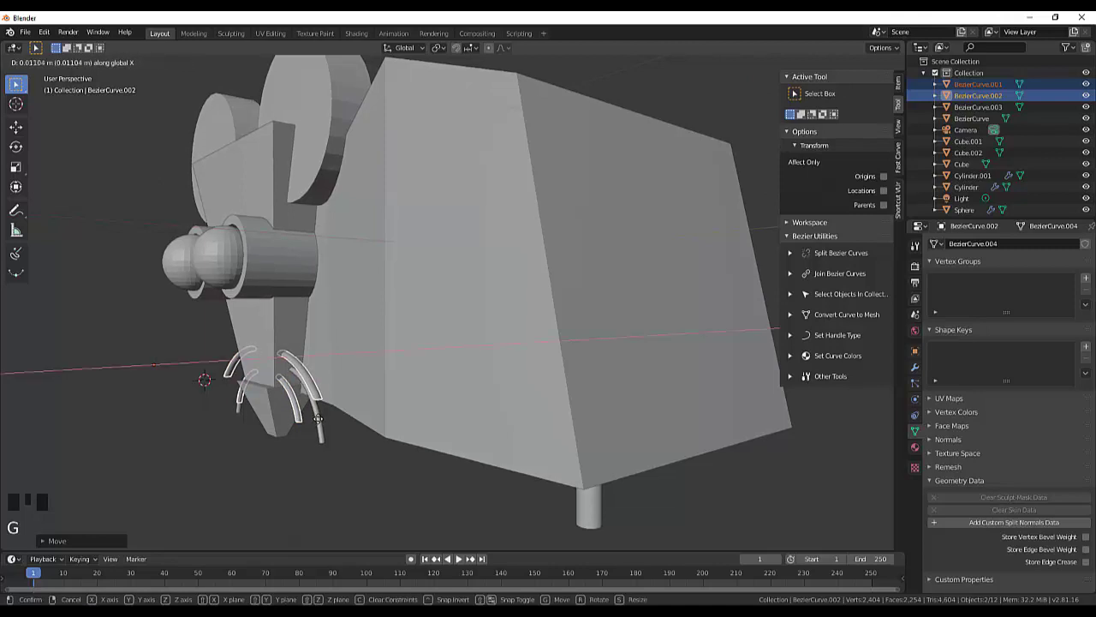
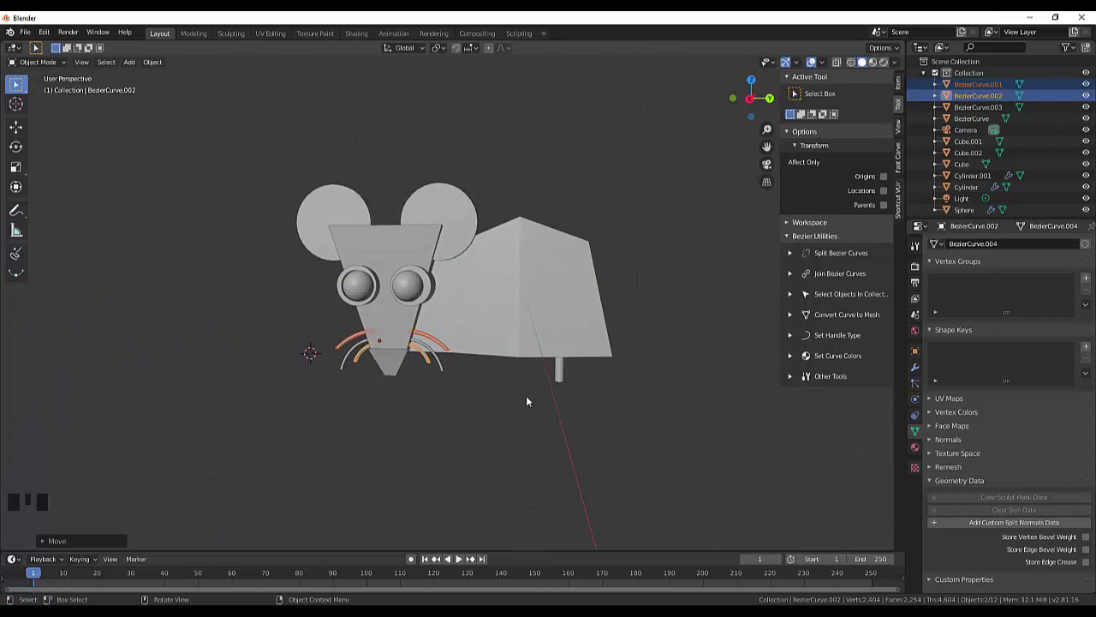
- Move the leg so it sits beneath the rear of the body, checking from the side
{"action": "left_click", "coordinate": [567, 373]}
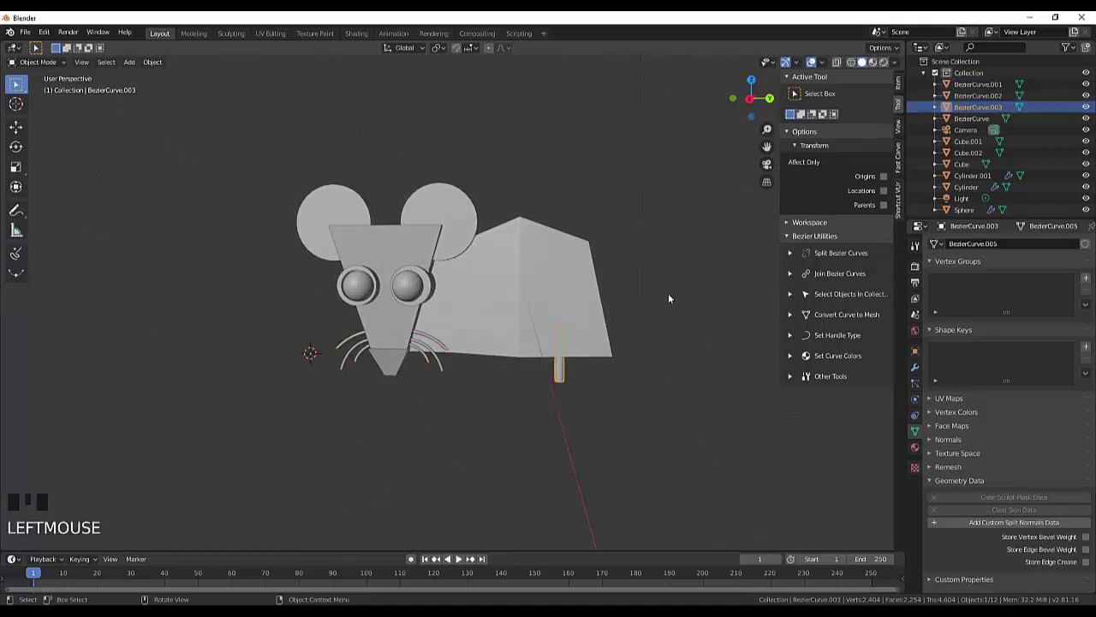
{"action": "left_click_drag", "start_coordinate": [671, 298], "coordinate": [480, 395]}
{"action": "key", "text": "g"}
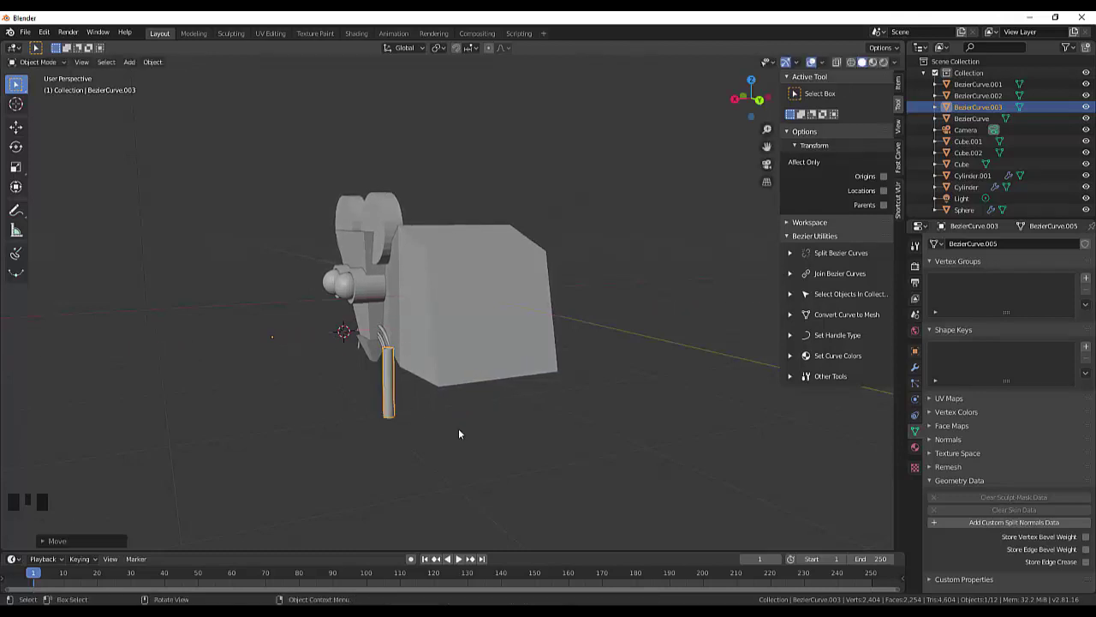
{"action": "left_click_drag", "start_coordinate": [467, 431], "coordinate": [634, 423]}
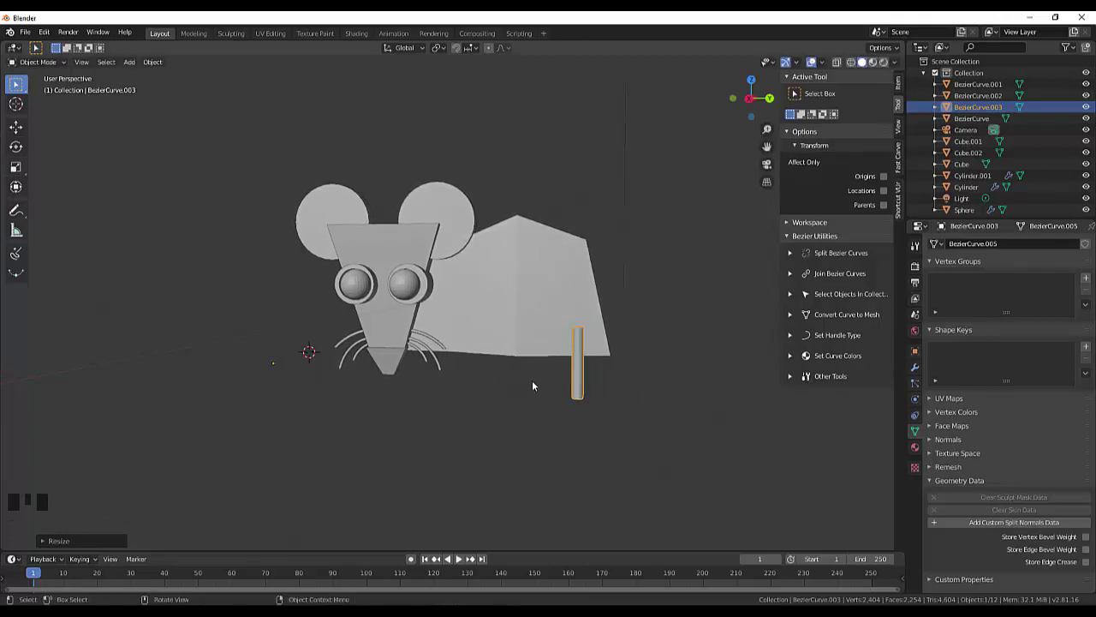
- Scale the leg down slightly
{"action": "left_click", "coordinate": [581, 380]}
{"action": "key", "text": "s"}
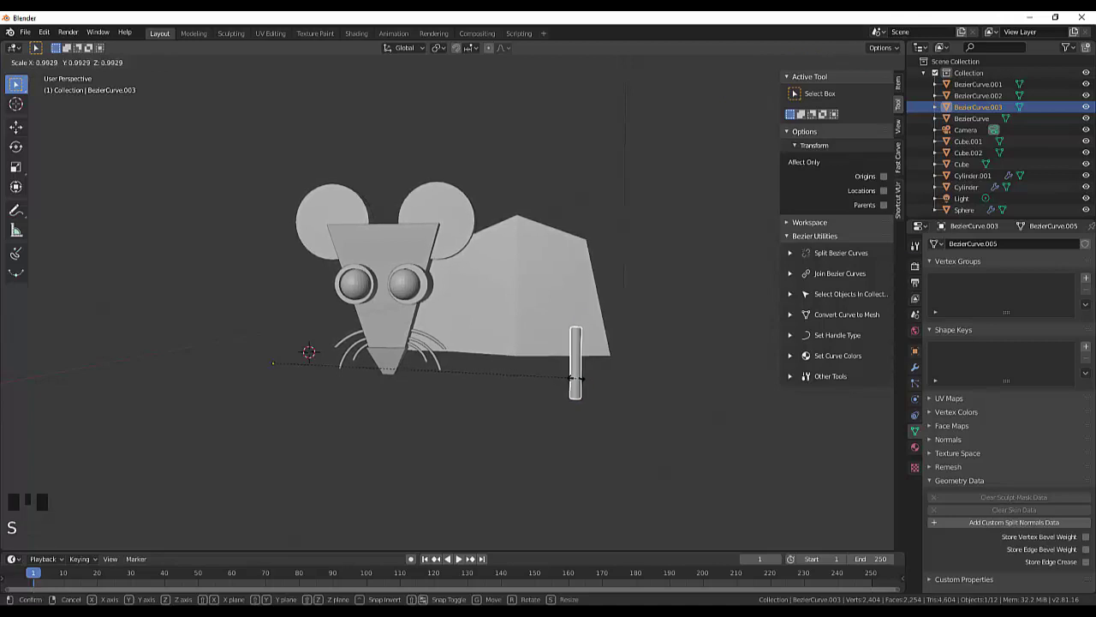
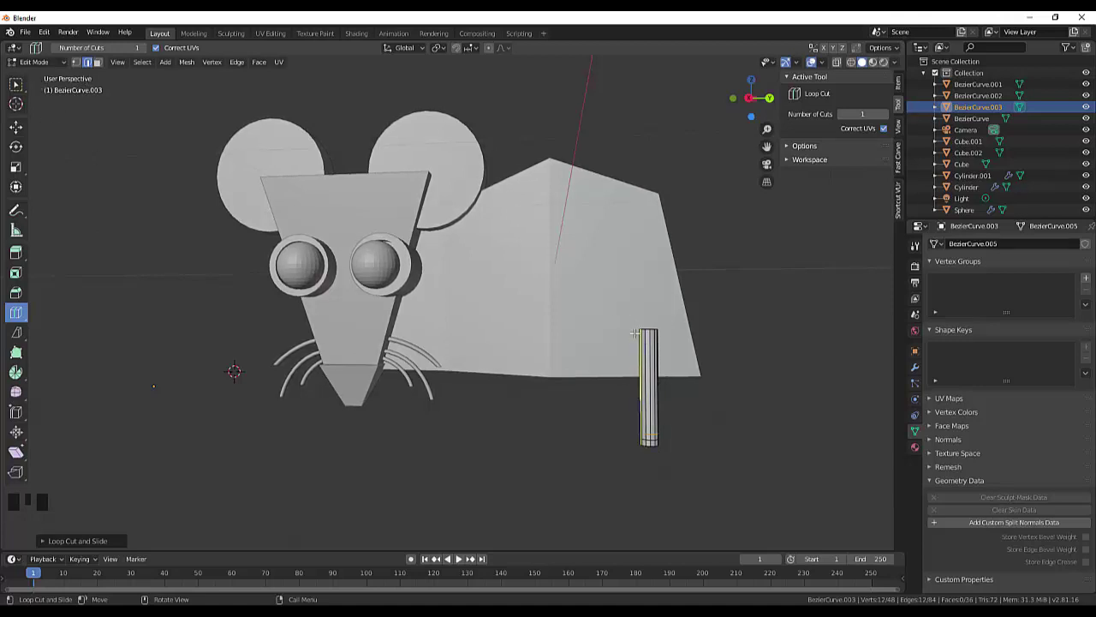
- Loop-cut an edge ring near the bottom of the leg to mark off the foot
{"action": "key", "text": "KP_3"}
{"action": "scroll", "scroll_direction": "up", "scroll_amount": 3}
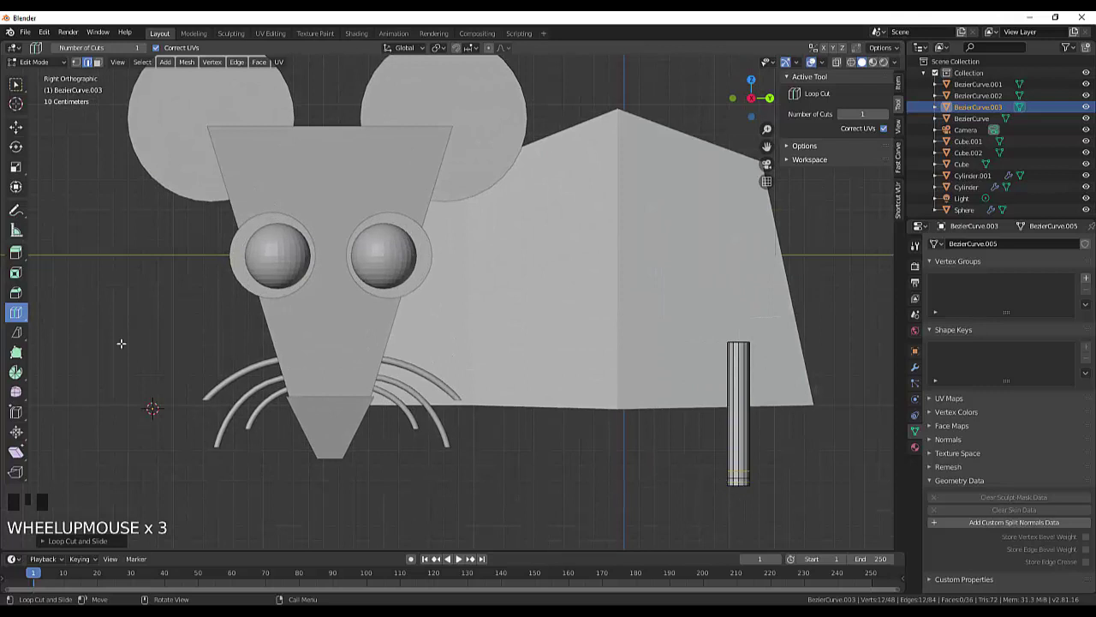
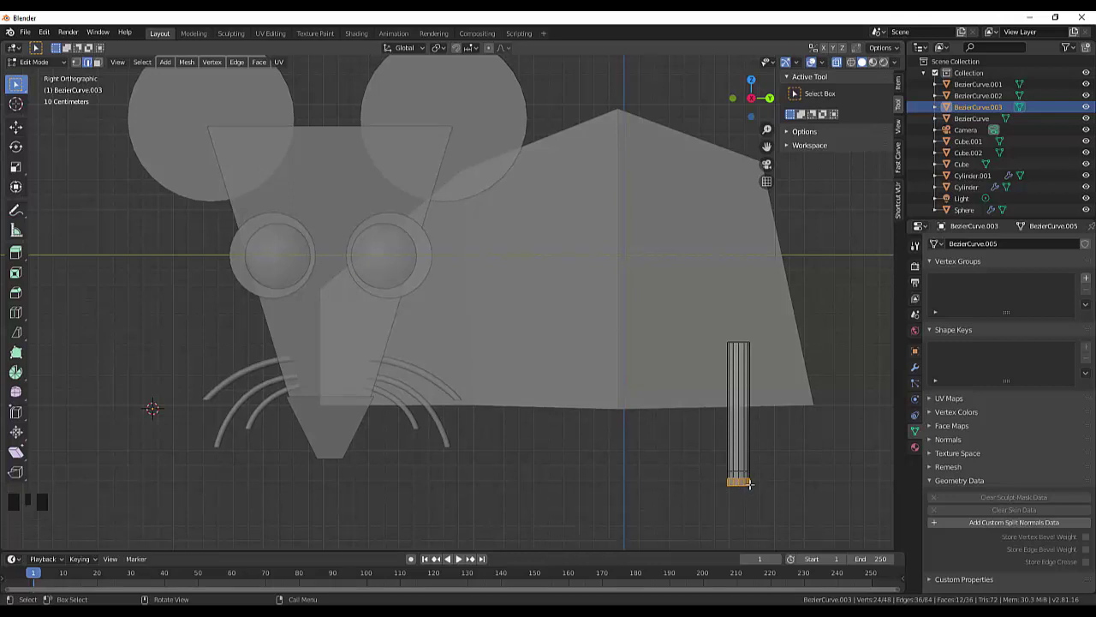
- Scale the leg's bottom section outward into a flat round foot pad
{"action": "key", "text": "s"}
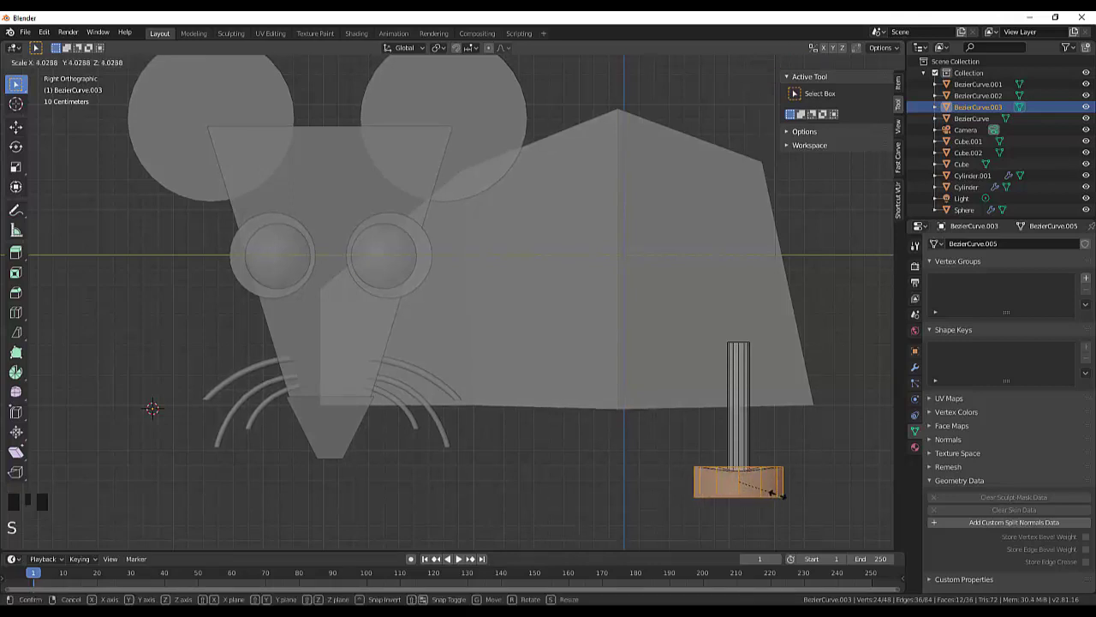
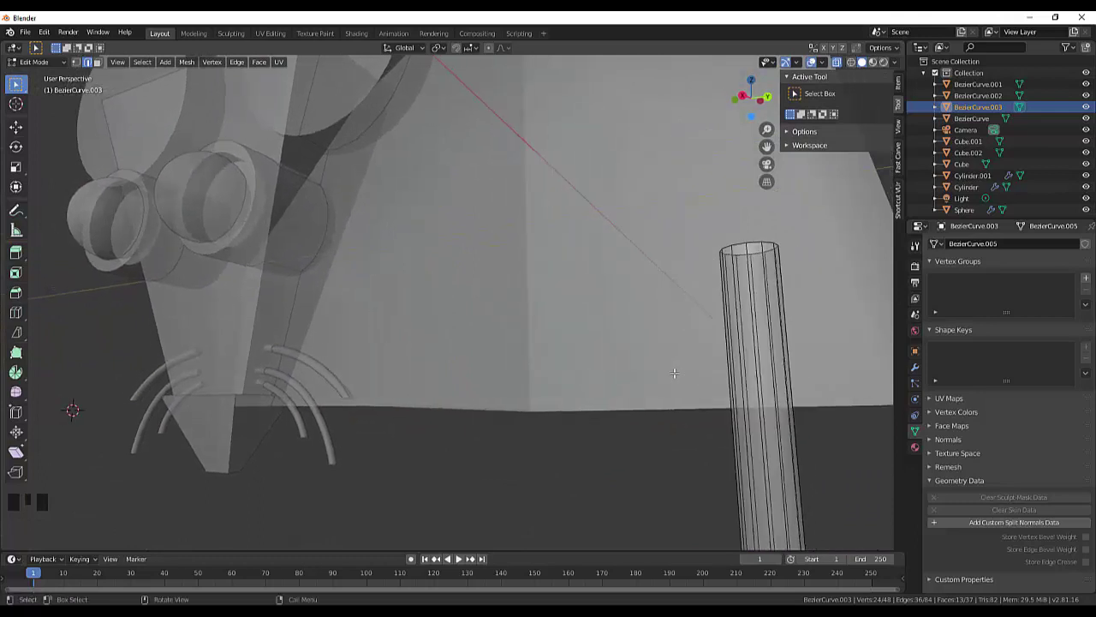
{"action": "scroll", "scroll_direction": "down", "scroll_amount": 3}
{"action": "scroll", "scroll_direction": "down", "scroll_amount": 3}
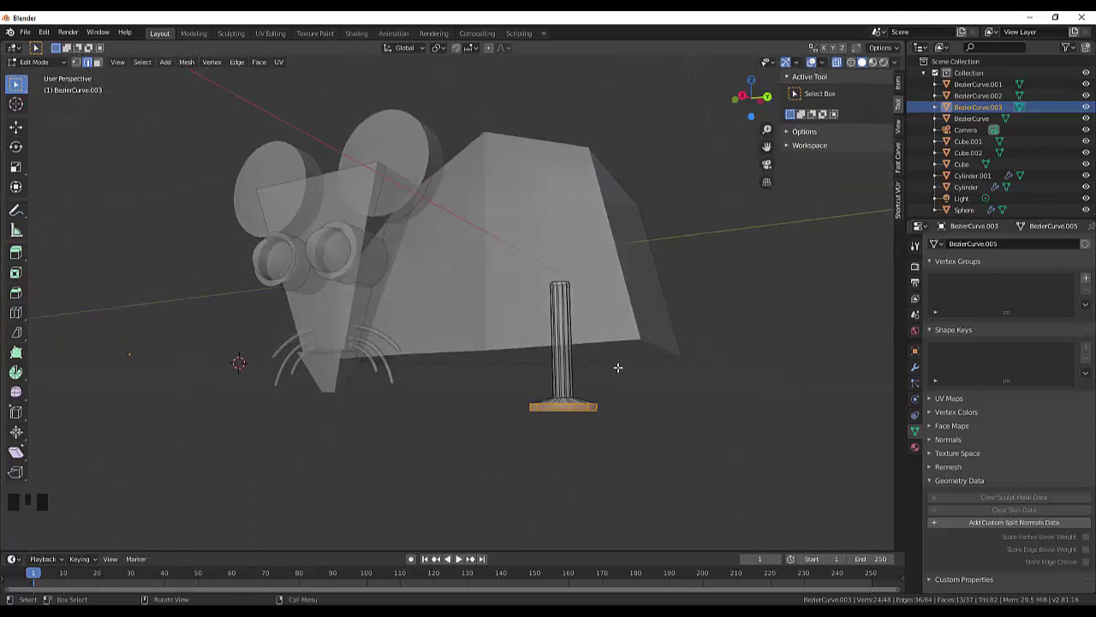
- Switch to Top view to see the whole mouse from above
{"action": "key", "text": "KP_7"}
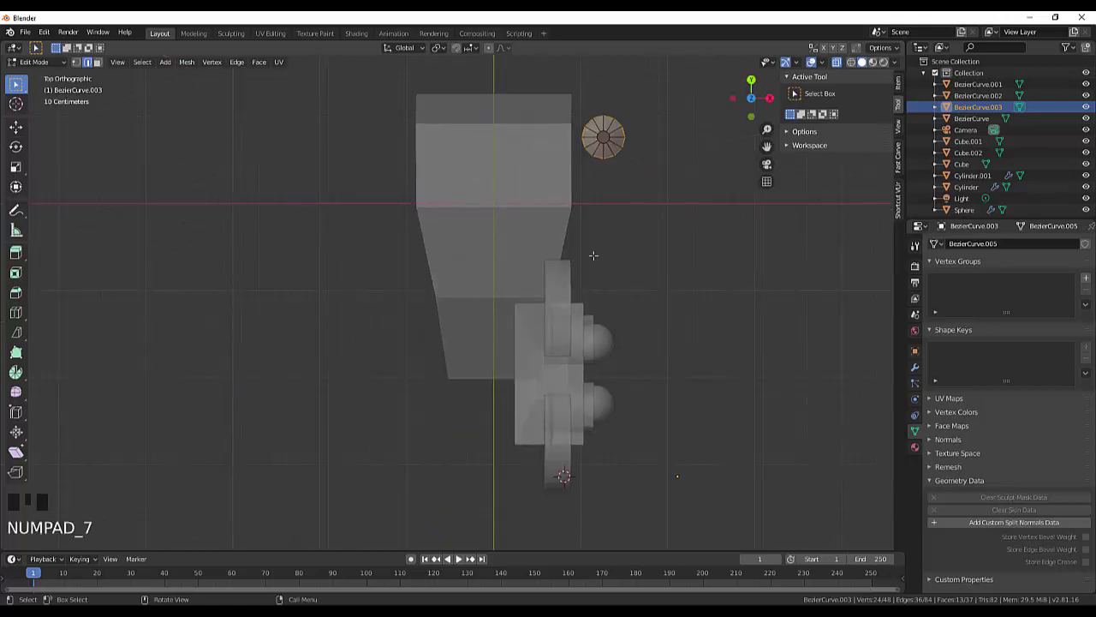
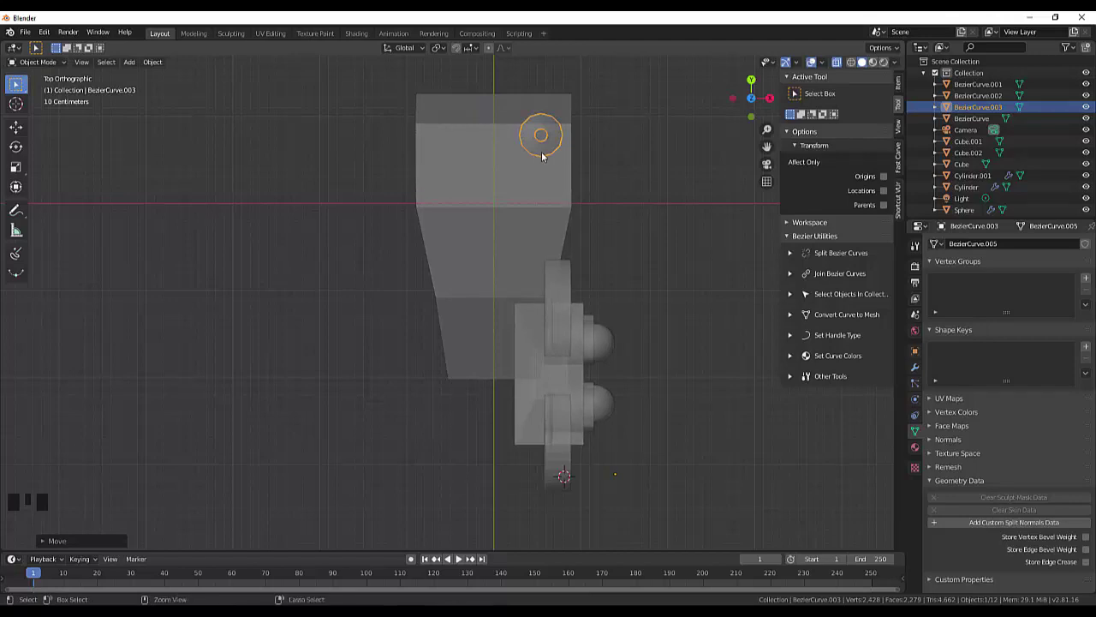
- Save the project as maus.blend in D:\Blender
{"action": "key", "text": "ctrl+s"}
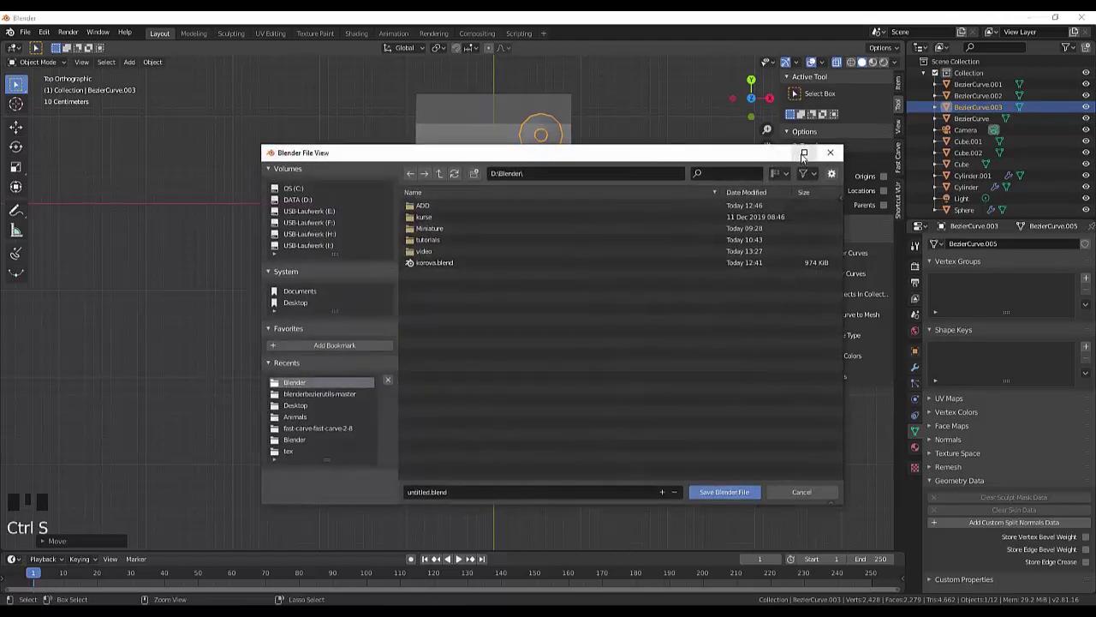
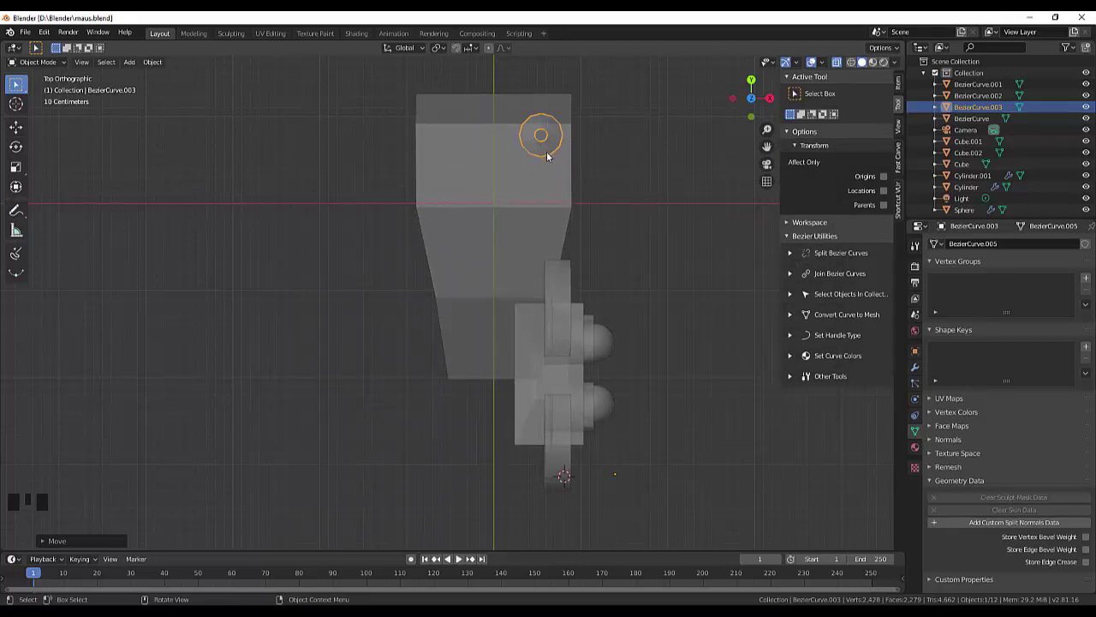
- With snapping set to the leg, duplicate it three times to the other corners under the body
{"action": "key", "text": "shift+s"}
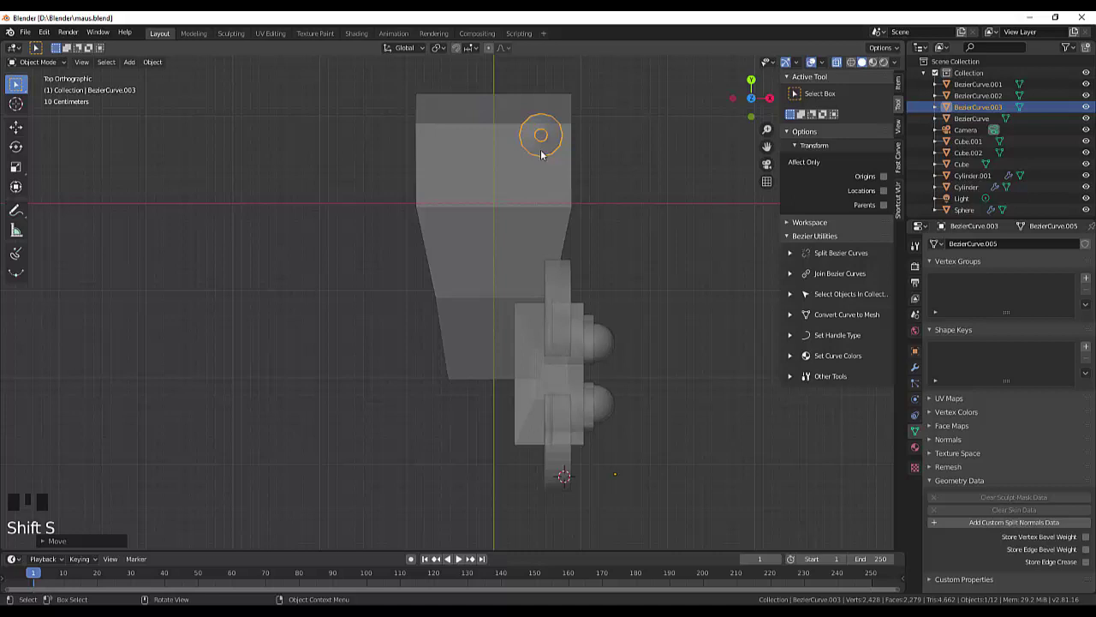
{"action": "key", "text": "shift+d"}
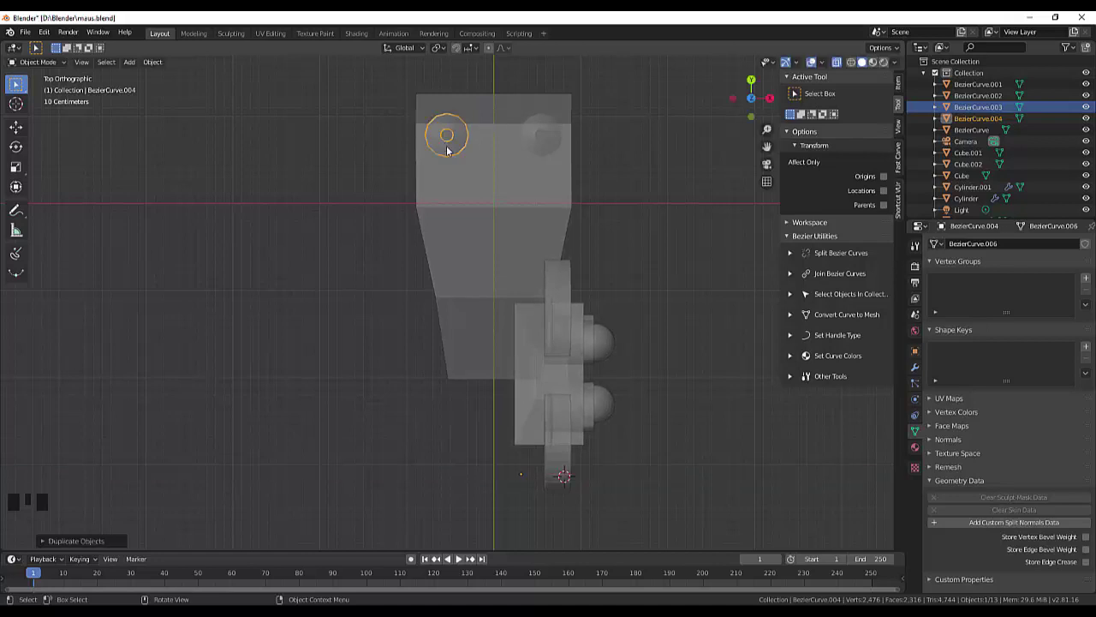
{"action": "key", "text": "shift+d"}
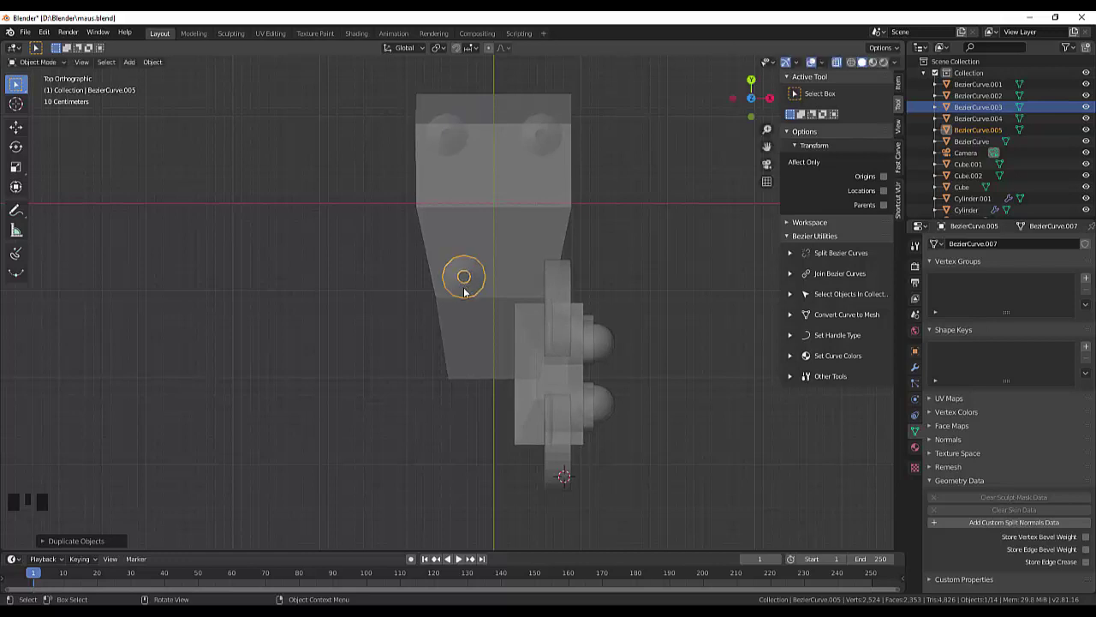
{"action": "key", "text": "shift+d"}
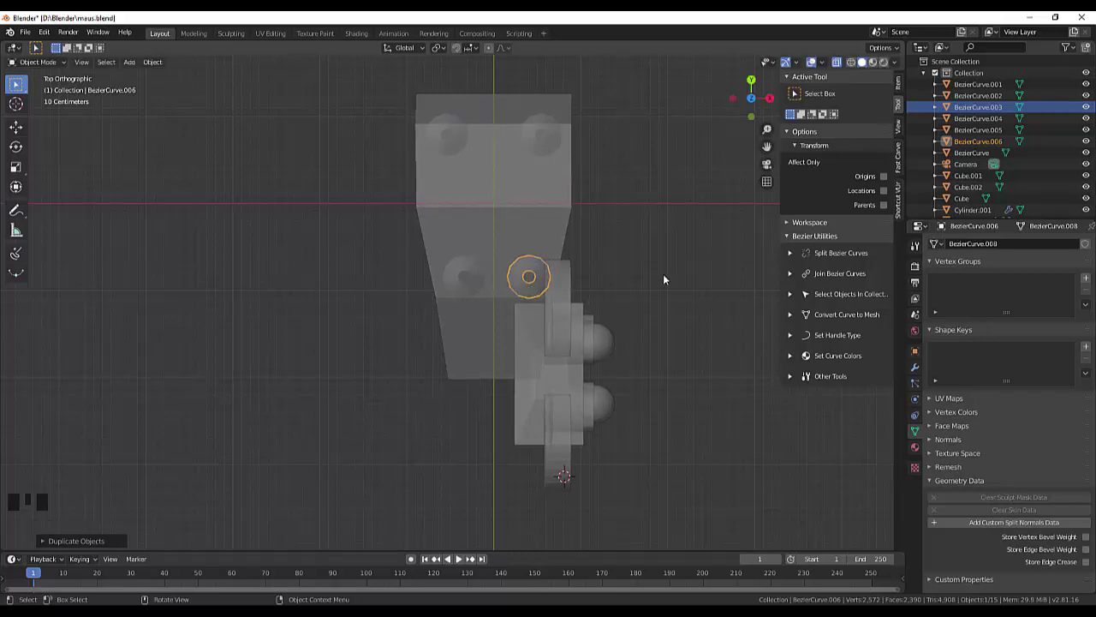
- From the right side view, clear the selection and pick the leg nearest the head
{"action": "key", "text": "KP_3"}
{"action": "left_click", "coordinate": [681, 420]}
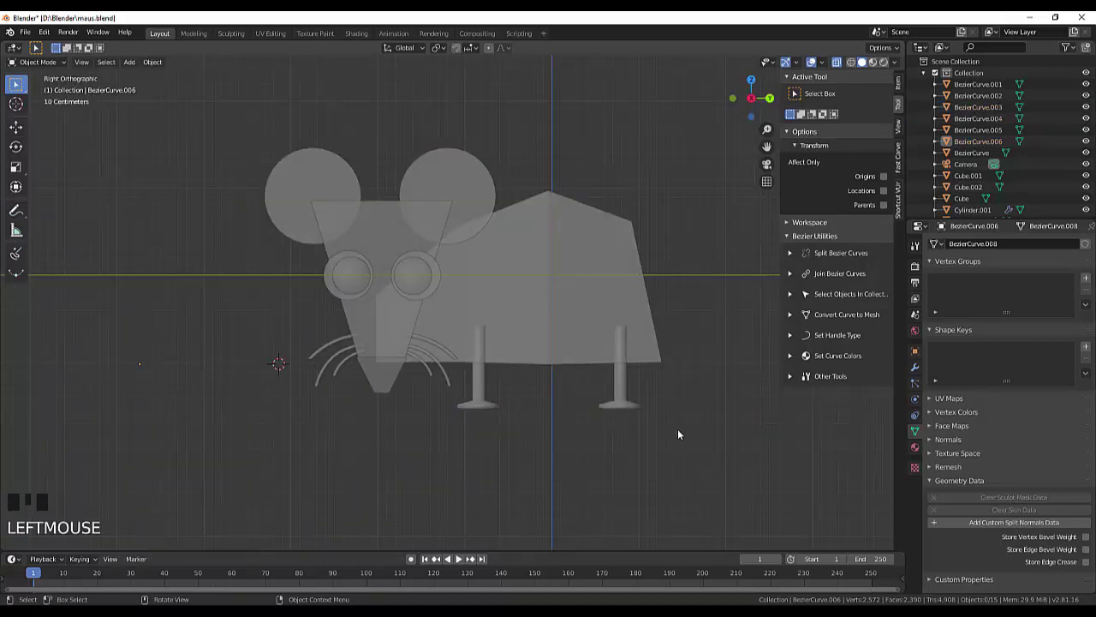
{"action": "left_click", "coordinate": [483, 404]}
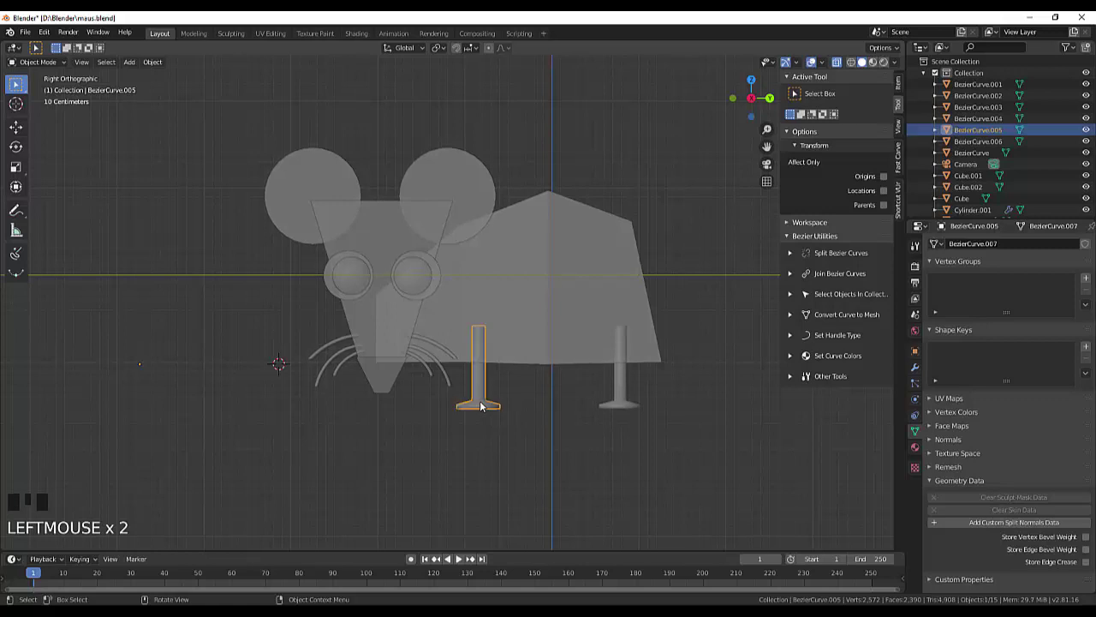
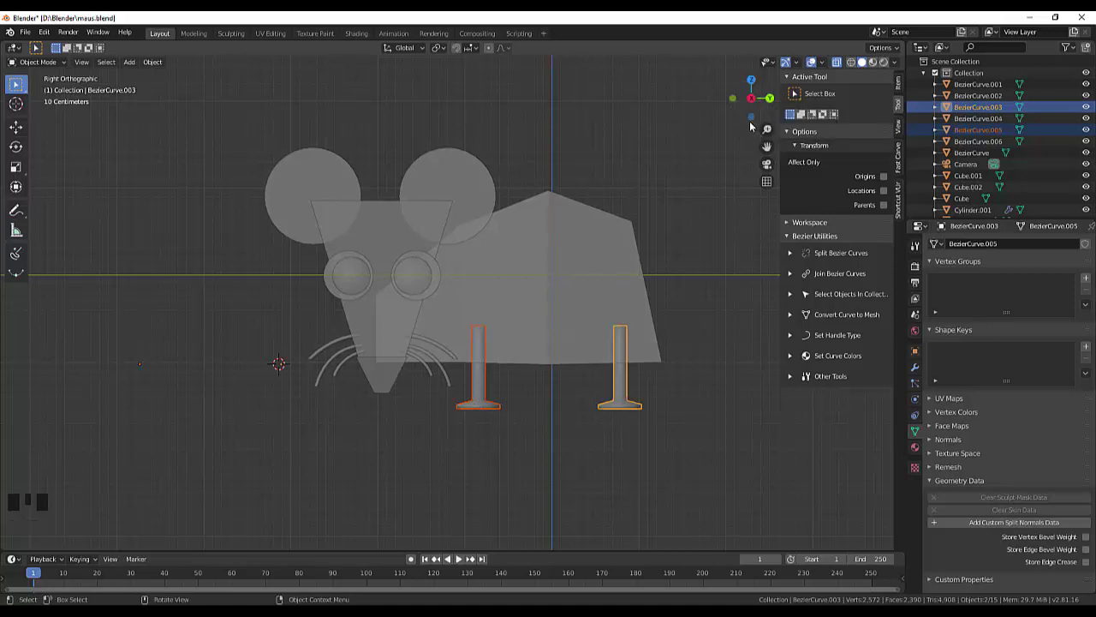
- From the top view, select all four legs together beneath the body
{"action": "key", "text": "KP_7"}
{"action": "left_click", "coordinate": [448, 146]}
{"action": "left_click", "coordinate": [475, 278]}
{"action": "left_click", "coordinate": [540, 141]}
{"action": "left_click", "coordinate": [660, 202]}
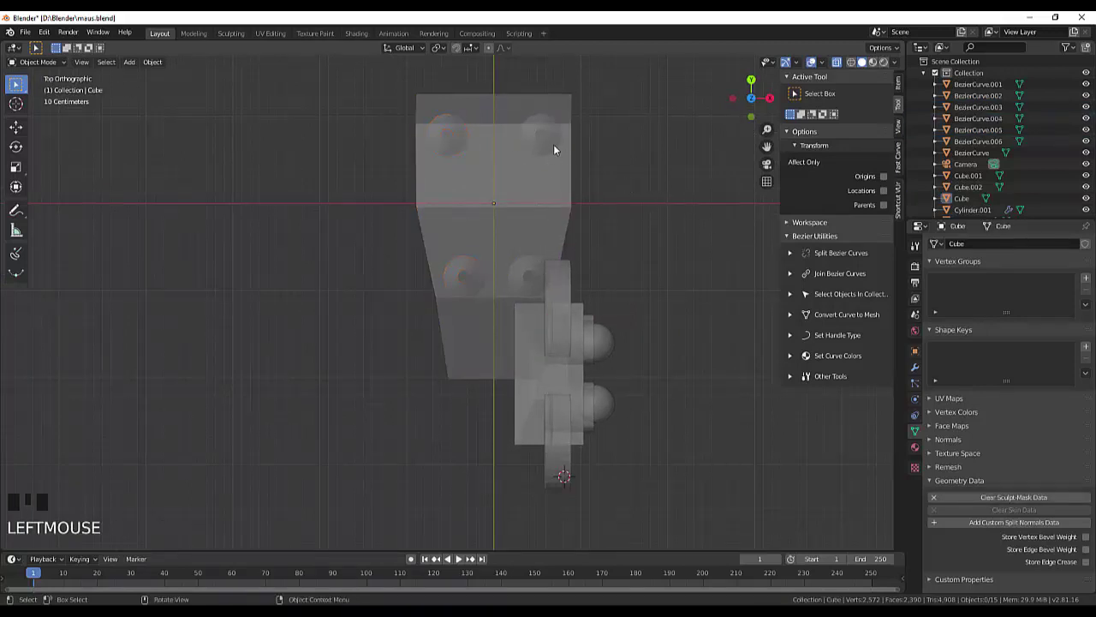
{"action": "left_click", "coordinate": [557, 149]}
{"action": "left_click_drag", "start_coordinate": [454, 150], "coordinate": [461, 282]}
{"action": "left_click", "coordinate": [536, 273]}
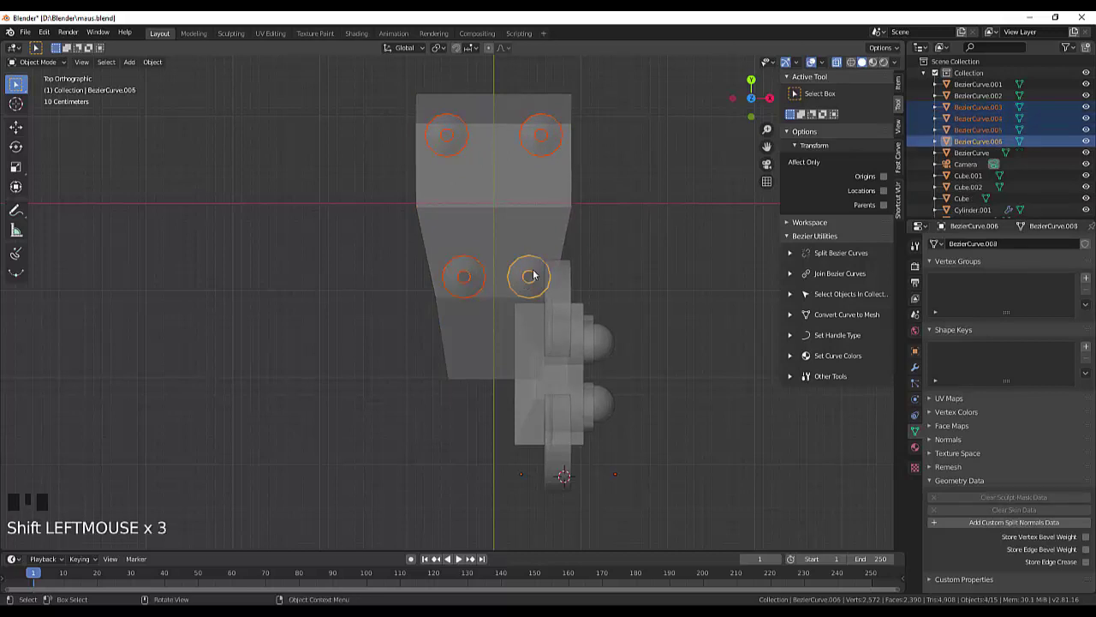
- Shift the four legs along Y toward the head, then deselect them
{"action": "key", "text": "g"}
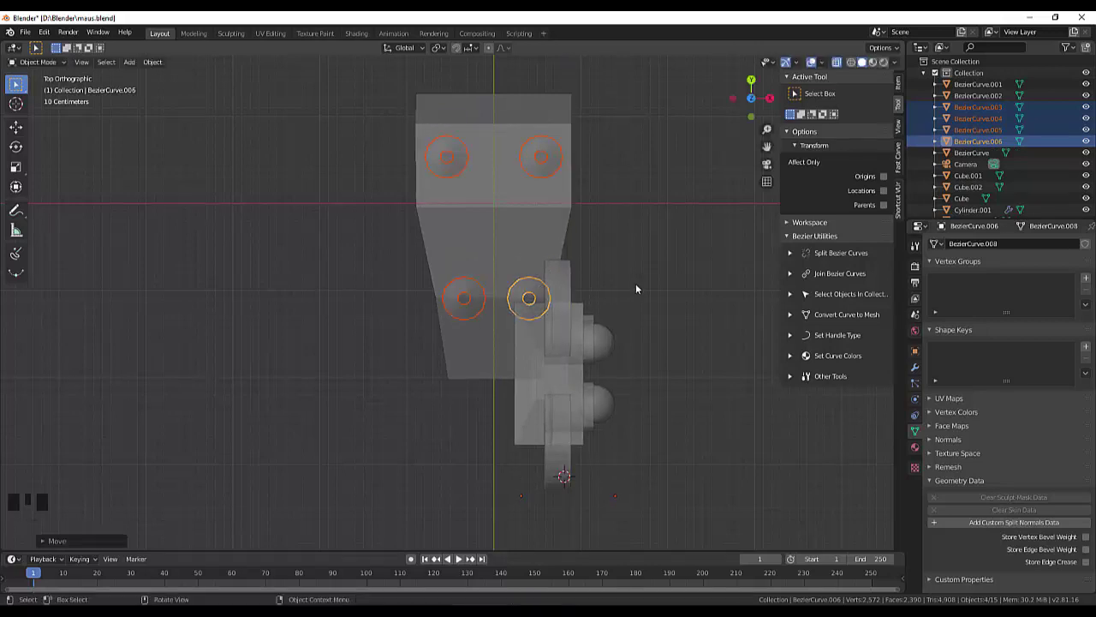
{"action": "key", "text": "KP_3"}
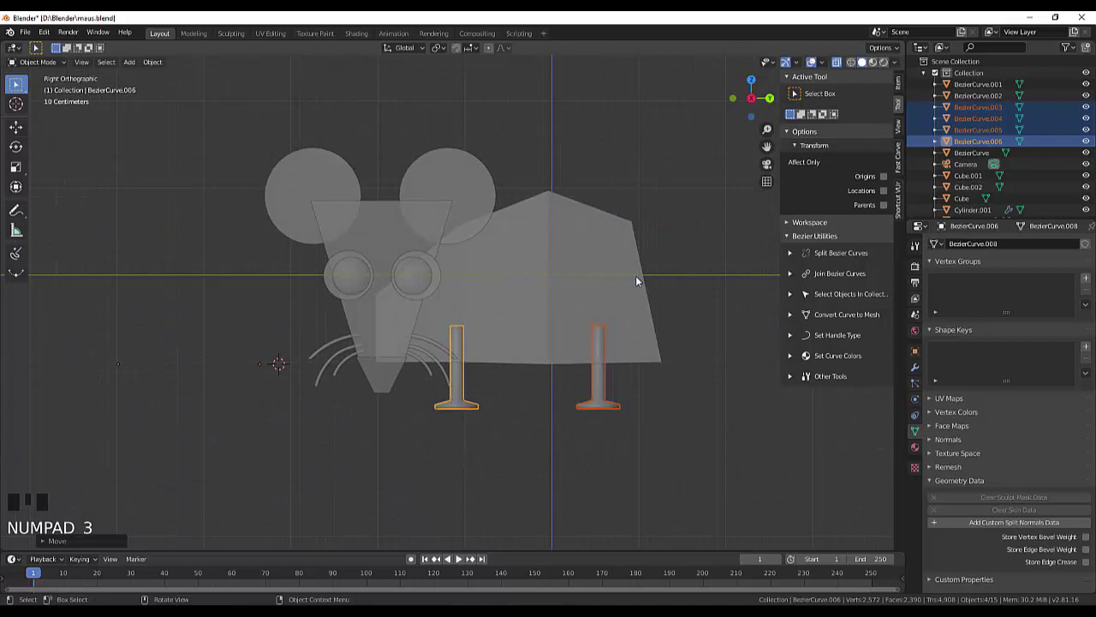
{"action": "left_click", "coordinate": [697, 454]}
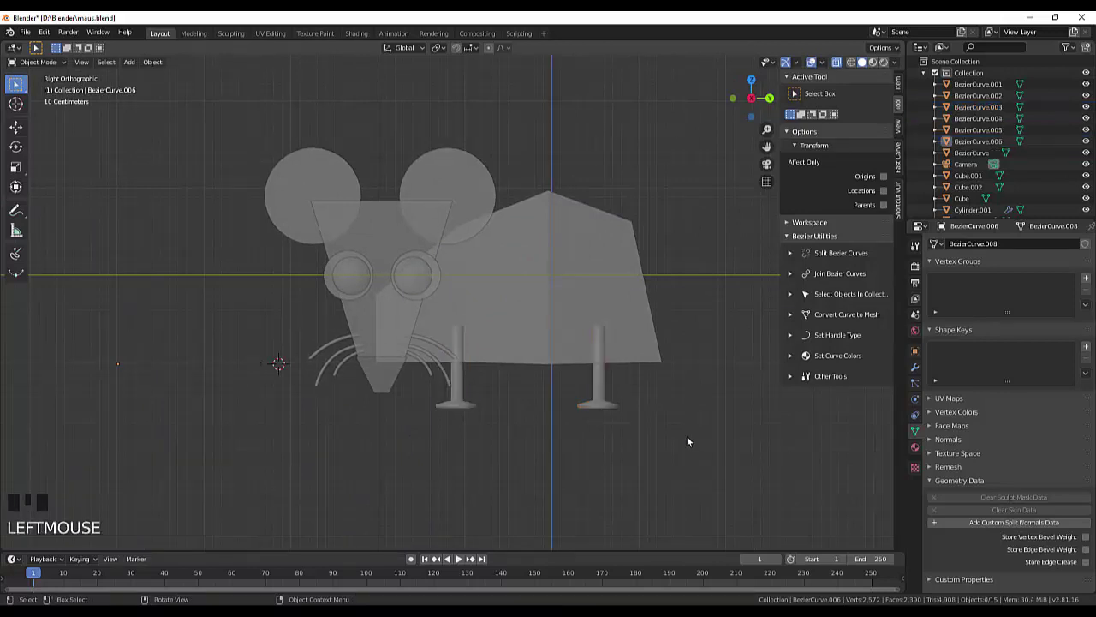
{"action": "left_click_drag", "start_coordinate": [692, 394], "coordinate": [576, 397]}
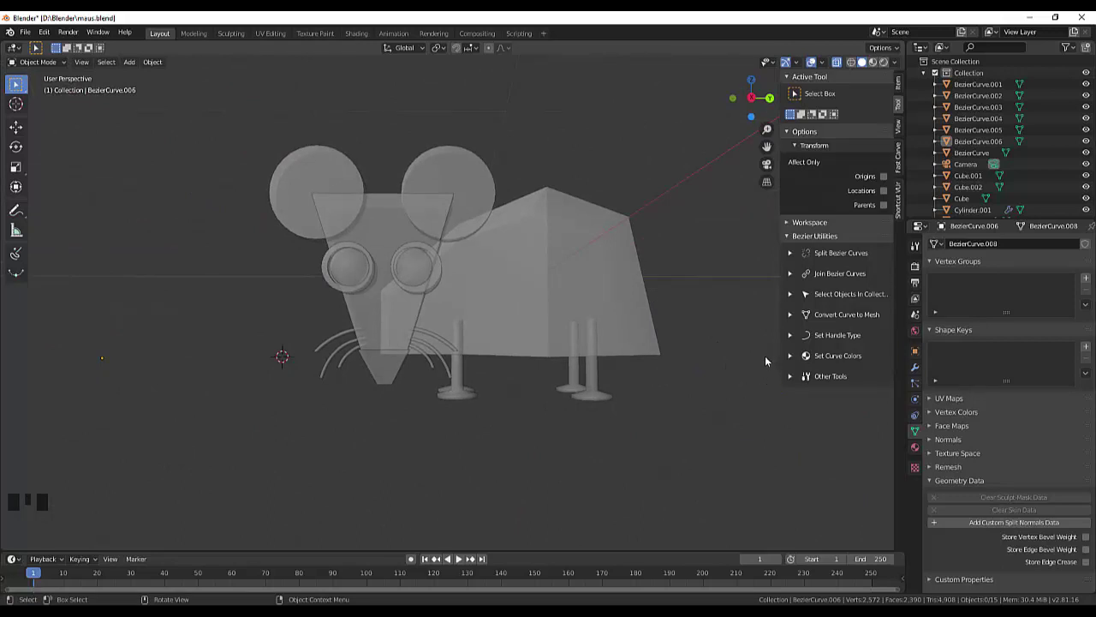
{"action": "left_click_drag", "start_coordinate": [698, 284], "coordinate": [638, 330]}
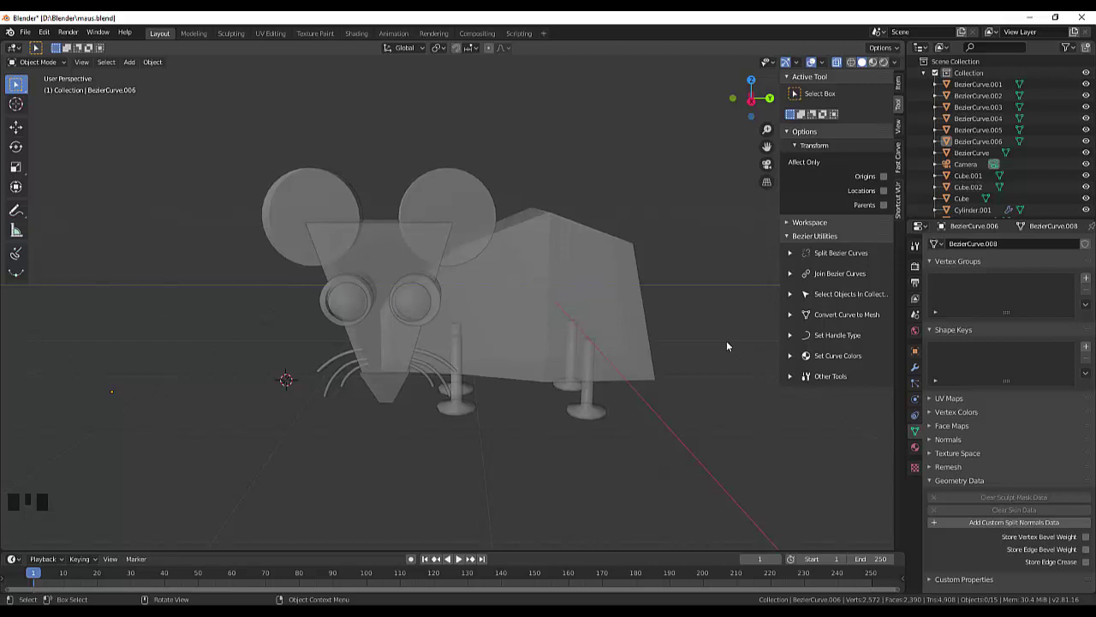
{"action": "left_click_drag", "start_coordinate": [719, 314], "coordinate": [720, 302]}
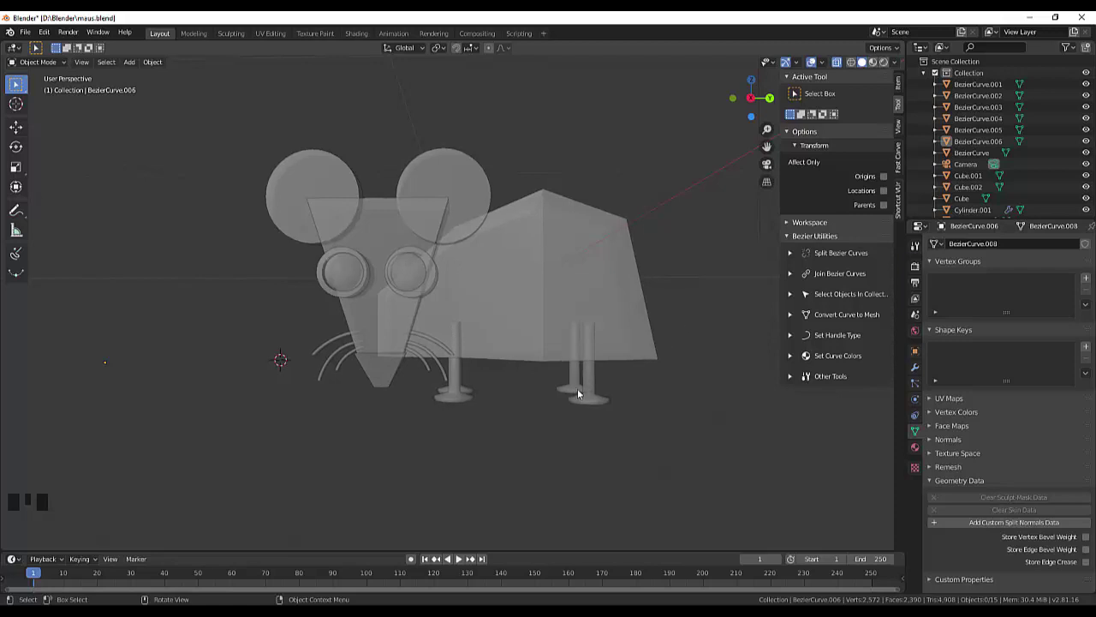
- Select the four leg curves and move them further down below the body
{"action": "left_click", "coordinate": [591, 383]}
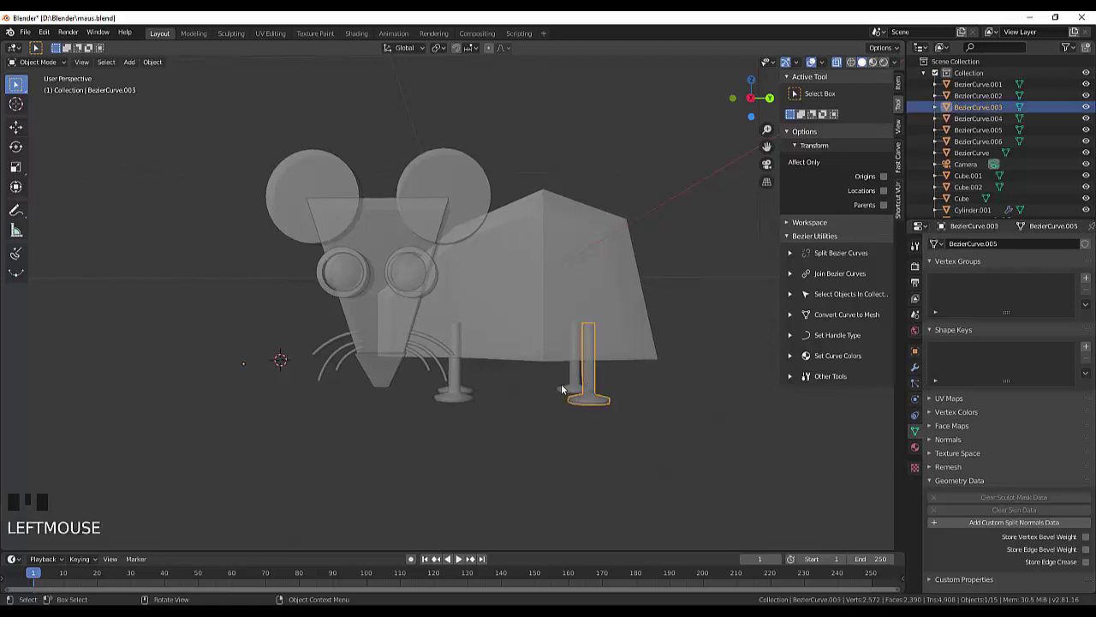
{"action": "left_click", "coordinate": [577, 379]}
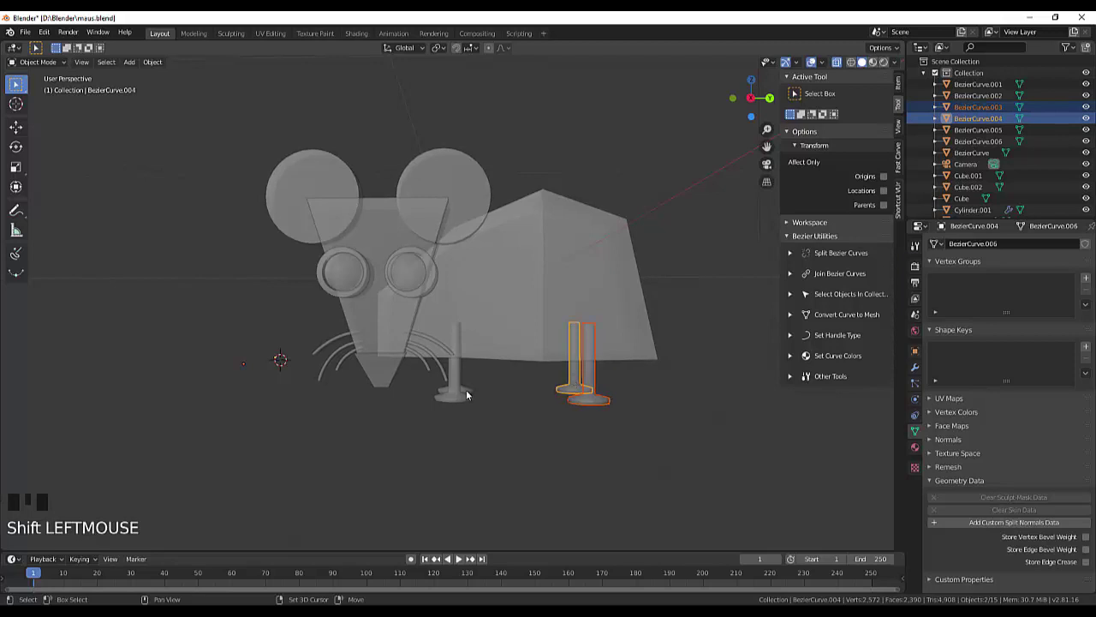
{"action": "left_click", "coordinate": [461, 393]}
{"action": "left_click", "coordinate": [459, 398]}
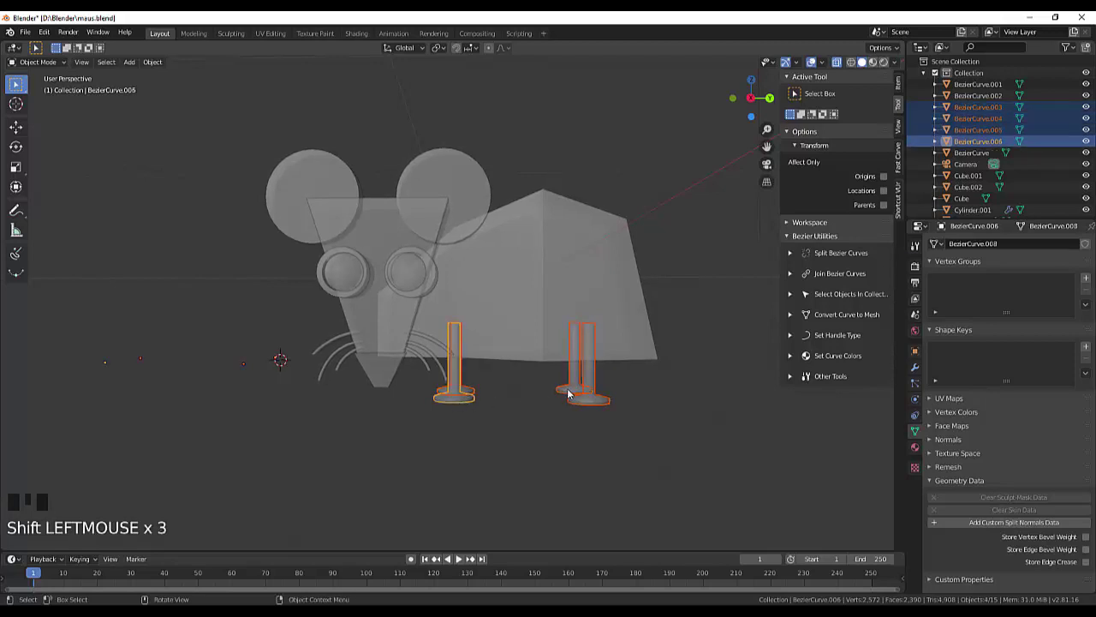
{"action": "key", "text": "g"}
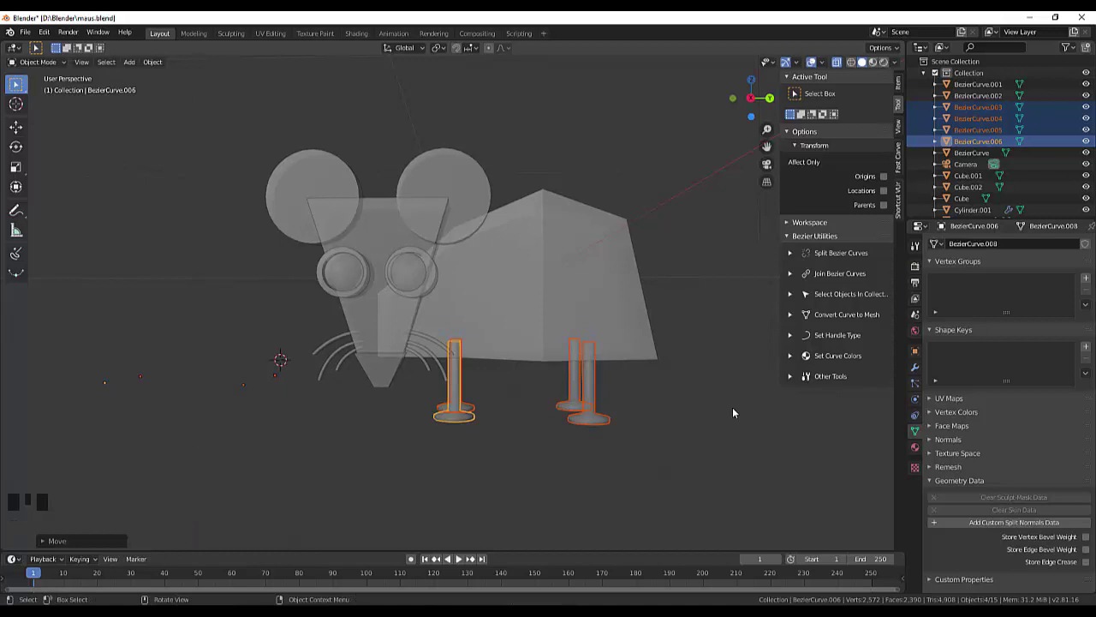
{"action": "left_click_drag", "start_coordinate": [729, 402], "coordinate": [737, 402]}
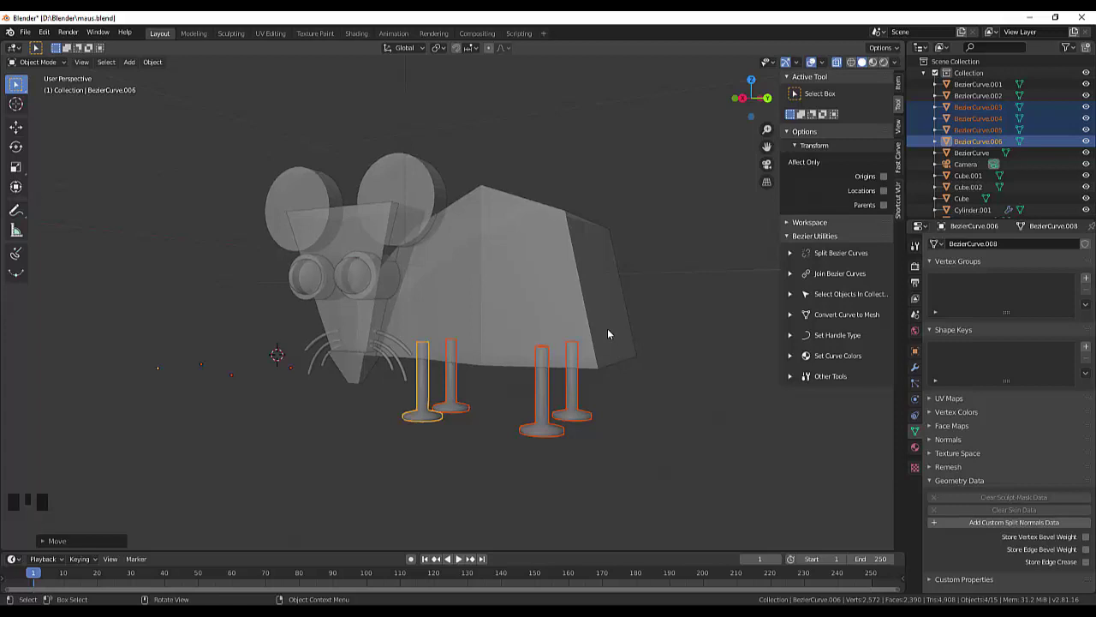
{"action": "key", "text": "KP_3"}
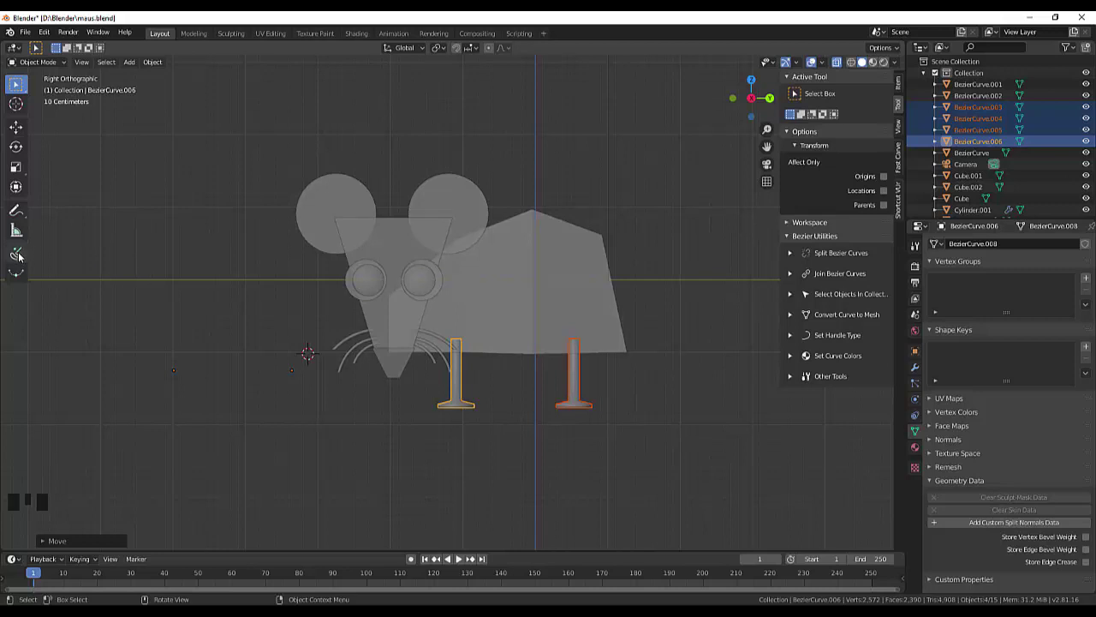
{"action": "left_click", "coordinate": [143, 182]}
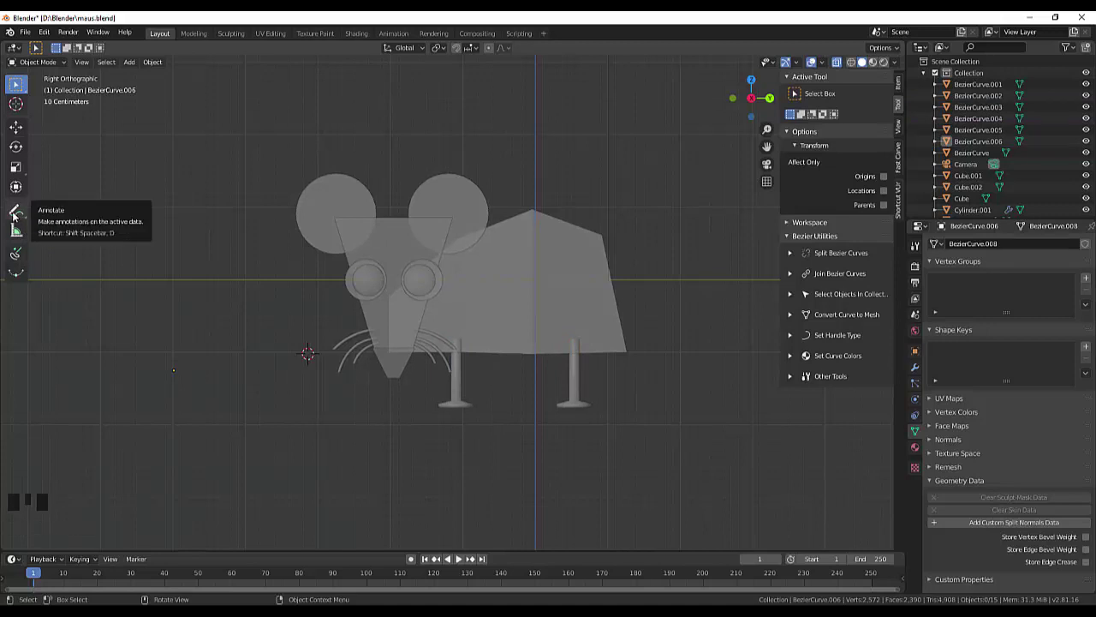
{"action": "left_click_drag", "start_coordinate": [21, 253], "coordinate": [677, 378]}
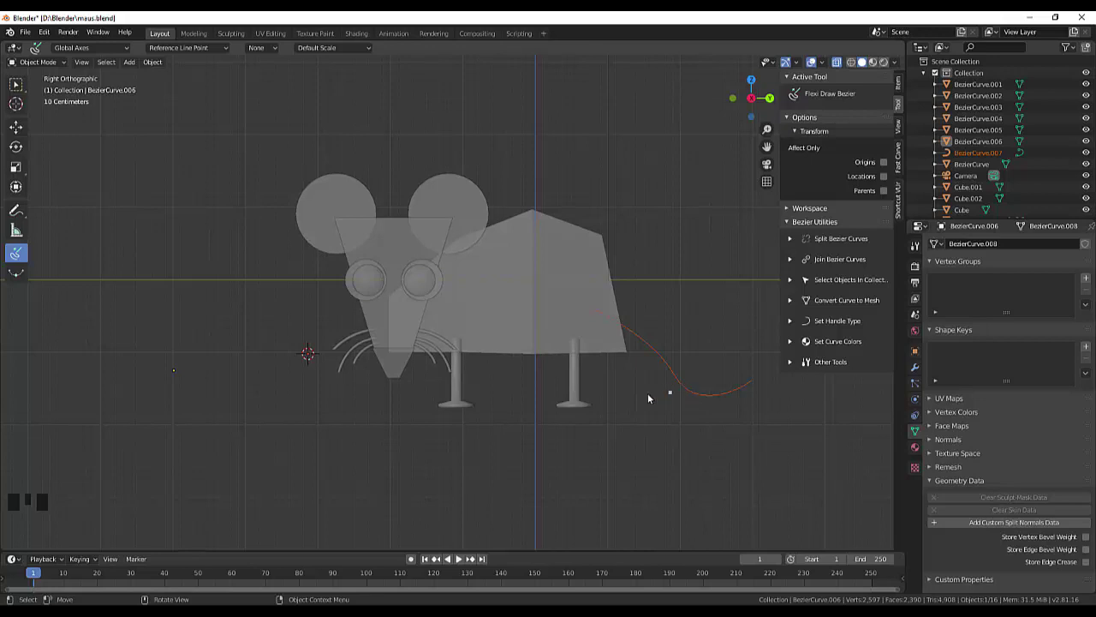
{"action": "left_click_drag", "start_coordinate": [17, 83], "coordinate": [684, 386]}
{"action": "left_click", "coordinate": [684, 388]}
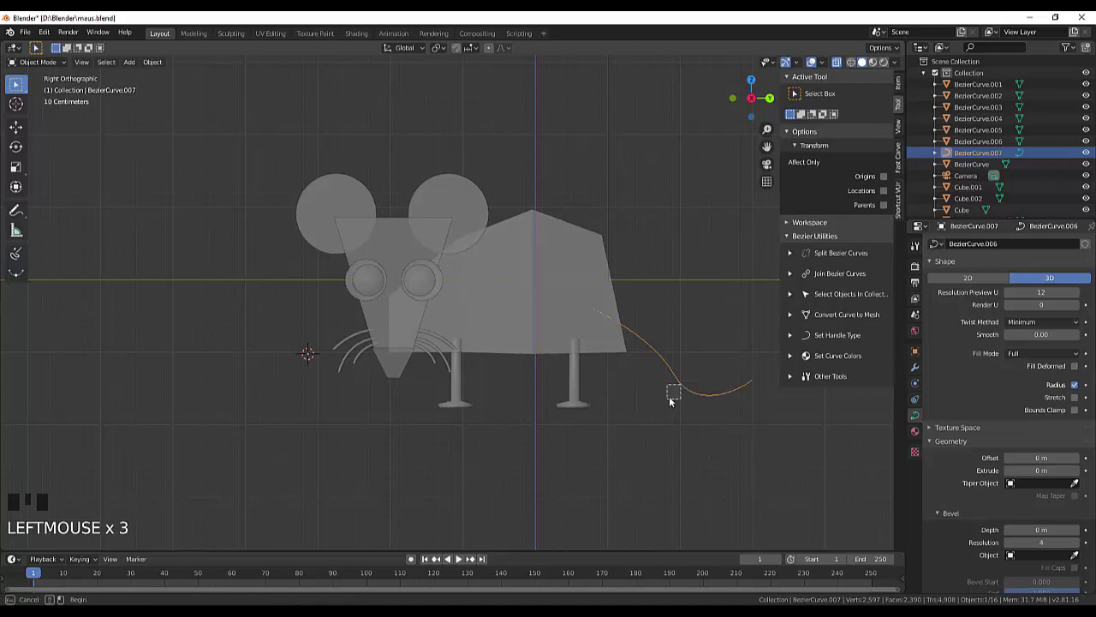
{"action": "left_click", "coordinate": [690, 390]}
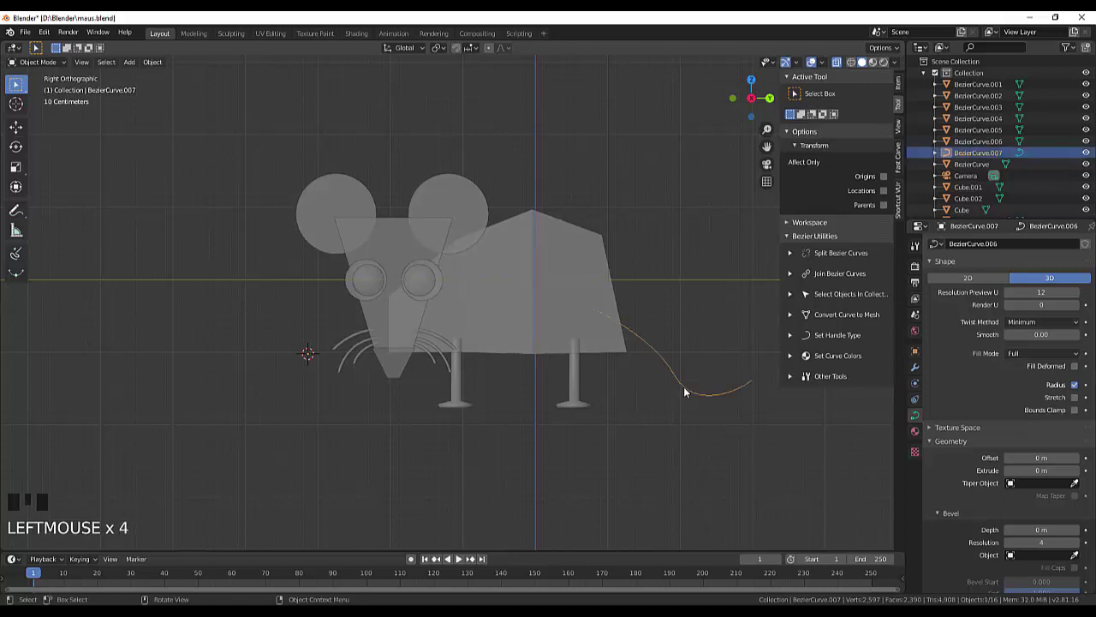
{"action": "key", "text": "Delete"}
{"action": "left_click_drag", "start_coordinate": [21, 251], "coordinate": [672, 337]}
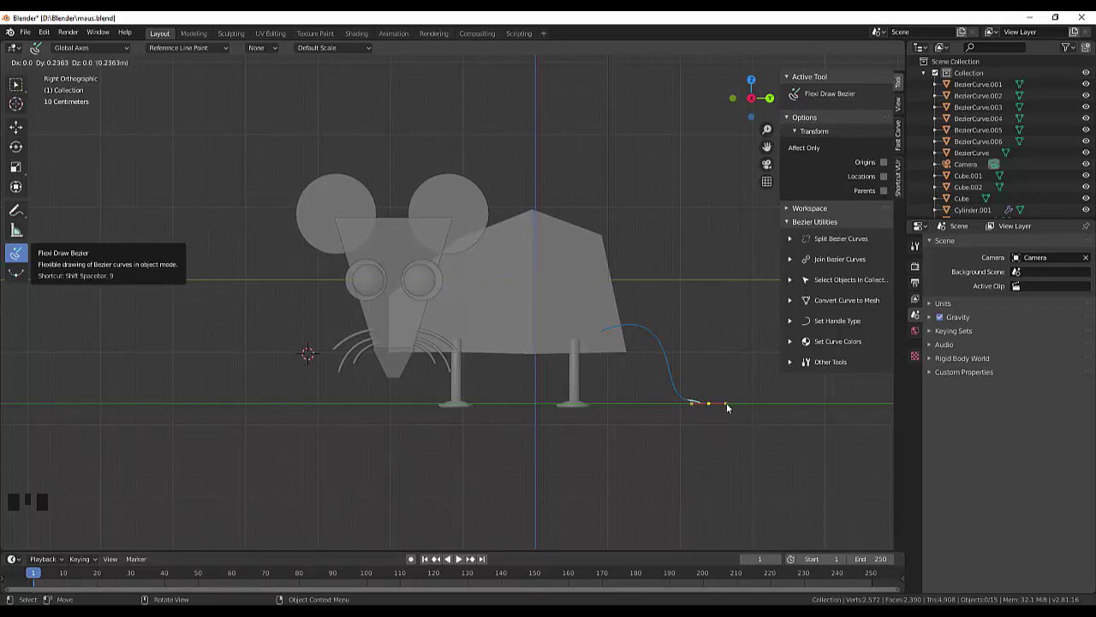
{"action": "key", "text": "ctrl+z"}
{"action": "key", "text": "ctrl+z"}
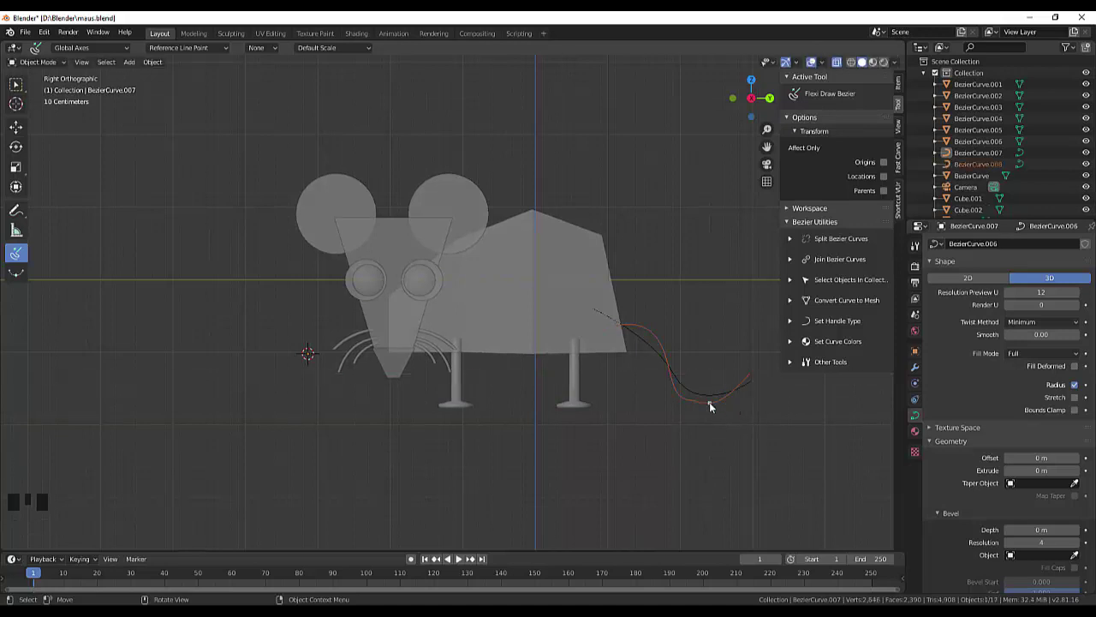
{"action": "left_click_drag", "start_coordinate": [16, 89], "coordinate": [692, 402]}
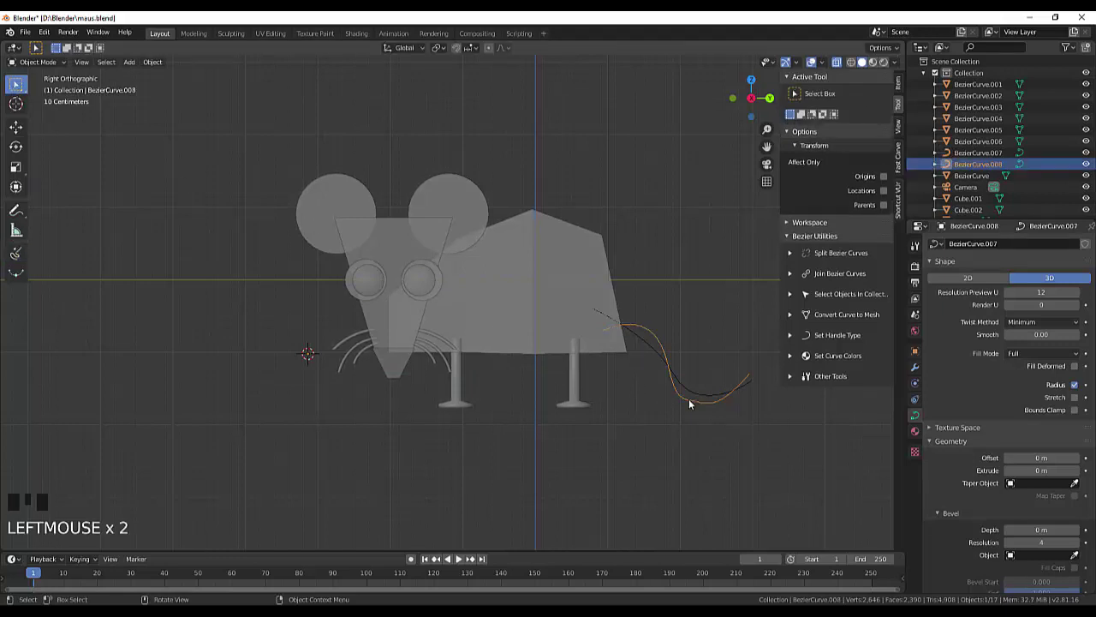
{"action": "key", "text": "Return"}
{"action": "key", "text": "Delete"}
{"action": "left_click", "coordinate": [686, 387]}
{"action": "key", "text": "Delete"}
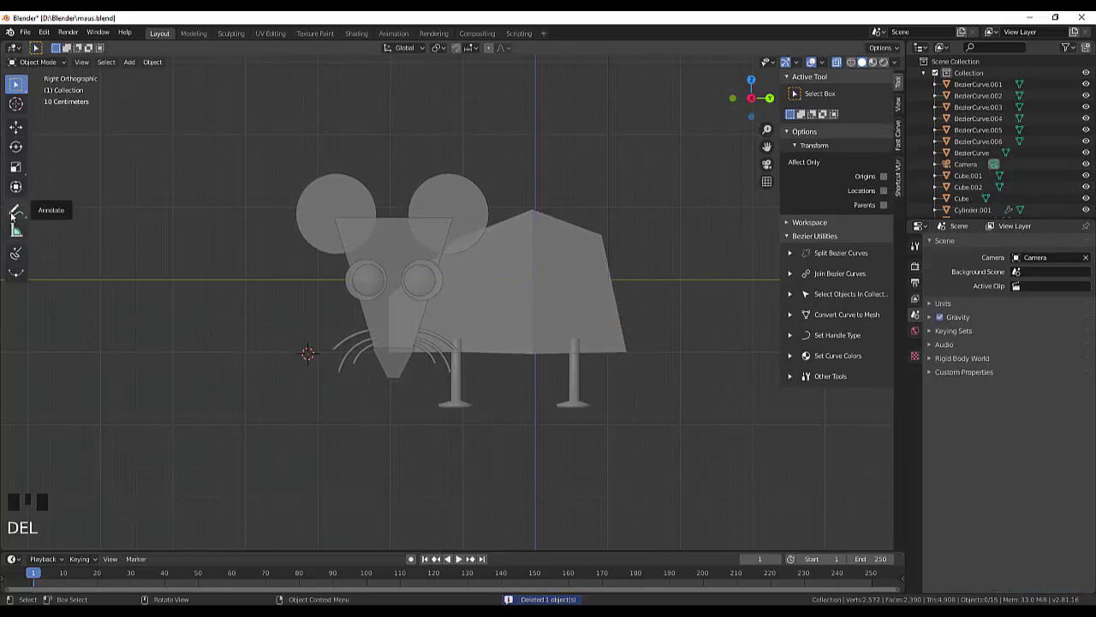
{"action": "left_click_drag", "start_coordinate": [21, 260], "coordinate": [656, 327]}
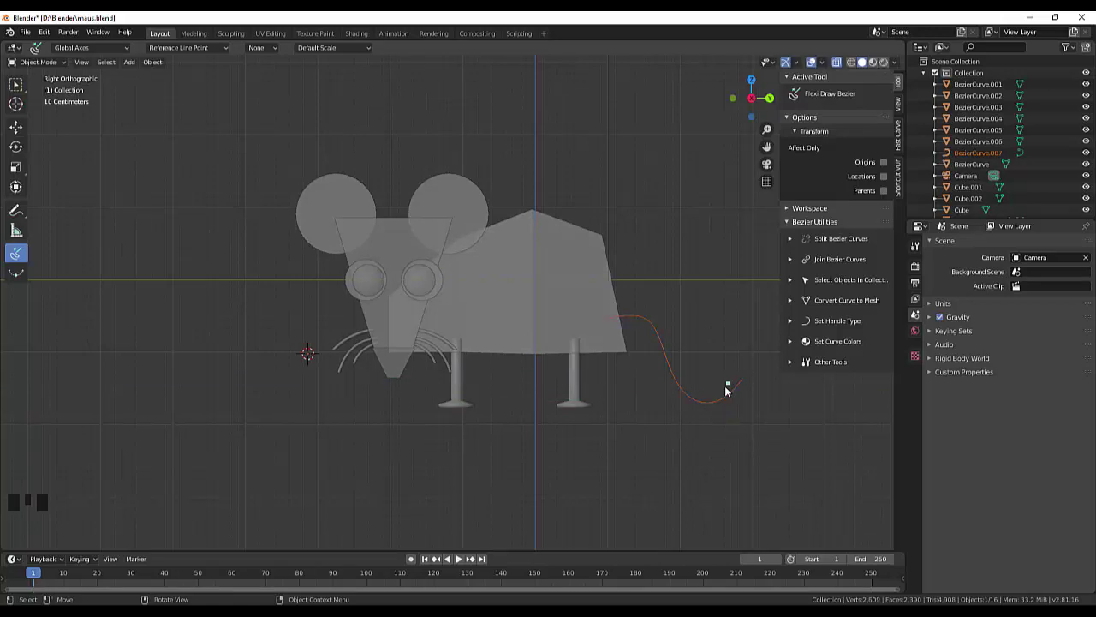
{"action": "left_click_drag", "start_coordinate": [19, 88], "coordinate": [714, 405]}
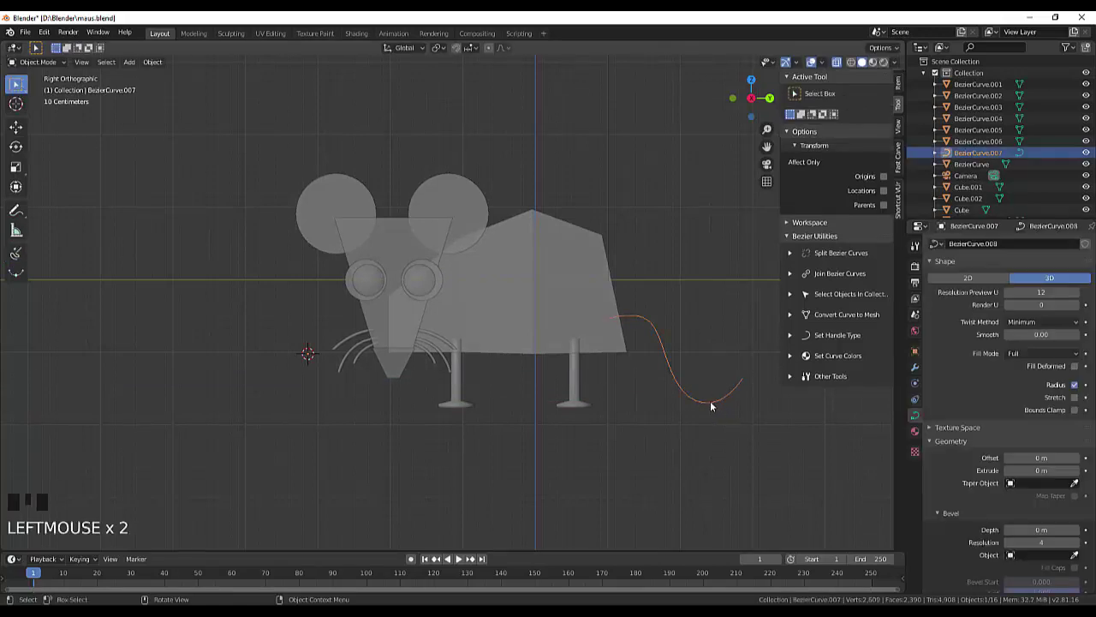
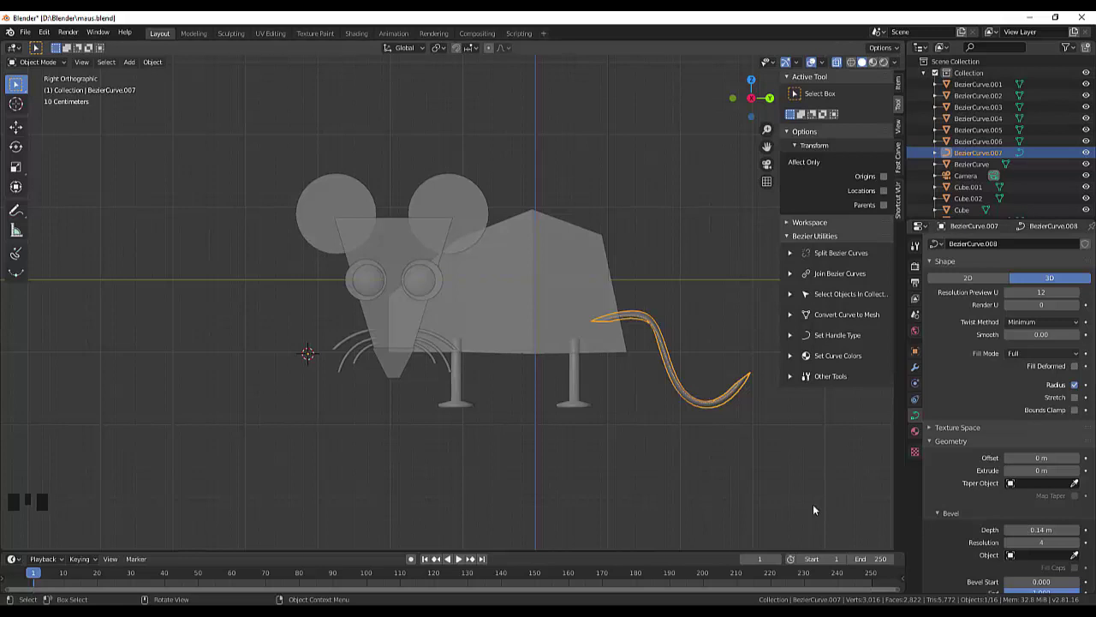
{"action": "left_click", "coordinate": [816, 508]}
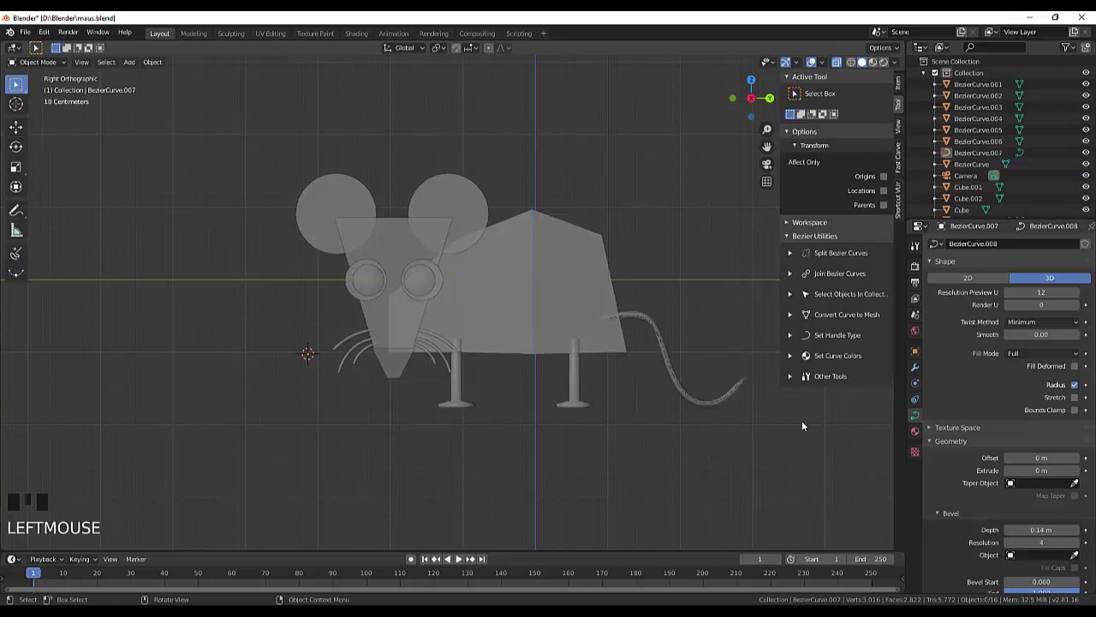
{"action": "left_click_drag", "start_coordinate": [806, 430], "coordinate": [721, 421]}
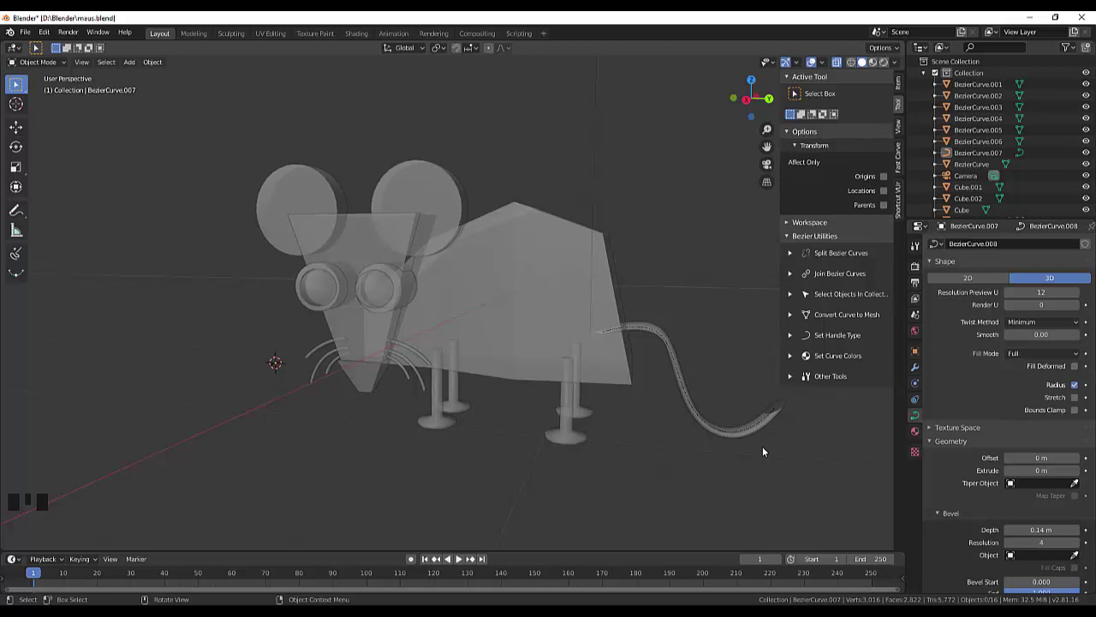
{"action": "left_click_drag", "start_coordinate": [755, 458], "coordinate": [731, 455]}
{"action": "left_click", "coordinate": [731, 455]}
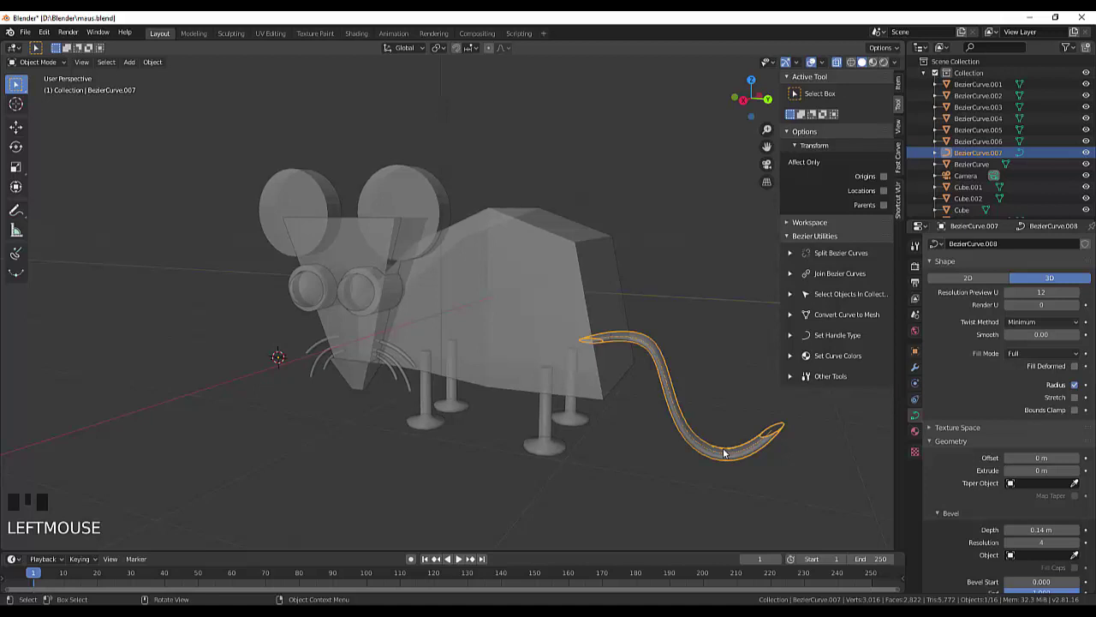
{"action": "left_click", "coordinate": [753, 484]}
{"action": "left_click_drag", "start_coordinate": [760, 480], "coordinate": [684, 447]}
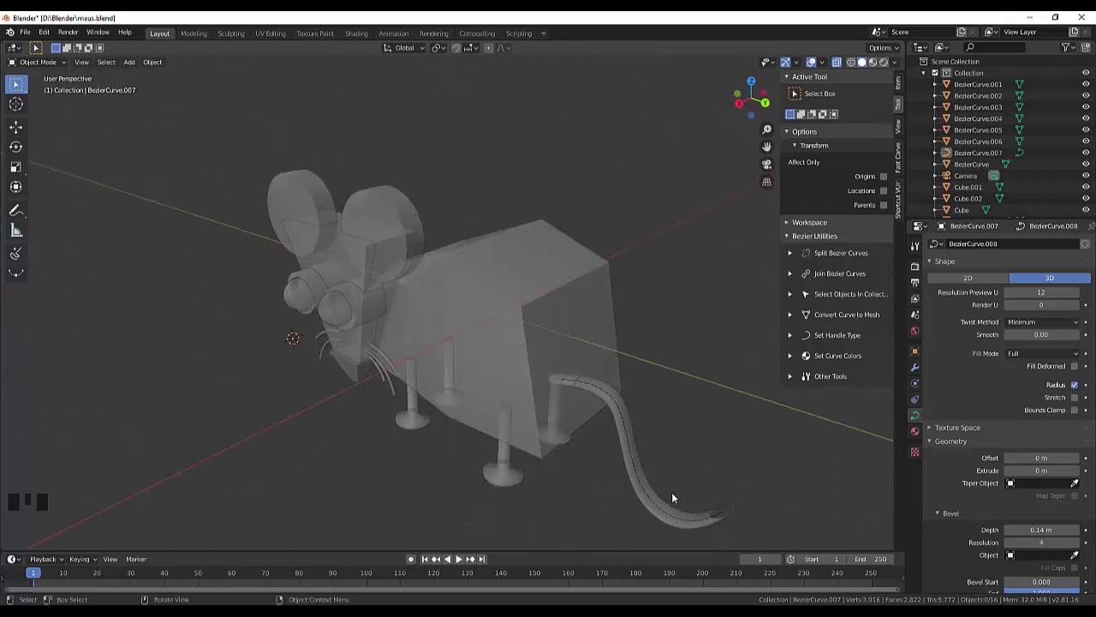
{"action": "left_click", "coordinate": [667, 512]}
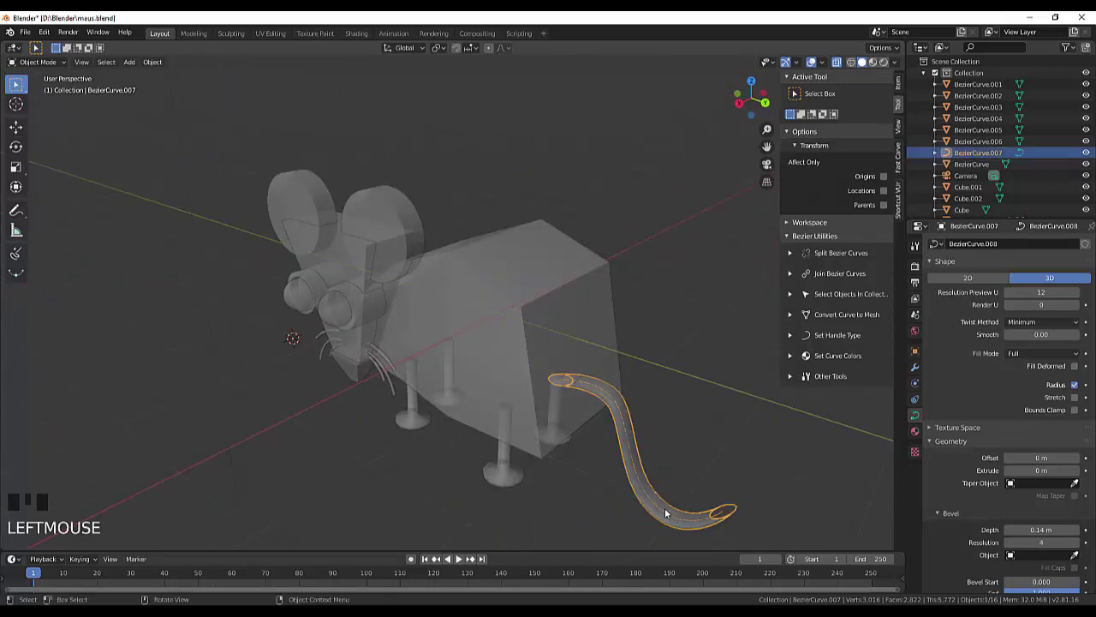
{"action": "key", "text": "Delete"}
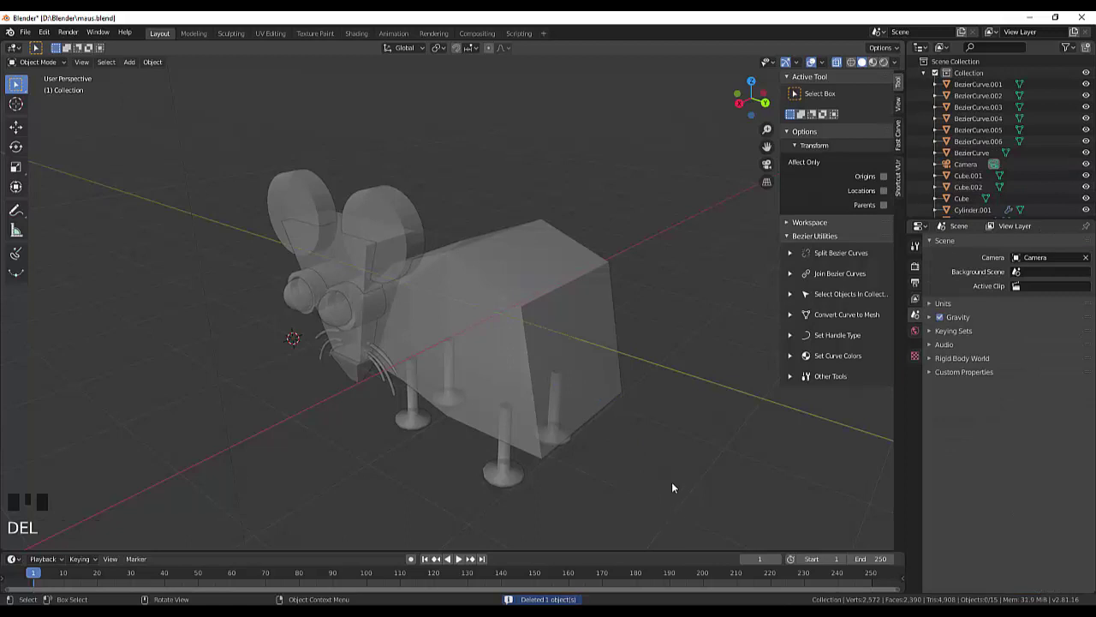
- Draw a tail curve behind the body with a 0.03 bevel, then delete it
{"action": "key", "text": "KP_3"}
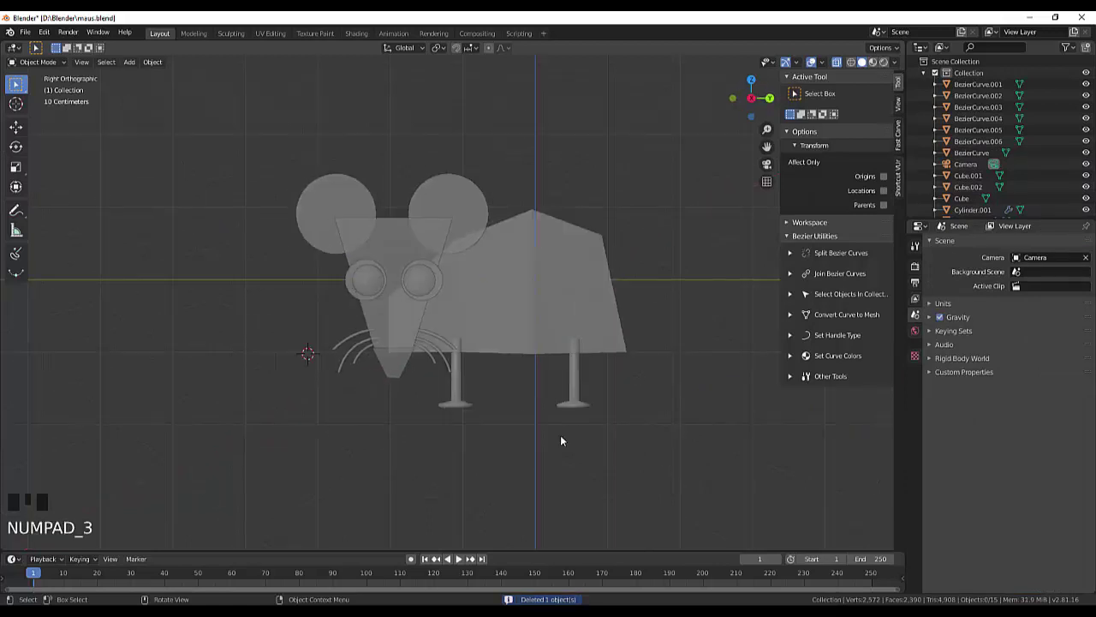
{"action": "left_click_drag", "start_coordinate": [19, 256], "coordinate": [756, 365]}
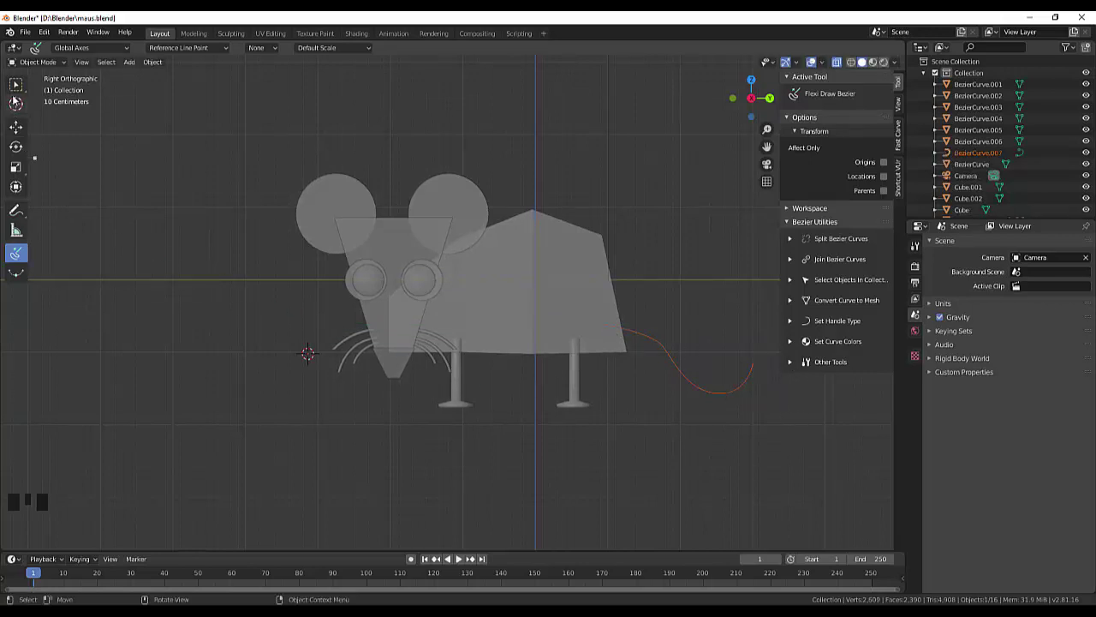
{"action": "left_click_drag", "start_coordinate": [19, 85], "coordinate": [705, 393]}
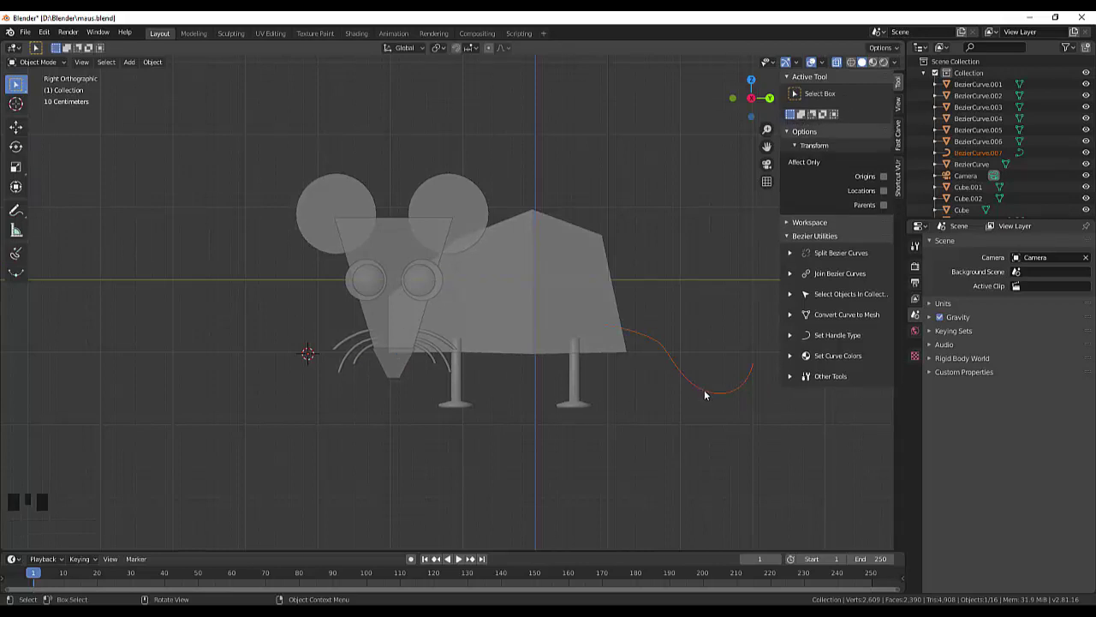
{"action": "left_click", "coordinate": [709, 392]}
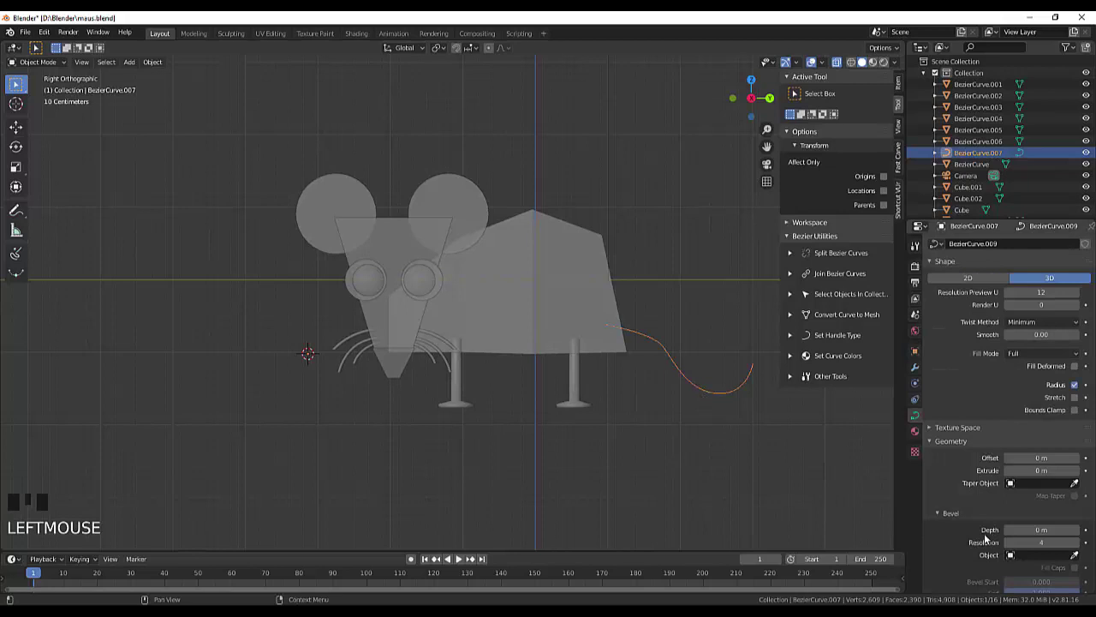
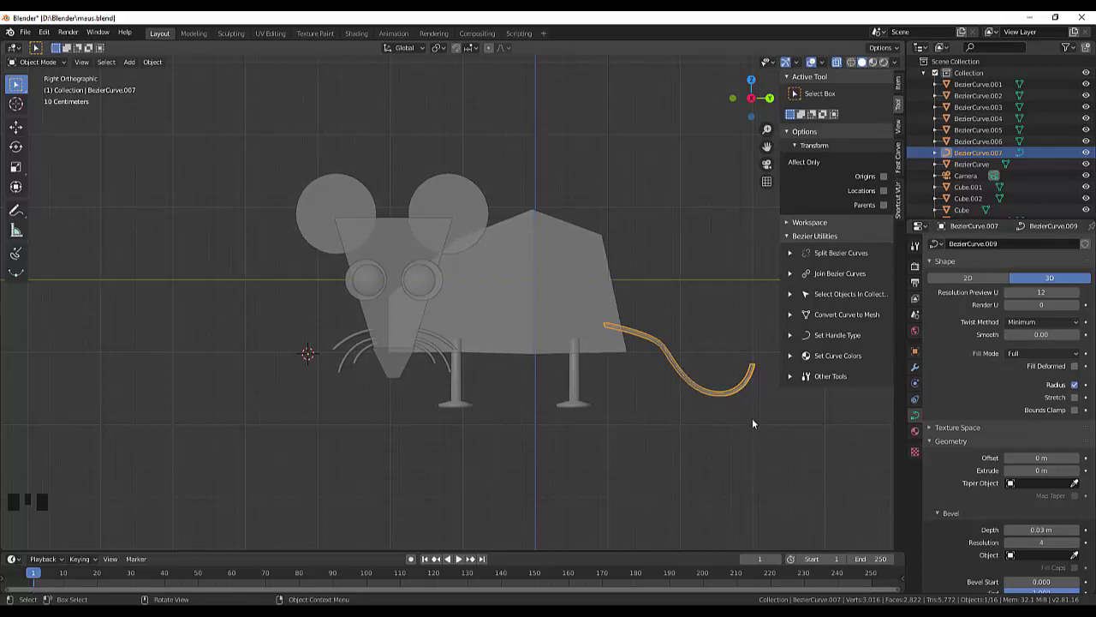
{"action": "key", "text": "Delete"}
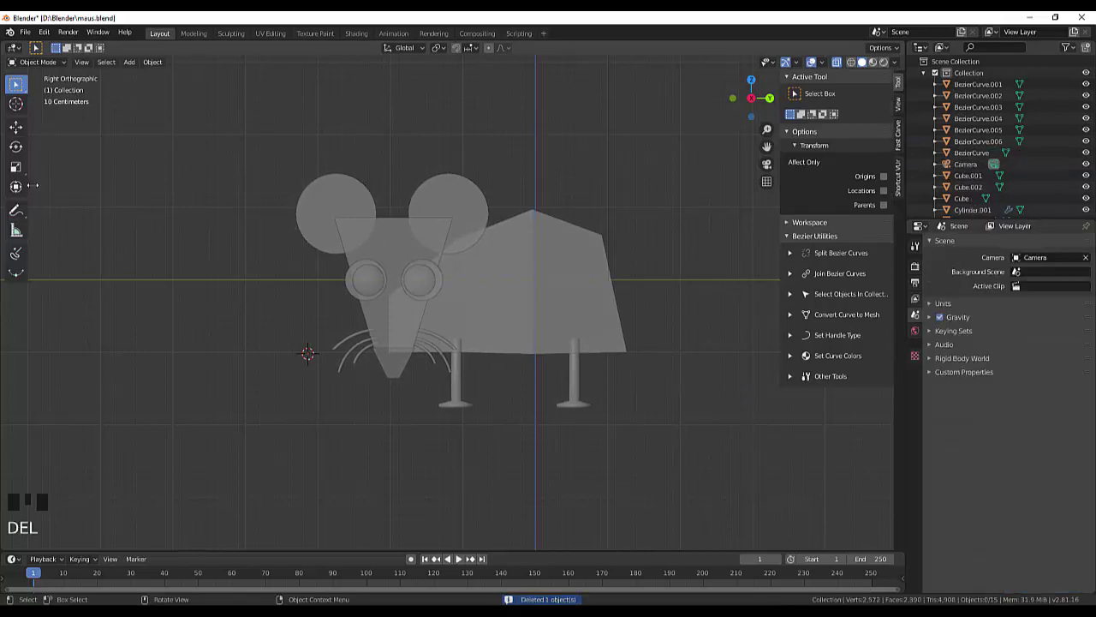
{"action": "left_click_drag", "start_coordinate": [17, 257], "coordinate": [776, 380]}
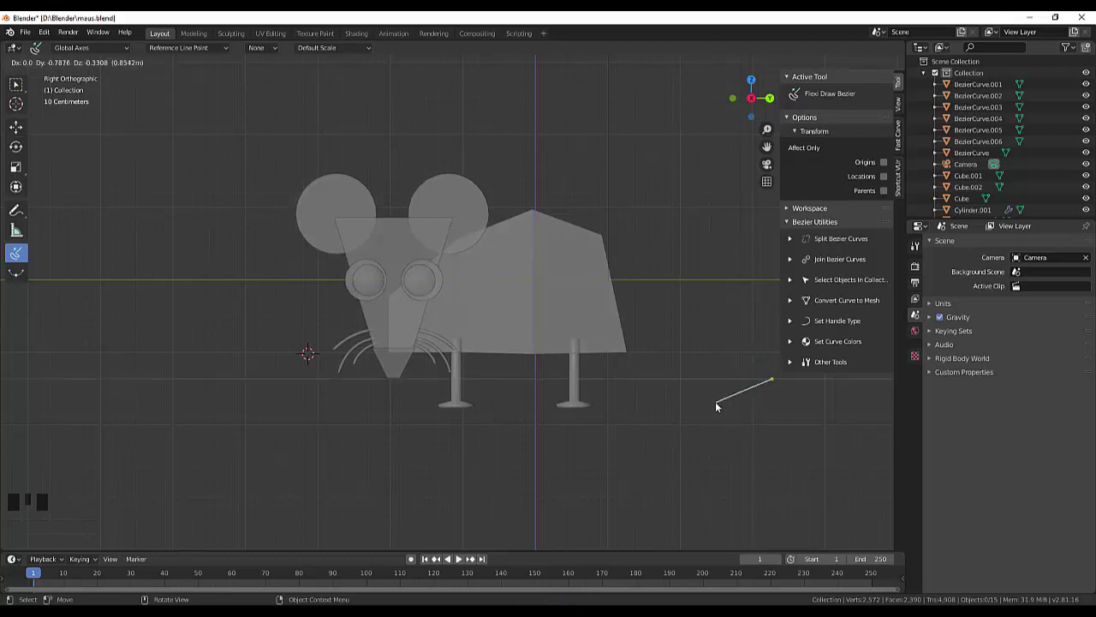
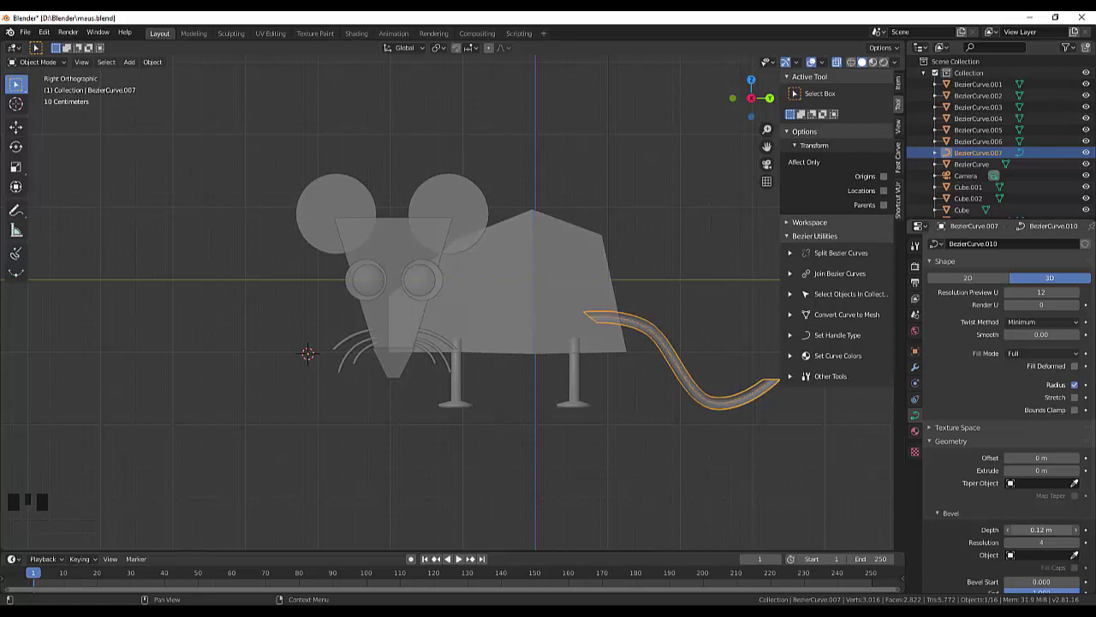
{"action": "left_click_drag", "start_coordinate": [859, 460], "coordinate": [786, 470]}
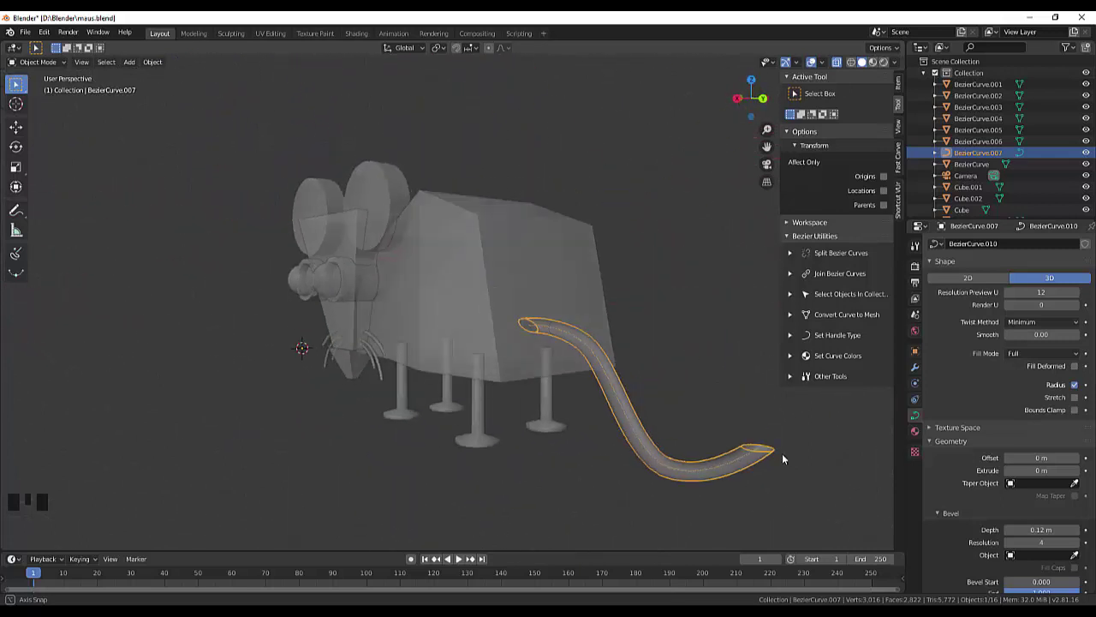
{"action": "key", "text": "KP_3"}
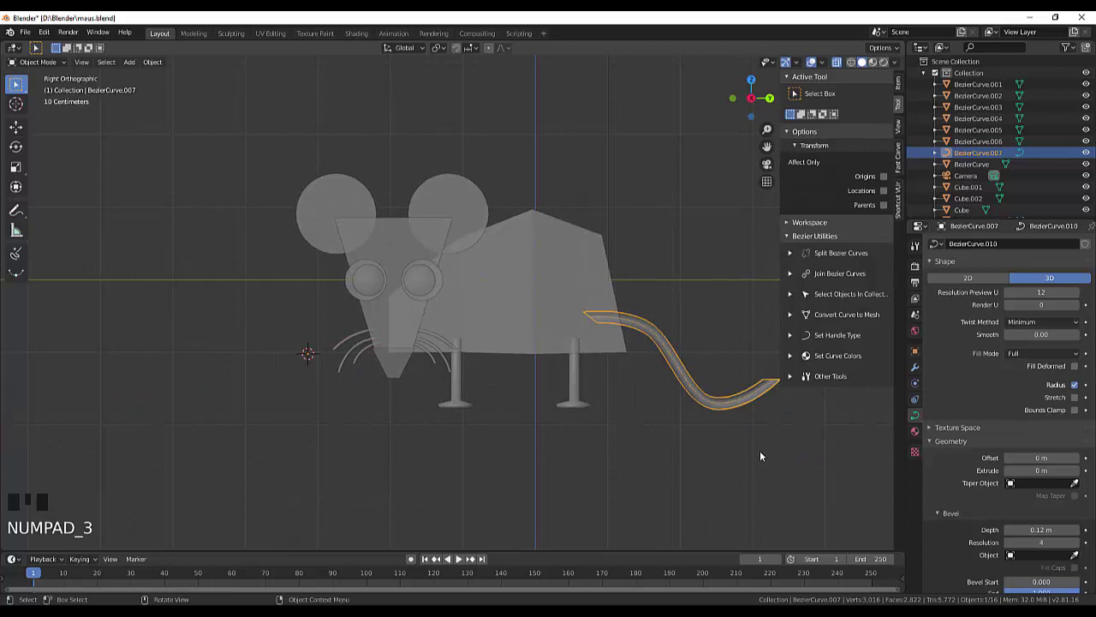
{"action": "key", "text": "Delete"}
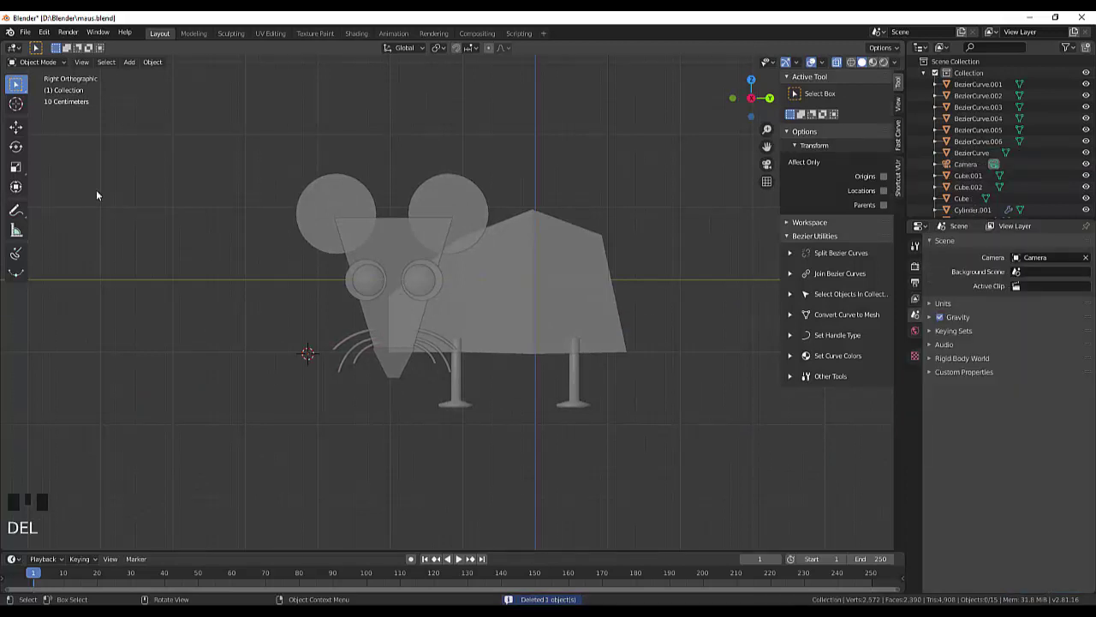
- Draw a wavy Bezier tail from the body's rear with a 0.04 m bevel depth and select it
{"action": "left_click_drag", "start_coordinate": [17, 257], "coordinate": [728, 405]}
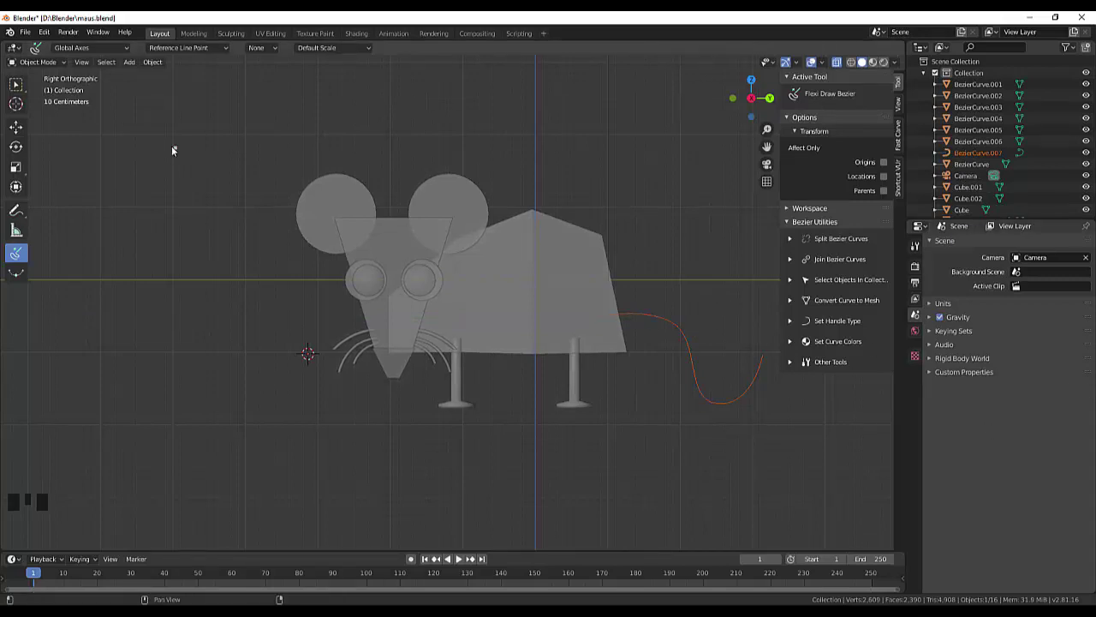
{"action": "left_click_drag", "start_coordinate": [20, 85], "coordinate": [721, 405]}
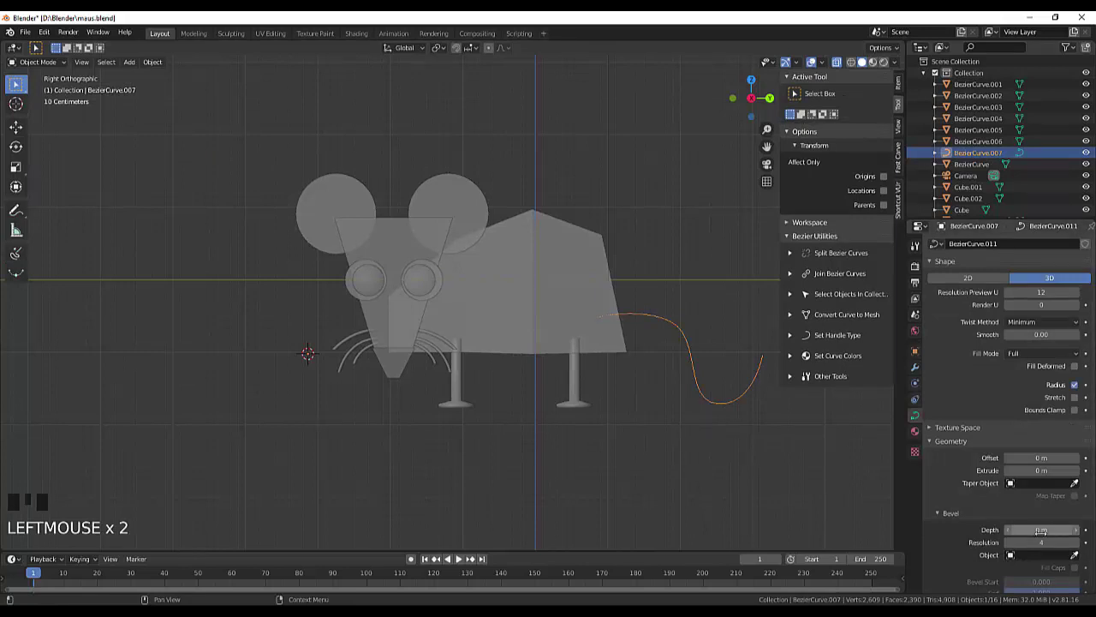
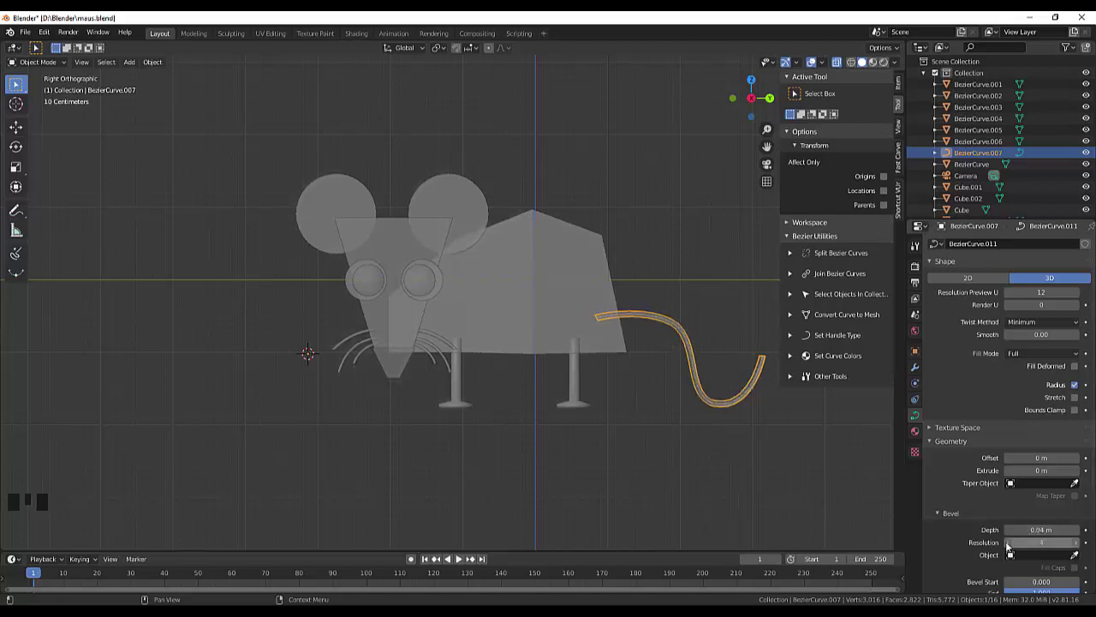
{"action": "left_click", "coordinate": [792, 510]}
{"action": "scroll", "scroll_direction": "down", "scroll_amount": 3}
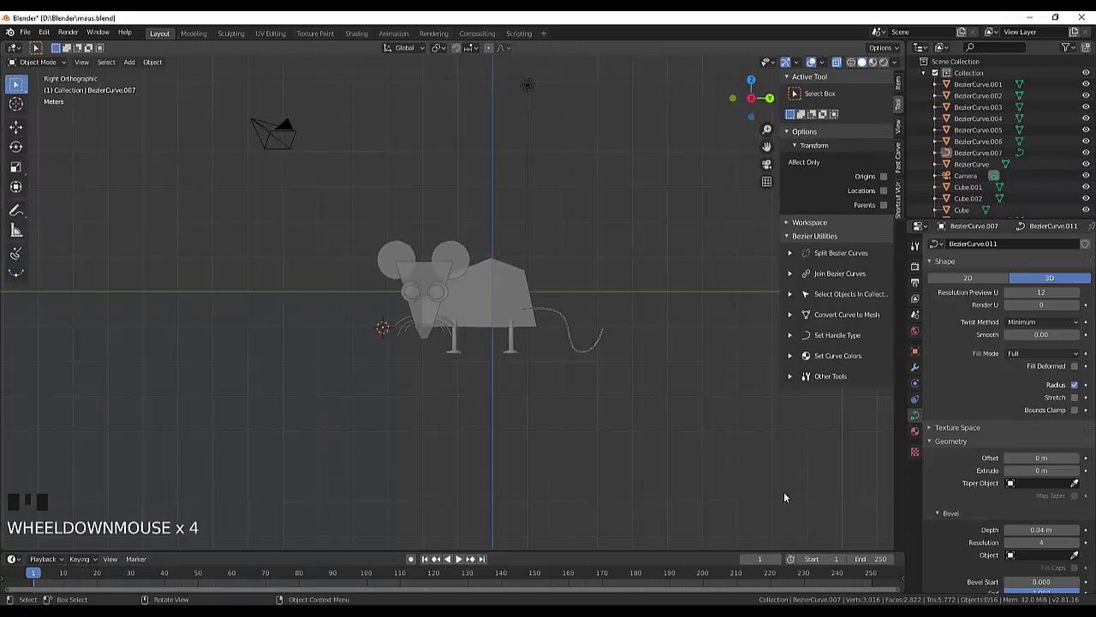
{"action": "scroll", "scroll_direction": "up", "scroll_amount": 3}
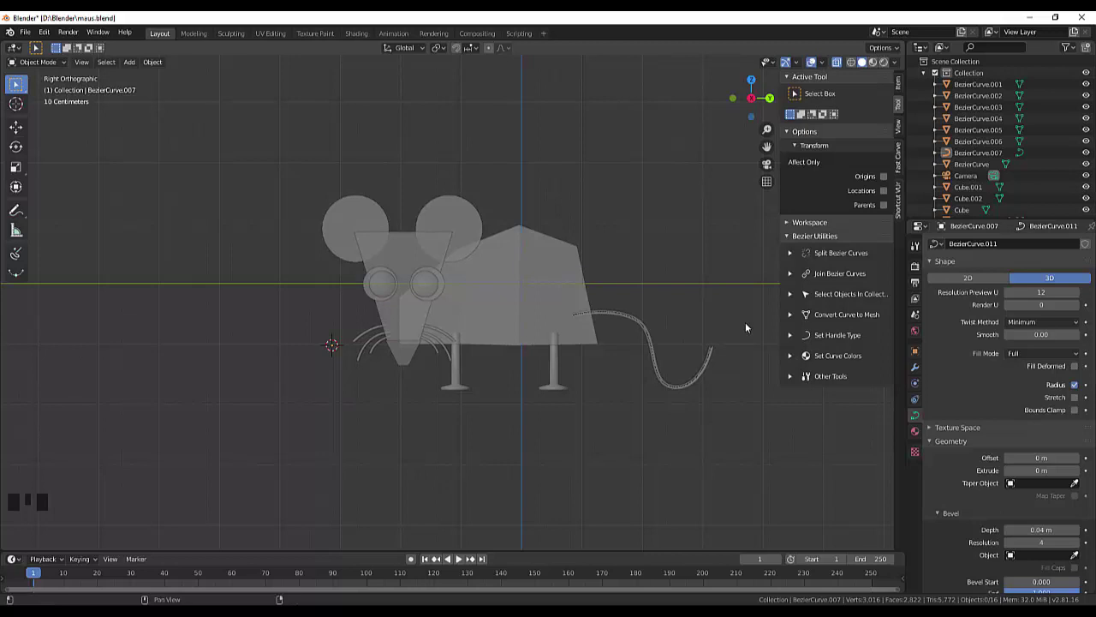
{"action": "left_click", "coordinate": [681, 388]}
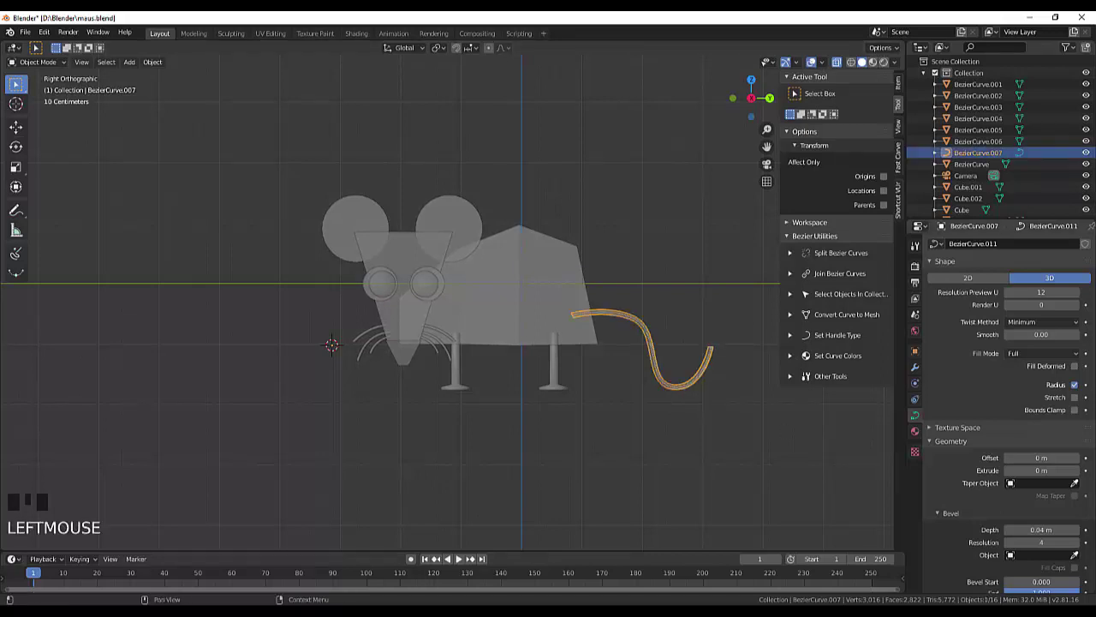
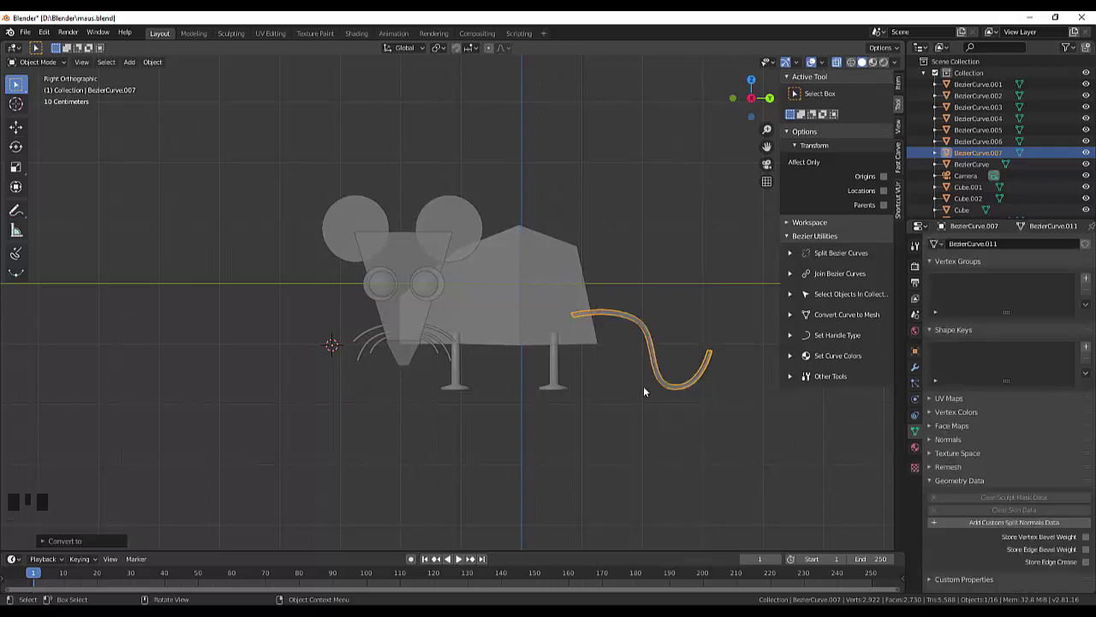
- Zoom and orbit the viewport to look at the tail mesh from behind the mouse
{"action": "scroll", "scroll_direction": "up", "scroll_amount": 3}
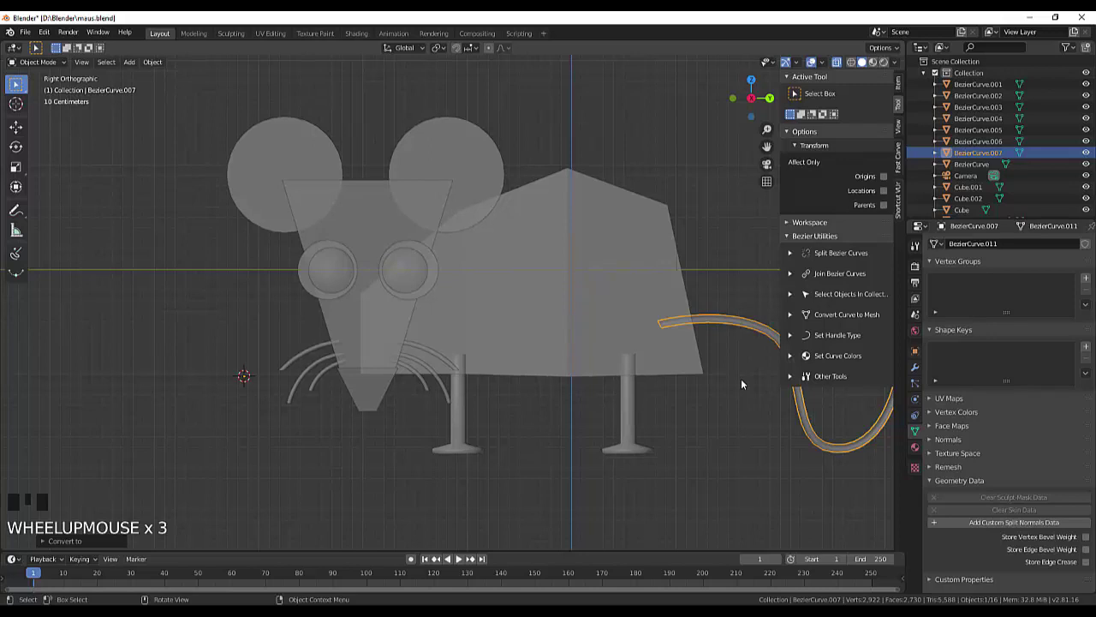
{"action": "key", "text": "KP_7"}
{"action": "scroll", "scroll_direction": "down", "scroll_amount": 3}
{"action": "scroll", "scroll_direction": "up", "scroll_amount": 3}
{"action": "left_click_drag", "start_coordinate": [532, 104], "coordinate": [148, 174]}
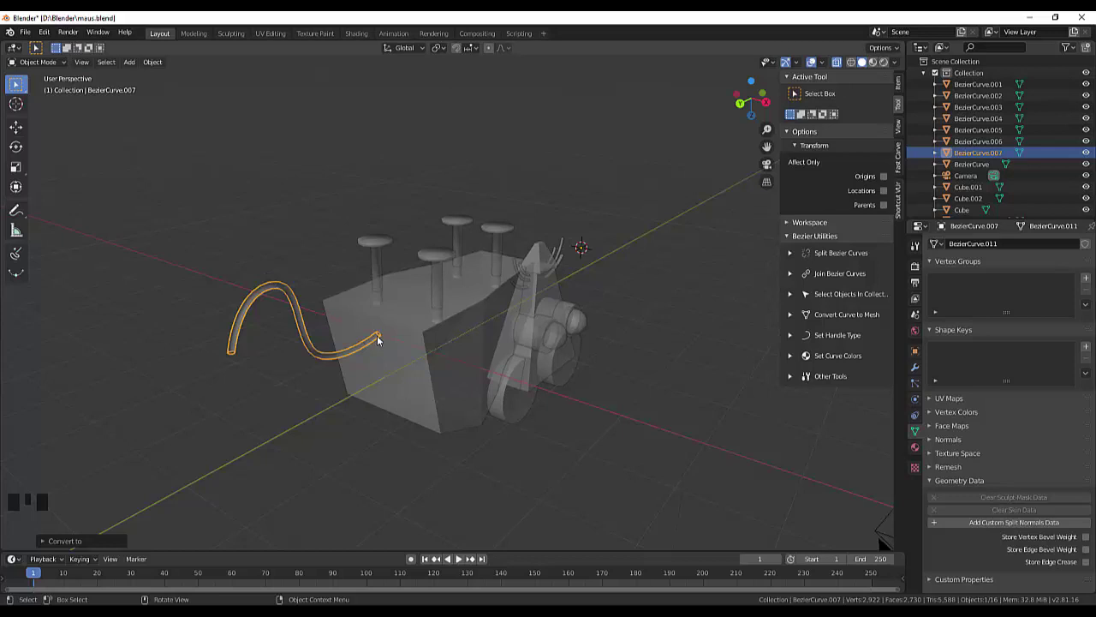
{"action": "scroll", "scroll_direction": "up", "scroll_amount": 3}
{"action": "scroll", "scroll_direction": "down", "scroll_amount": 3}
{"action": "scroll", "scroll_direction": "down", "scroll_amount": 3}
{"action": "scroll", "scroll_direction": "down", "scroll_amount": 3}
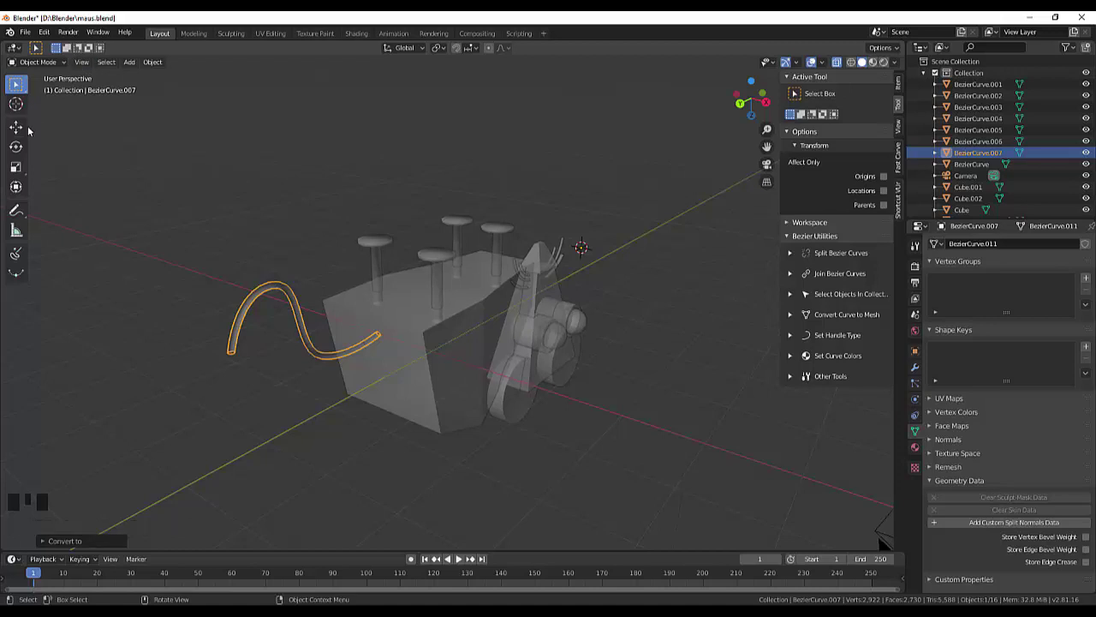
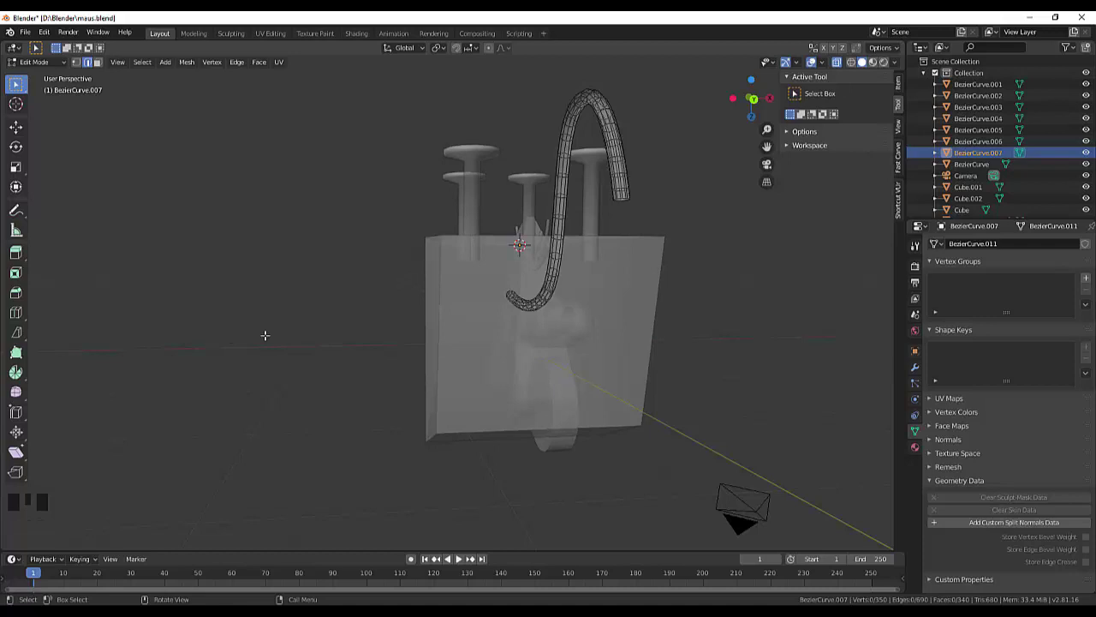
- Shrink and move the tail tip to a point, scale the whole tail by 1.14, and deselect it
{"action": "scroll", "scroll_direction": "up", "scroll_amount": 3}
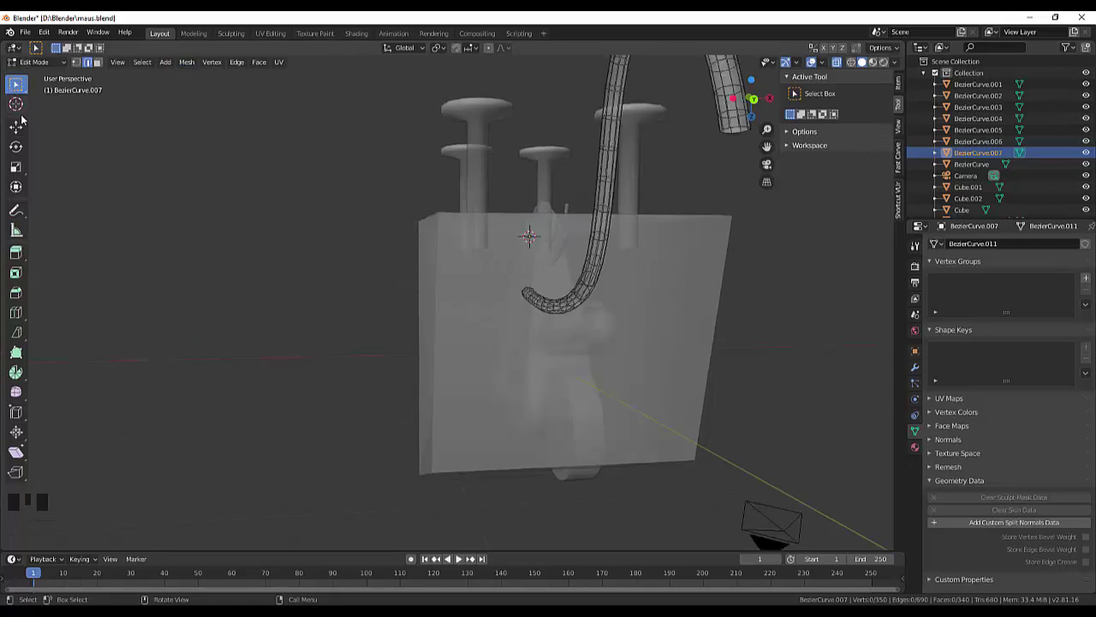
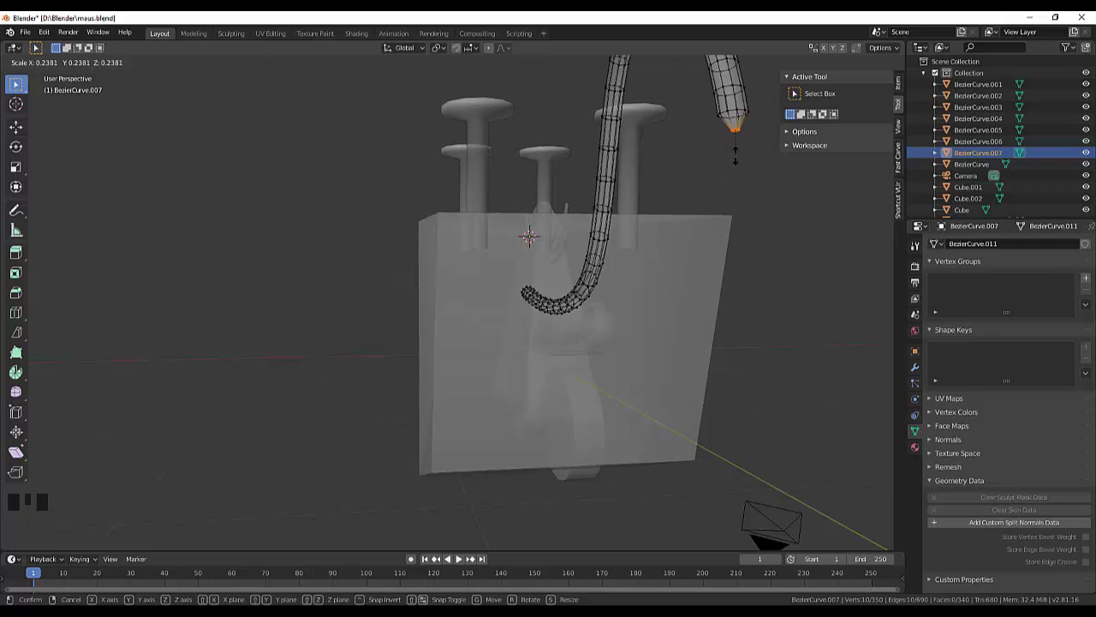
{"action": "key", "text": "g"}
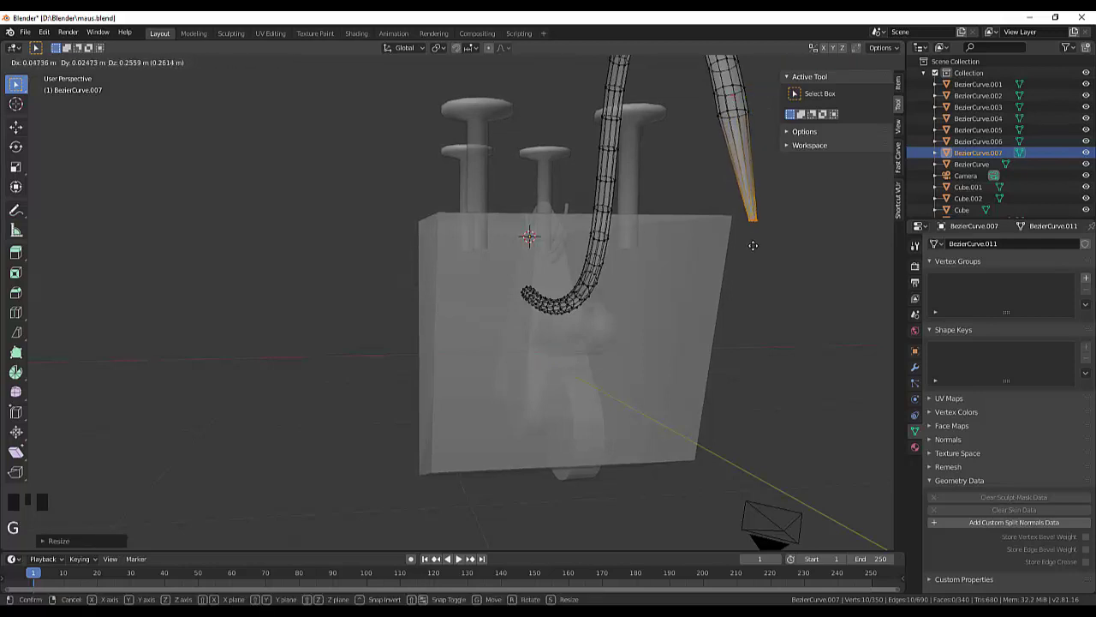
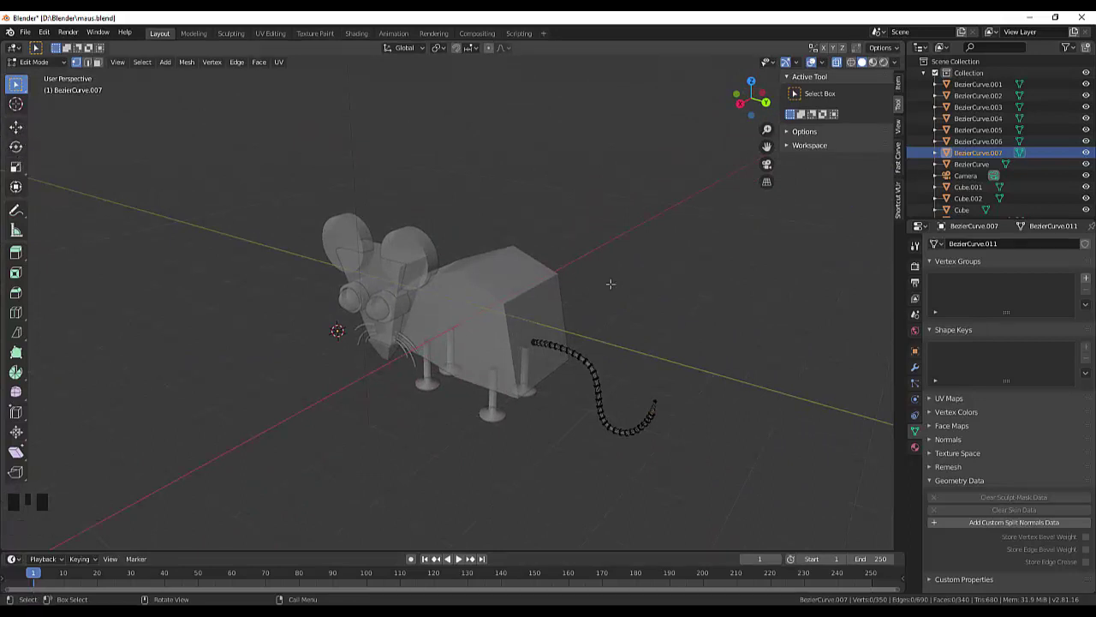
{"action": "left_click_drag", "start_coordinate": [42, 65], "coordinate": [22, 183]}
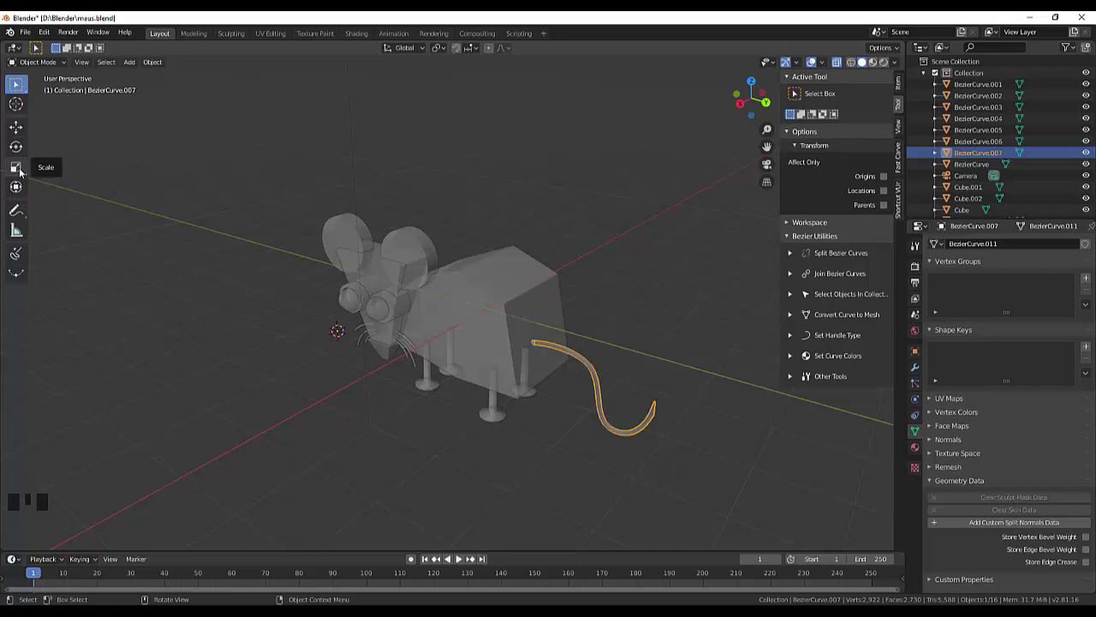
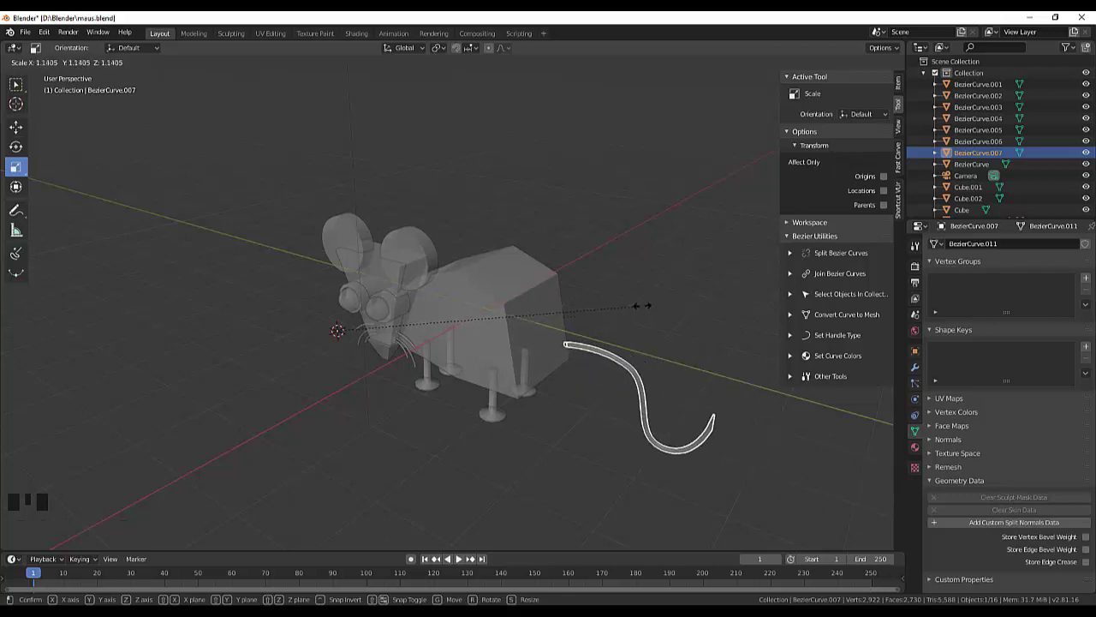
{"action": "key", "text": "Escape"}
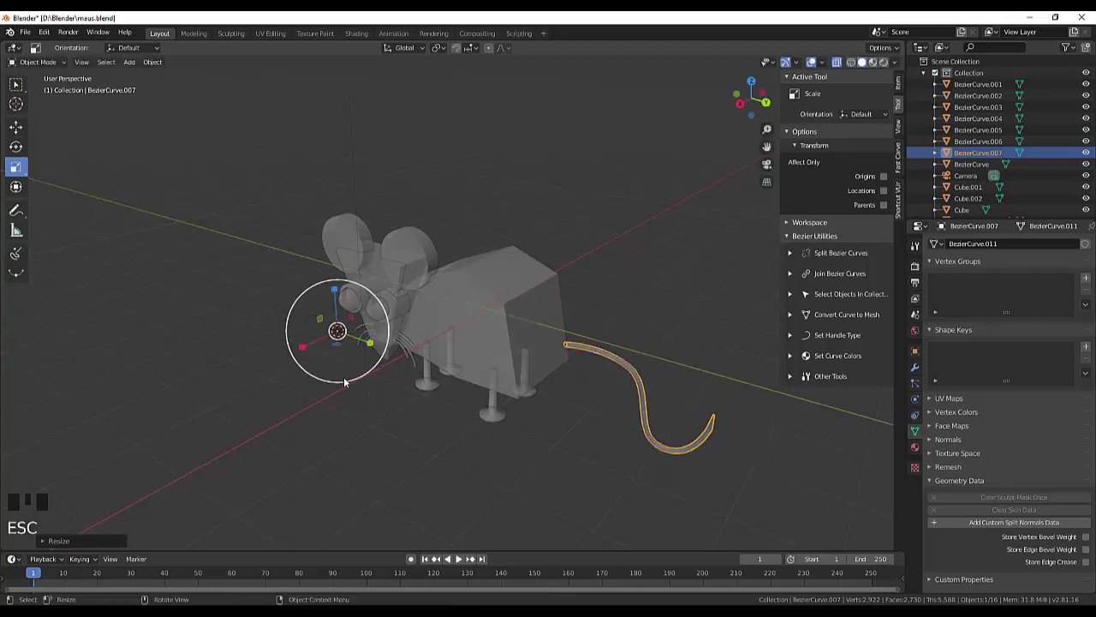
{"action": "left_click", "coordinate": [356, 409]}
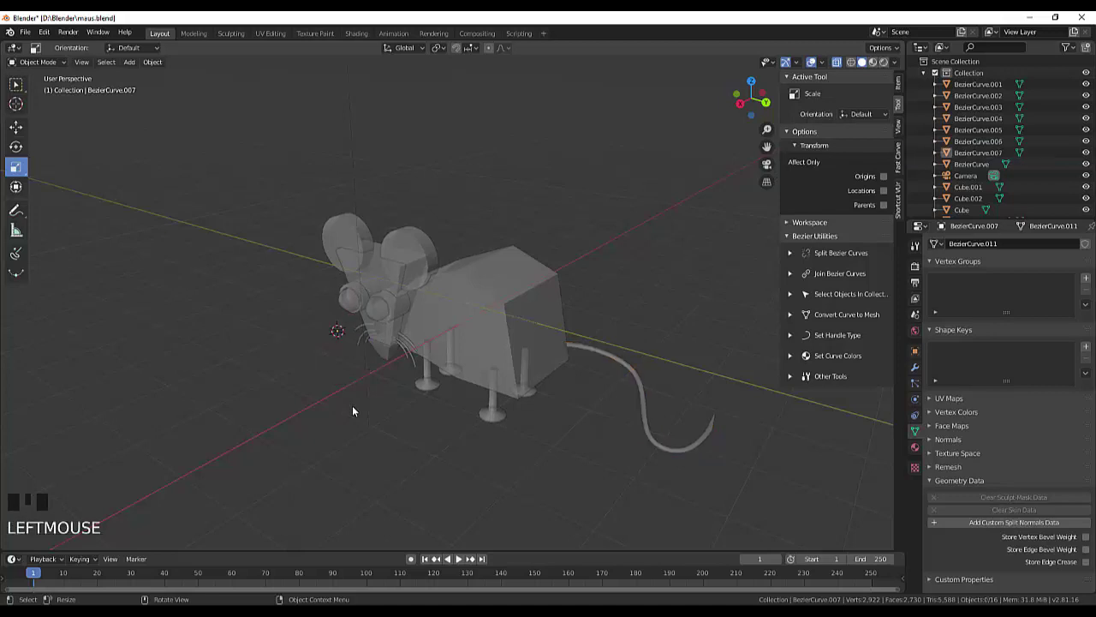
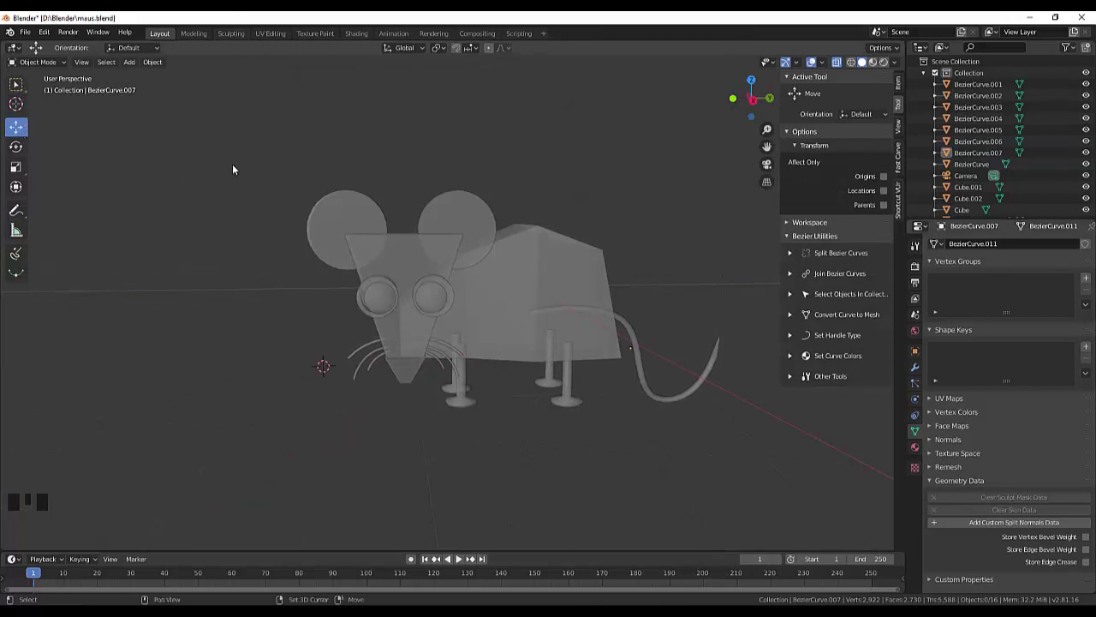
- Add a cube and flatten it into a base slab under the mouse
{"action": "key", "text": "shift+s"}
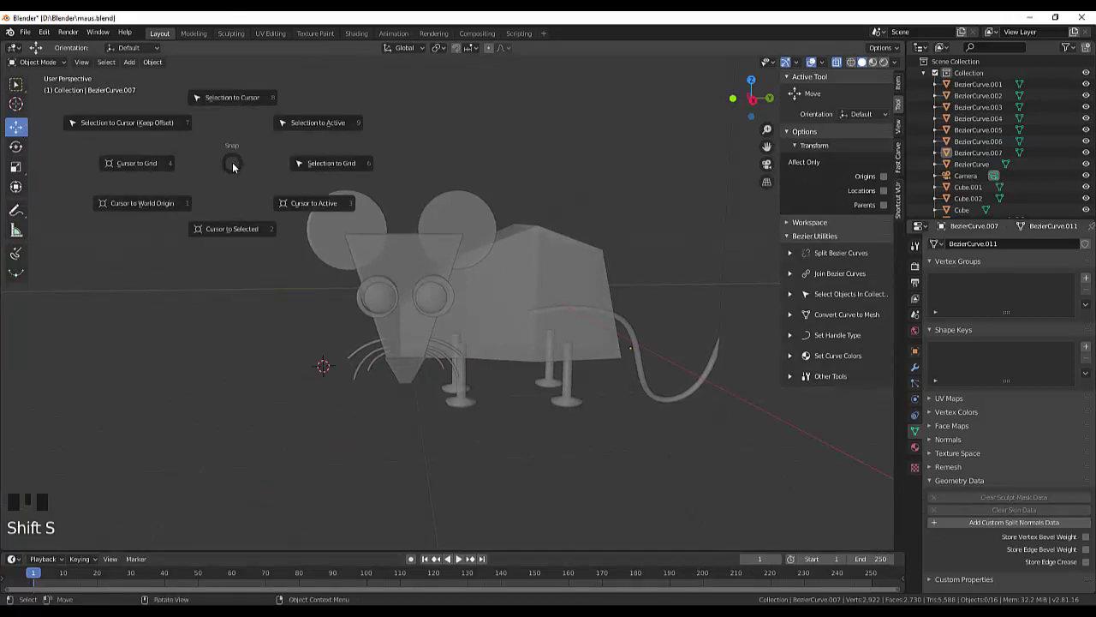
{"action": "key", "text": "shift+a"}
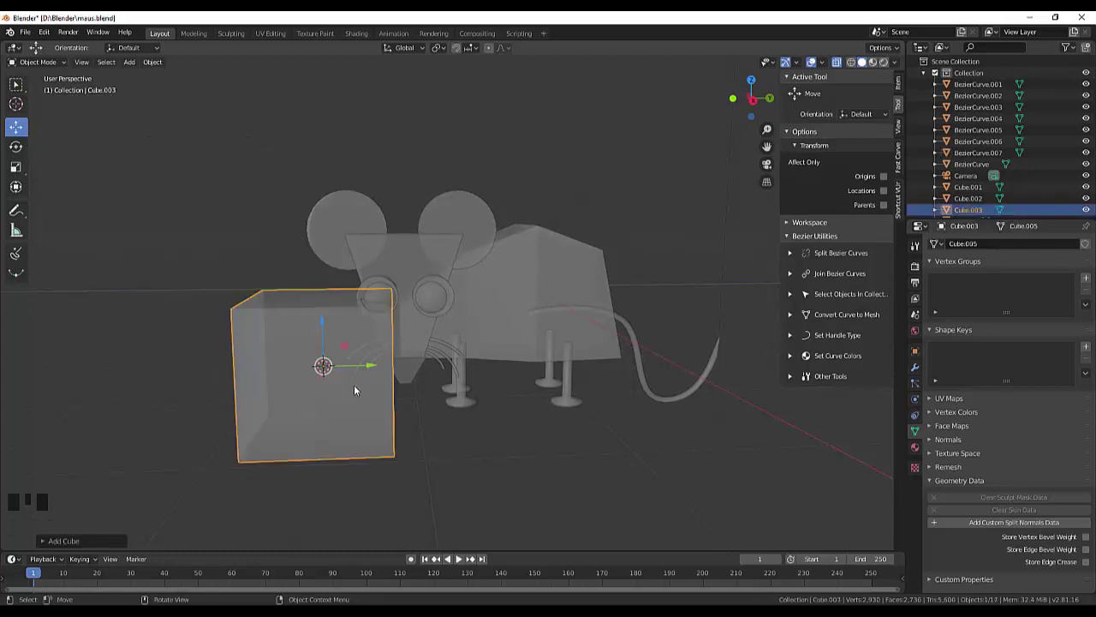
{"action": "left_click_drag", "start_coordinate": [376, 368], "coordinate": [510, 325]}
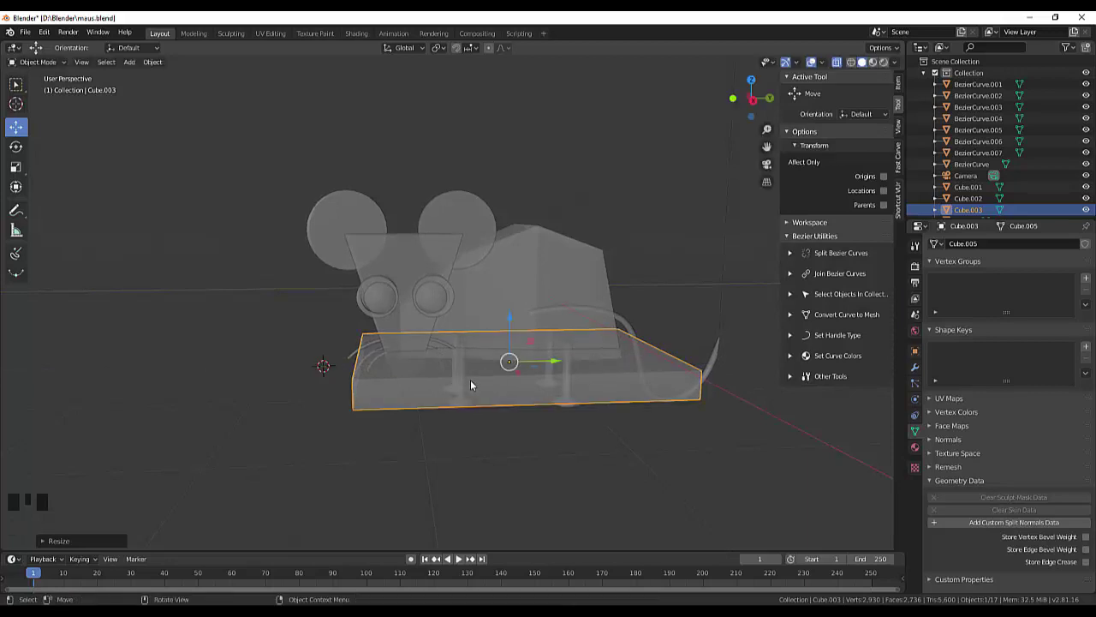
{"action": "key", "text": "g"}
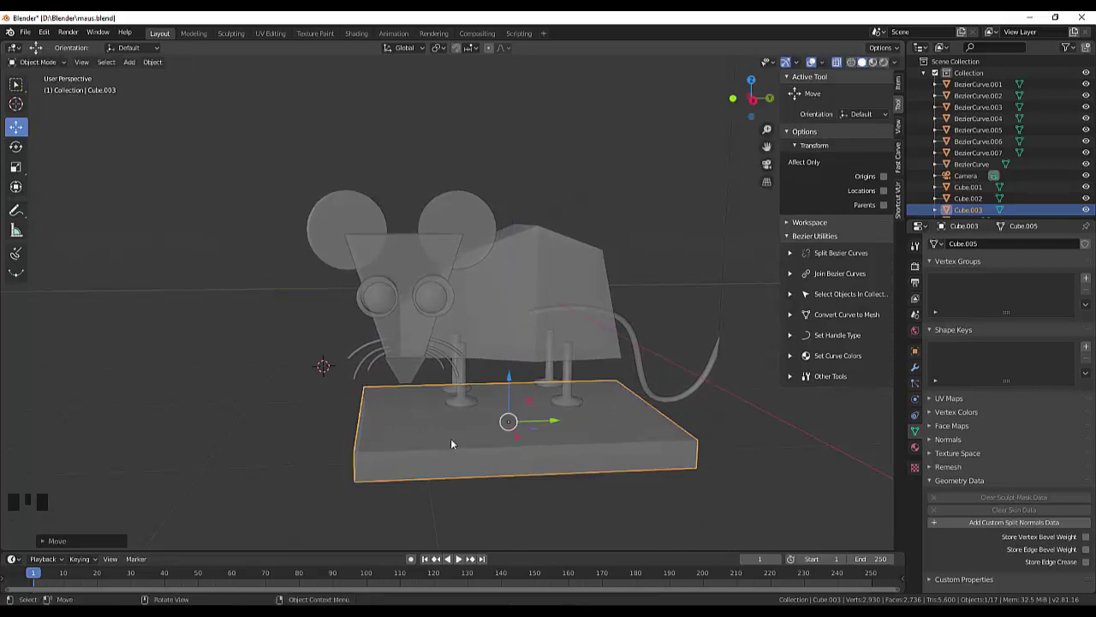
- From the top view, move the slab under the four feet and return to a perspective angle
{"action": "key", "text": "KP_7"}
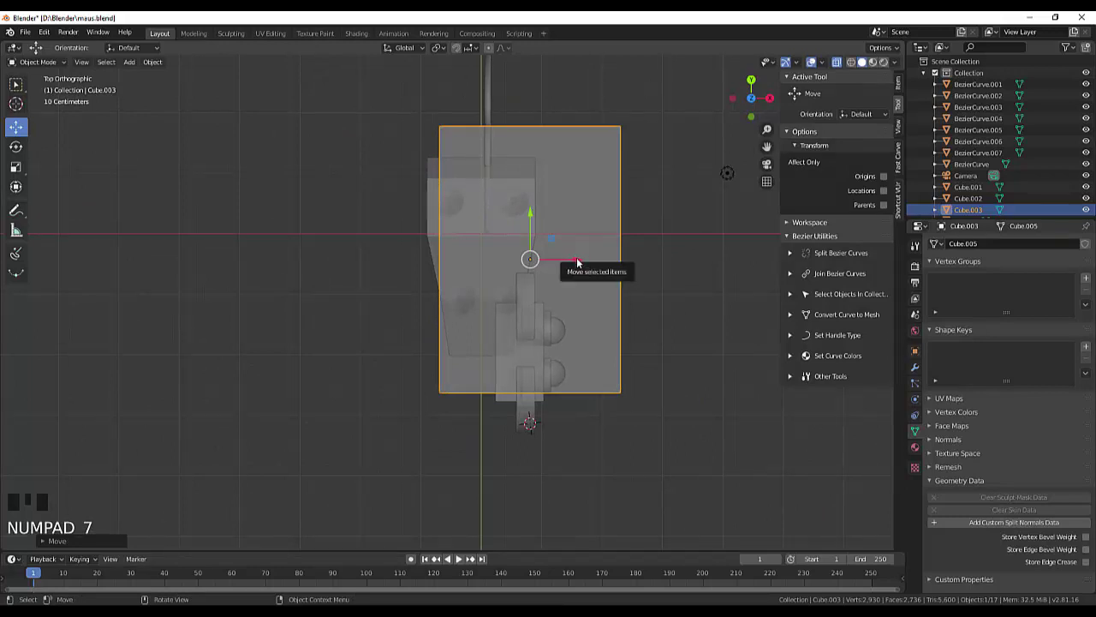
{"action": "left_click_drag", "start_coordinate": [580, 261], "coordinate": [570, 296]}
{"action": "left_click", "coordinate": [660, 325]}
{"action": "left_click_drag", "start_coordinate": [664, 327], "coordinate": [262, 238]}
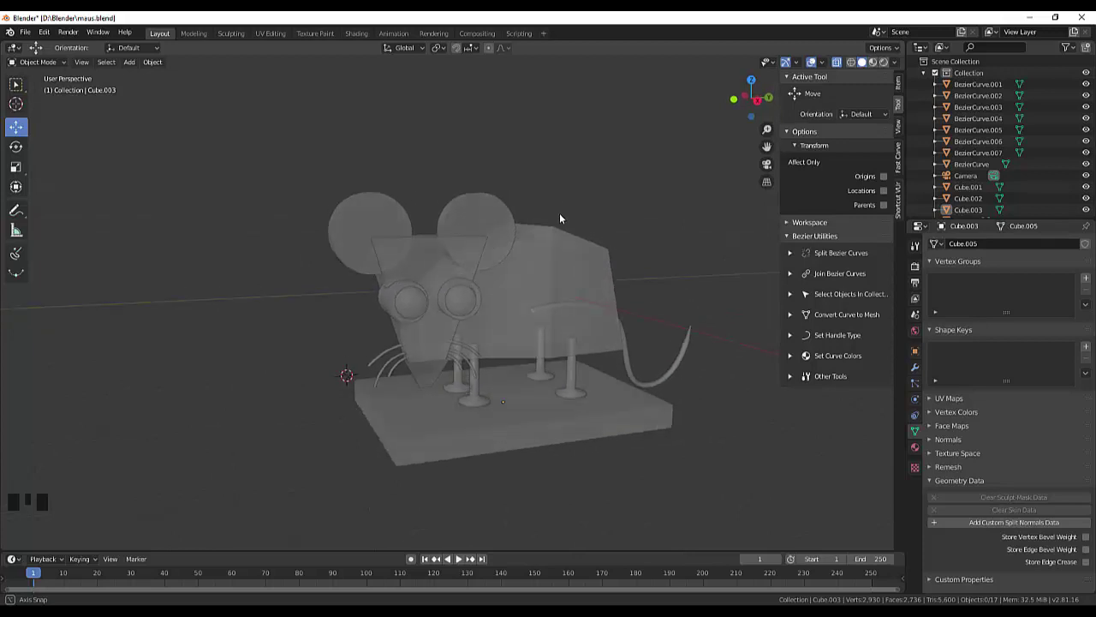
{"action": "left_click_drag", "start_coordinate": [673, 281], "coordinate": [650, 365]}
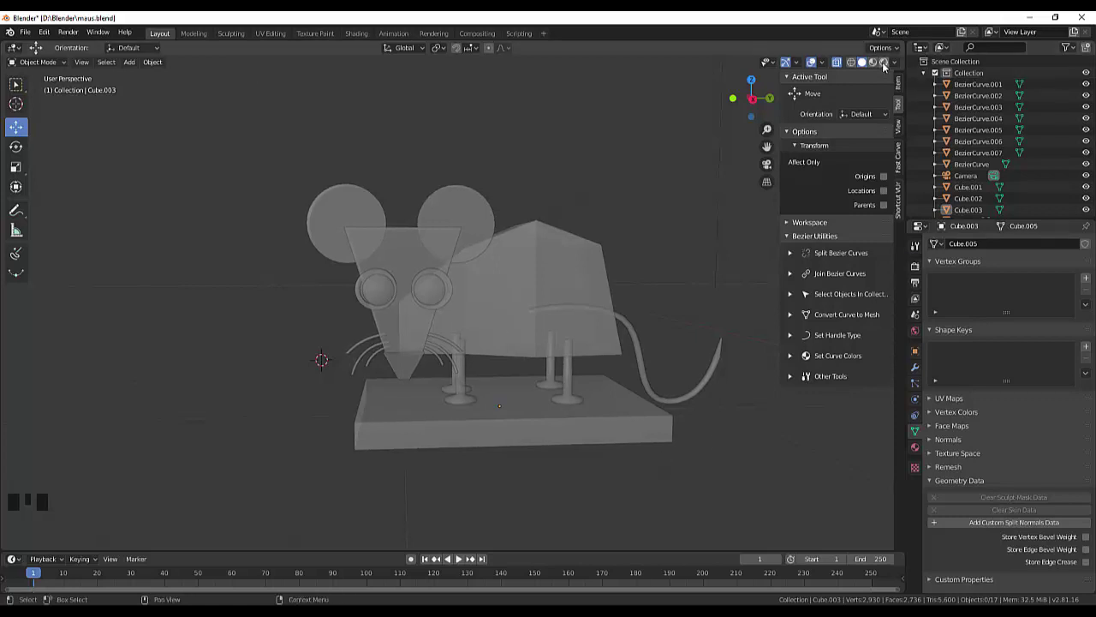
- In Rendered shading, make the scene light a Sun lamp with strength 5.49
{"action": "left_click", "coordinate": [886, 65]}
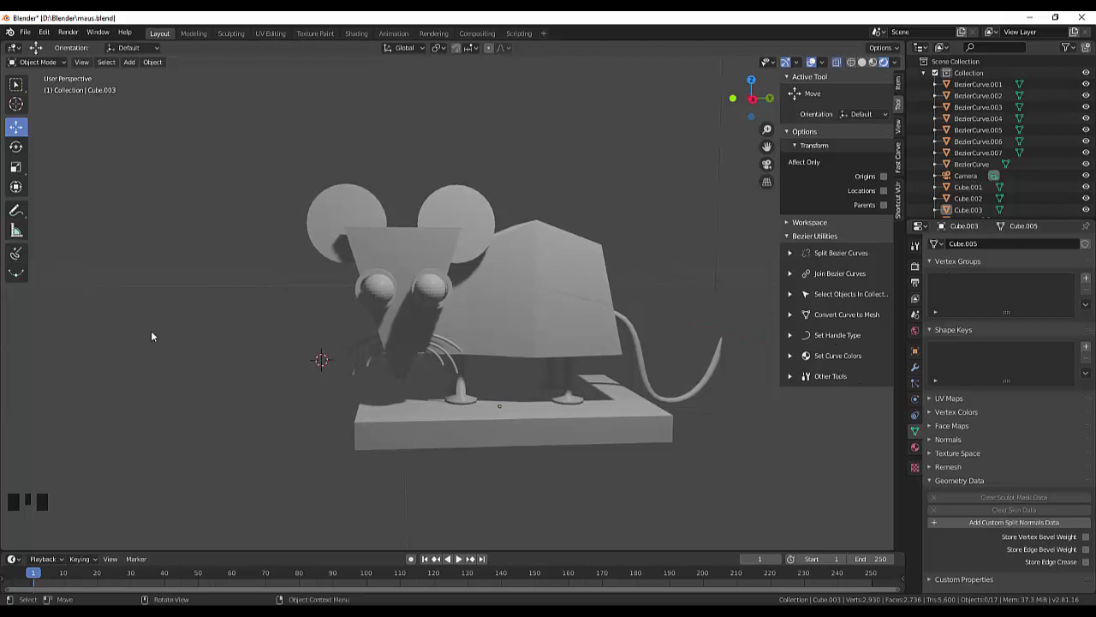
{"action": "scroll", "scroll_direction": "down", "scroll_amount": 3}
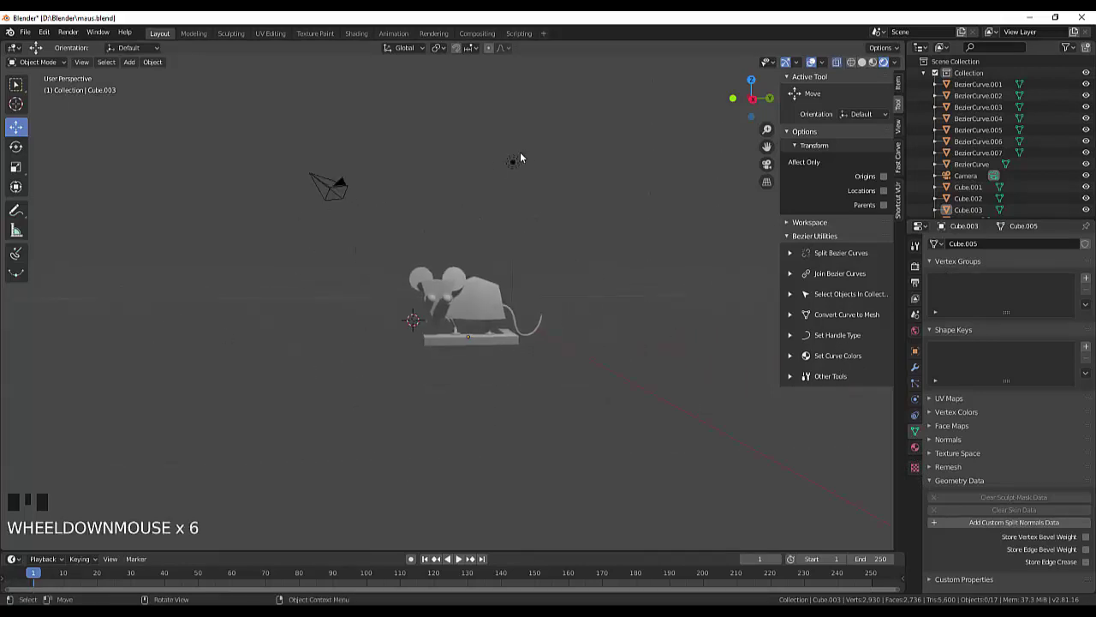
{"action": "left_click", "coordinate": [518, 162]}
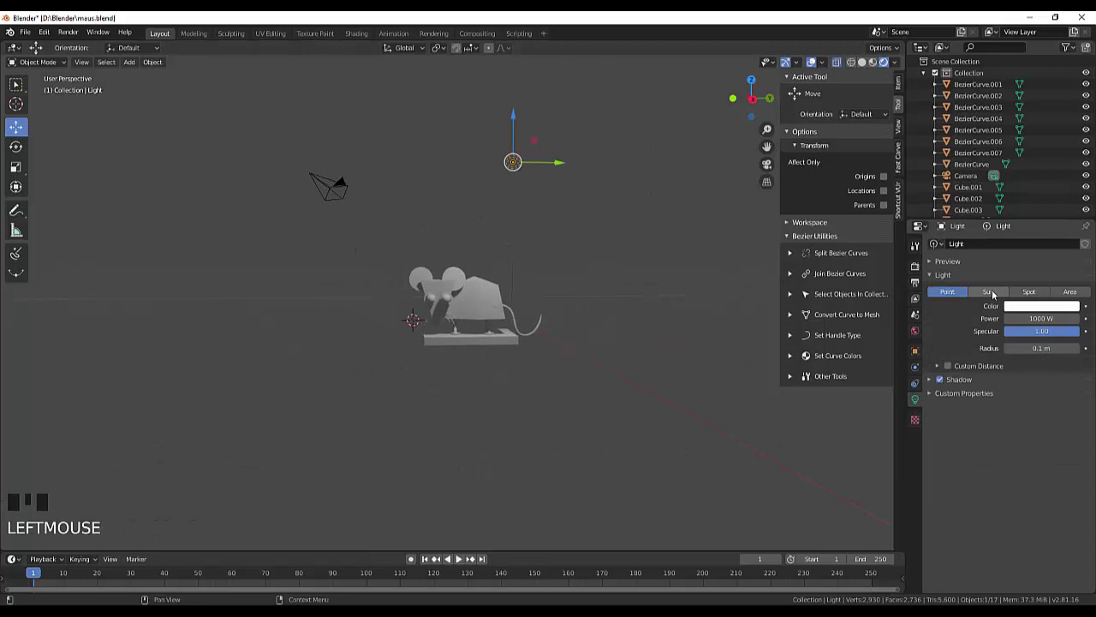
{"action": "left_click", "coordinate": [992, 294]}
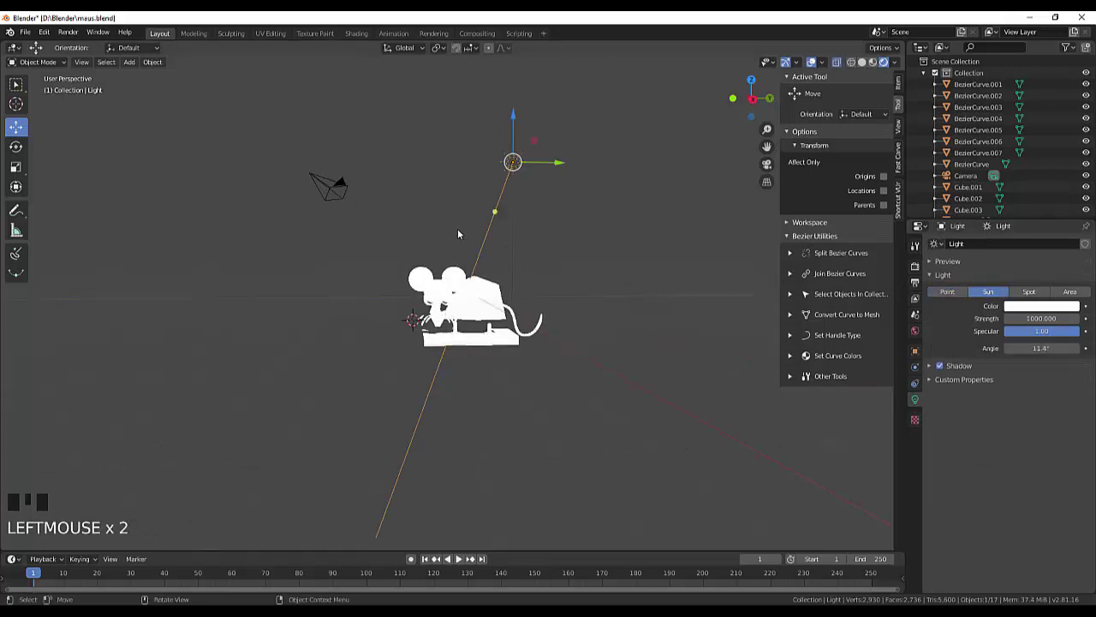
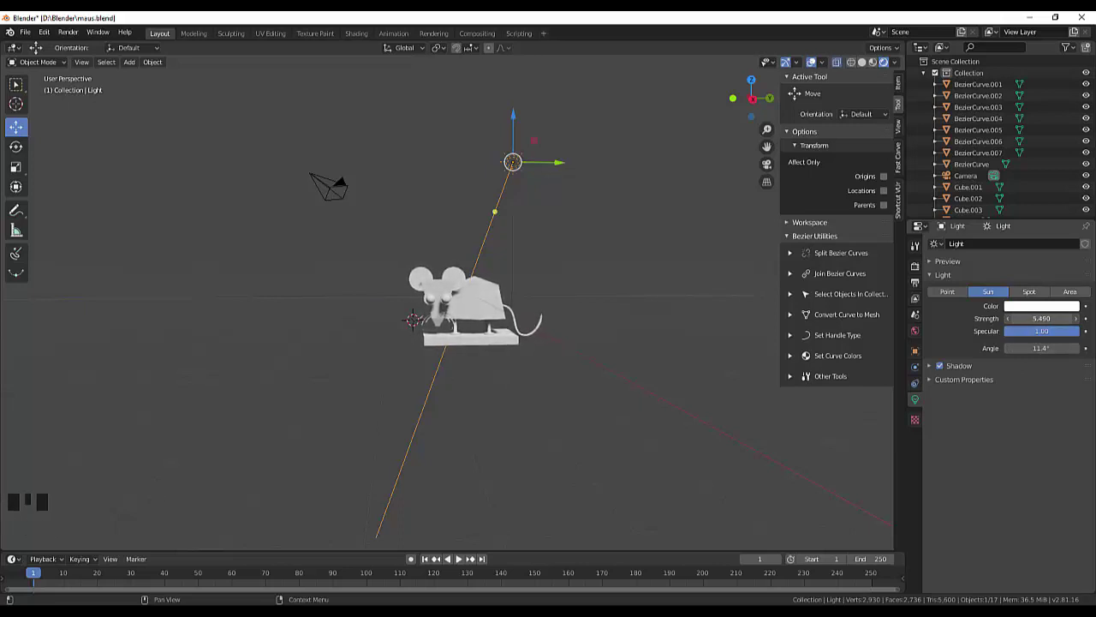
{"action": "left_click_drag", "start_coordinate": [708, 328], "coordinate": [502, 355]}
{"action": "scroll", "scroll_direction": "up", "scroll_amount": 3}
{"action": "scroll", "scroll_direction": "up", "scroll_amount": 3}
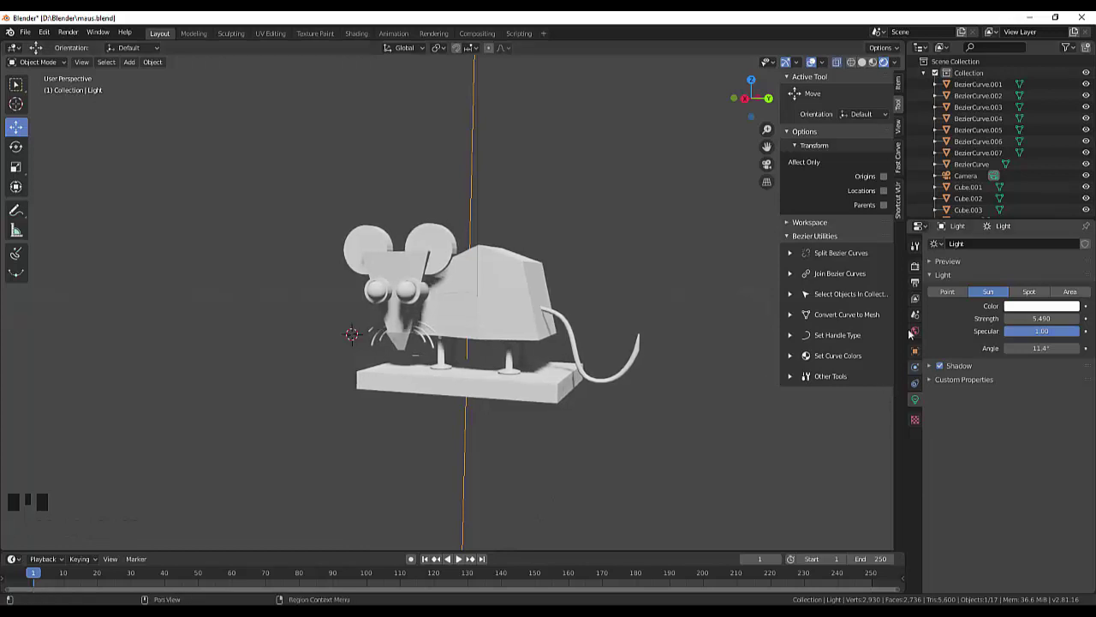
- Enable Ambient Occlusion in the Eevee render settings and expand its and Volumetrics panels
{"action": "left_click", "coordinate": [921, 269]}
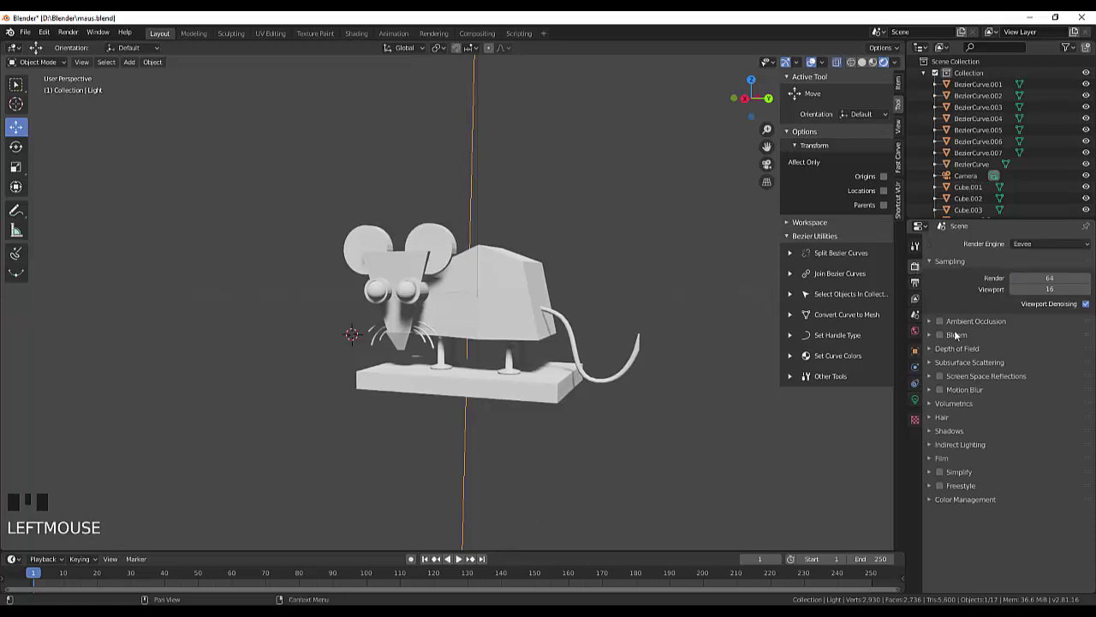
{"action": "left_click", "coordinate": [941, 323]}
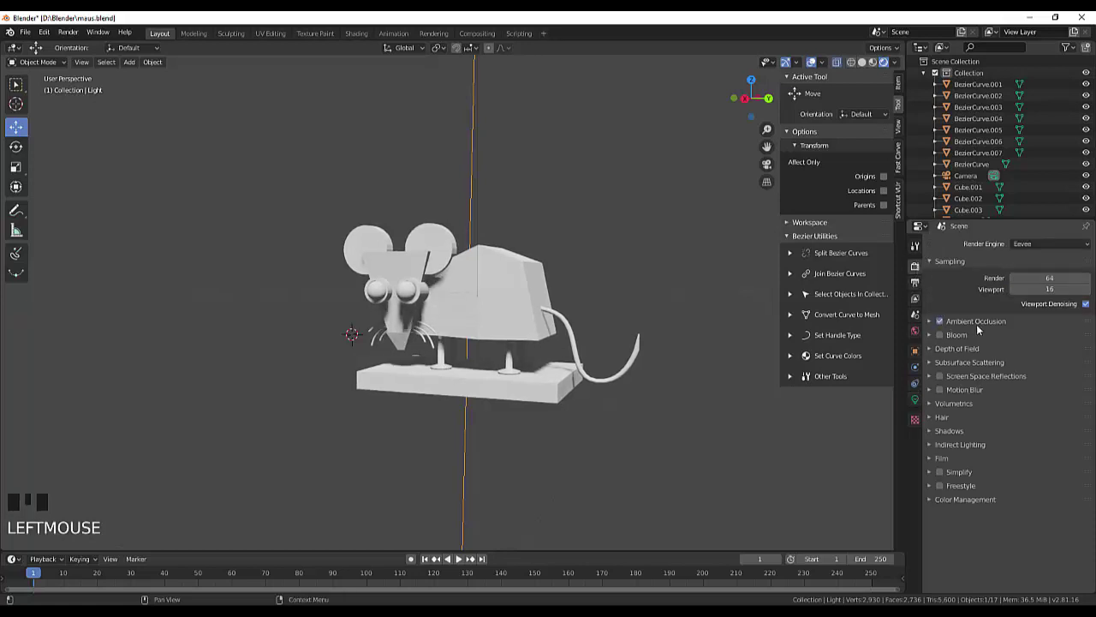
{"action": "left_click", "coordinate": [1070, 412]}
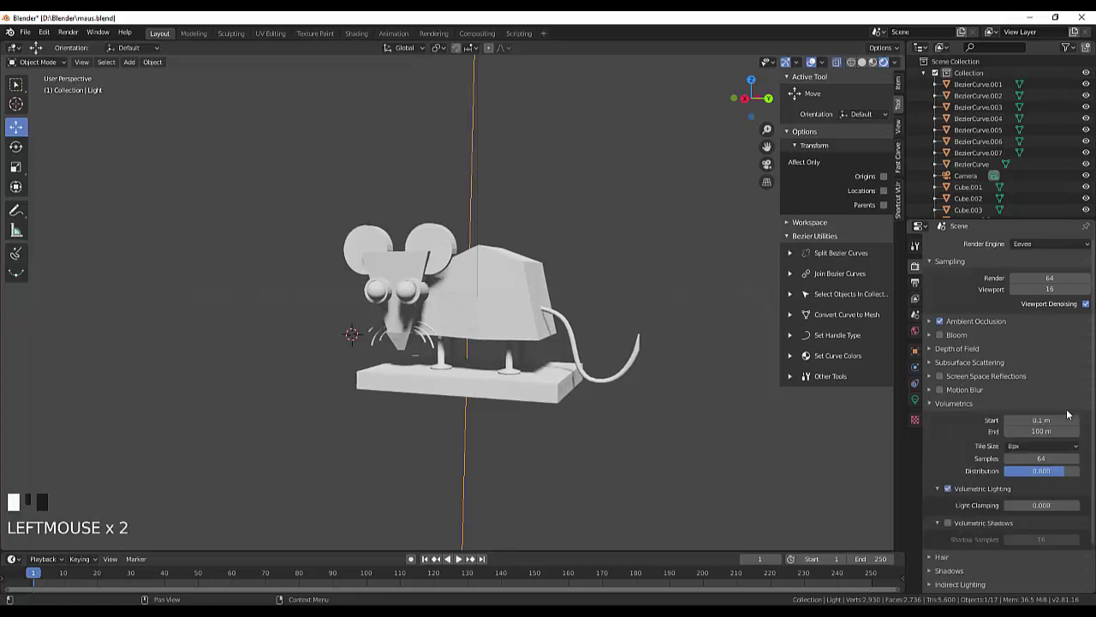
{"action": "left_click", "coordinate": [962, 322]}
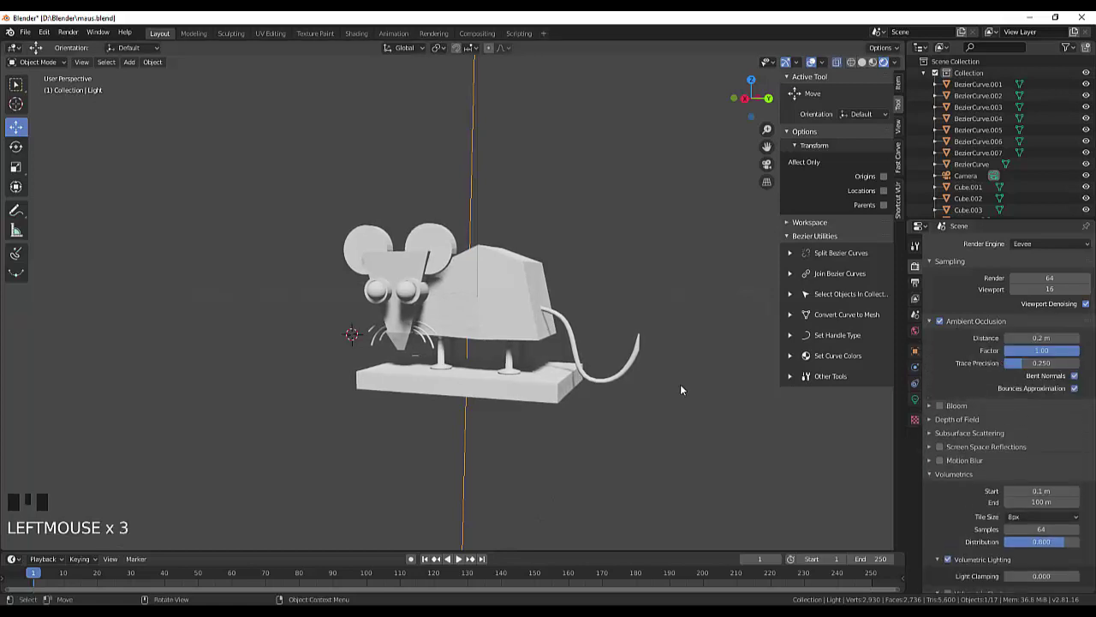
- Render the scene with F12 and orbit around the mouse to check the shading
{"action": "left_click", "coordinate": [684, 388]}
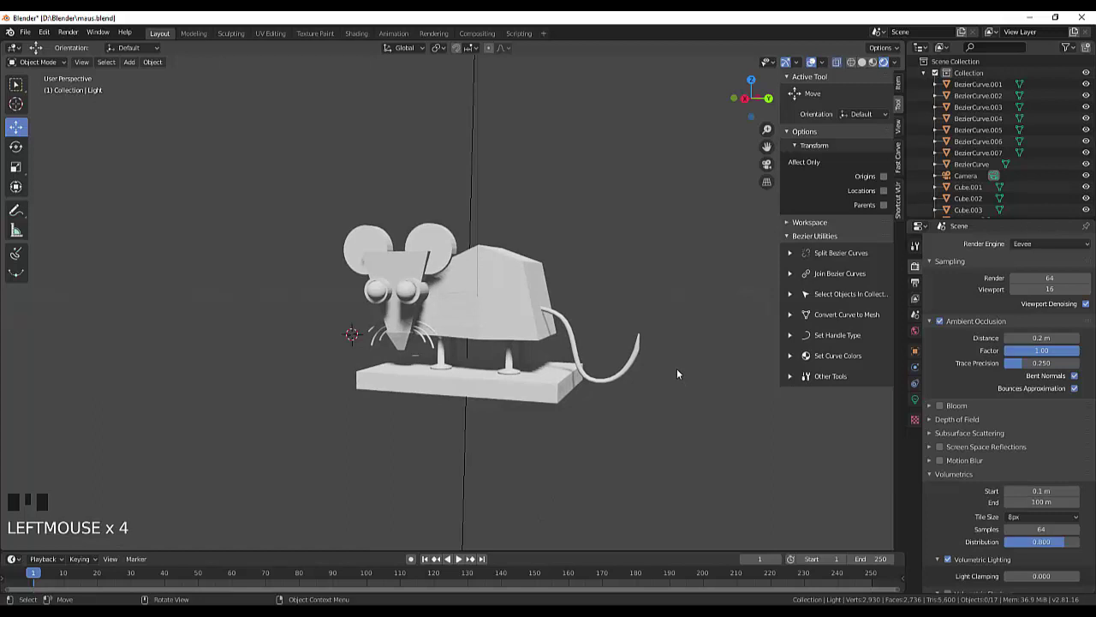
{"action": "key", "text": "F12"}
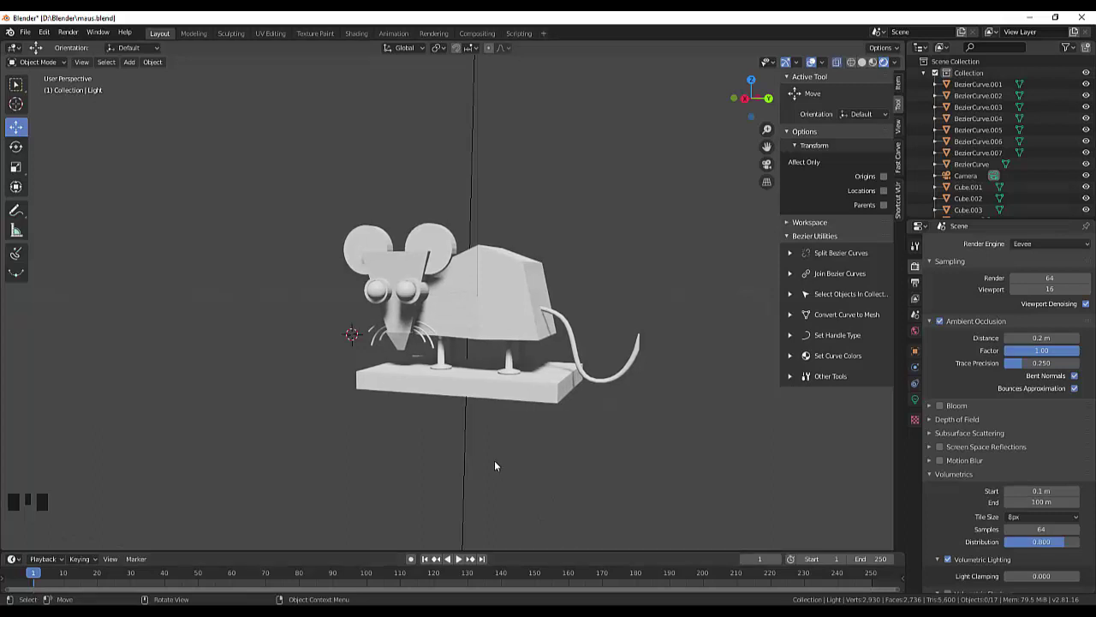
{"action": "left_click_drag", "start_coordinate": [621, 307], "coordinate": [639, 302]}
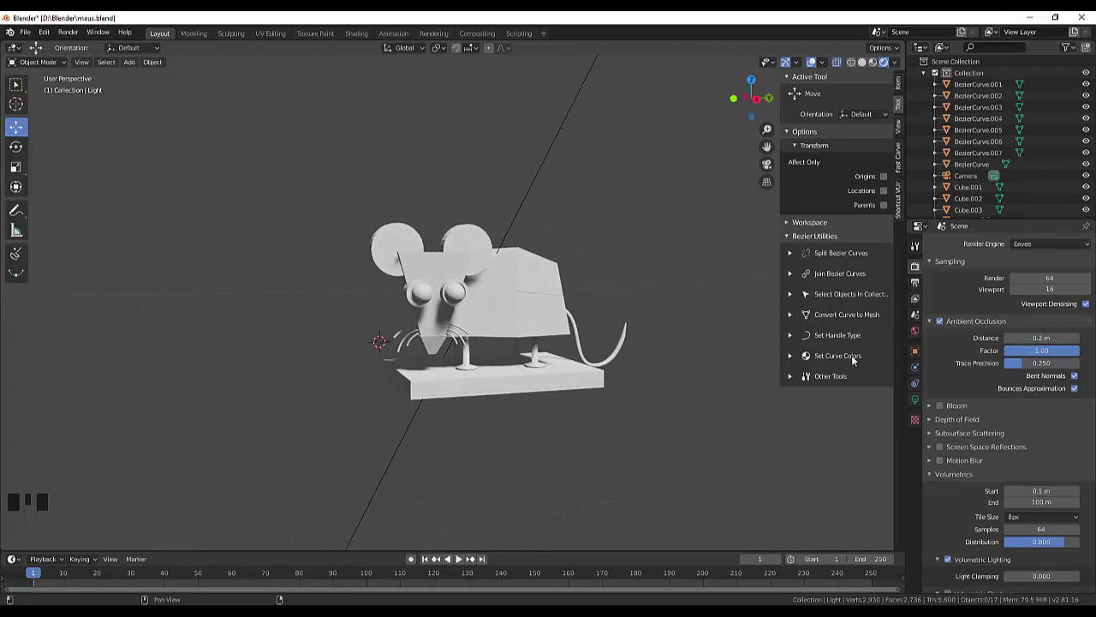
- View the mouse through the camera and review the render settings list
{"action": "key", "text": "KP_0"}
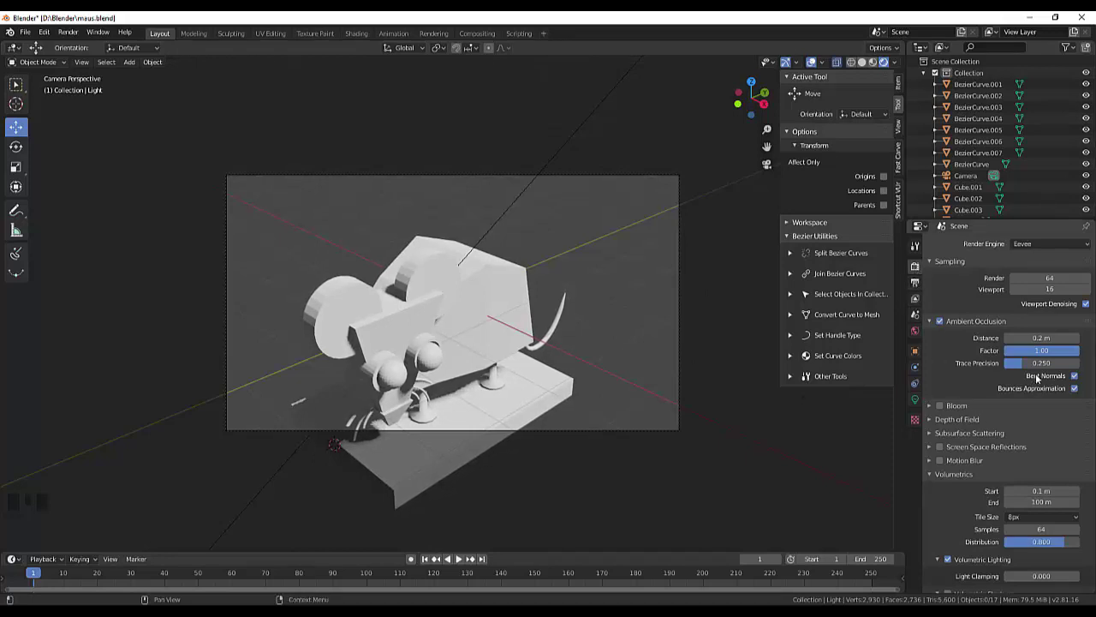
{"action": "scroll", "scroll_direction": "down", "scroll_amount": 3}
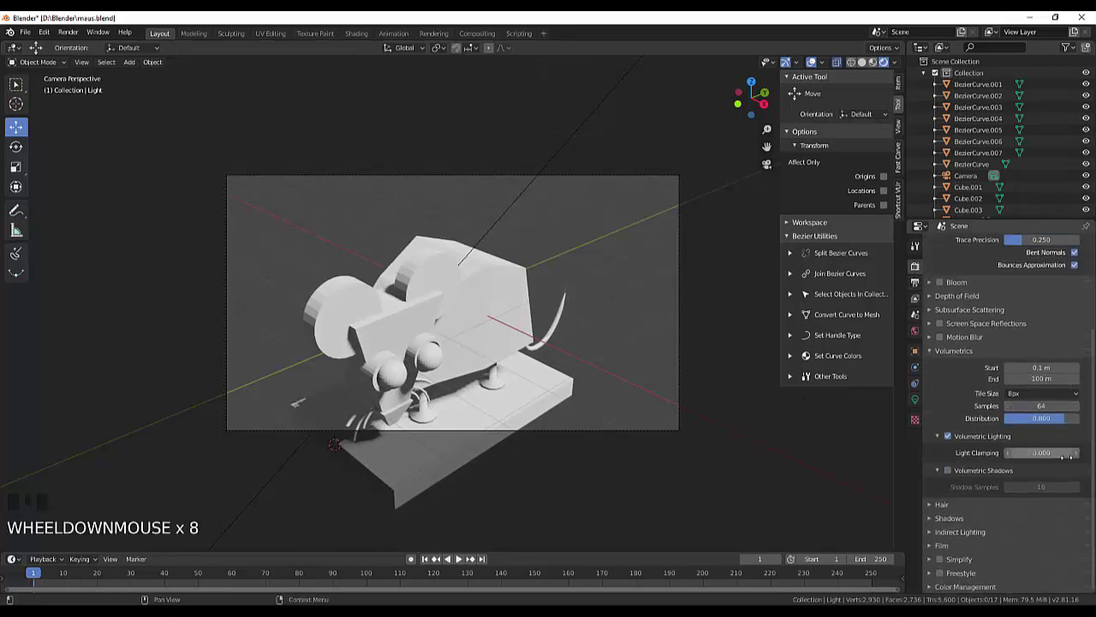
{"action": "scroll", "scroll_direction": "down", "scroll_amount": 3}
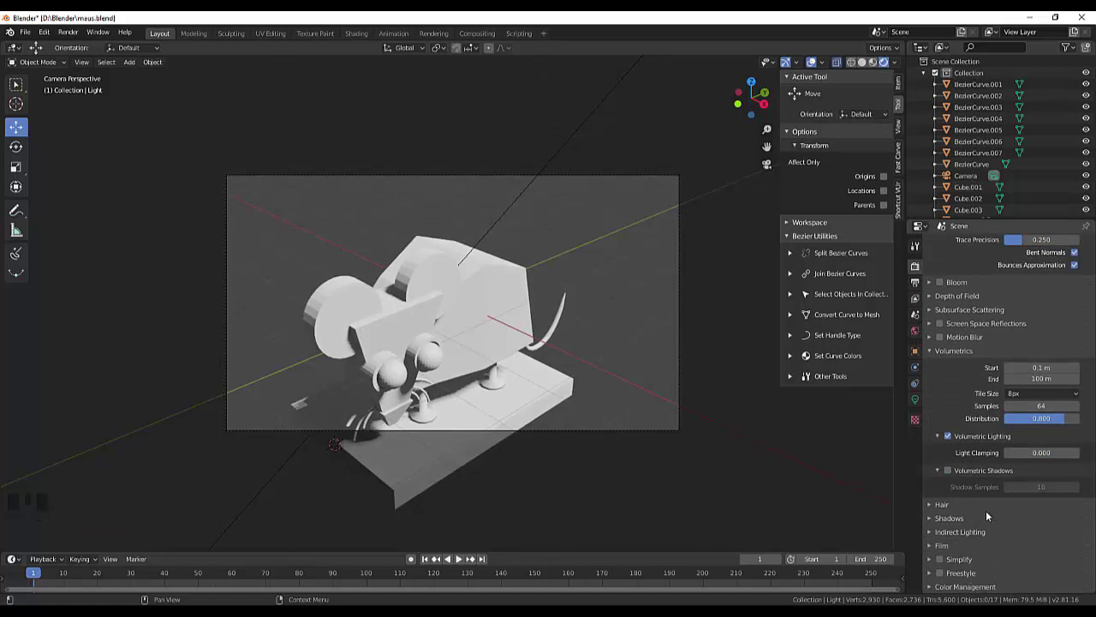
{"action": "scroll", "scroll_direction": "up", "scroll_amount": 3}
{"action": "scroll", "scroll_direction": "up", "scroll_amount": 3}
{"action": "scroll", "scroll_direction": "up", "scroll_amount": 3}
{"action": "scroll", "scroll_direction": "up", "scroll_amount": 3}
{"action": "scroll", "scroll_direction": "up", "scroll_amount": 3}
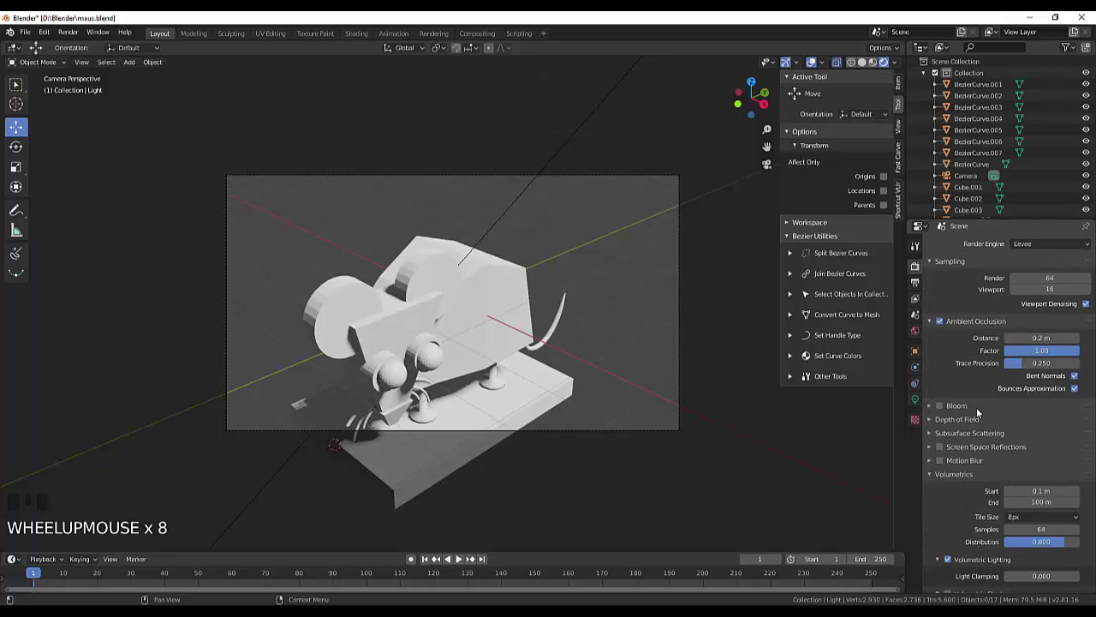
- Switch to the Shading workspace with the mouse scene above the node editor
{"action": "left_click", "coordinate": [919, 268]}
{"action": "left_click", "coordinate": [916, 256]}
{"action": "left_click", "coordinate": [917, 267]}
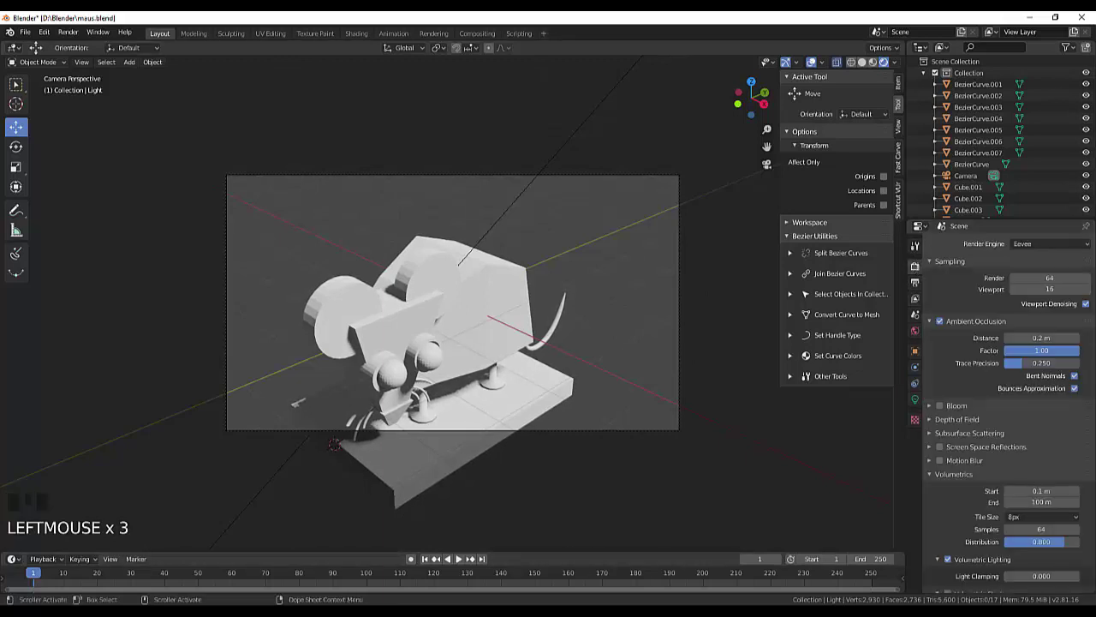
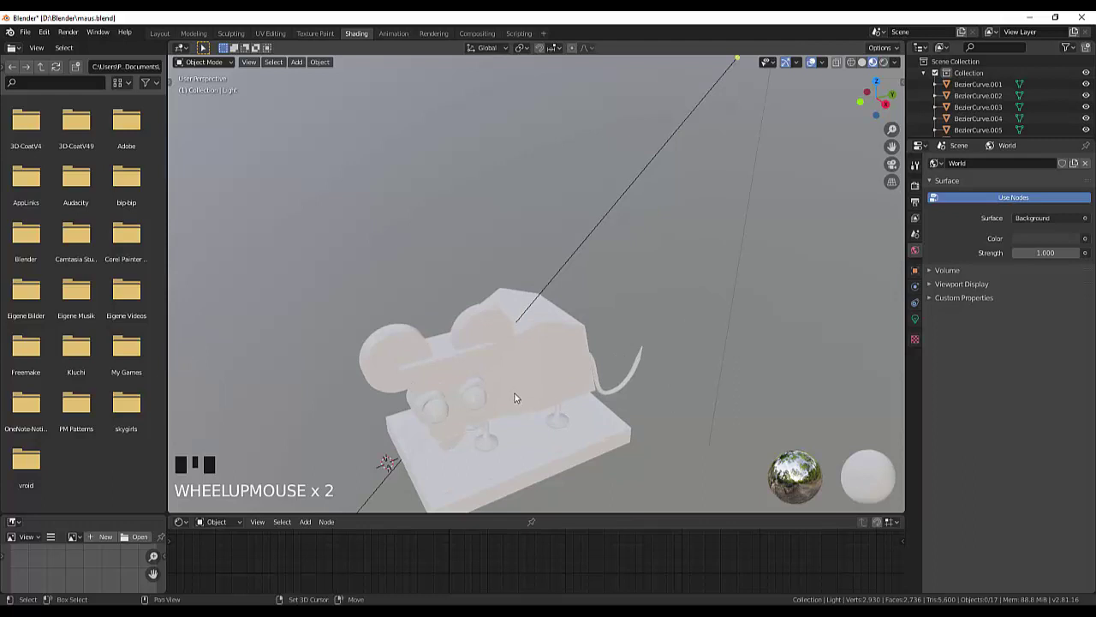
- Face the mouse from the front and remove the File Browser area to enlarge the viewport
{"action": "left_click_drag", "start_coordinate": [528, 378], "coordinate": [195, 360]}
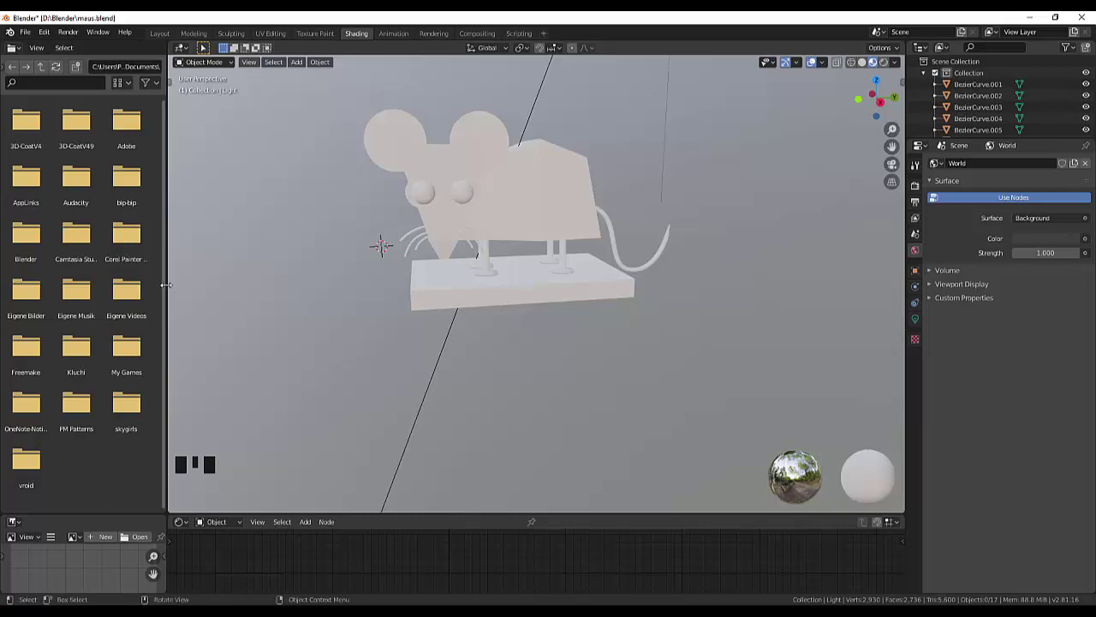
{"action": "right_click", "coordinate": [137, 314]}
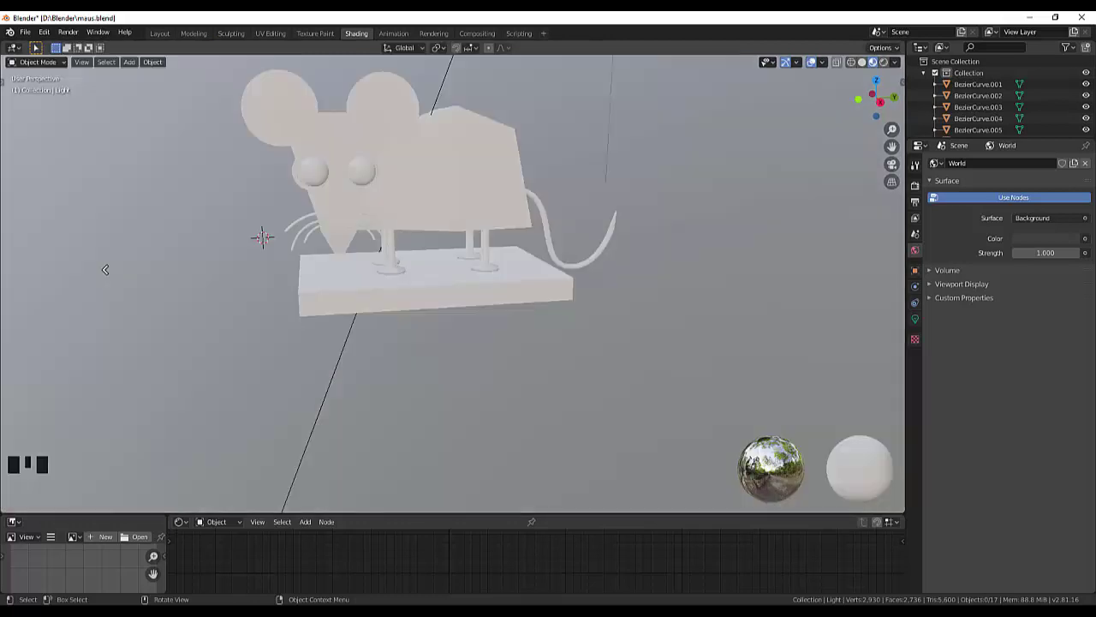
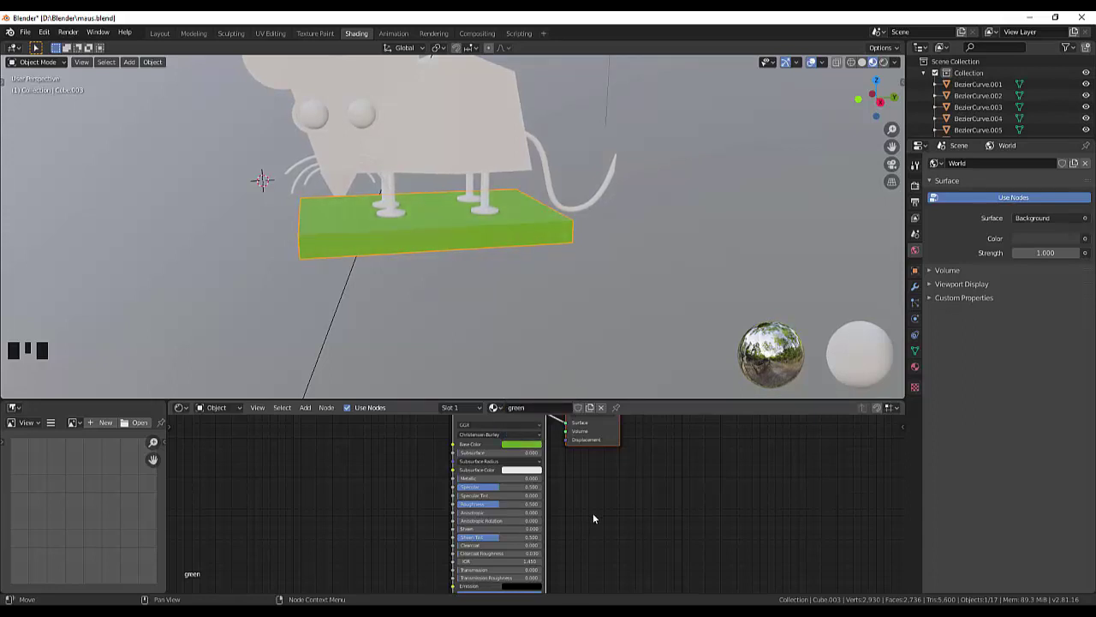
{"action": "left_click", "coordinate": [617, 285]}
{"action": "left_click_drag", "start_coordinate": [606, 298], "coordinate": [746, 308]}
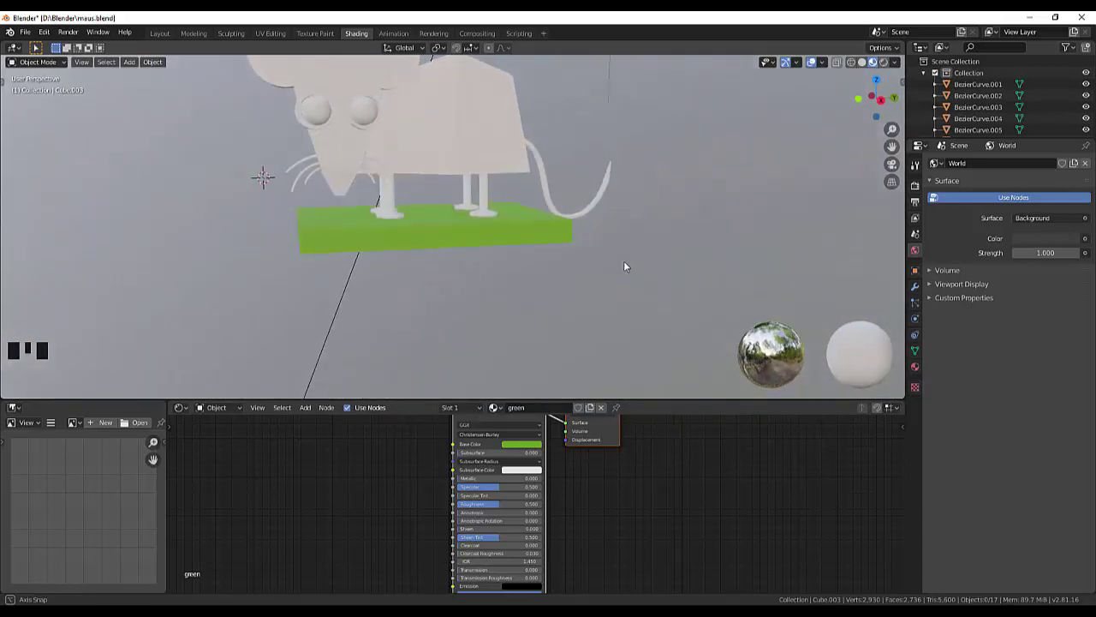
{"action": "scroll", "scroll_direction": "down", "scroll_amount": 3}
{"action": "scroll", "scroll_direction": "up", "scroll_amount": 3}
{"action": "scroll", "scroll_direction": "up", "scroll_amount": 3}
{"action": "left_click_drag", "start_coordinate": [582, 145], "coordinate": [477, 148]}
{"action": "left_click", "coordinate": [476, 148]}
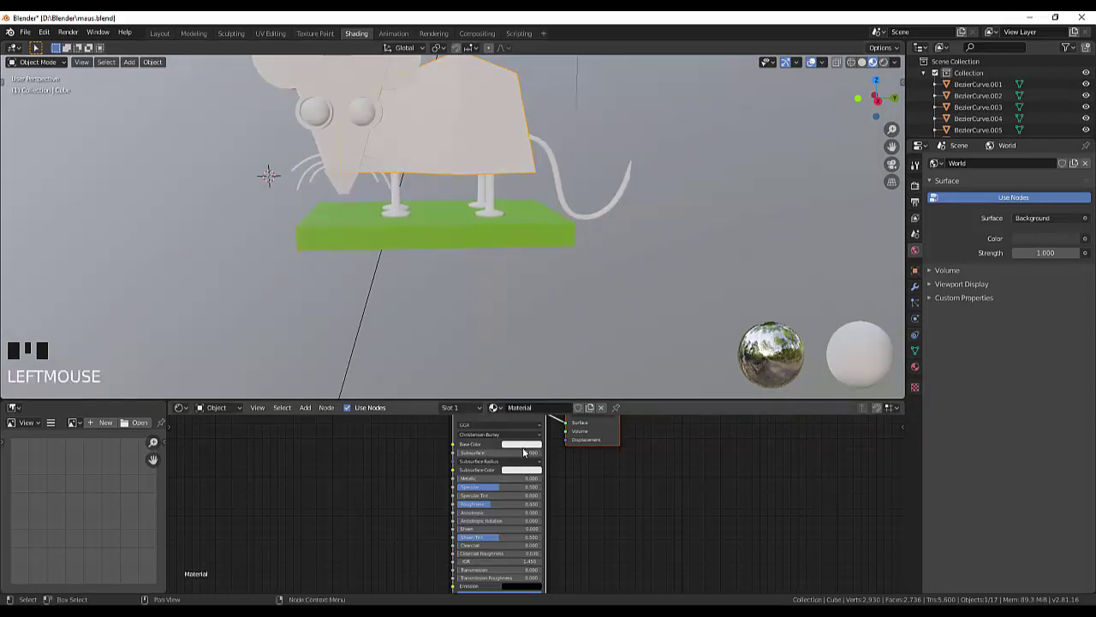
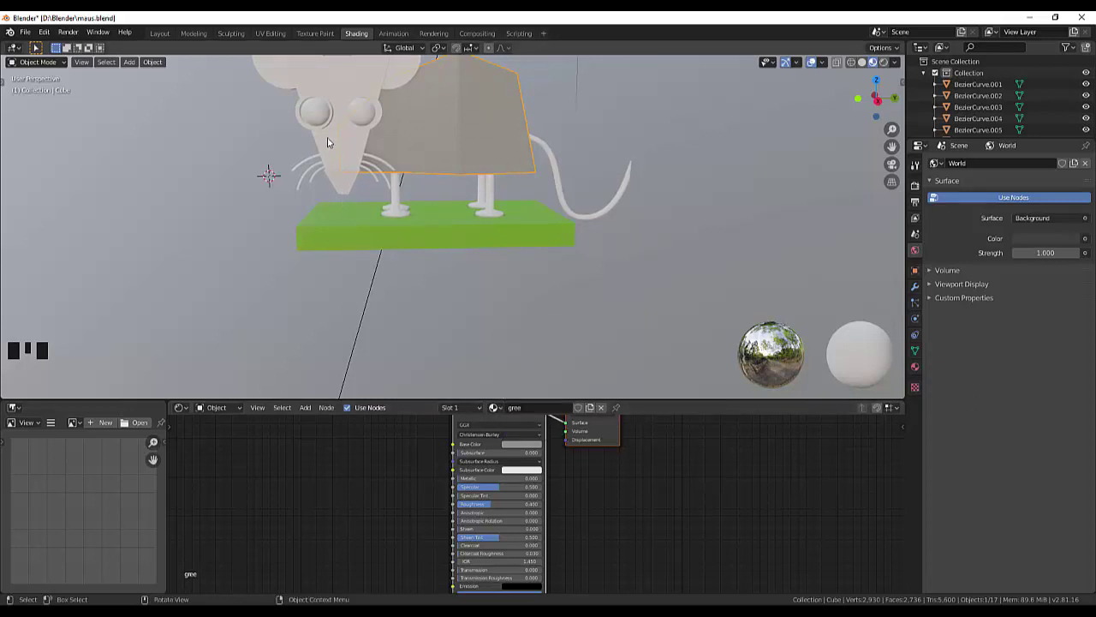
{"action": "left_click", "coordinate": [330, 141]}
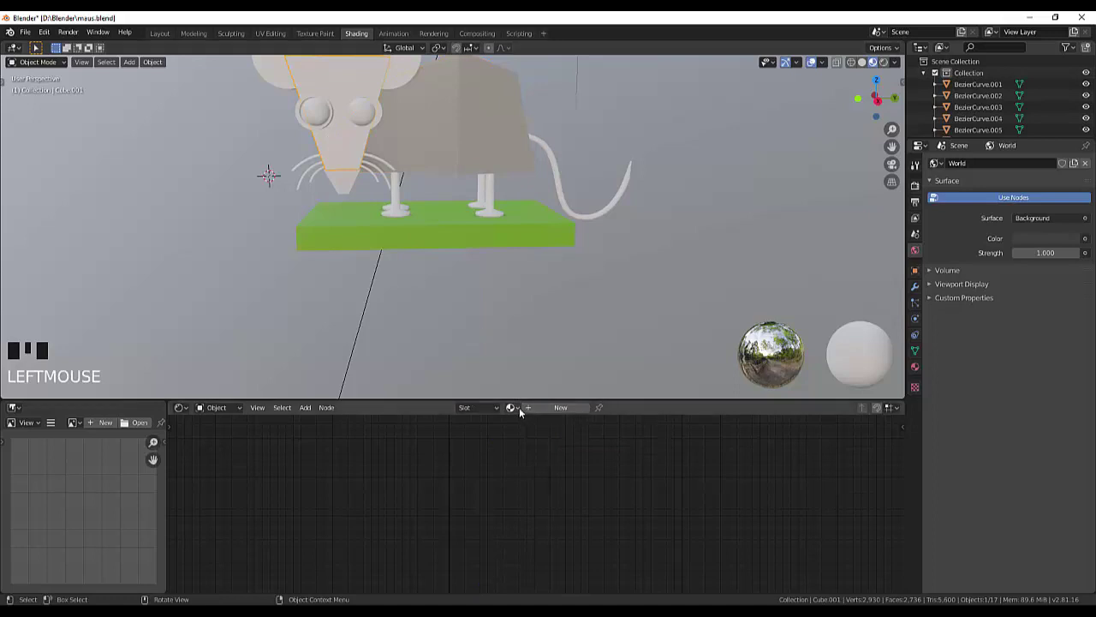
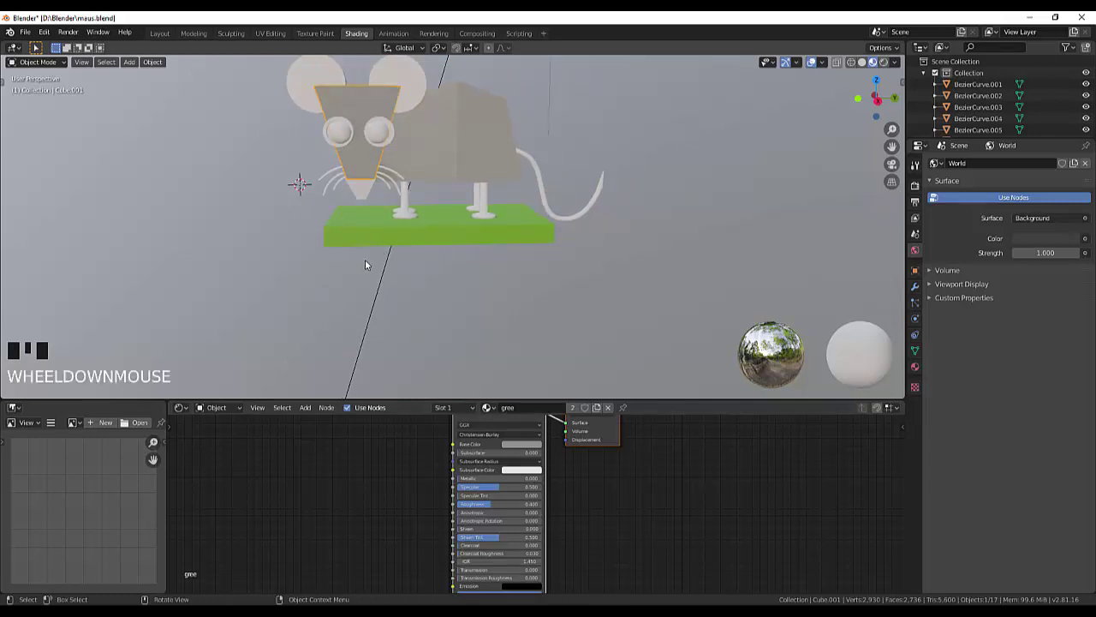
{"action": "scroll", "scroll_direction": "up", "scroll_amount": 3}
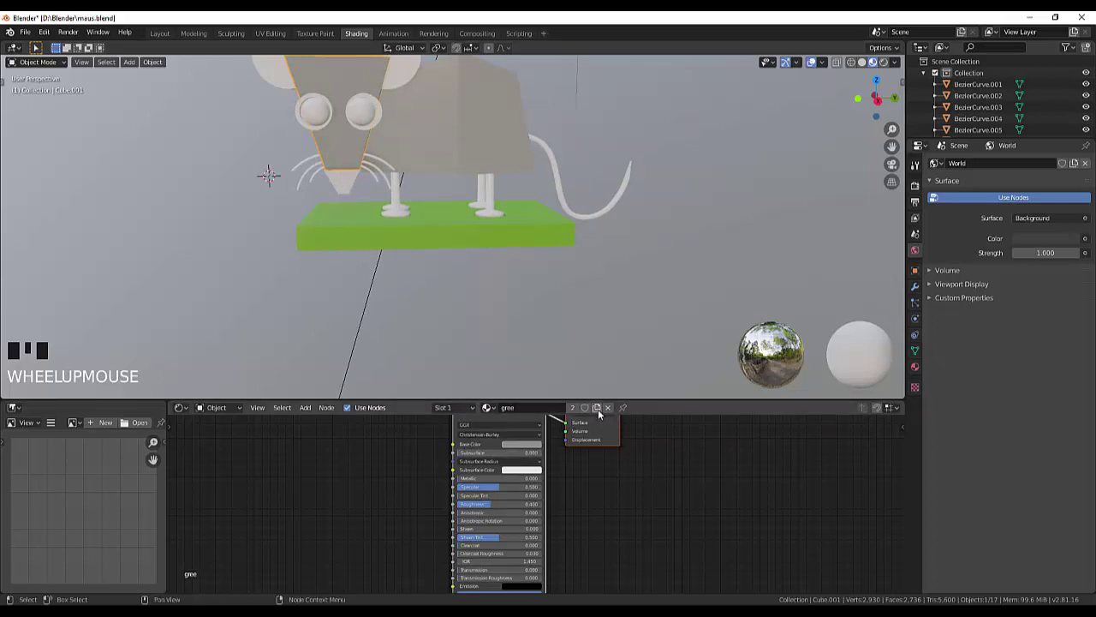
{"action": "left_click_drag", "start_coordinate": [600, 416], "coordinate": [601, 483]}
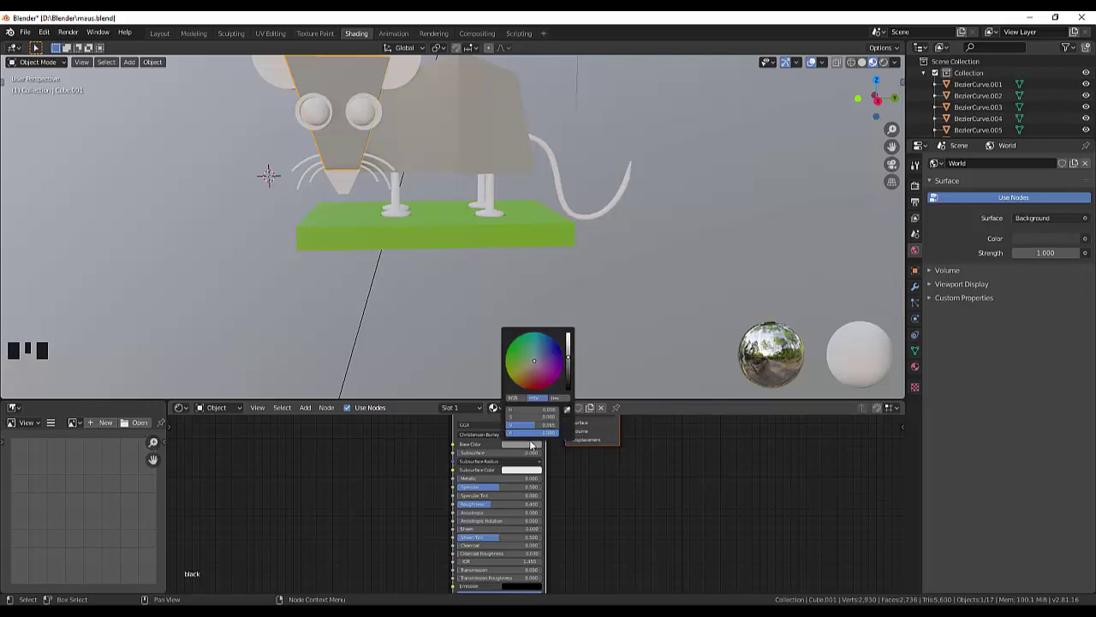
{"action": "left_click", "coordinate": [573, 355]}
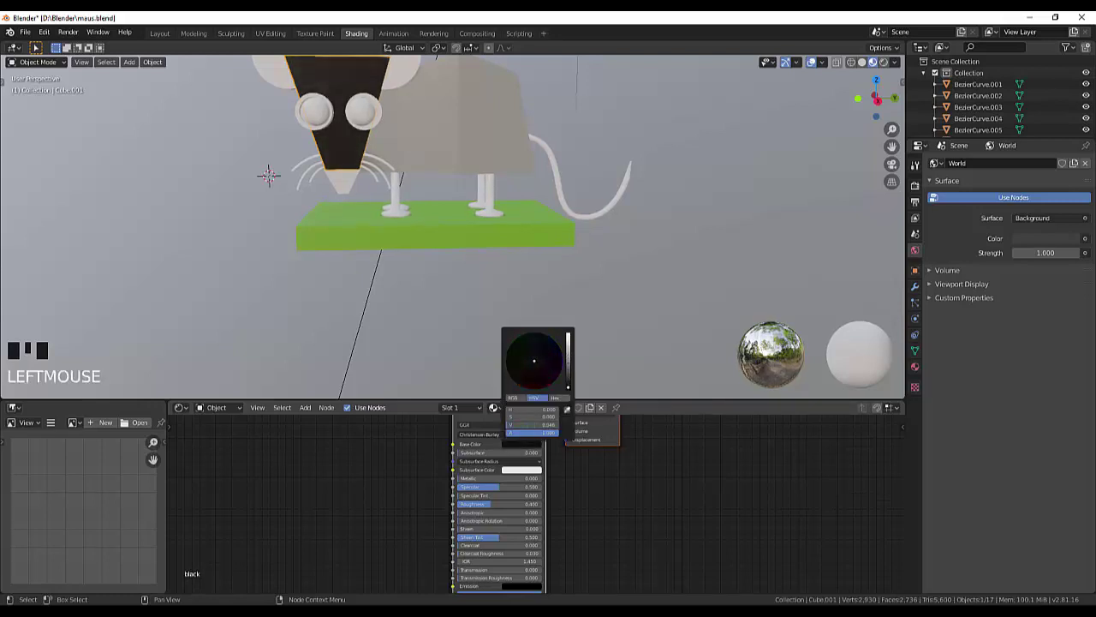
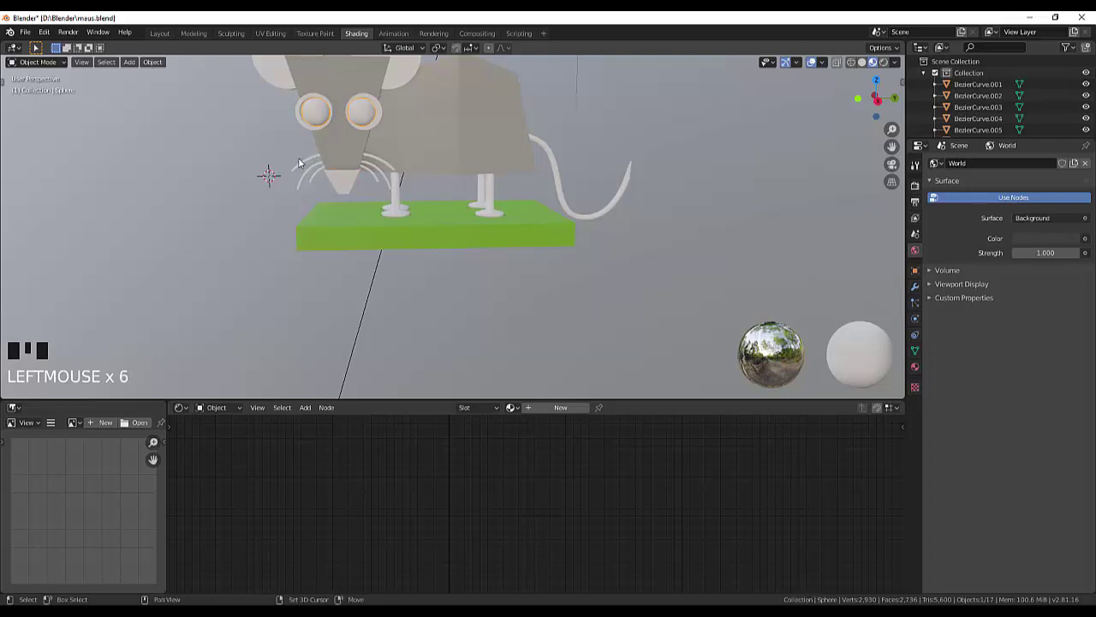
- Select the nose and whisker curves so they can take the black material
{"action": "left_click", "coordinate": [349, 182]}
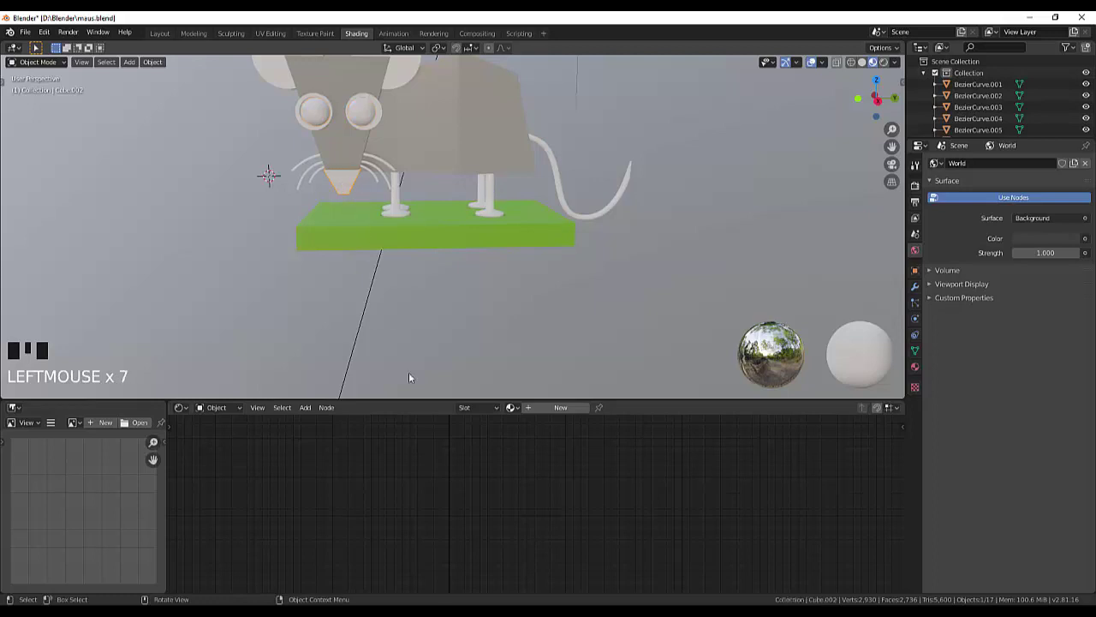
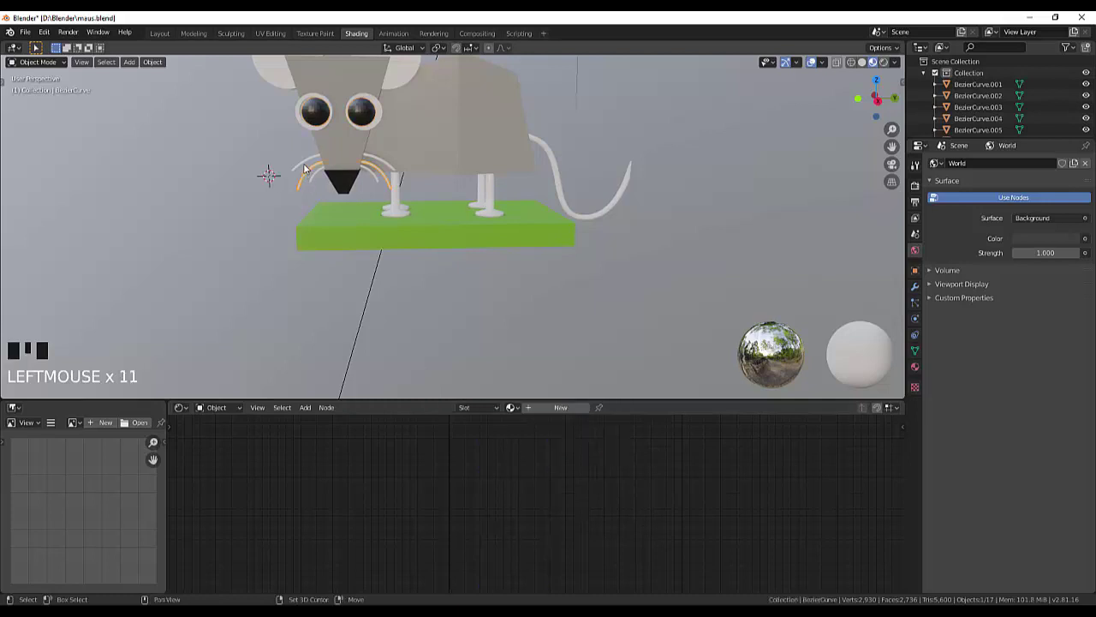
{"action": "left_click", "coordinate": [304, 165]}
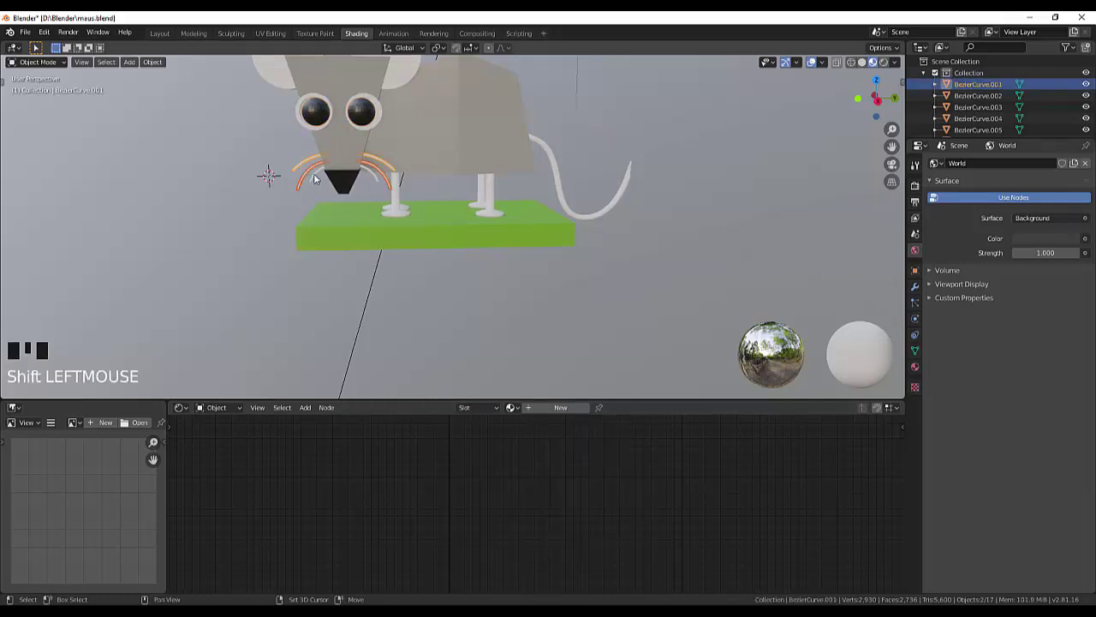
{"action": "left_click", "coordinate": [317, 177]}
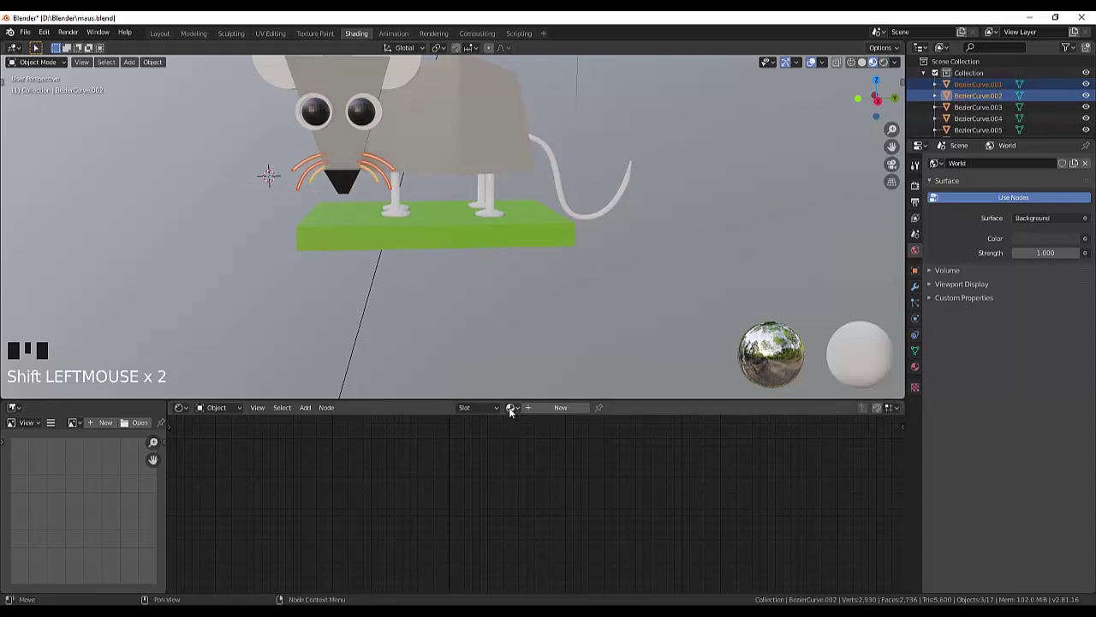
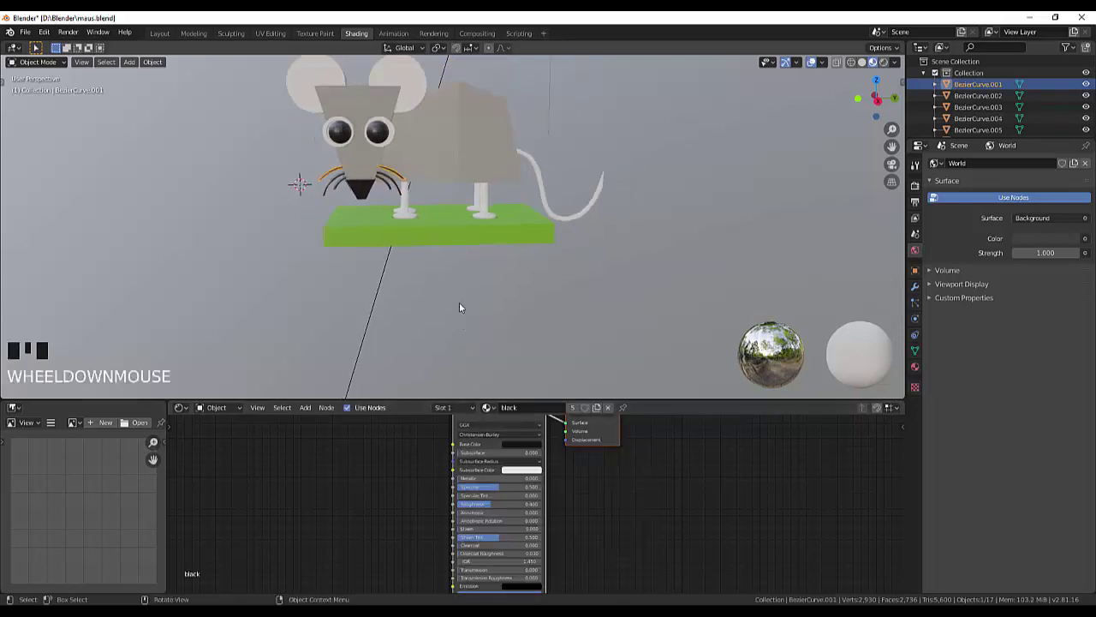
{"action": "scroll", "scroll_direction": "down", "scroll_amount": 3}
{"action": "scroll", "scroll_direction": "down", "scroll_amount": 3}
- Set the roza material's Base Color to pink for the ears
{"action": "left_click_drag", "start_coordinate": [599, 411], "coordinate": [435, 275]}
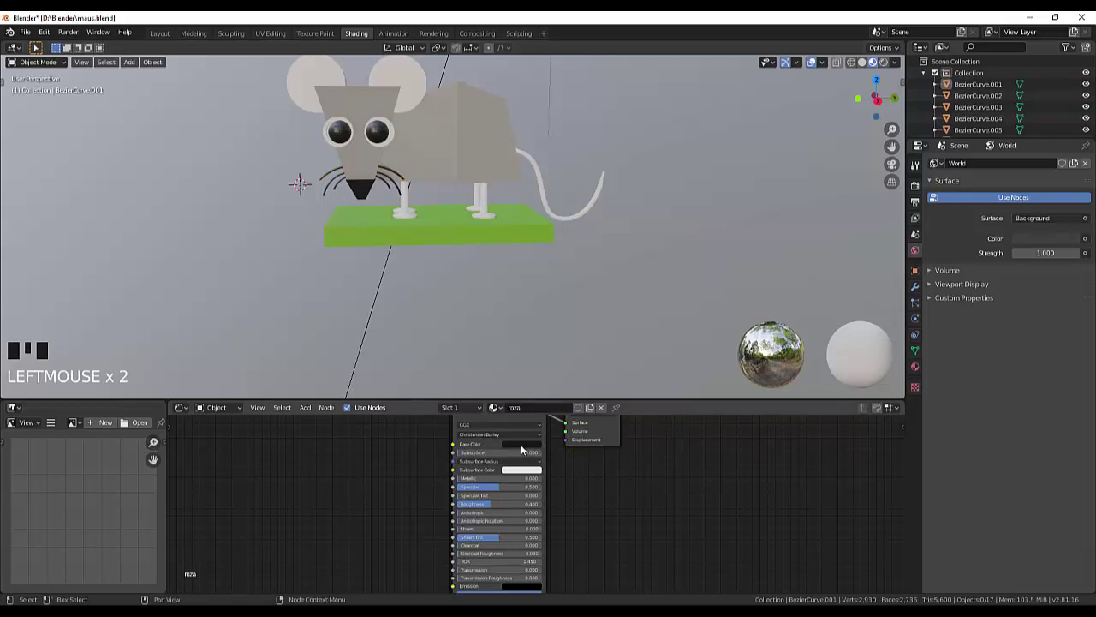
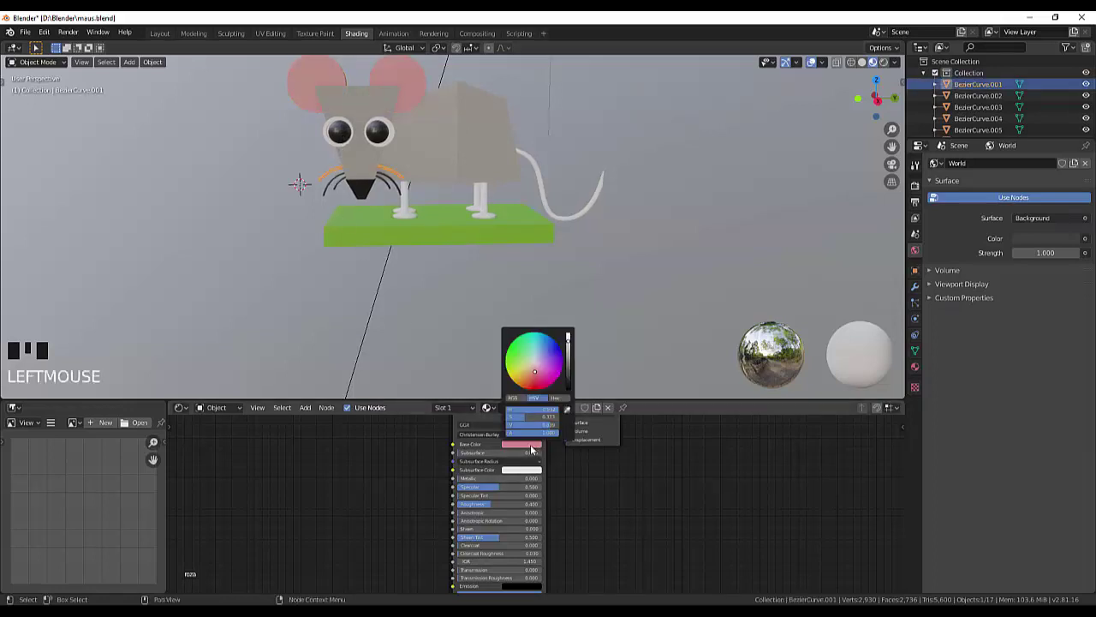
{"action": "left_click", "coordinate": [507, 448]}
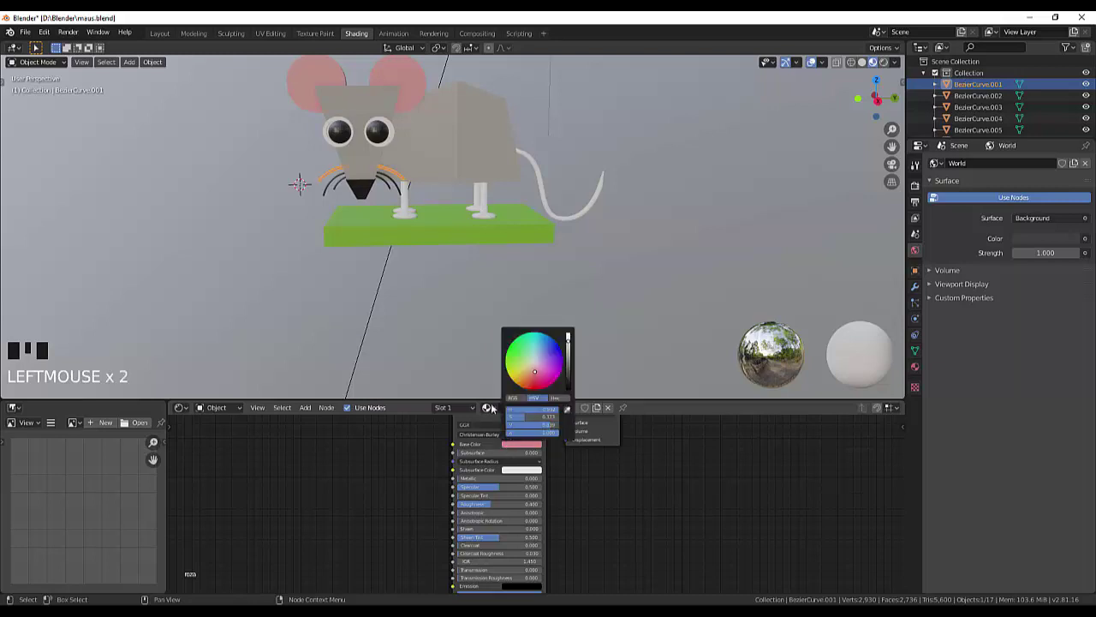
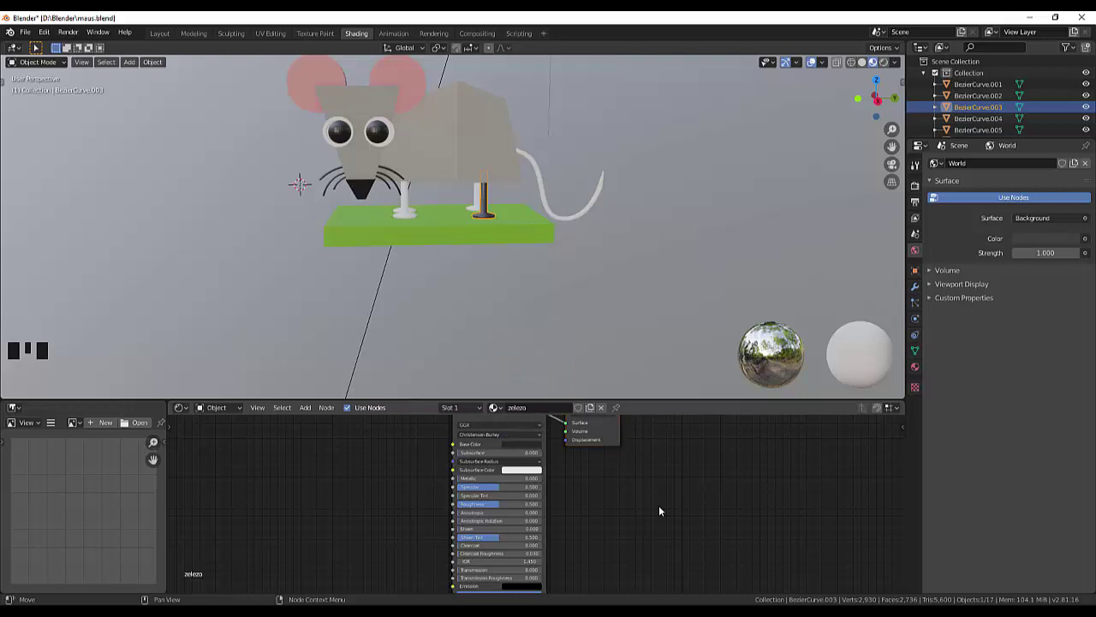
- Select the remaining legs and give them the dark zelezo material
{"action": "left_click", "coordinate": [486, 198]}
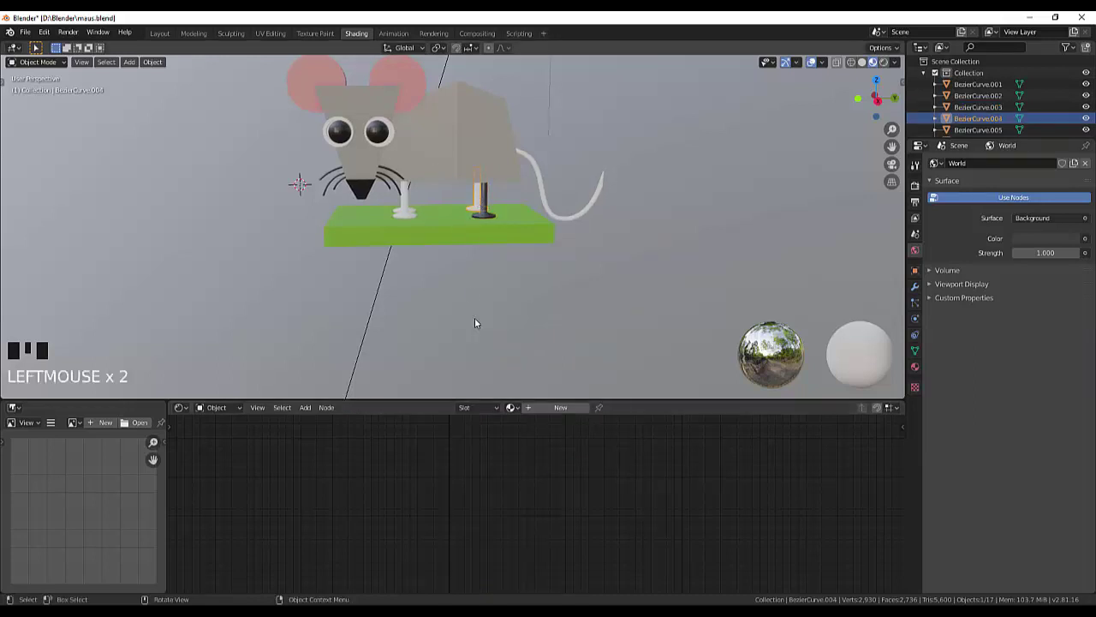
{"action": "left_click_drag", "start_coordinate": [523, 414], "coordinate": [414, 227]}
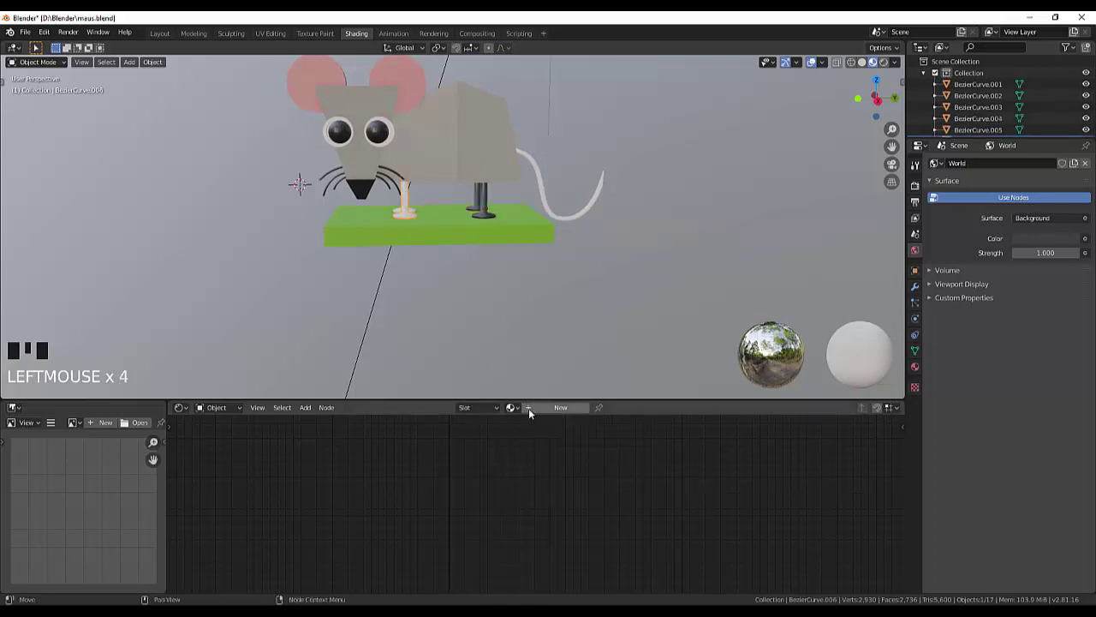
{"action": "left_click_drag", "start_coordinate": [519, 446], "coordinate": [399, 213]}
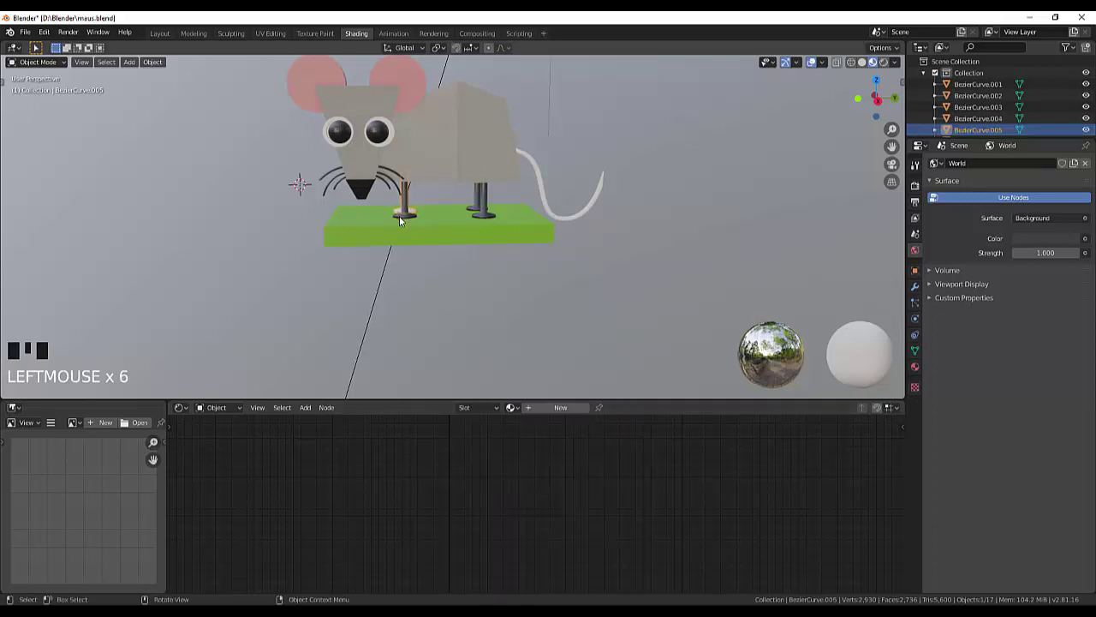
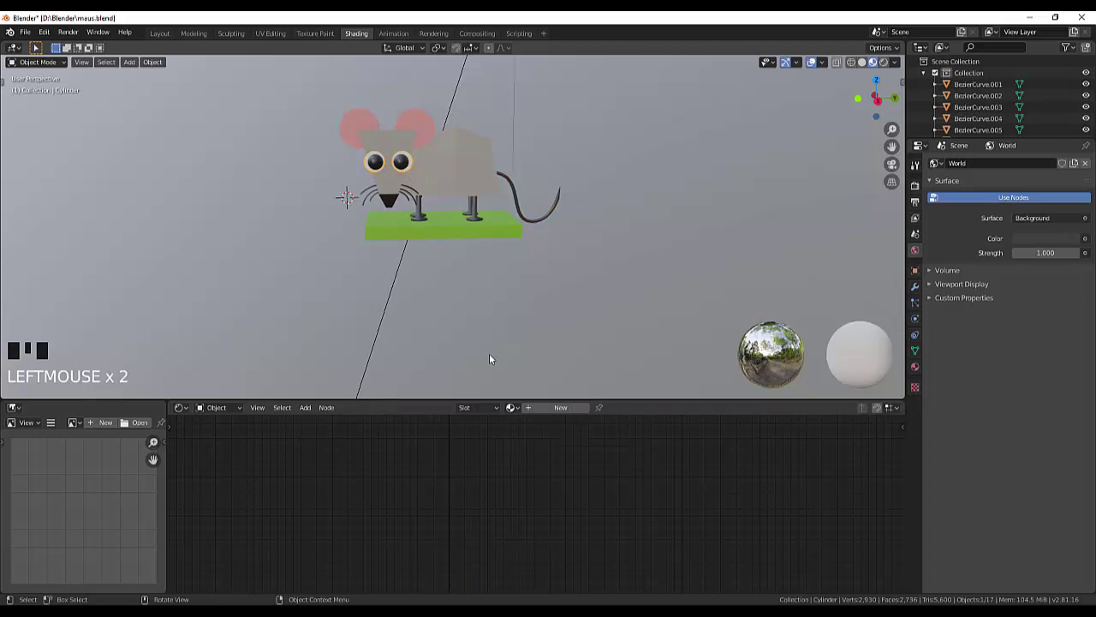
- Rename the eye-rim material from Material.001 to white
{"action": "left_click", "coordinate": [565, 411]}
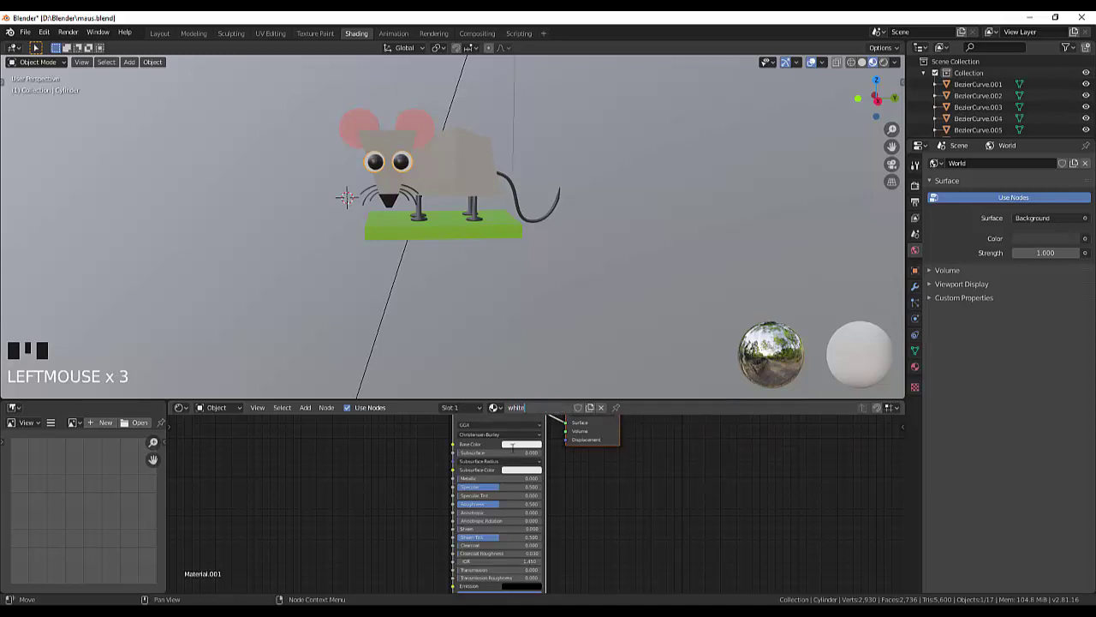
{"action": "left_click", "coordinate": [516, 449]}
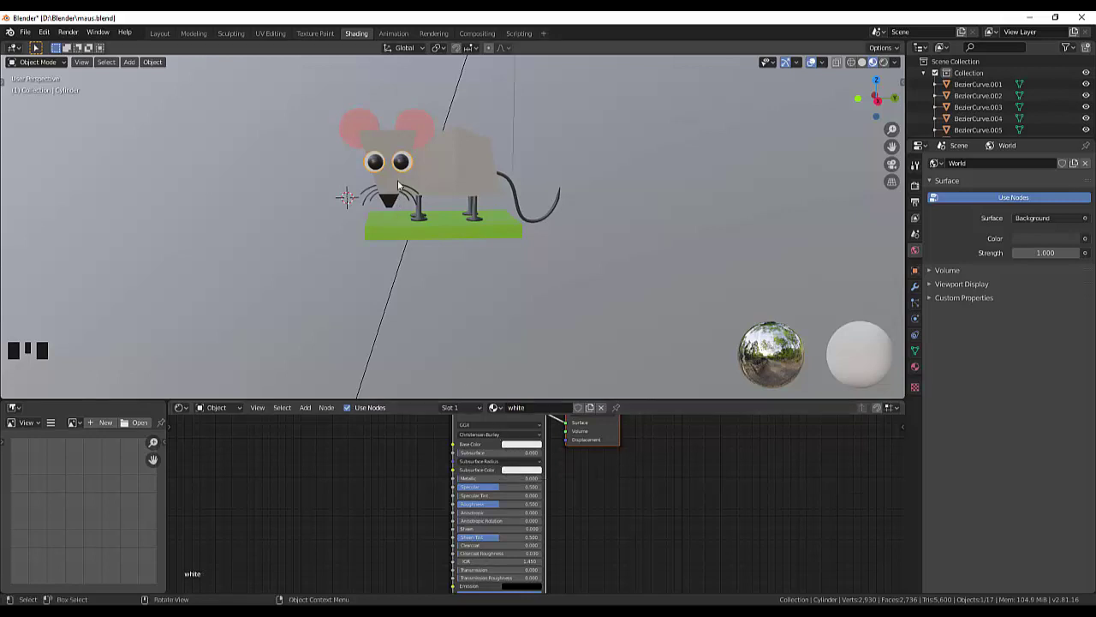
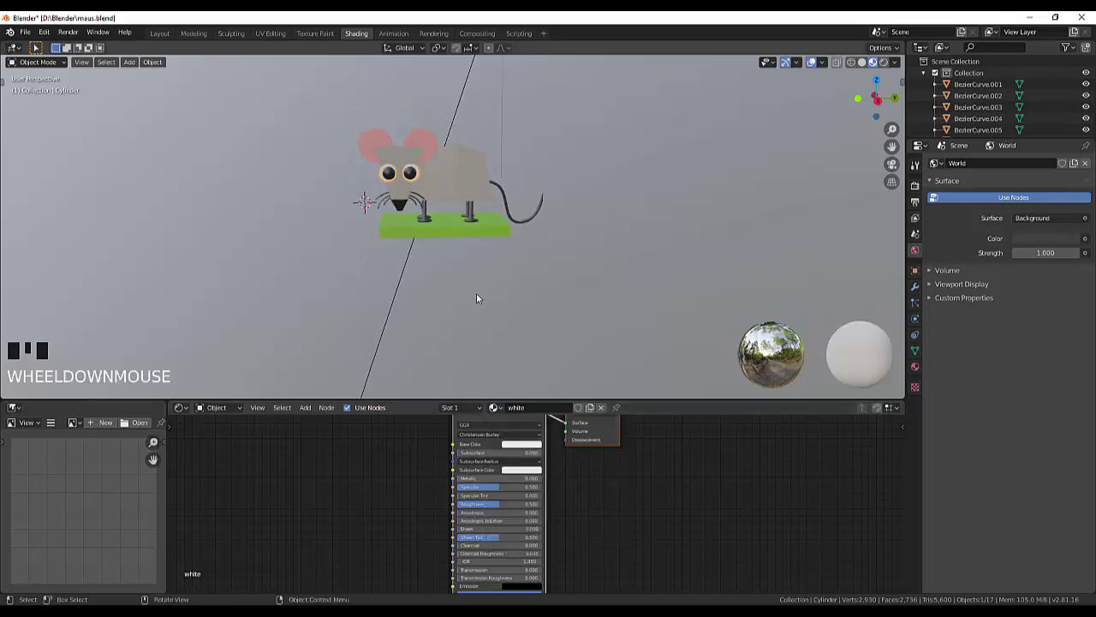
- Orbit and zoom the viewport to bring the mouse closer into view
{"action": "scroll", "scroll_direction": "up", "scroll_amount": 3}
{"action": "left_click_drag", "start_coordinate": [524, 272], "coordinate": [464, 273]}
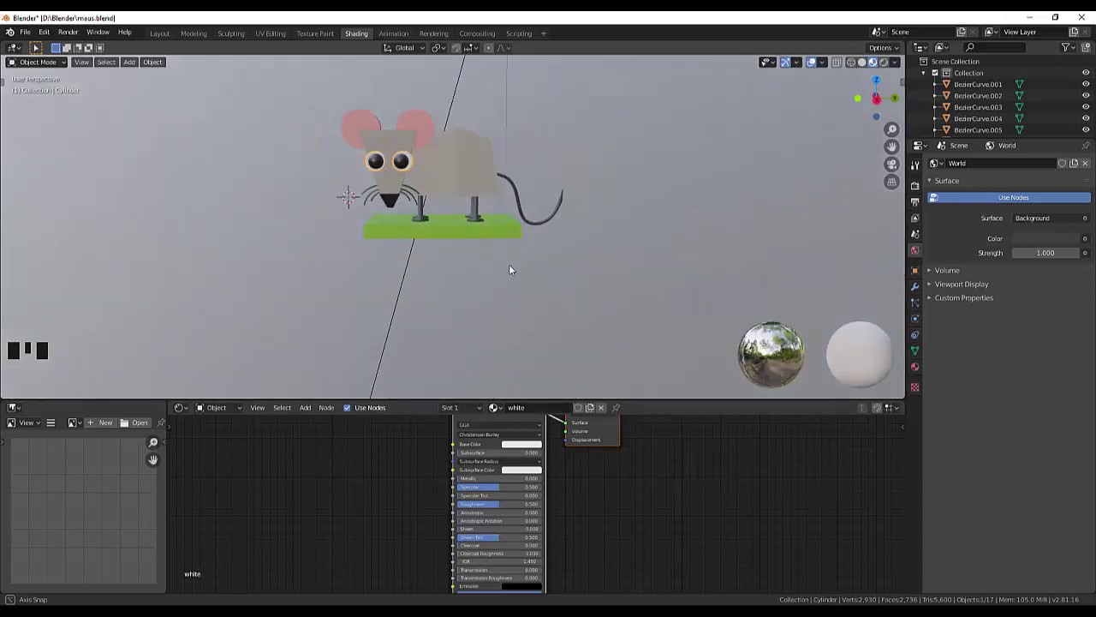
{"action": "scroll", "scroll_direction": "down", "scroll_amount": 3}
{"action": "scroll", "scroll_direction": "up", "scroll_amount": 3}
{"action": "scroll", "scroll_direction": "up", "scroll_amount": 3}
{"action": "left_click_drag", "start_coordinate": [604, 287], "coordinate": [655, 294]}
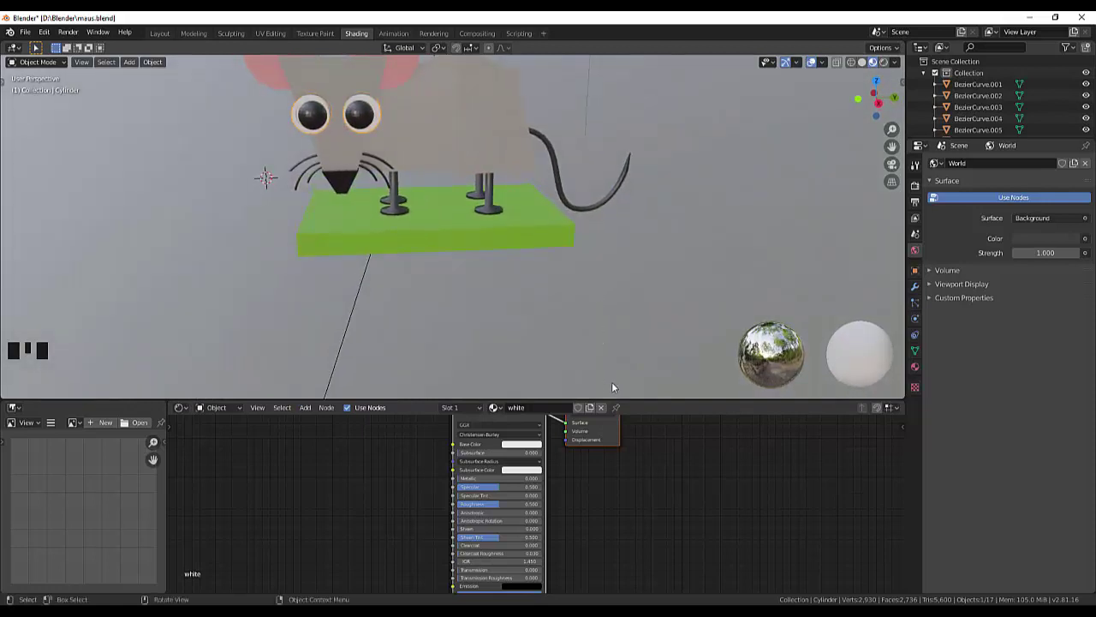
{"action": "scroll", "scroll_direction": "down", "scroll_amount": 3}
{"action": "scroll", "scroll_direction": "up", "scroll_amount": 3}
- Inspect the coloured mouse from the side and front, then show it with Rendered viewport shading
{"action": "left_click", "coordinate": [382, 199]}
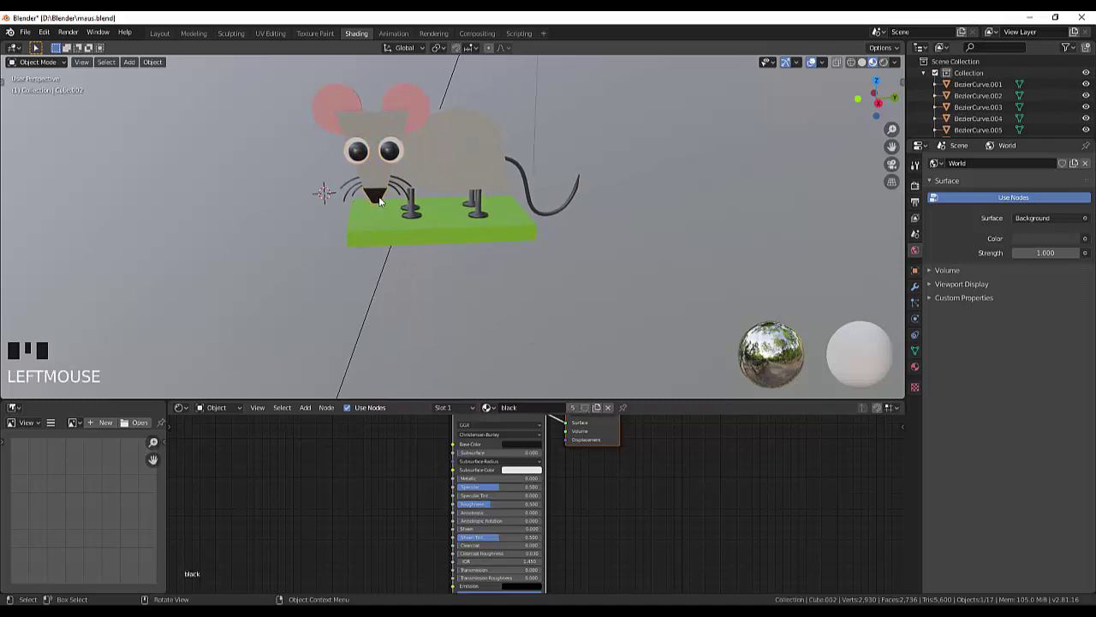
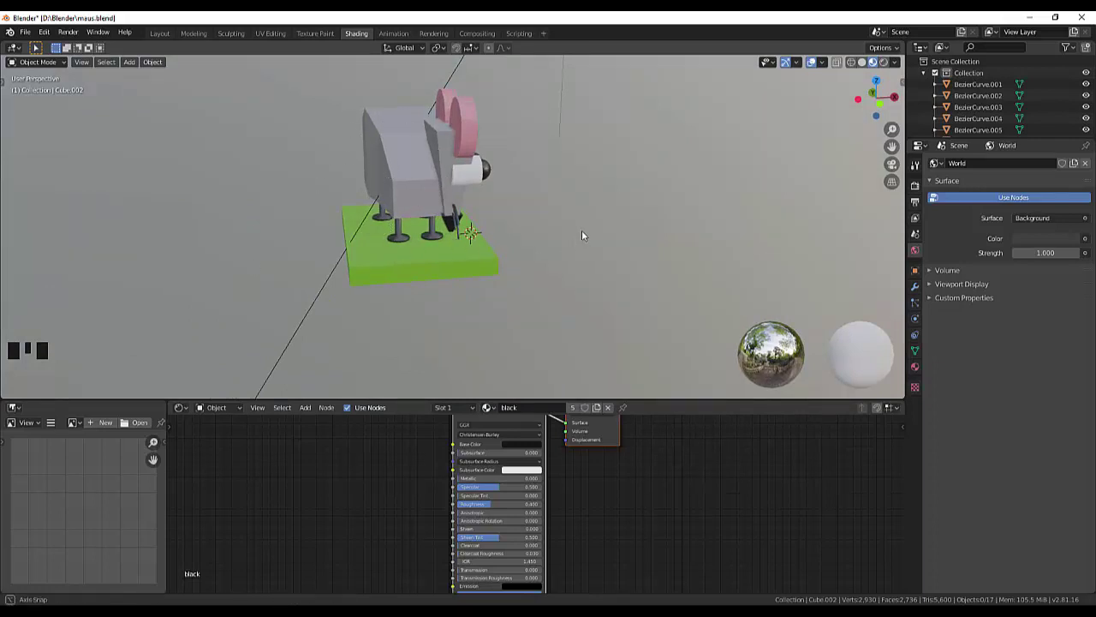
{"action": "left_click_drag", "start_coordinate": [573, 237], "coordinate": [442, 230]}
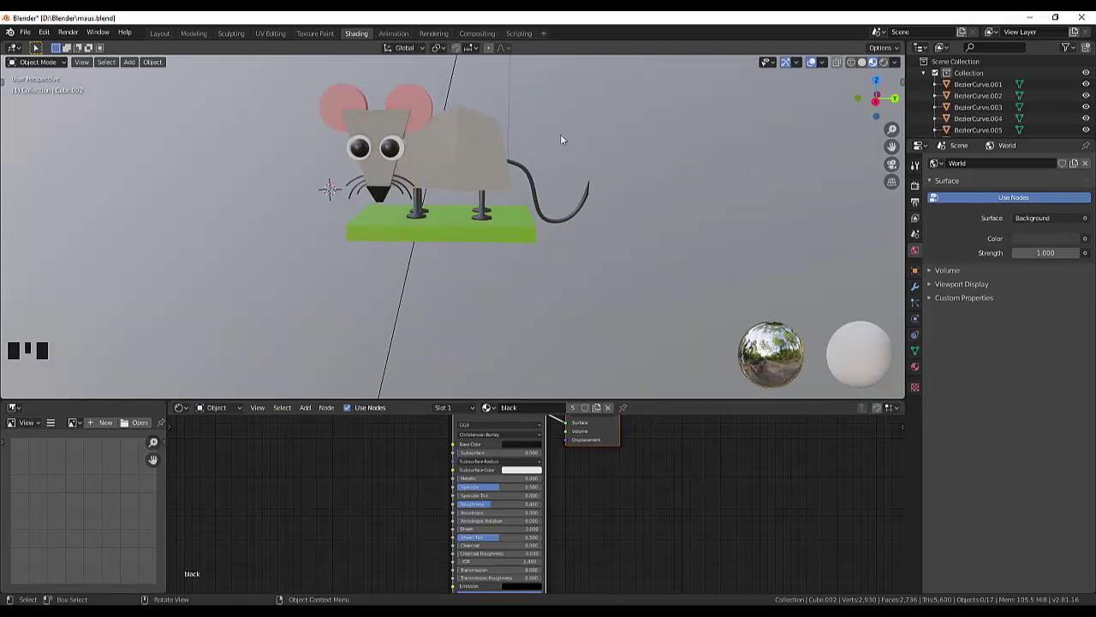
{"action": "scroll", "scroll_direction": "down", "scroll_amount": 3}
{"action": "scroll", "scroll_direction": "up", "scroll_amount": 3}
{"action": "left_click_drag", "start_coordinate": [602, 150], "coordinate": [650, 354]}
{"action": "left_click", "coordinate": [650, 354]}
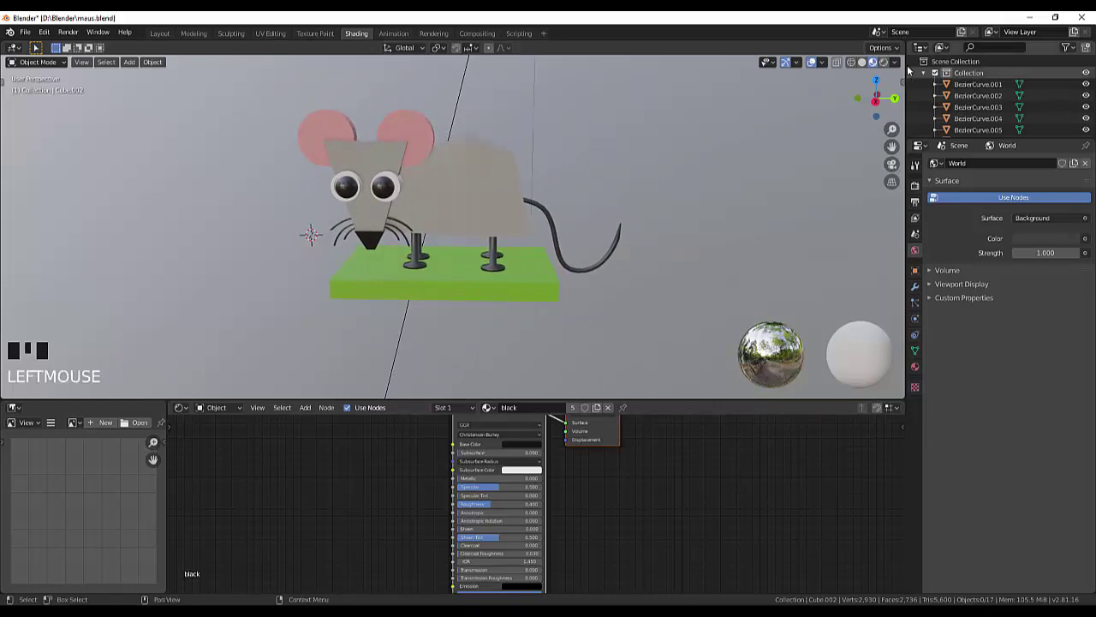
{"action": "left_click", "coordinate": [887, 63]}
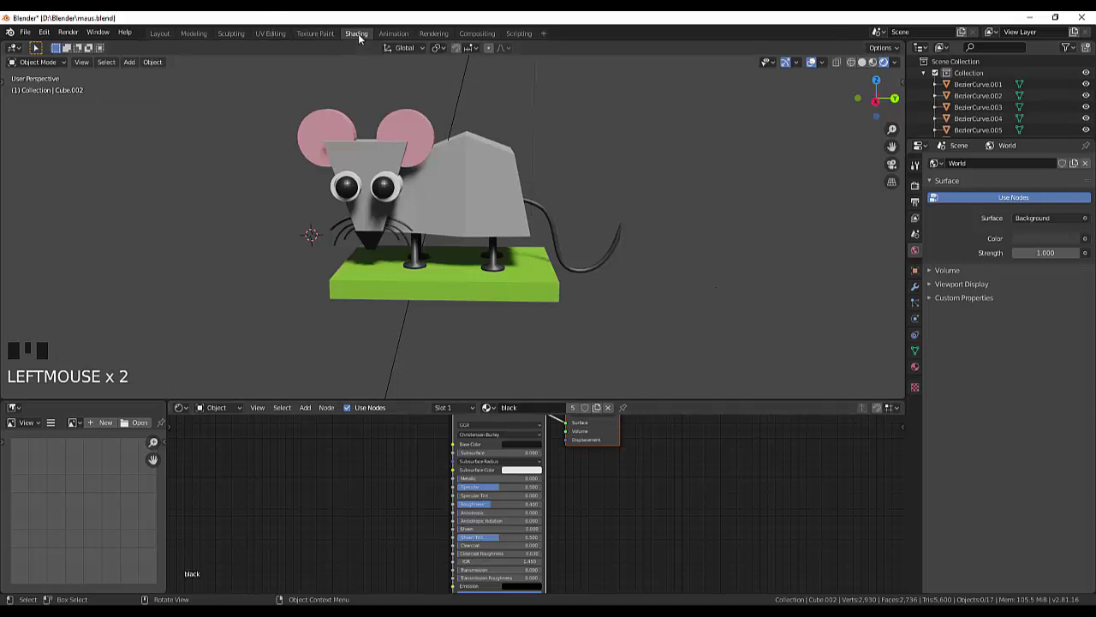
- Return to the Modeling workspace in Material Preview shading and bring up the World settings
{"action": "left_click", "coordinate": [193, 40]}
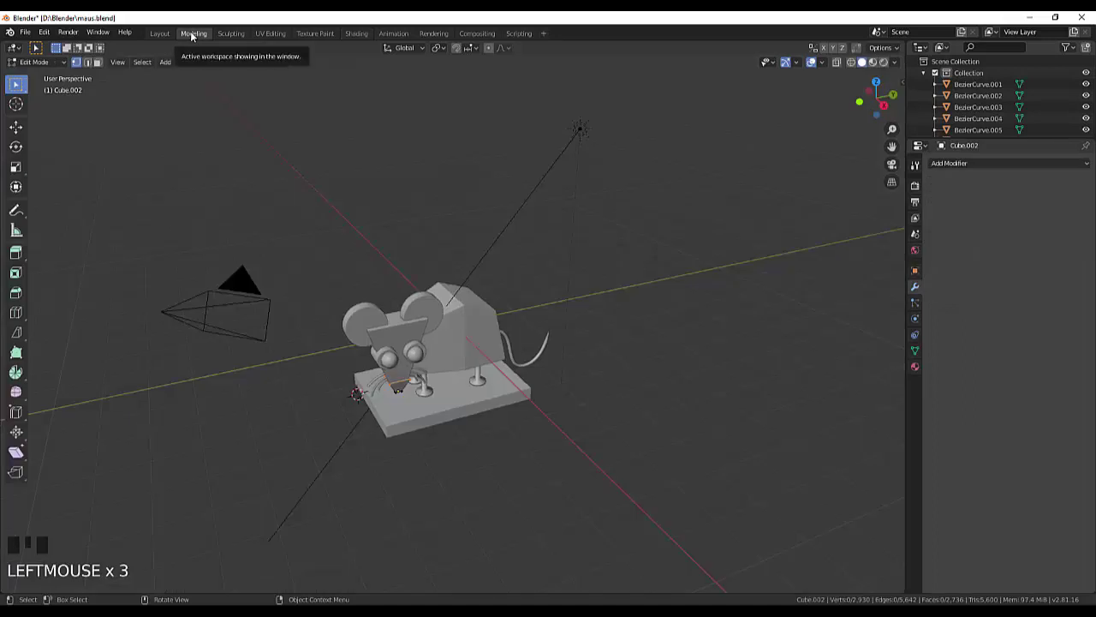
{"action": "left_click", "coordinate": [884, 68]}
{"action": "left_click", "coordinate": [885, 68]}
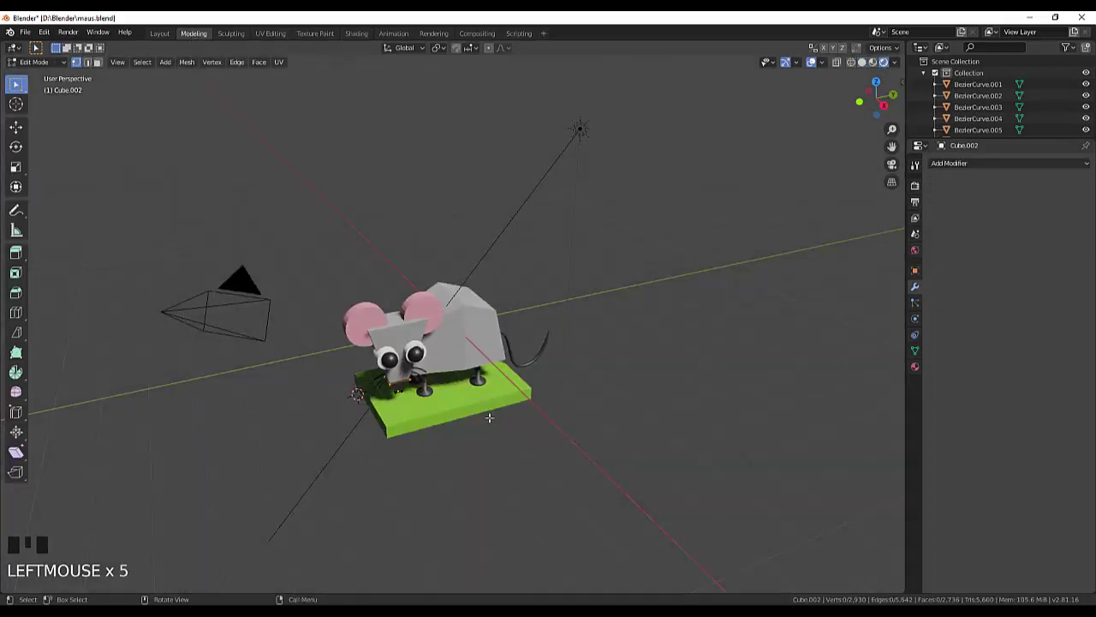
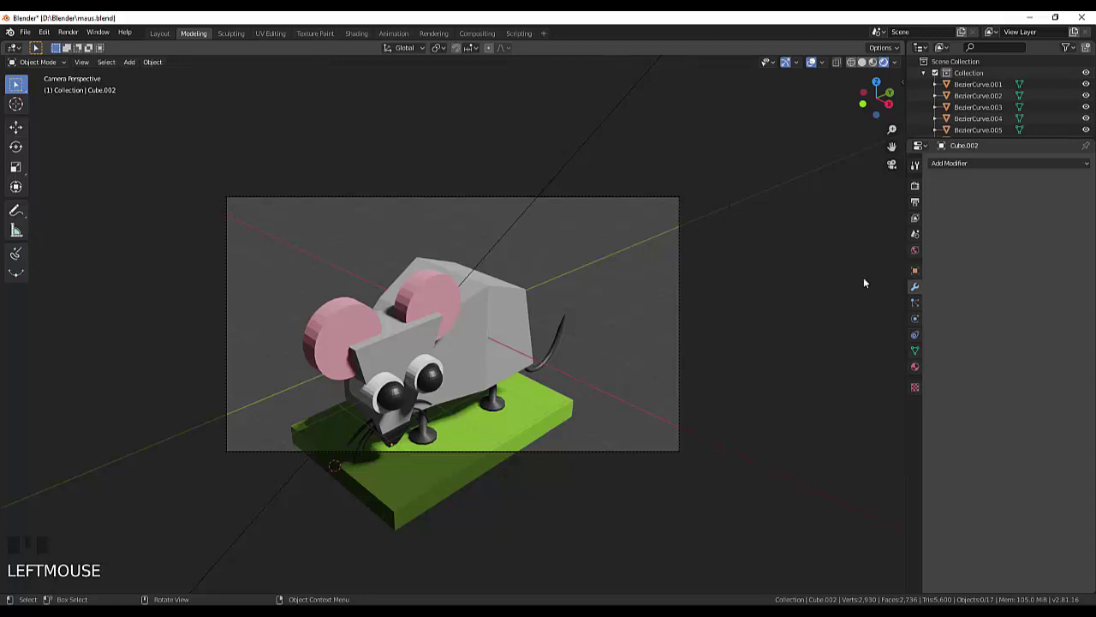
{"action": "left_click", "coordinate": [918, 253]}
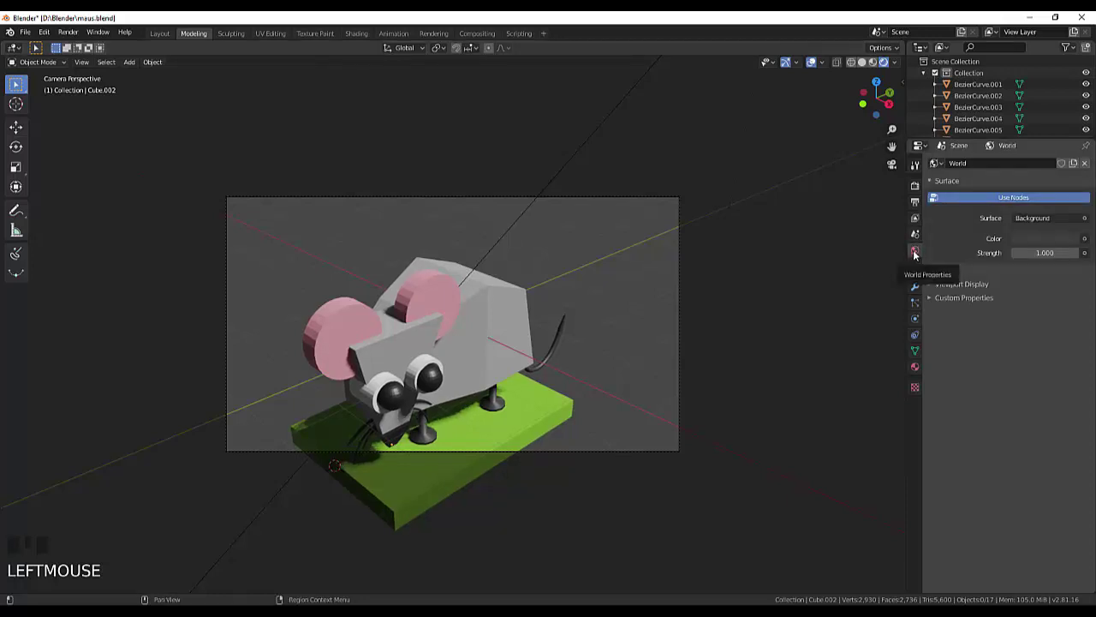